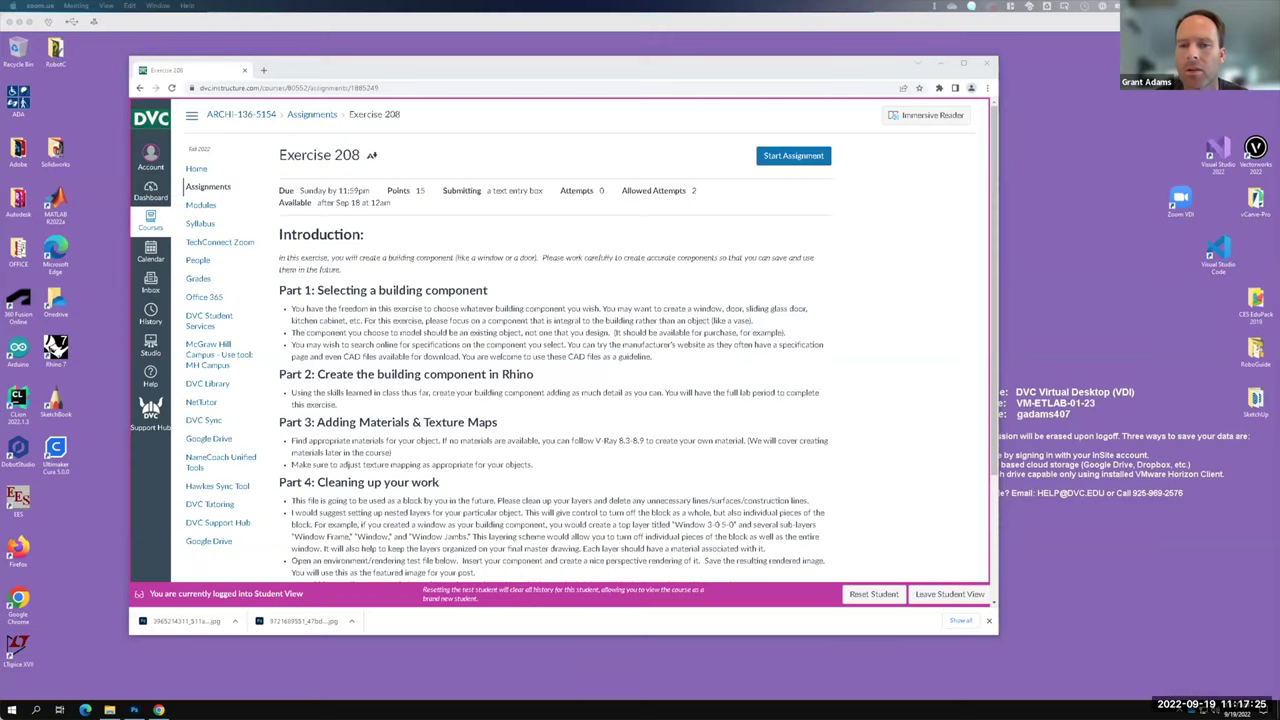
# - Open a new blank Chrome tab next to the Exercise 208 assignment page
pyautogui.press('F15')
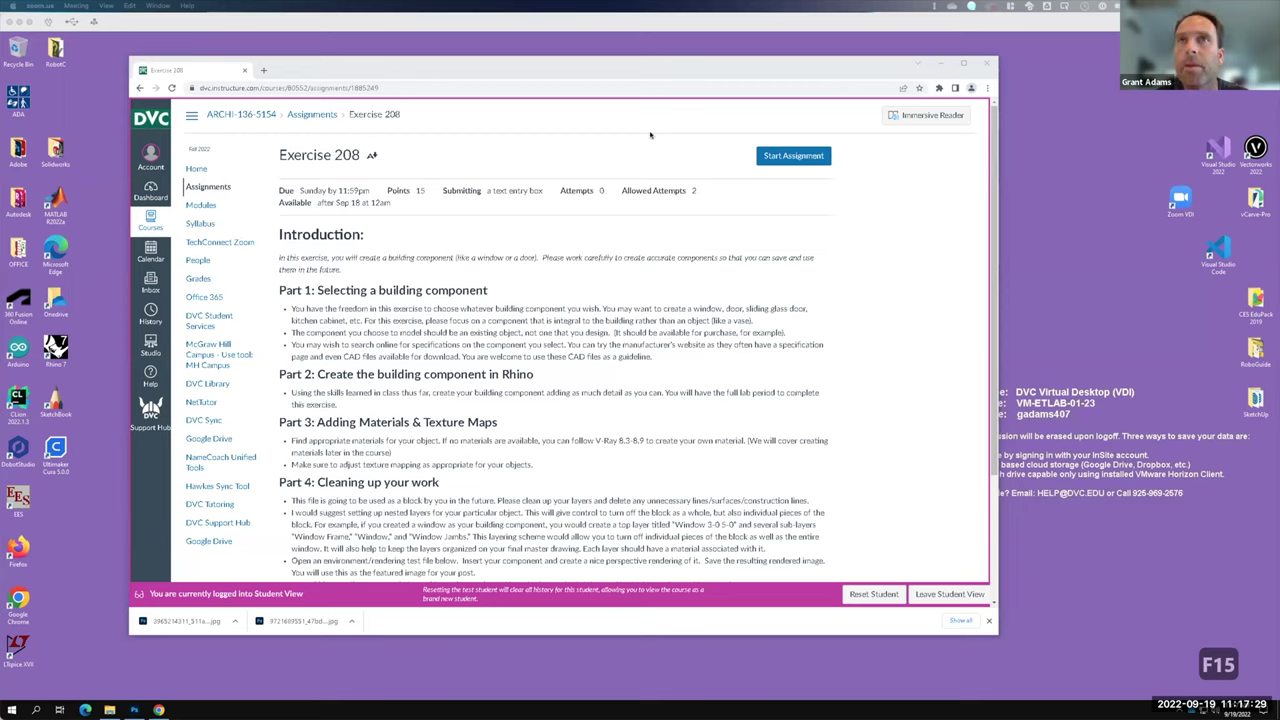
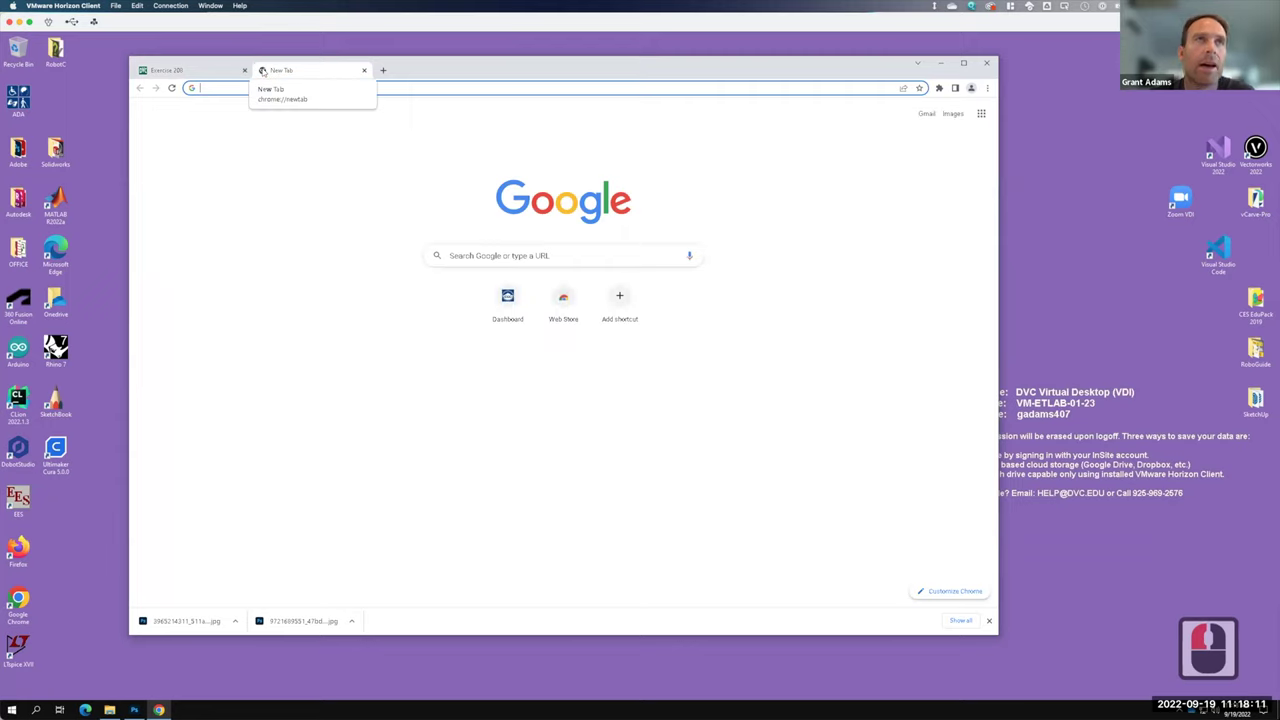
# - Search Google for 'andersen windows', correcting a typo along the way
pyautogui.write('andersent')
pyautogui.press('BackSpace')
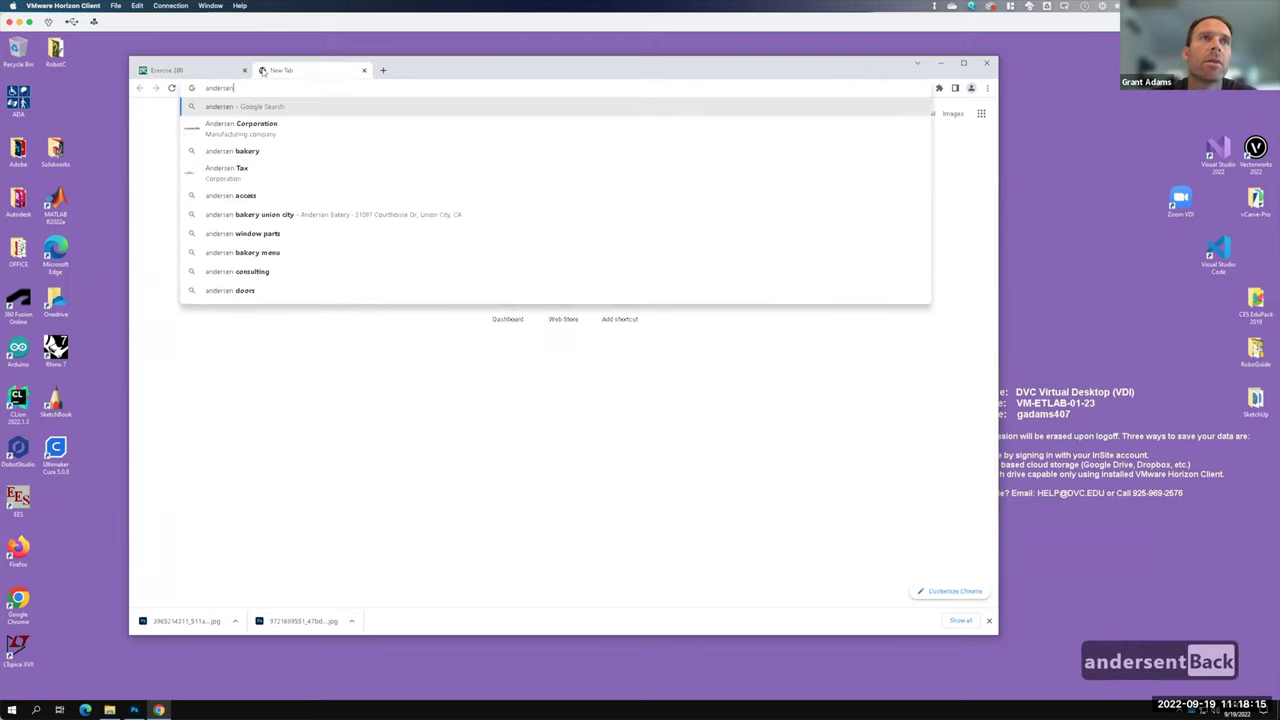
pyautogui.write('indows')
pyautogui.press('Return')
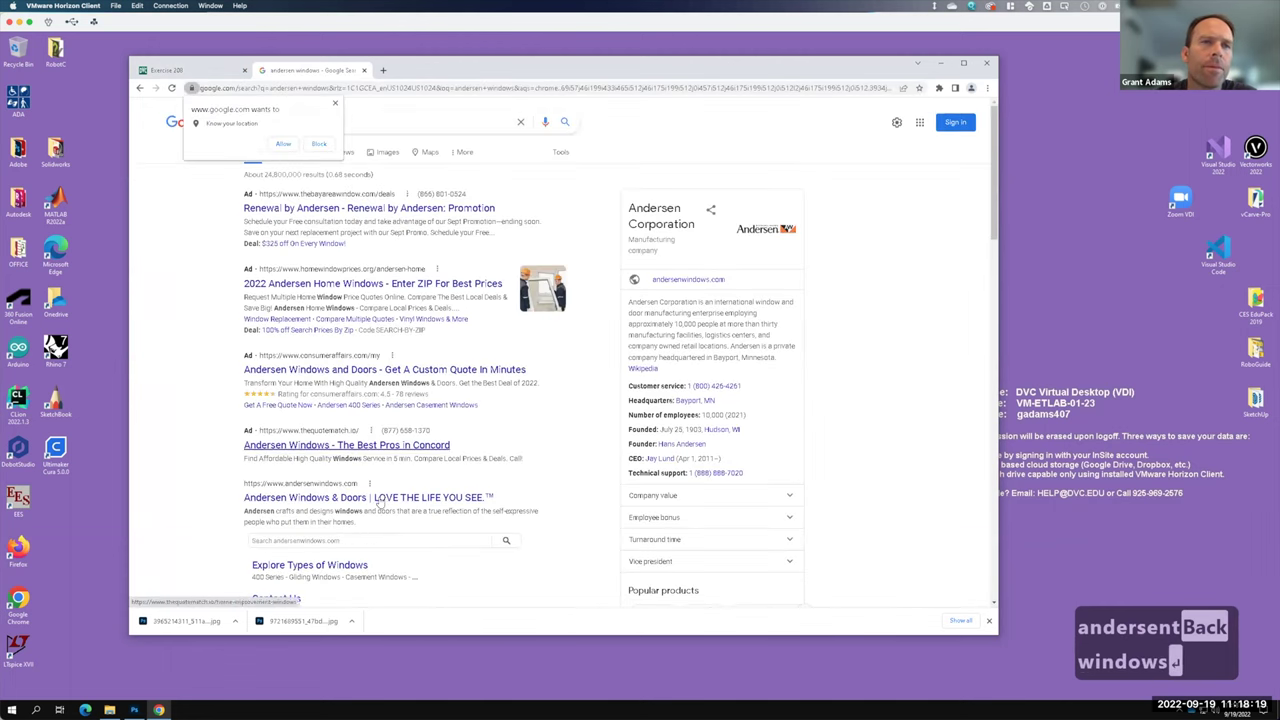
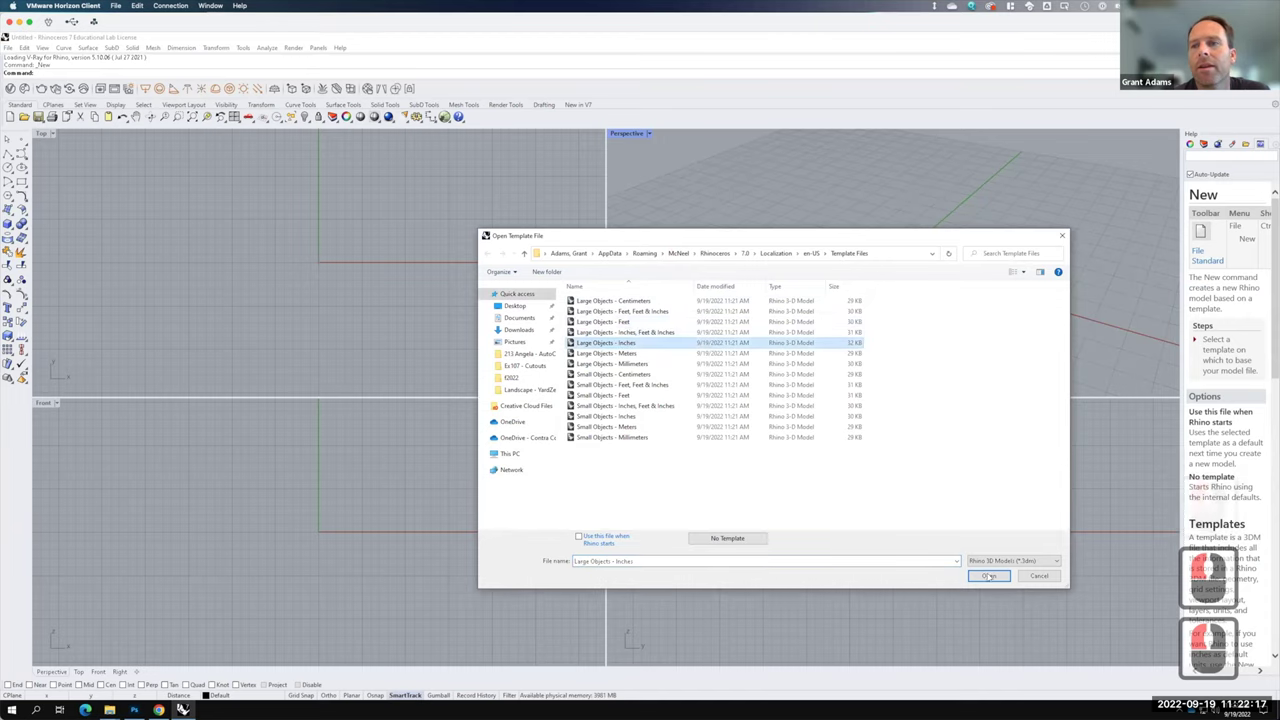
# - Start a new model from the Large Objects - Inches template and begin importing a DWG
pyautogui.click(994, 574)
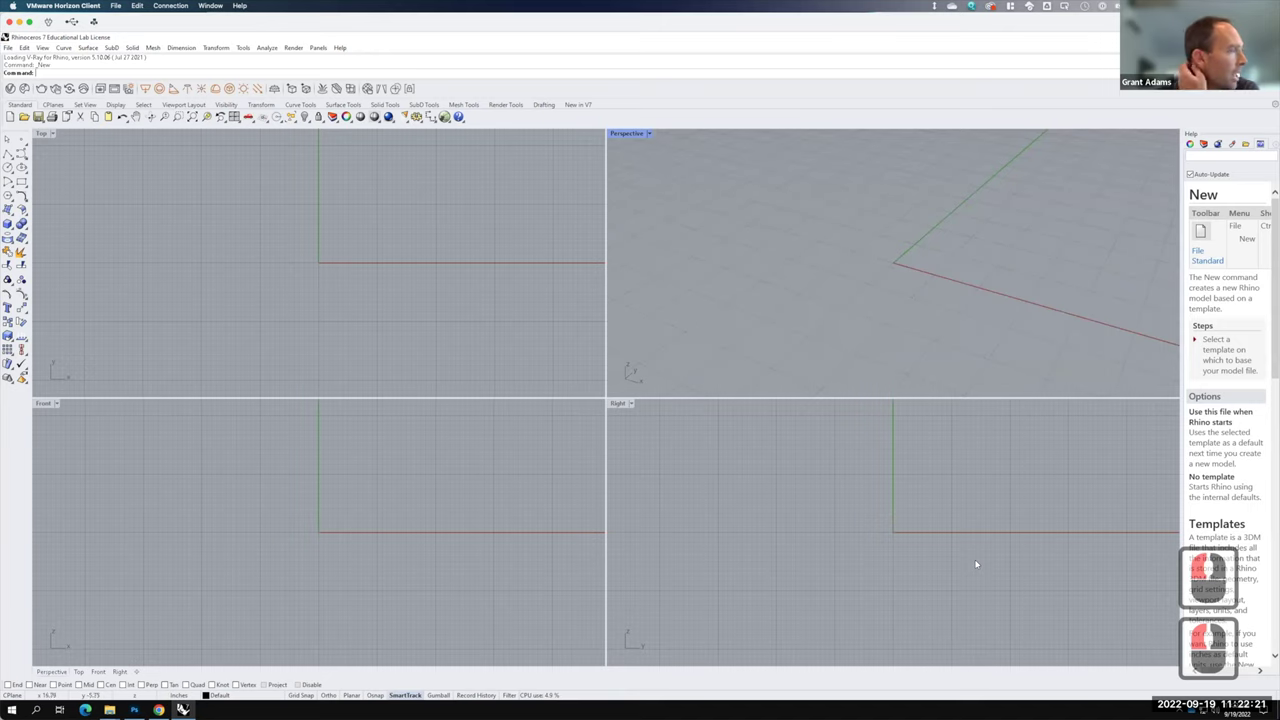
pyautogui.press('F15')
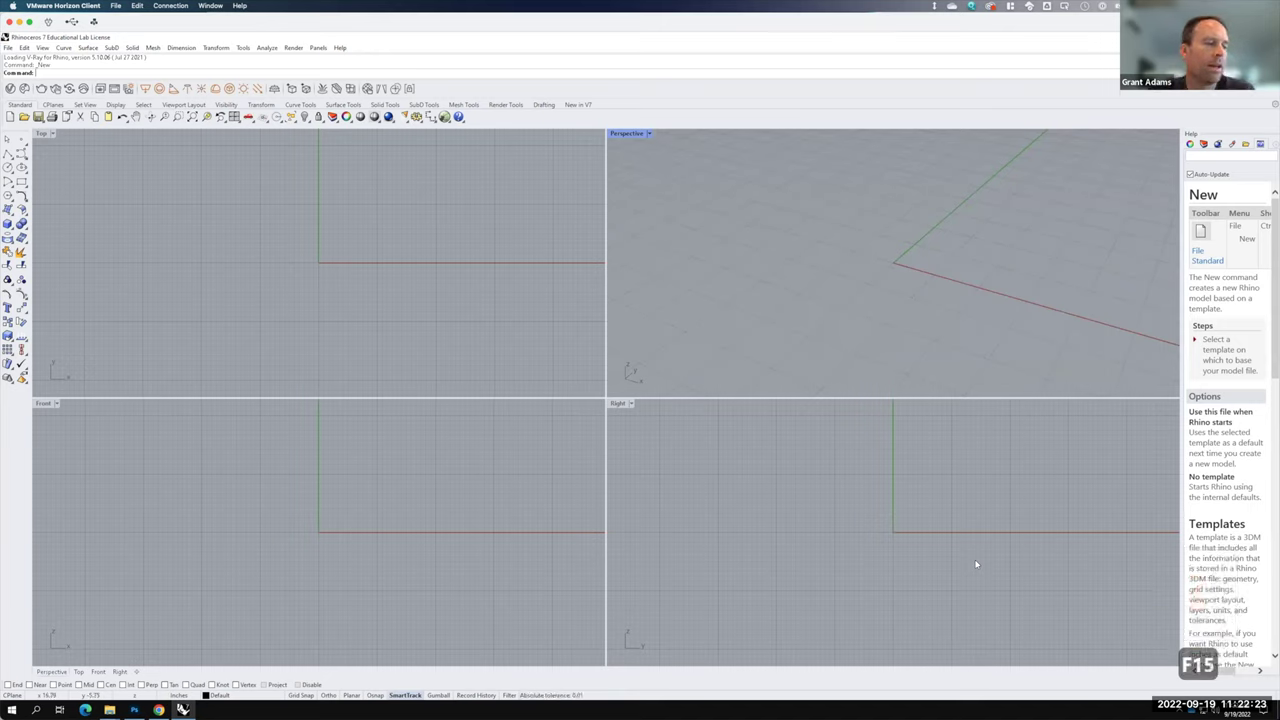
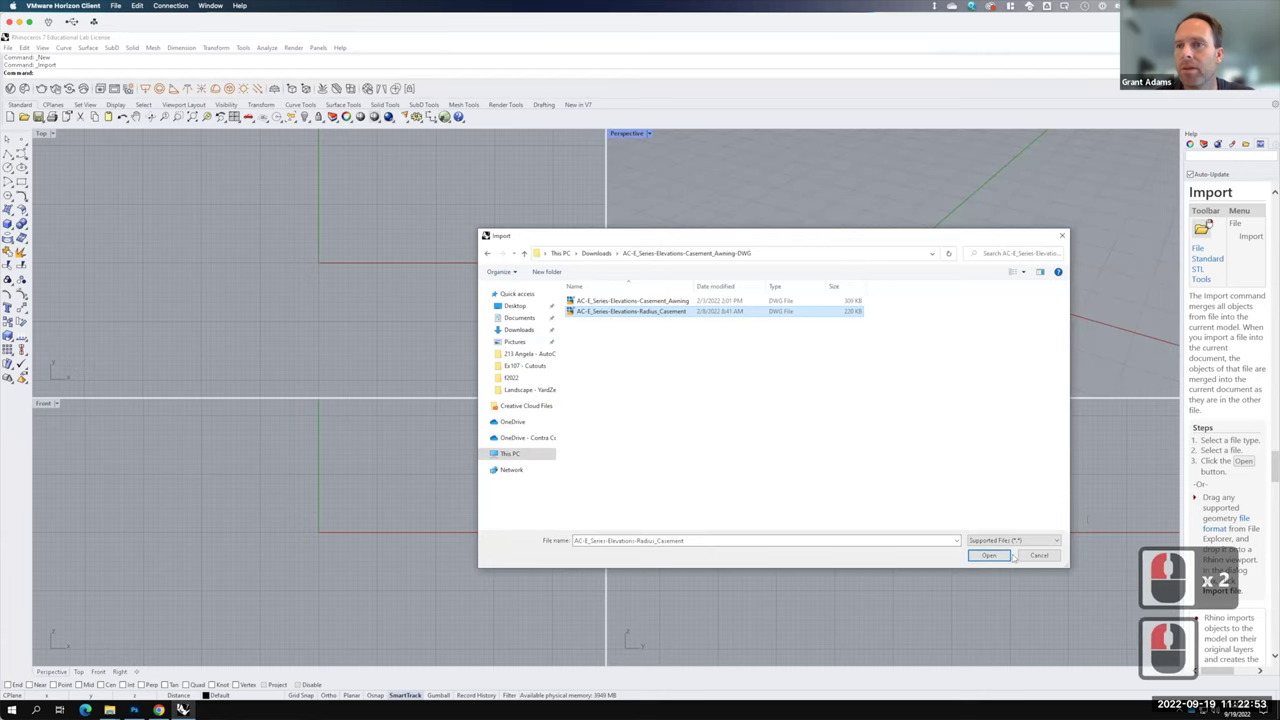
# - Import the Radius Casement elevation DWG and maximize the Top viewport over it
pyautogui.click(995, 545)
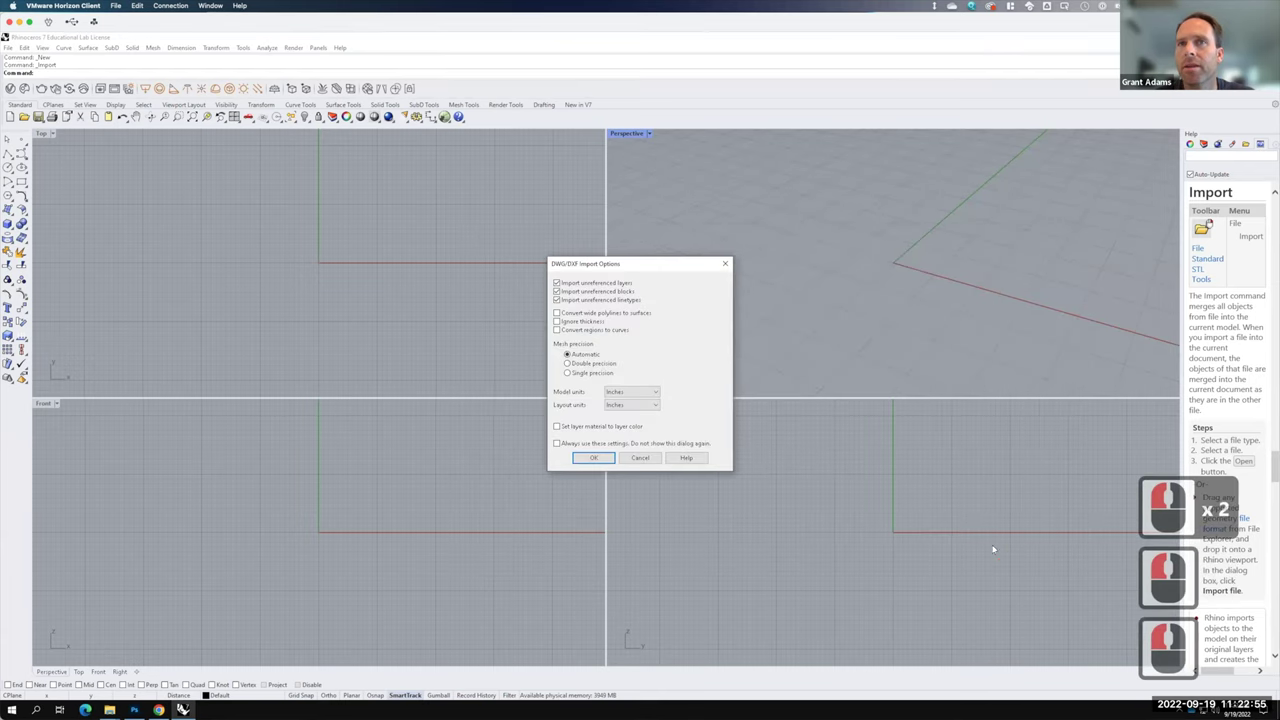
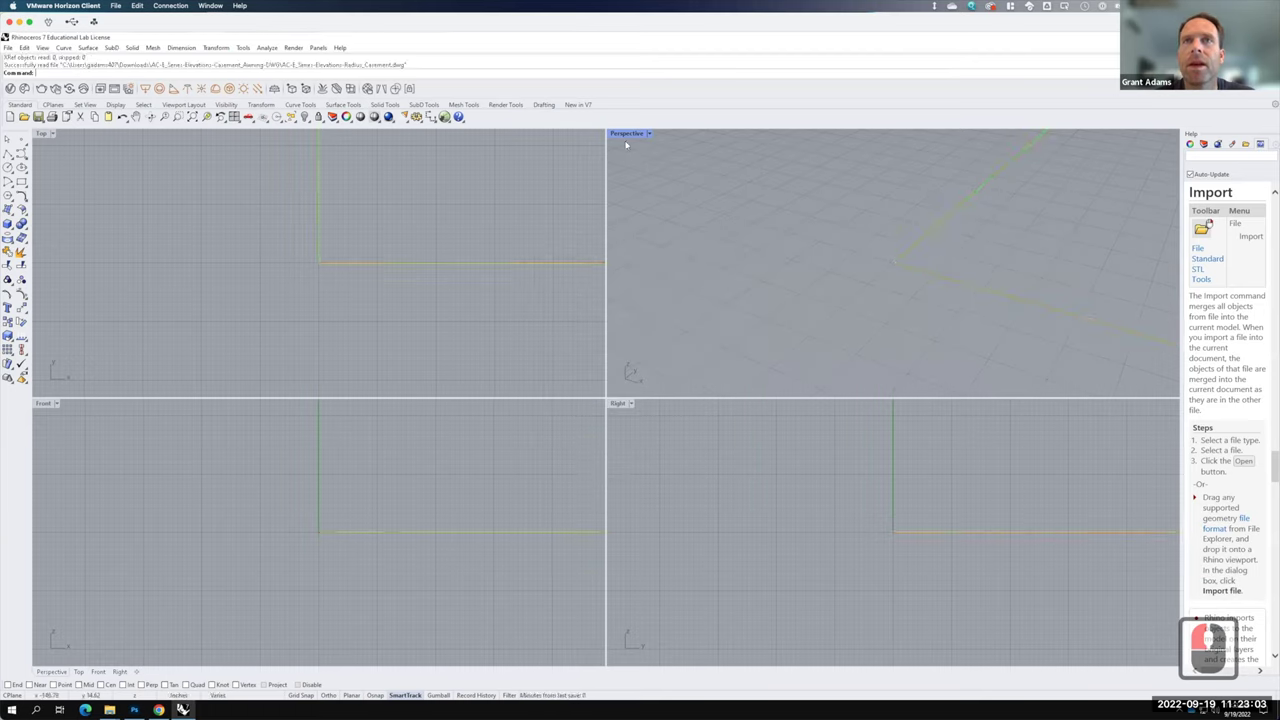
pyautogui.click(685, 246)
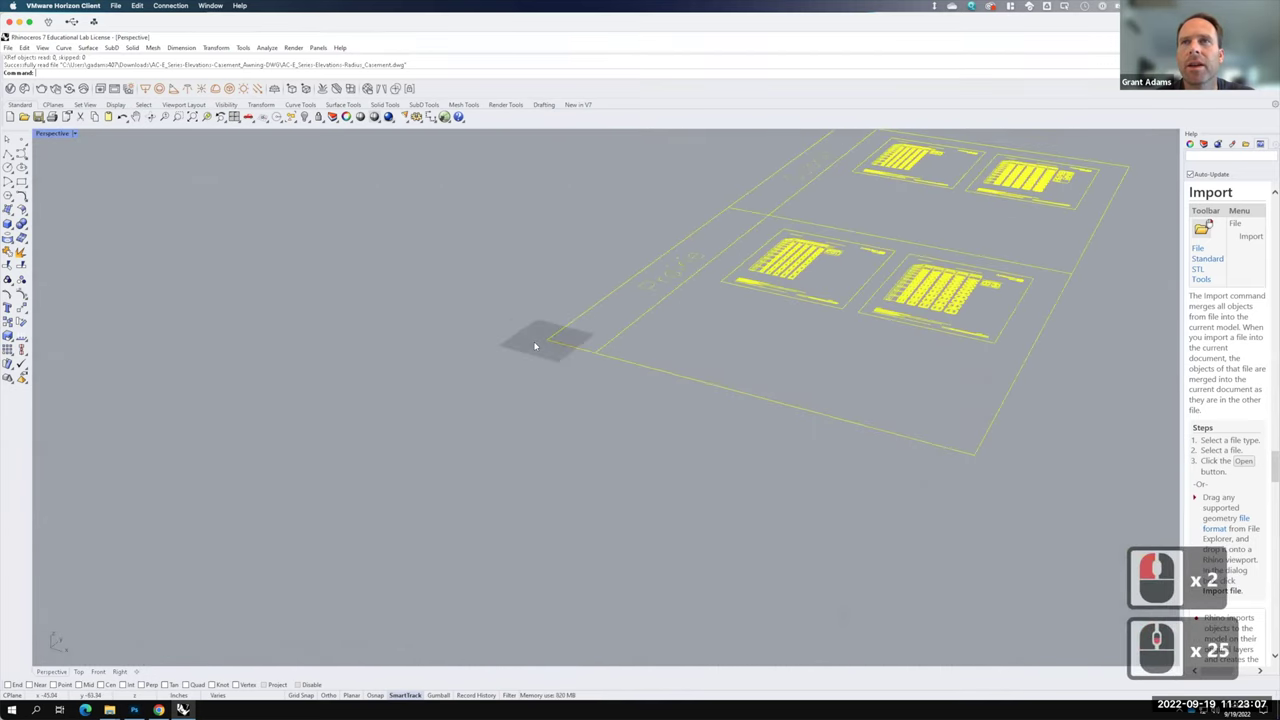
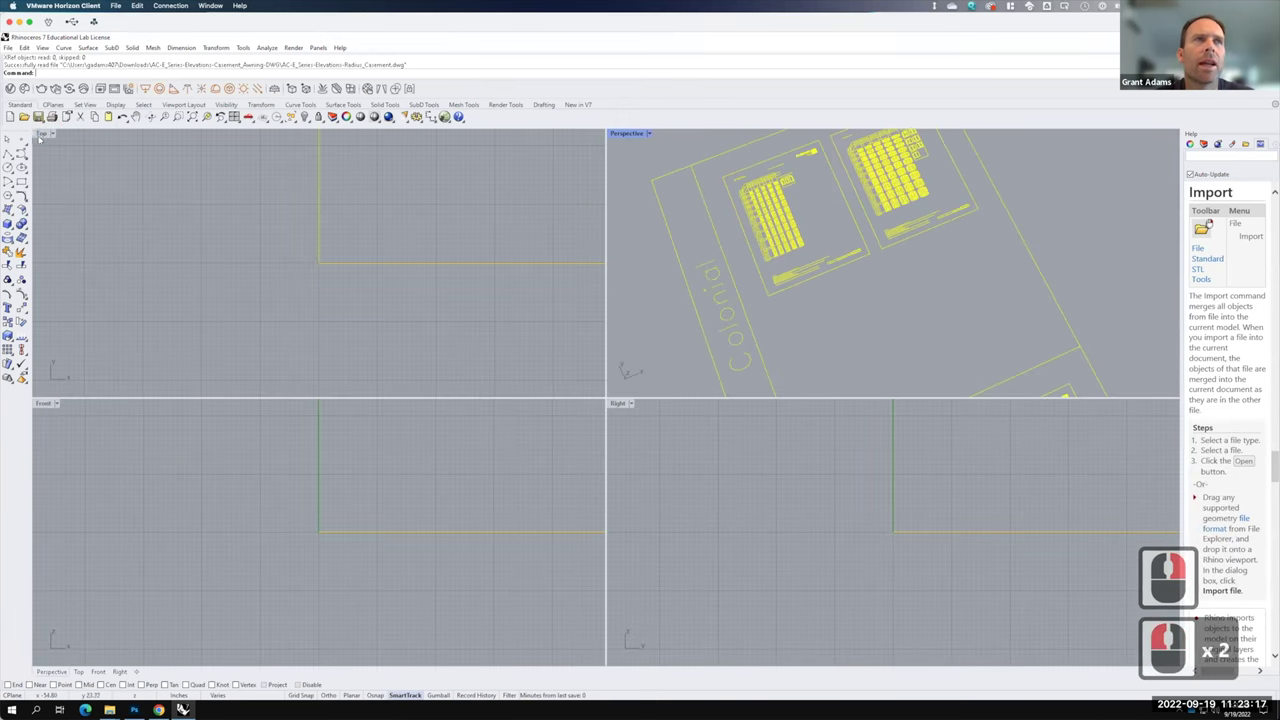
pyautogui.click(43, 135)
pyautogui.click(445, 386)
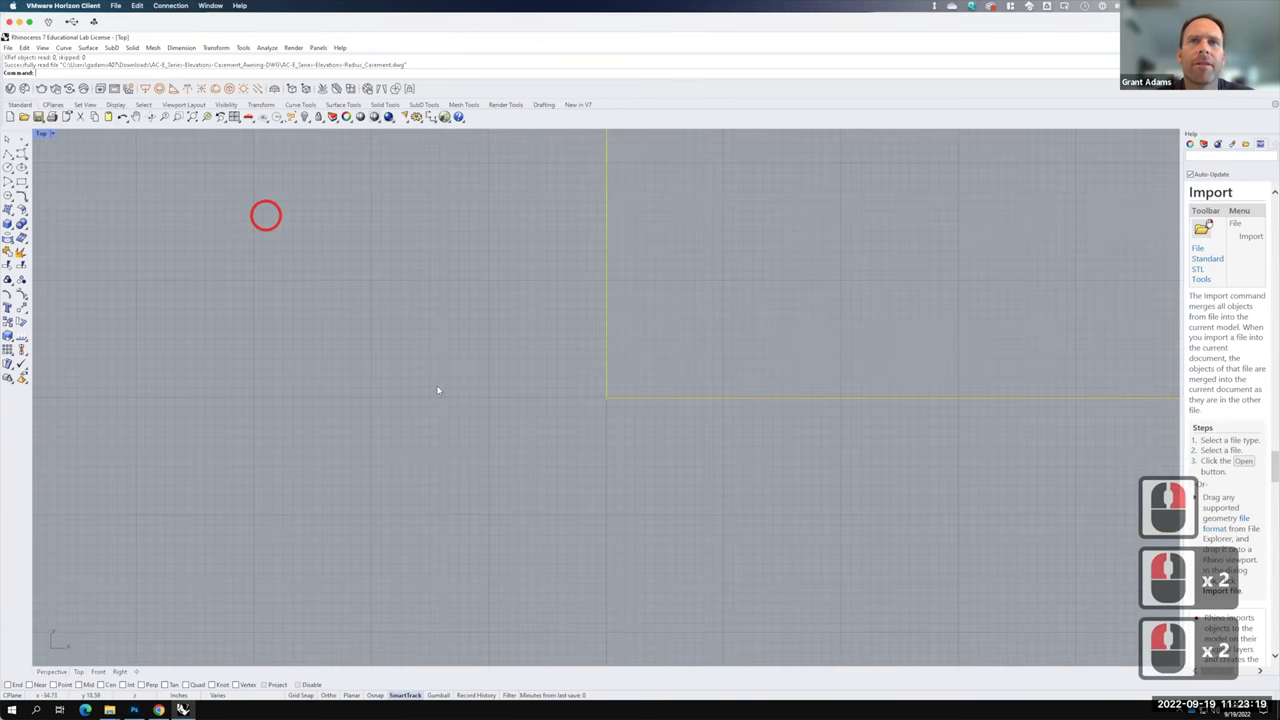
pyautogui.press('F15')
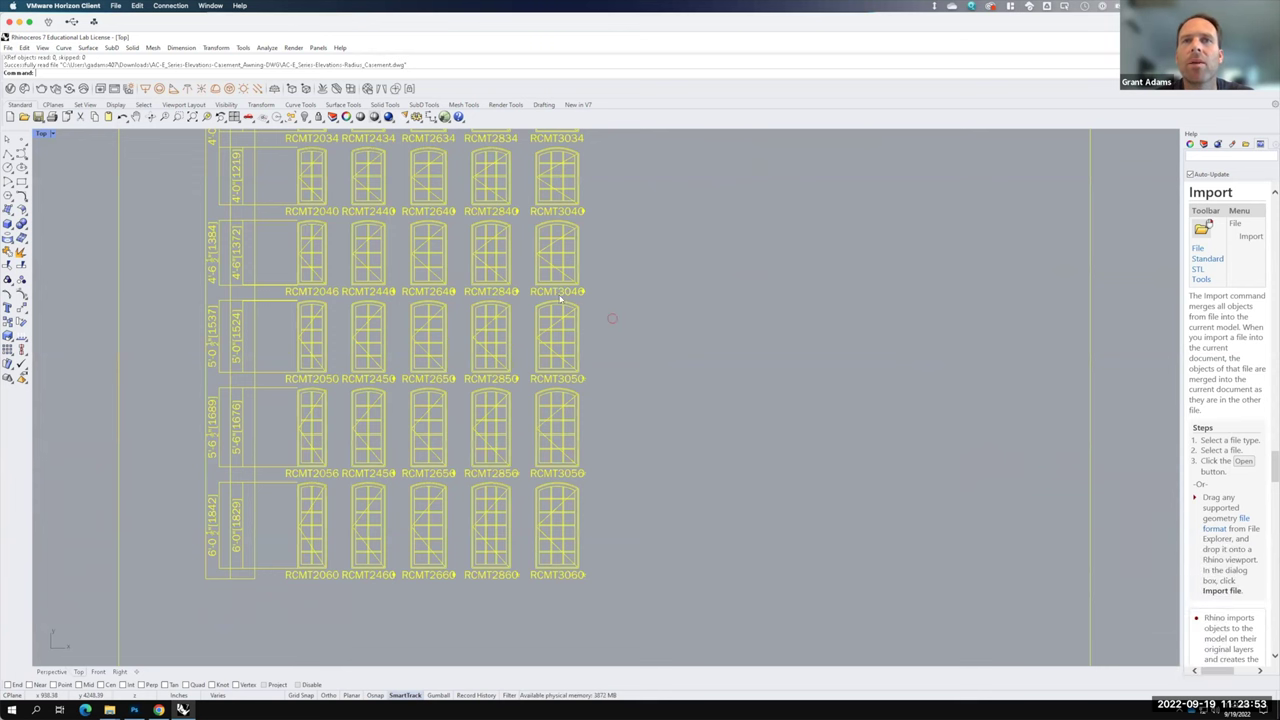
# - Clear the selection and window-select the RCMT3050 window linework
pyautogui.click(555, 320)
pyautogui.click(533, 294)
pyautogui.click(533, 301)
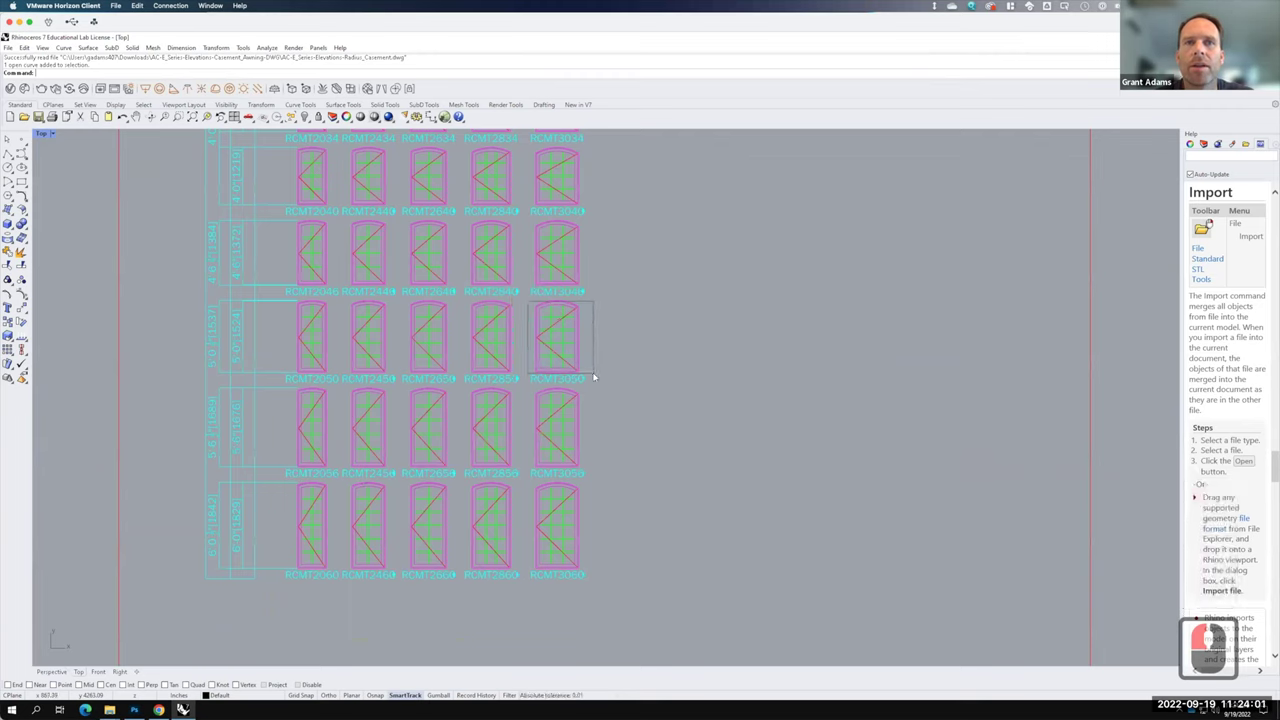
pyautogui.click(527, 298)
pyautogui.click(613, 298)
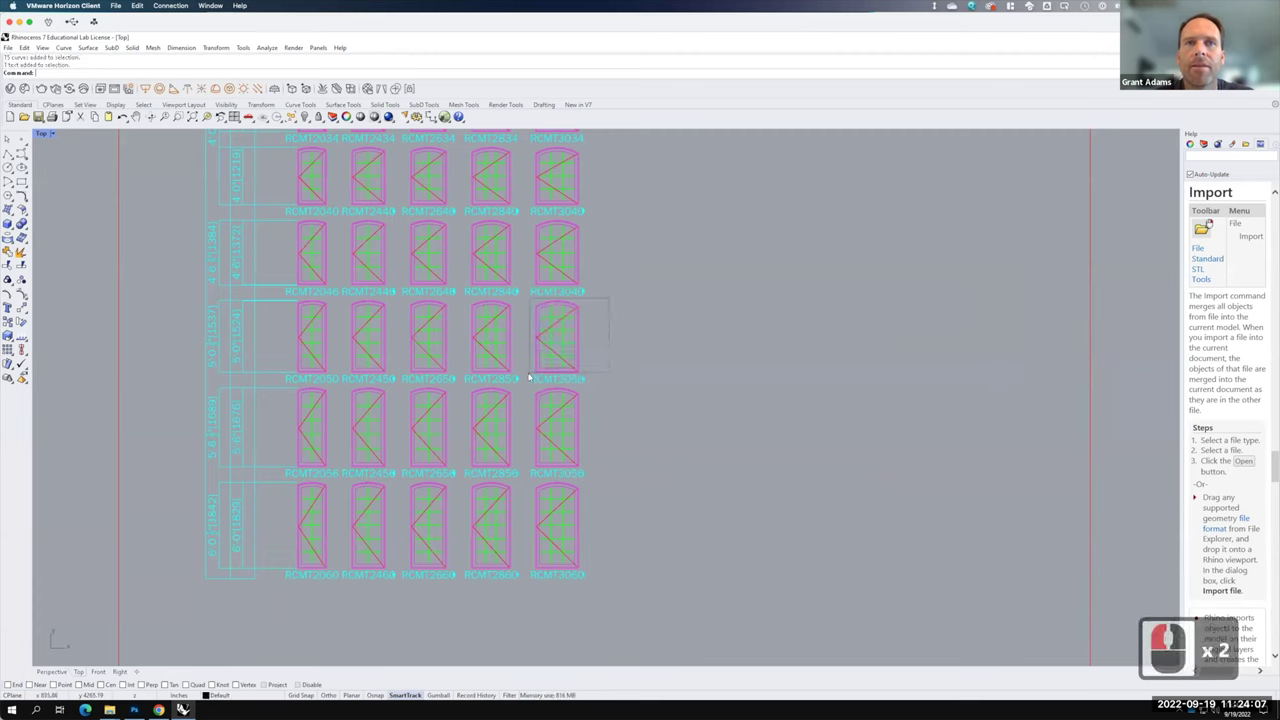
pyautogui.click(531, 373)
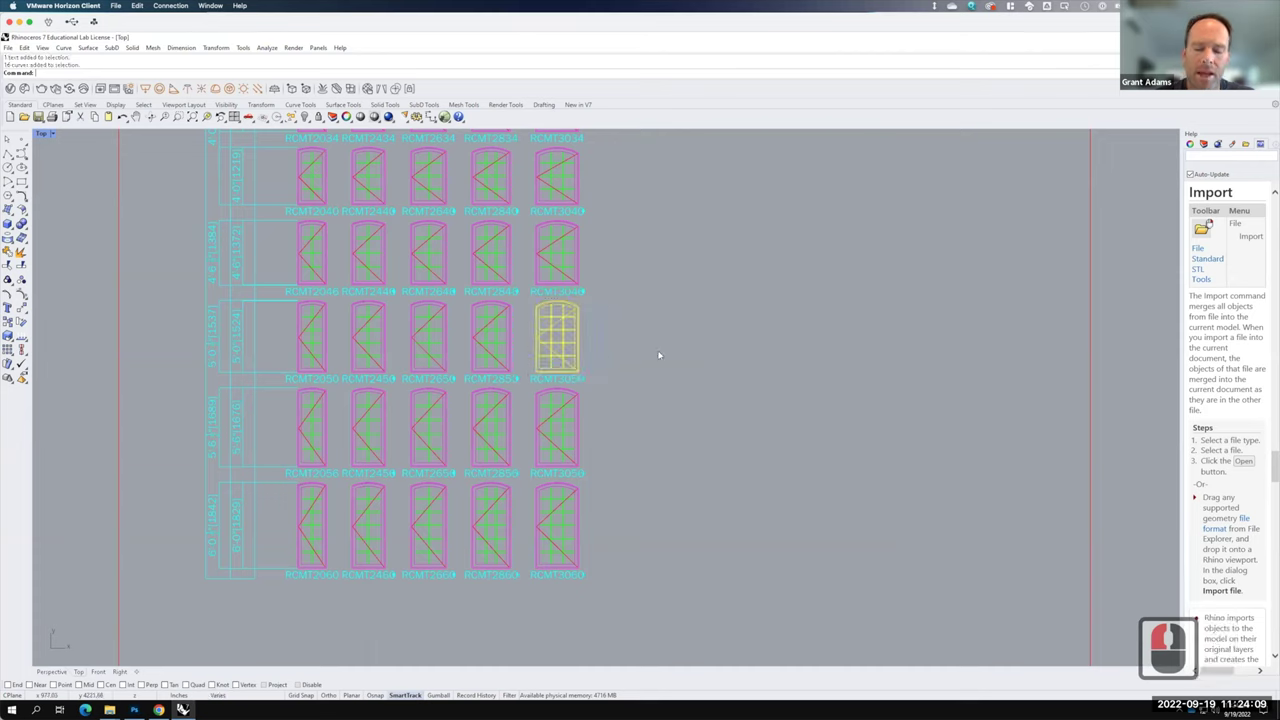
# - Copy the selected RCMT3050 window from its lower-left end point to 0,0,0
pyautogui.write('copy')
pyautogui.press('Return')
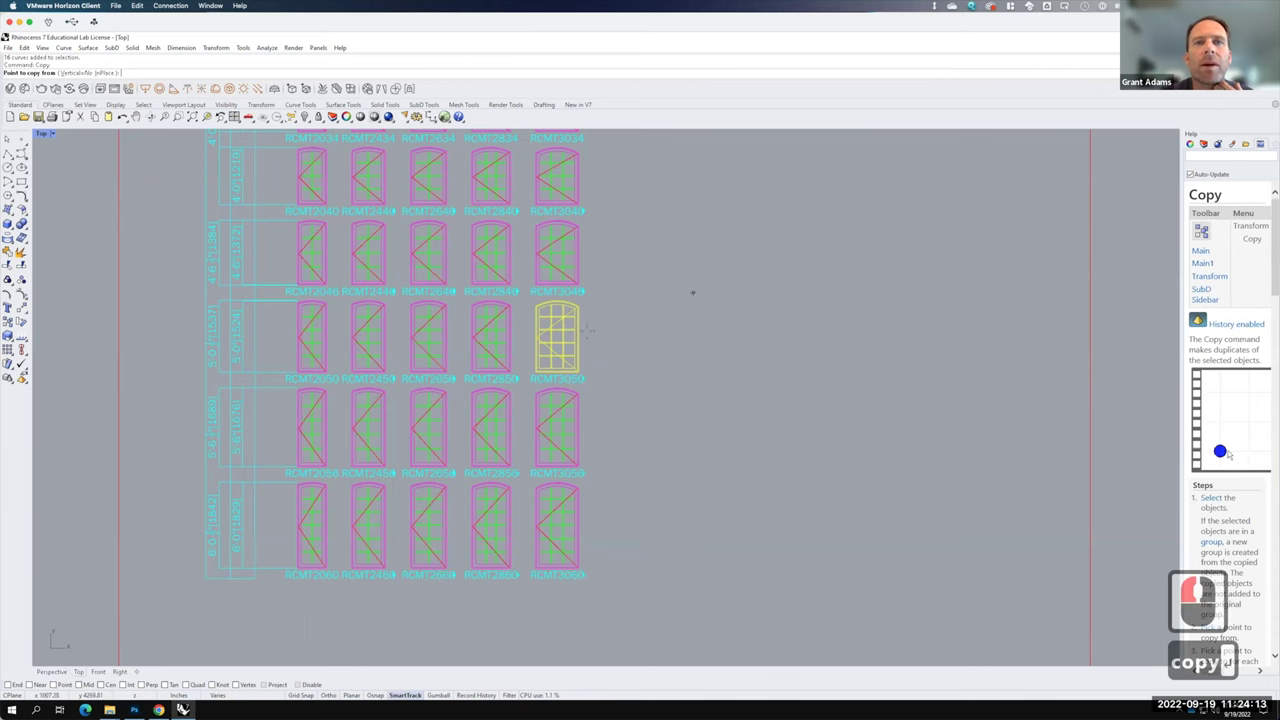
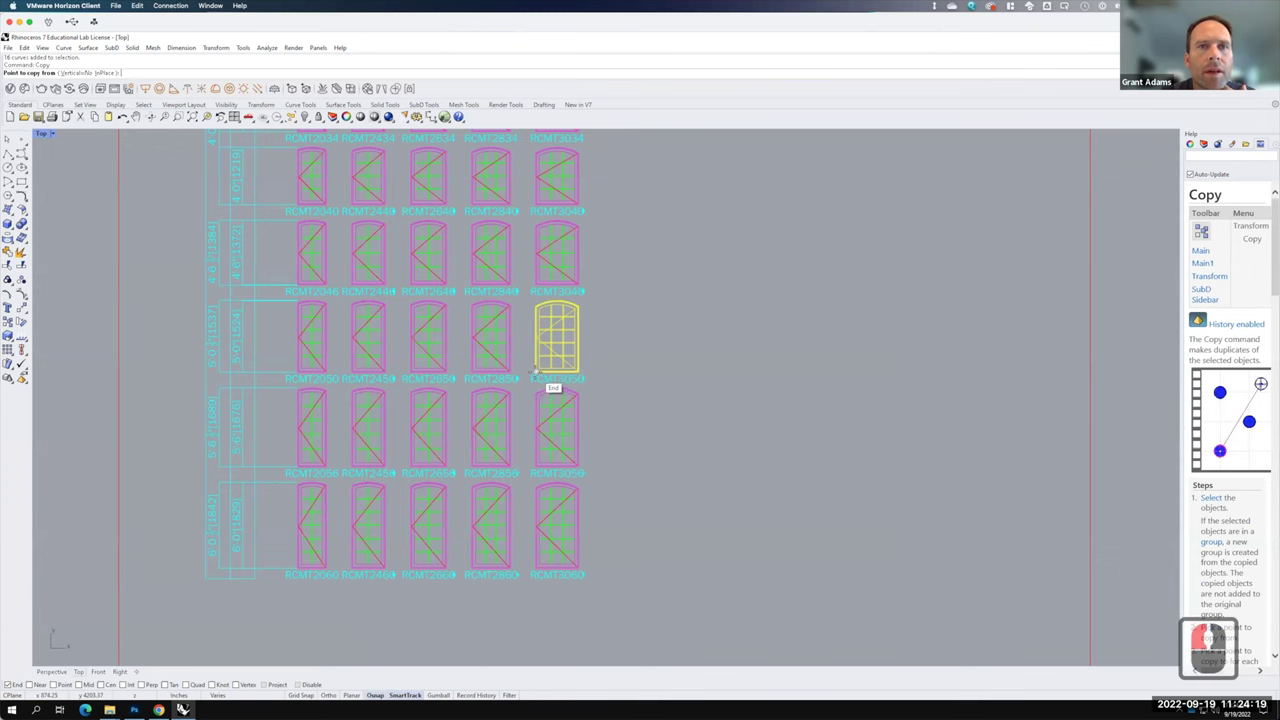
pyautogui.press('F15')
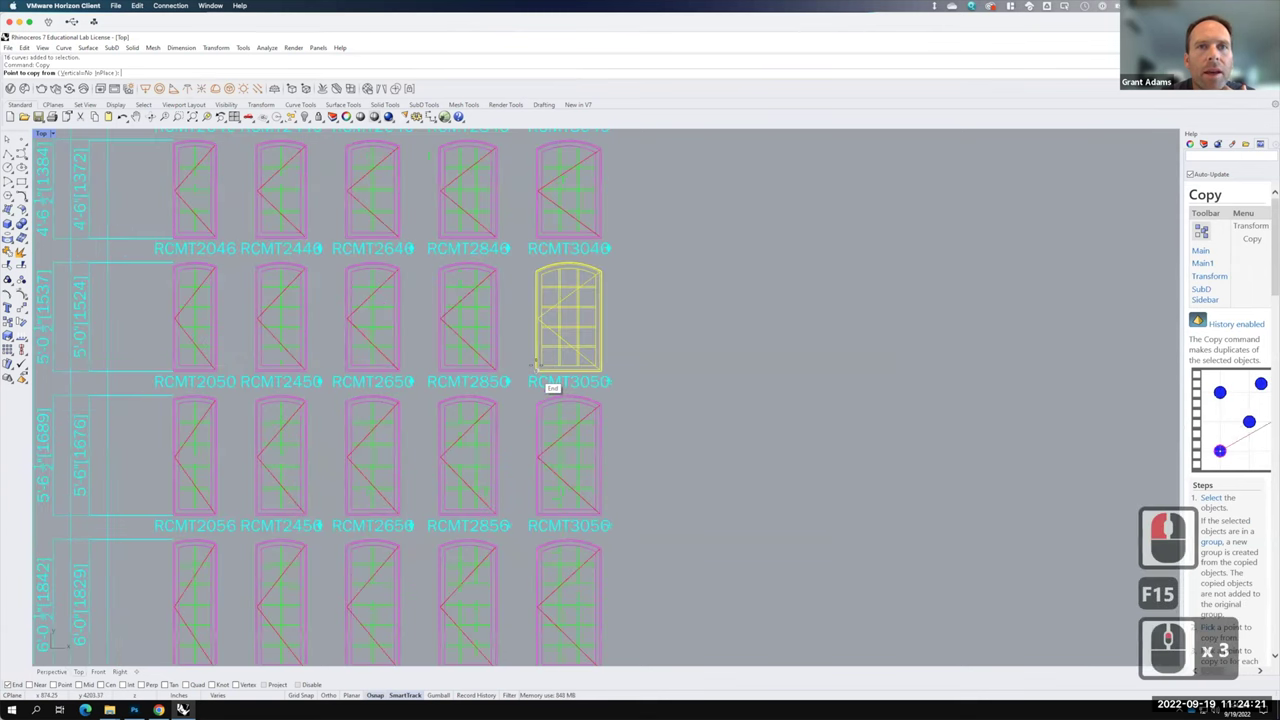
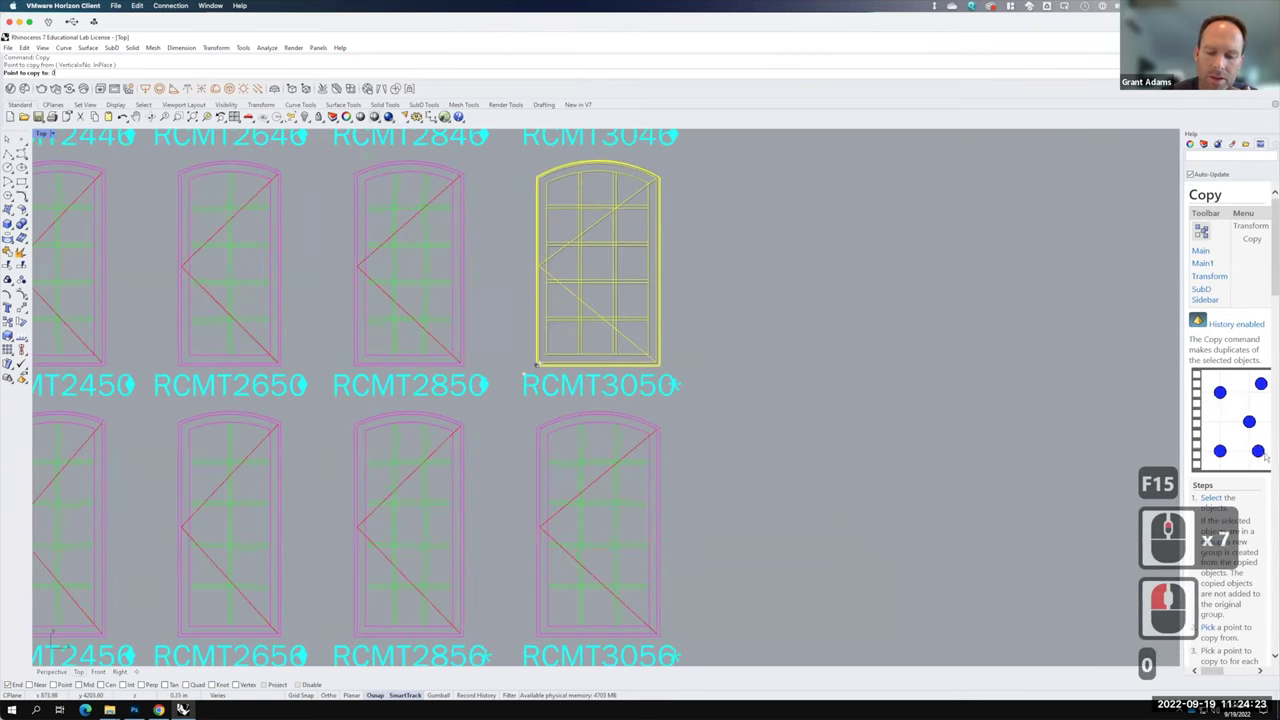
pyautogui.write(',0,0')
pyautogui.press('Return')
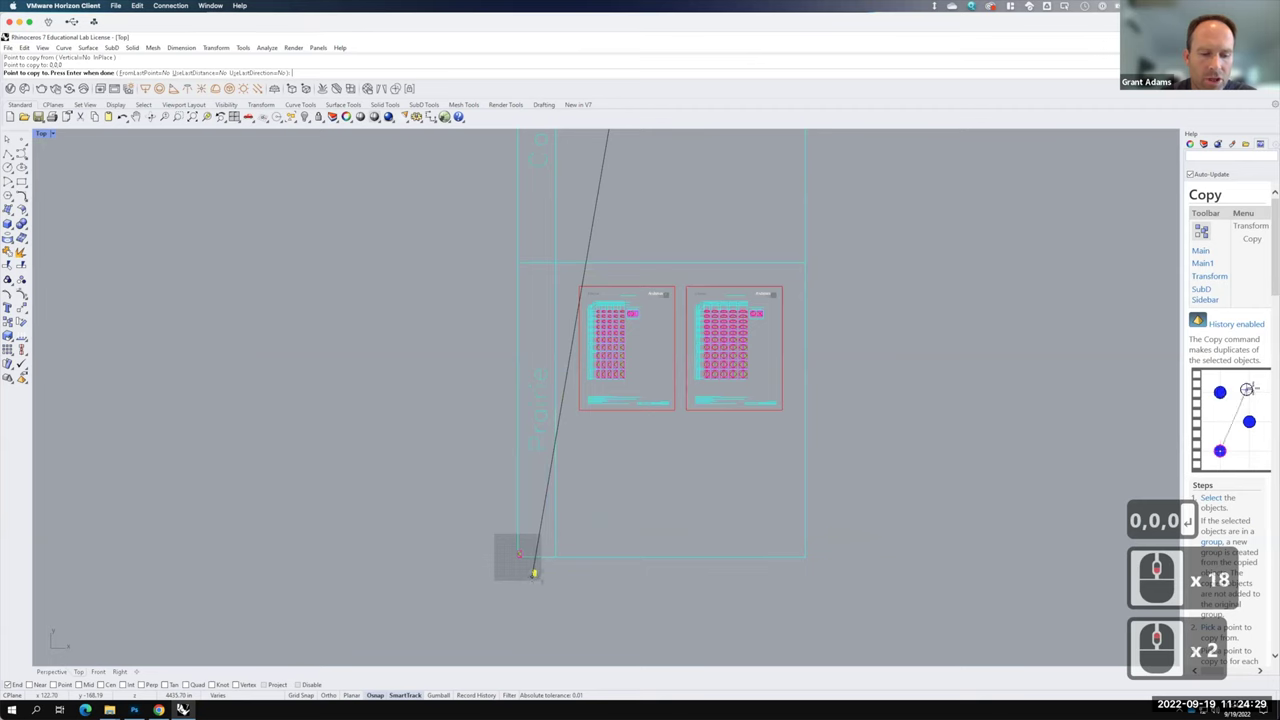
pyautogui.press('Escape')
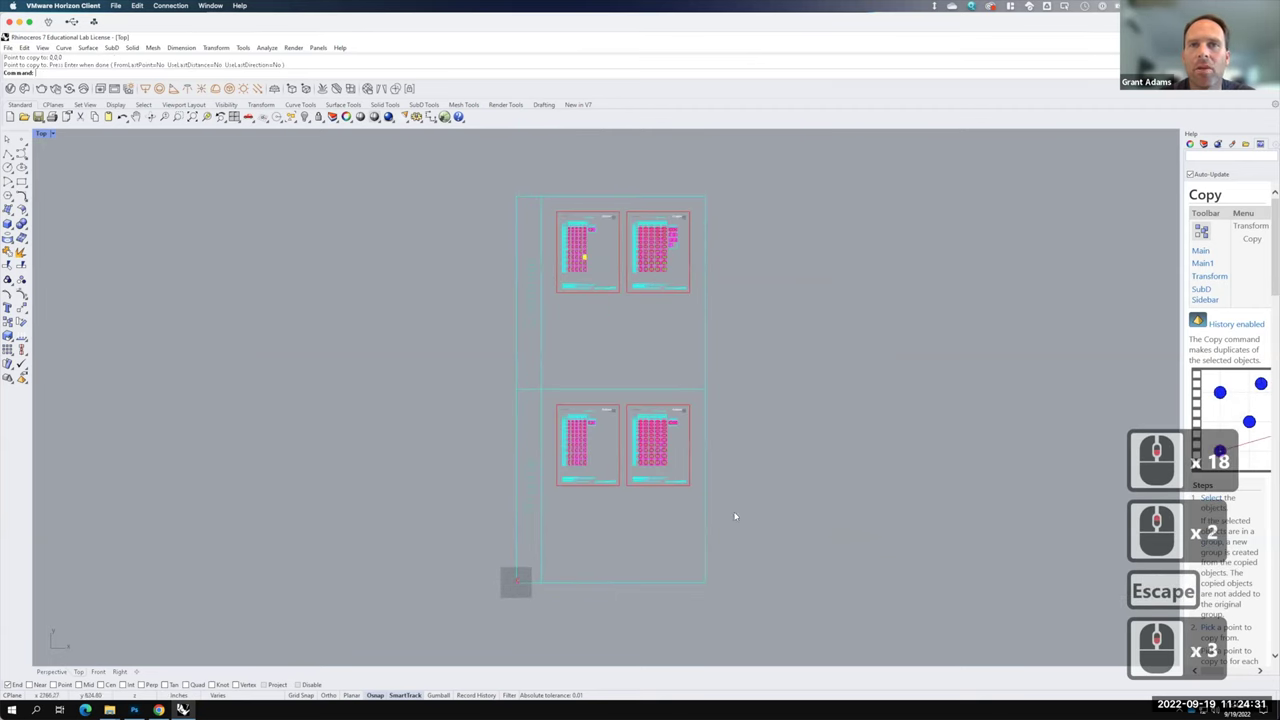
# - Select the rest of the imported drawing and delete it, keeping the copy
pyautogui.click(431, 172)
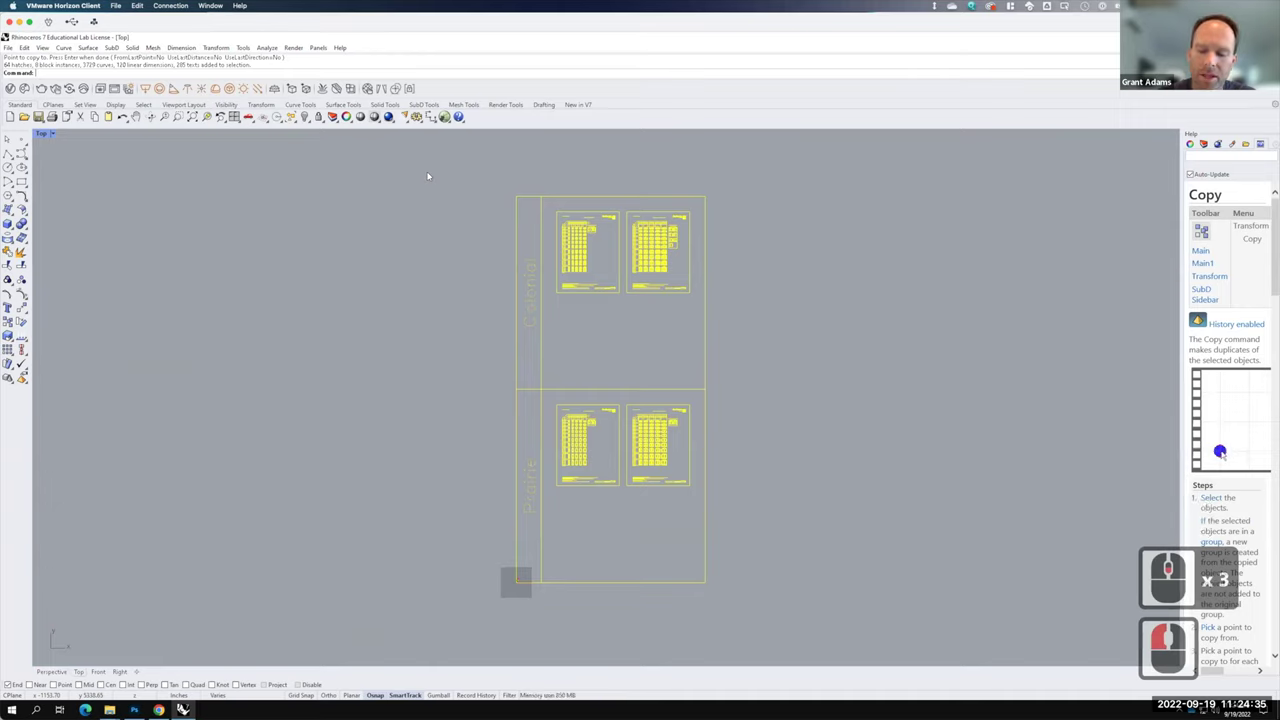
pyautogui.write('del')
pyautogui.press('Return')
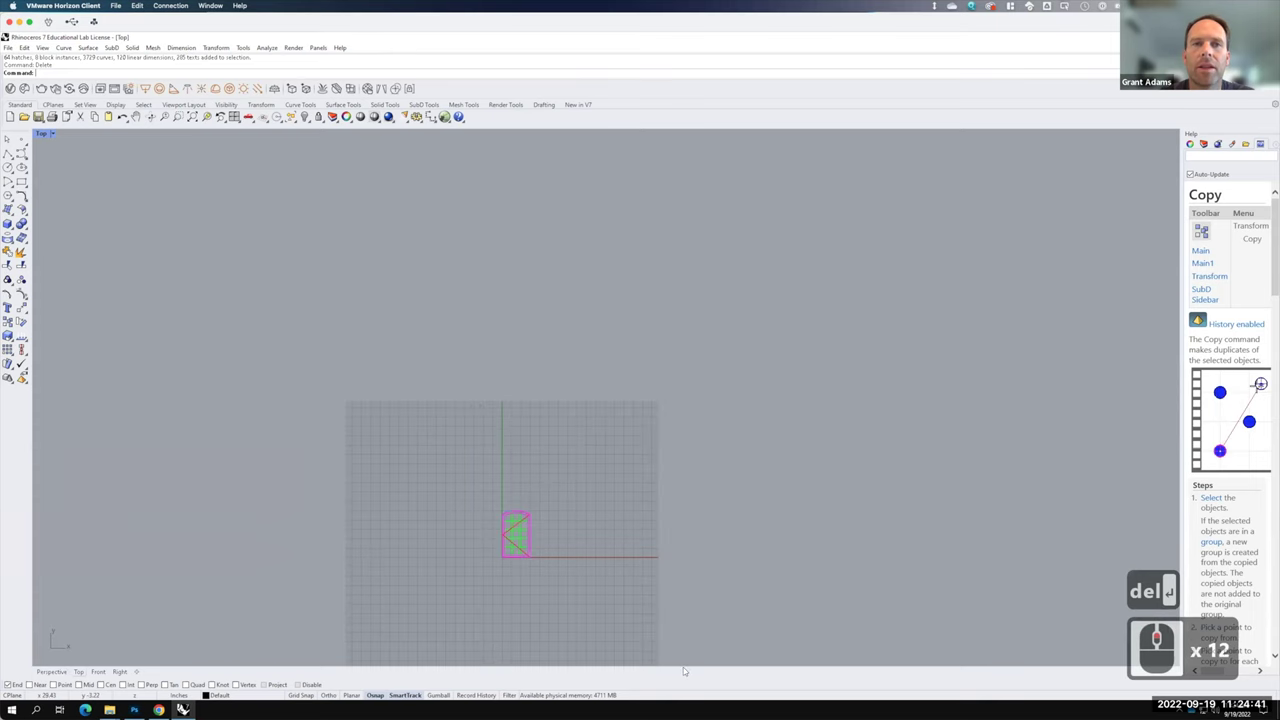
# - Zoom in on the window at the origin, then zoom extents to fit it in all views
pyautogui.click(635, 590)
pyautogui.press('Return')
pyautogui.press('s')
pyautogui.press('Return')
pyautogui.click(1189, 590)
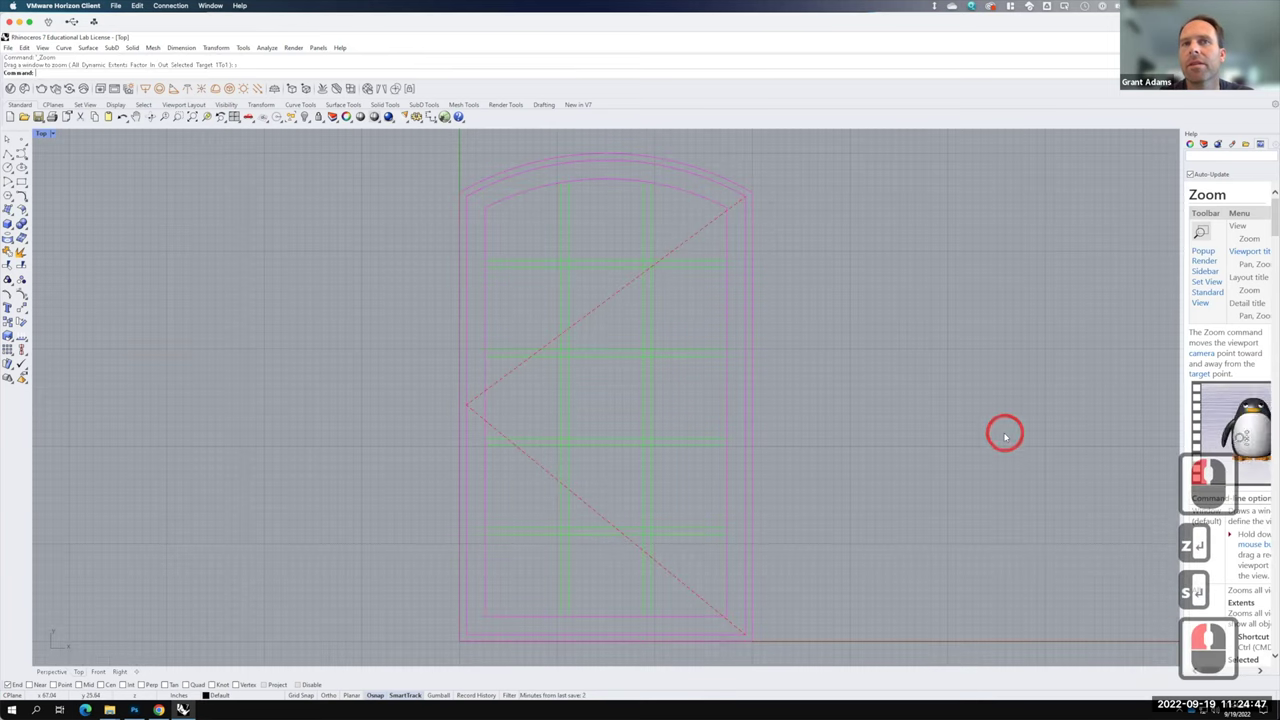
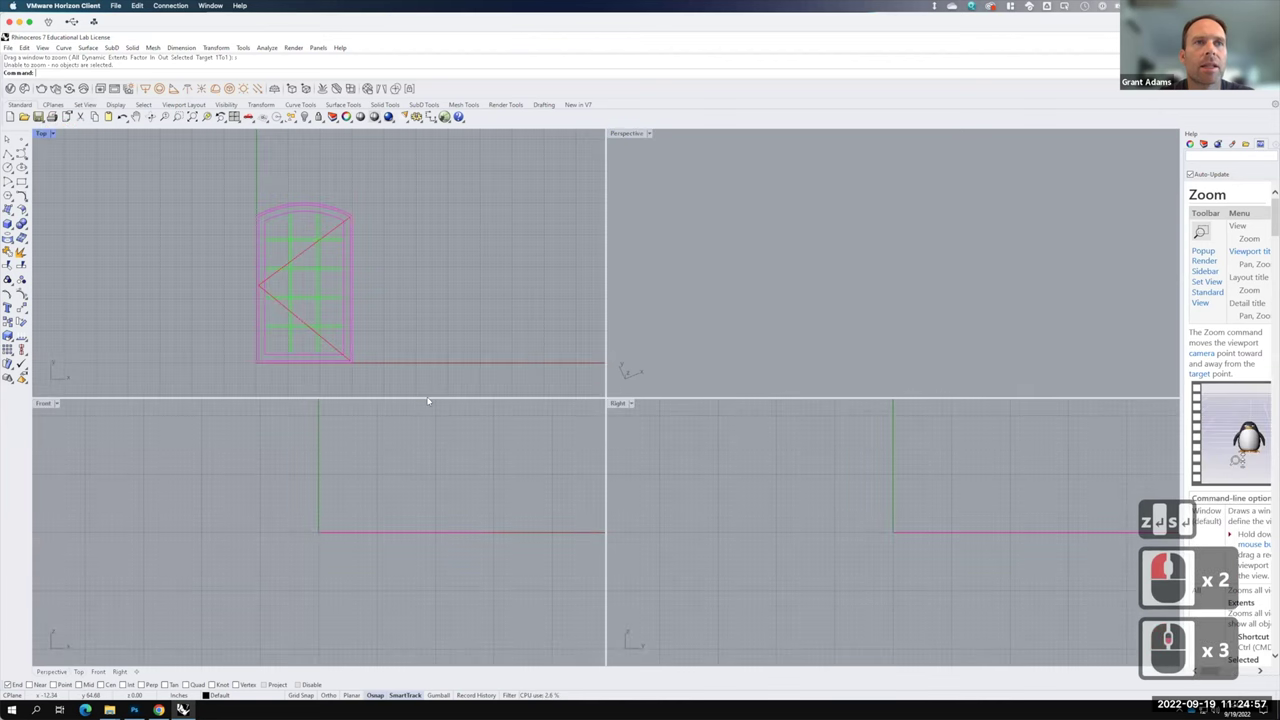
pyautogui.click(449, 374)
pyautogui.click(639, 135)
pyautogui.press('Return')
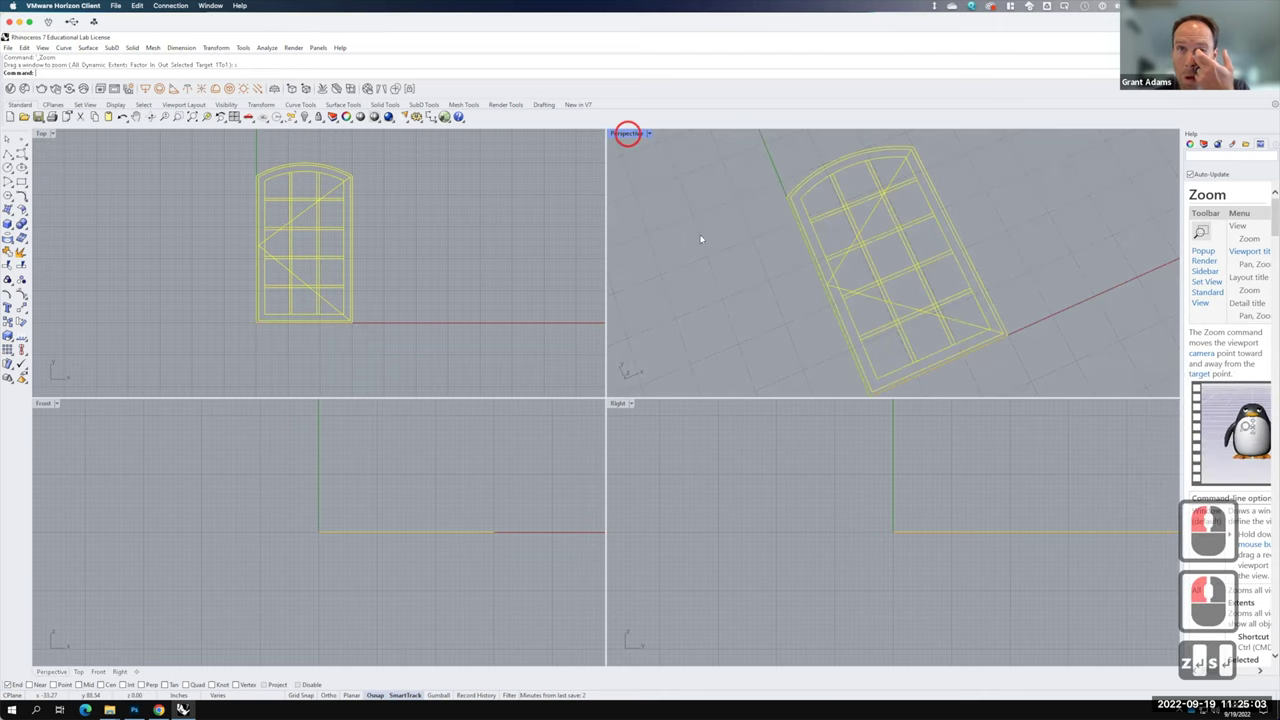
# - Maximize the Perspective viewport, orbit to an angled view and deselect the drawing
pyautogui.doubleClick(921, 459)
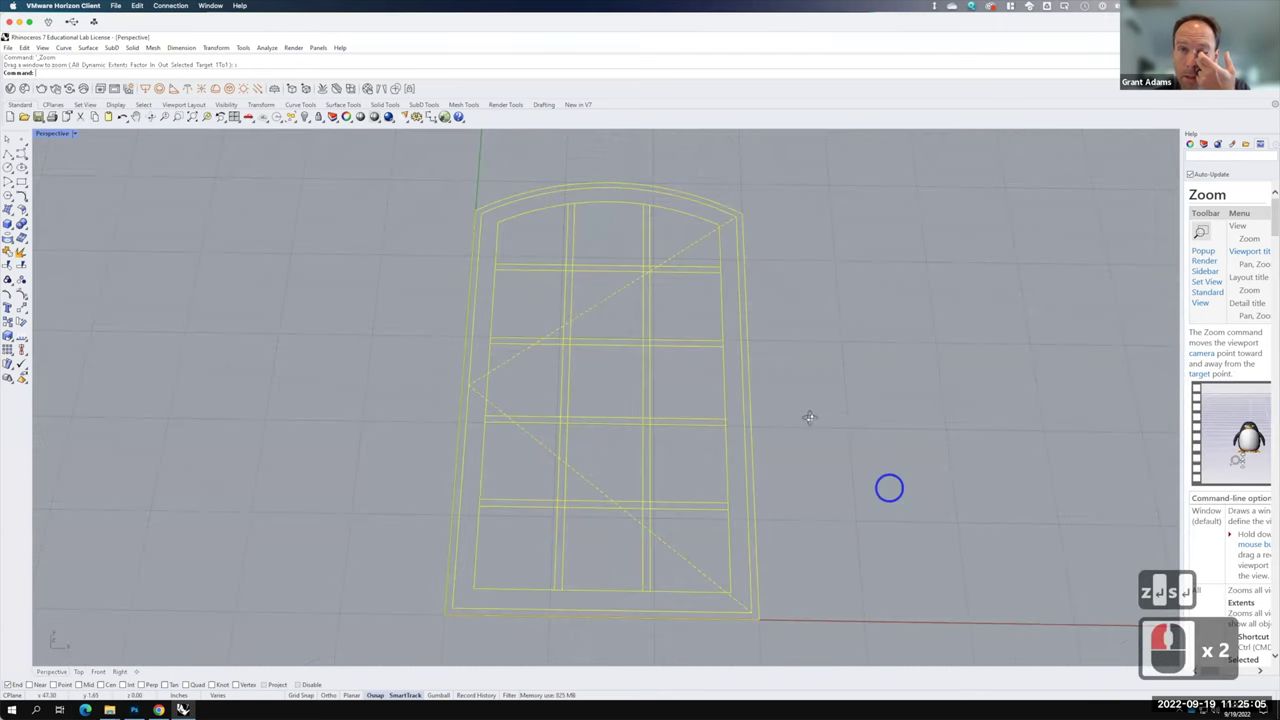
pyautogui.rightClick(927, 448)
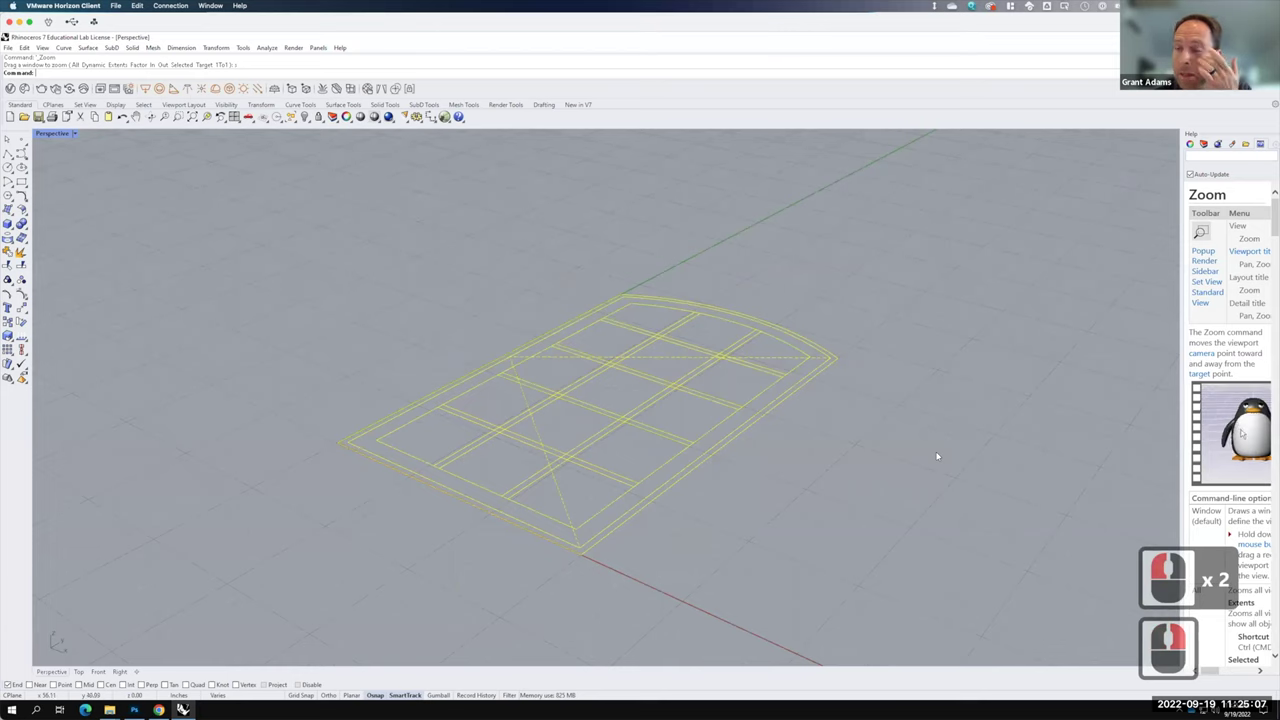
pyautogui.click(925, 449)
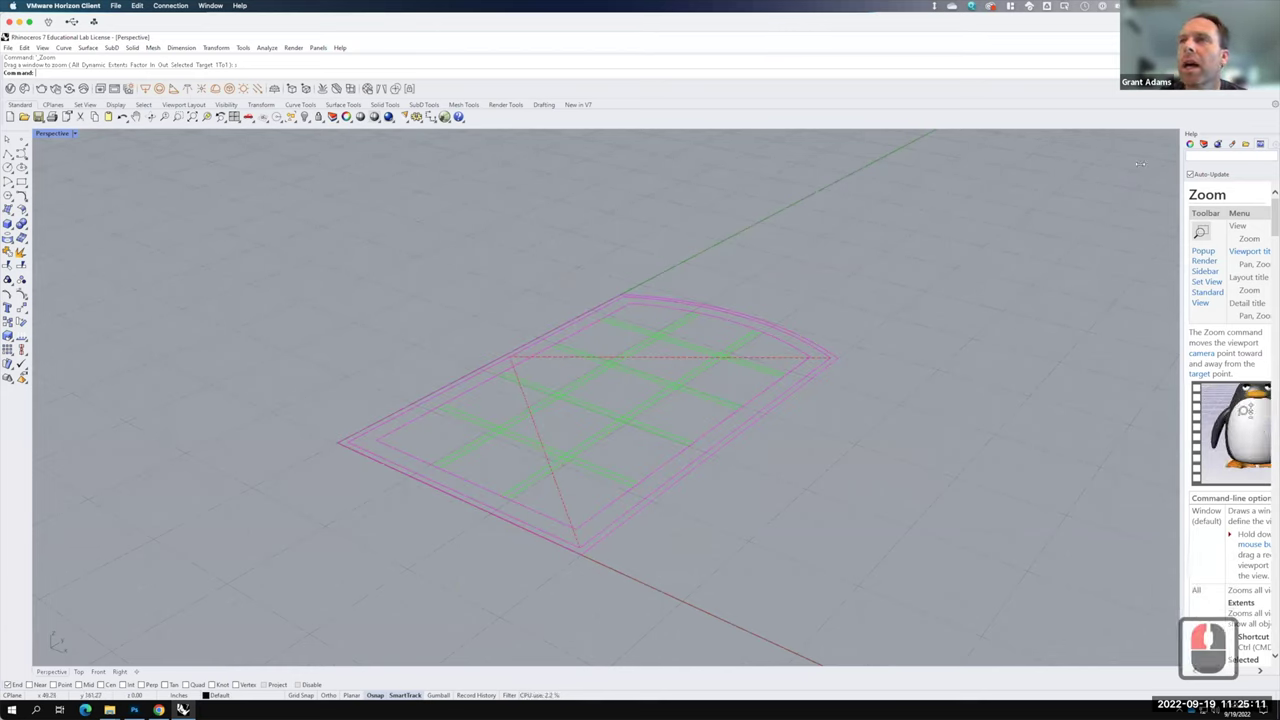
pyautogui.click(561, 366)
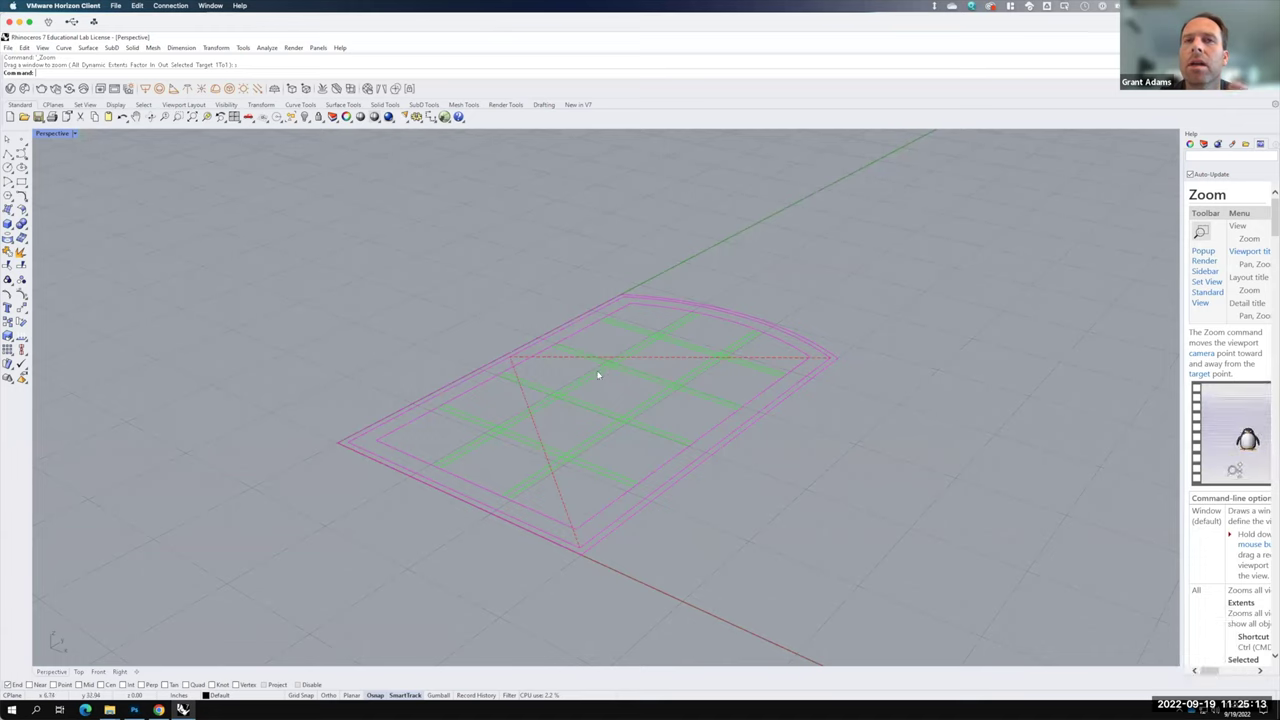
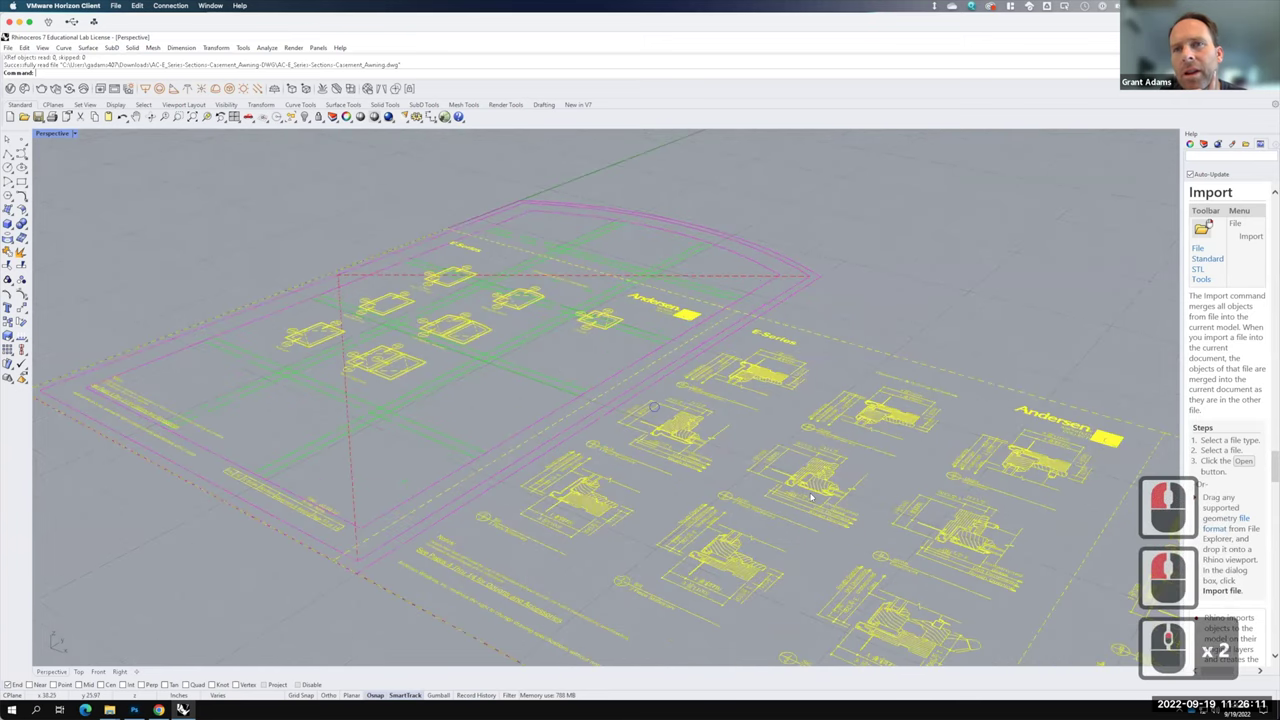
pyautogui.rightClick(661, 340)
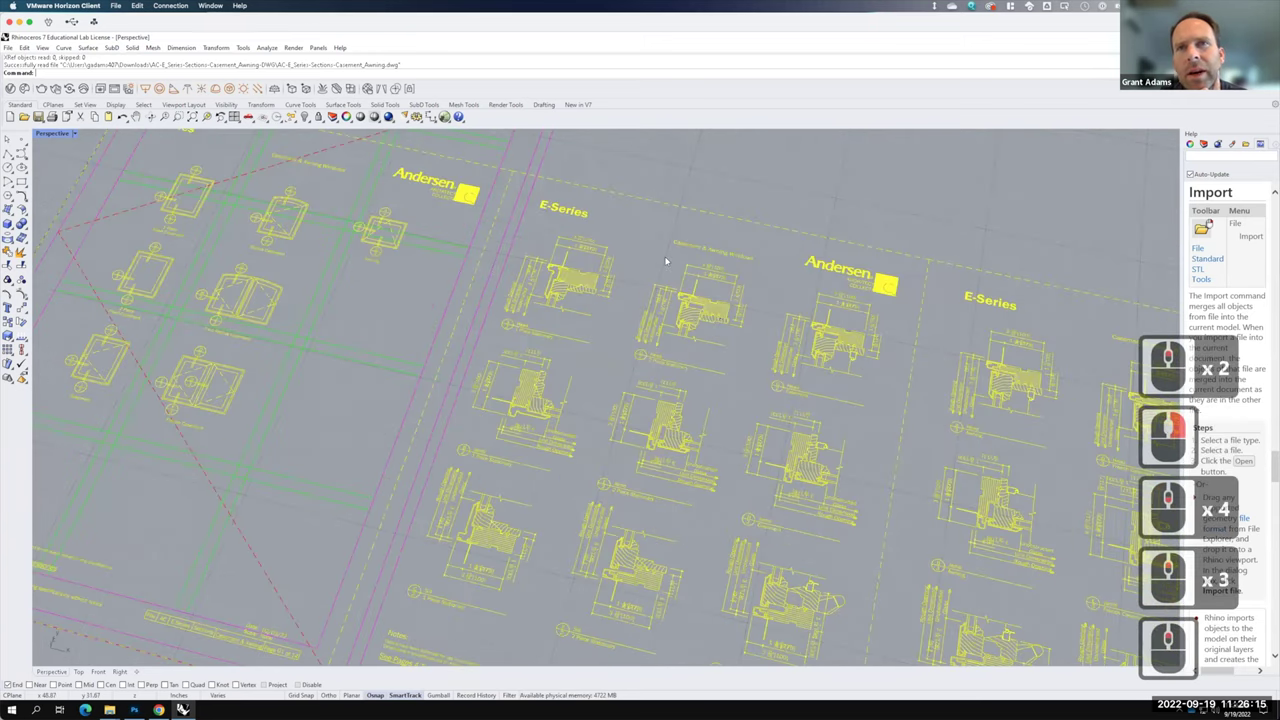
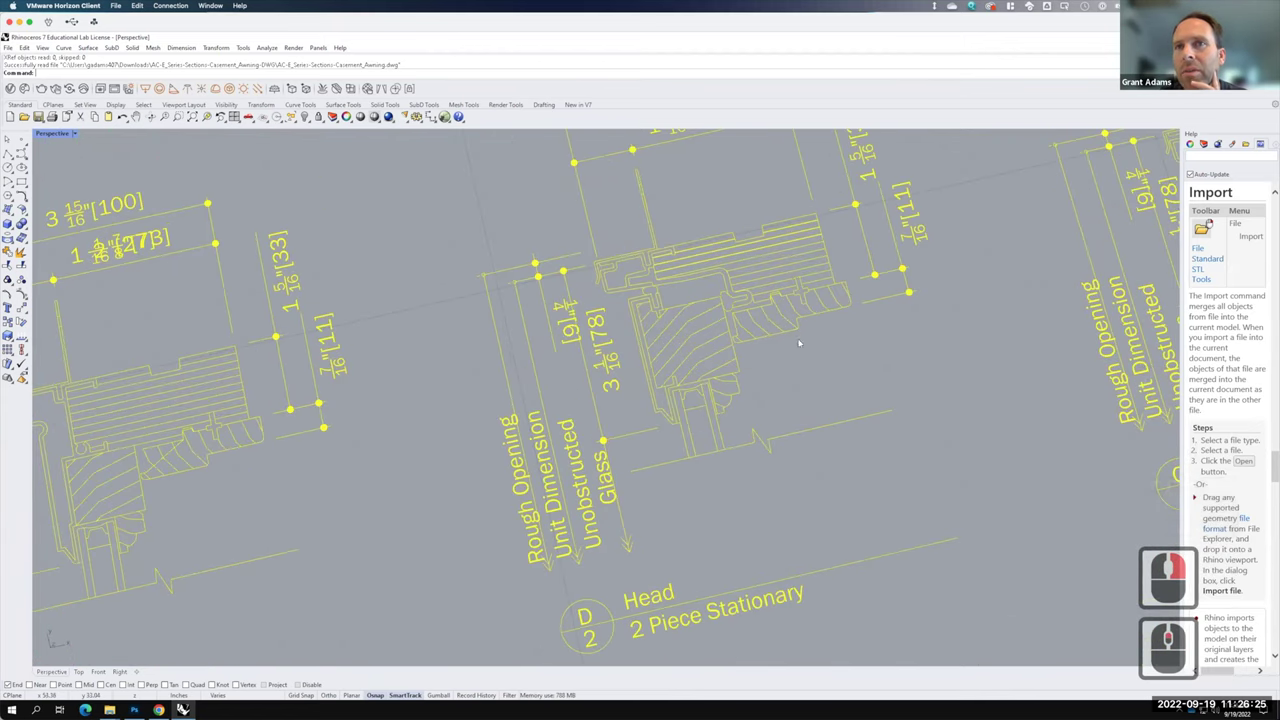
pyautogui.middleClick(658, 289)
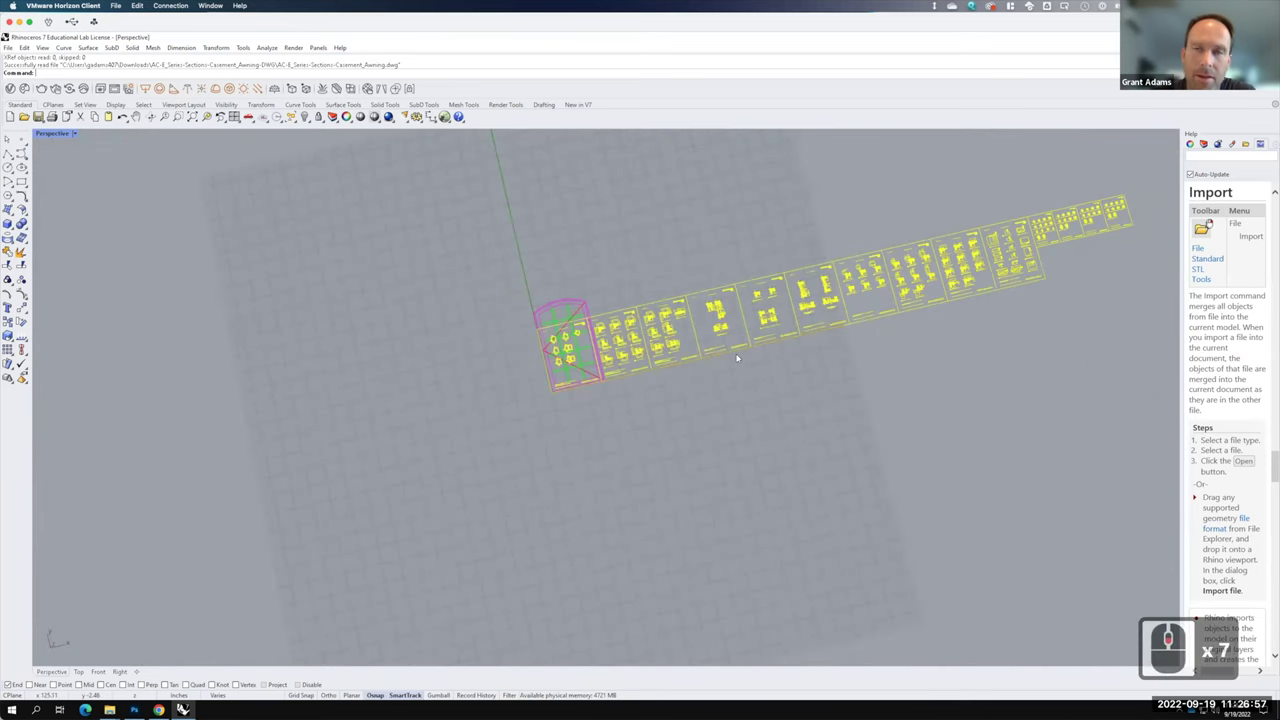
# - Delete the selected section detail sheets, leaving only the window elevation
pyautogui.write('del↵')
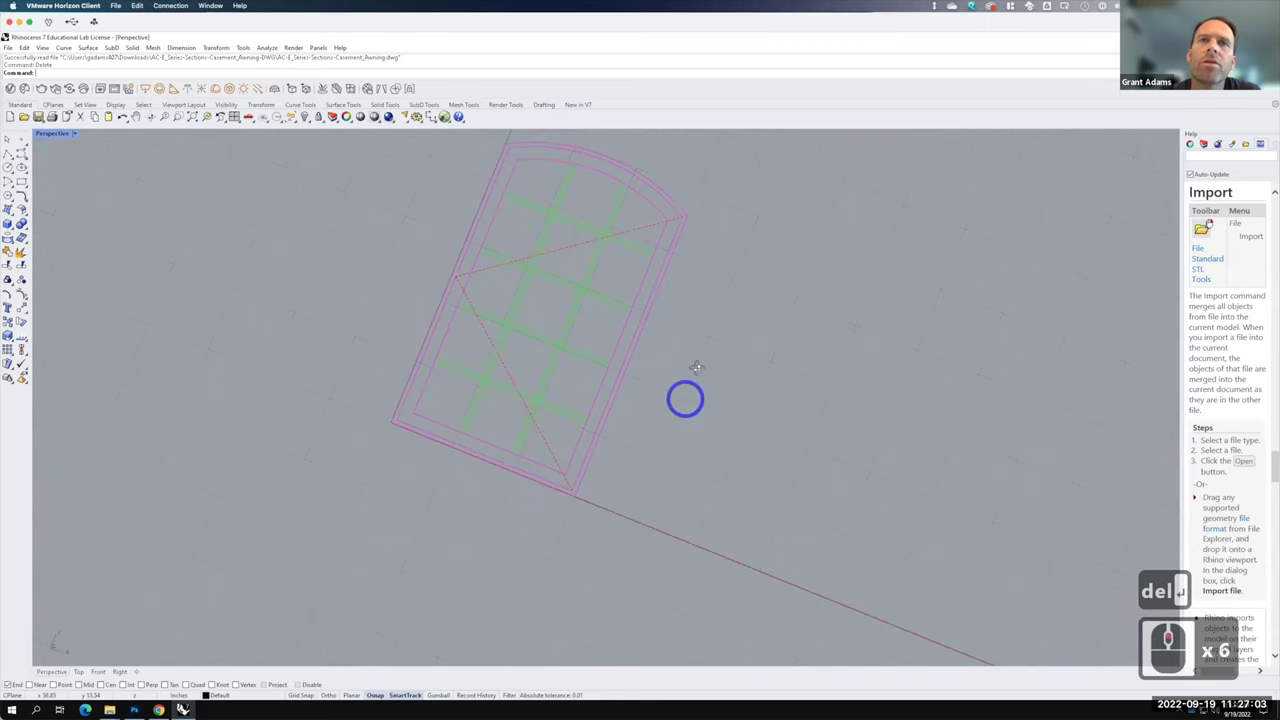
pyautogui.rightClick(587, 172)
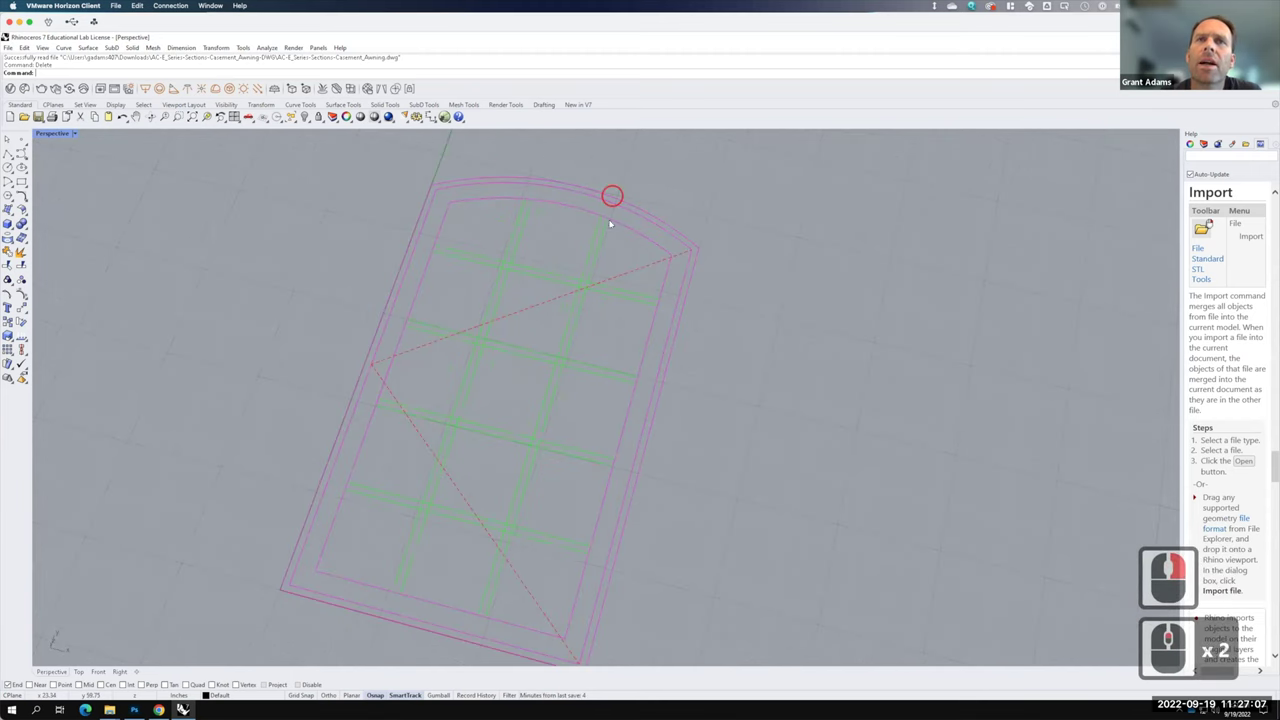
pyautogui.click(890, 292)
pyautogui.click(890, 292)
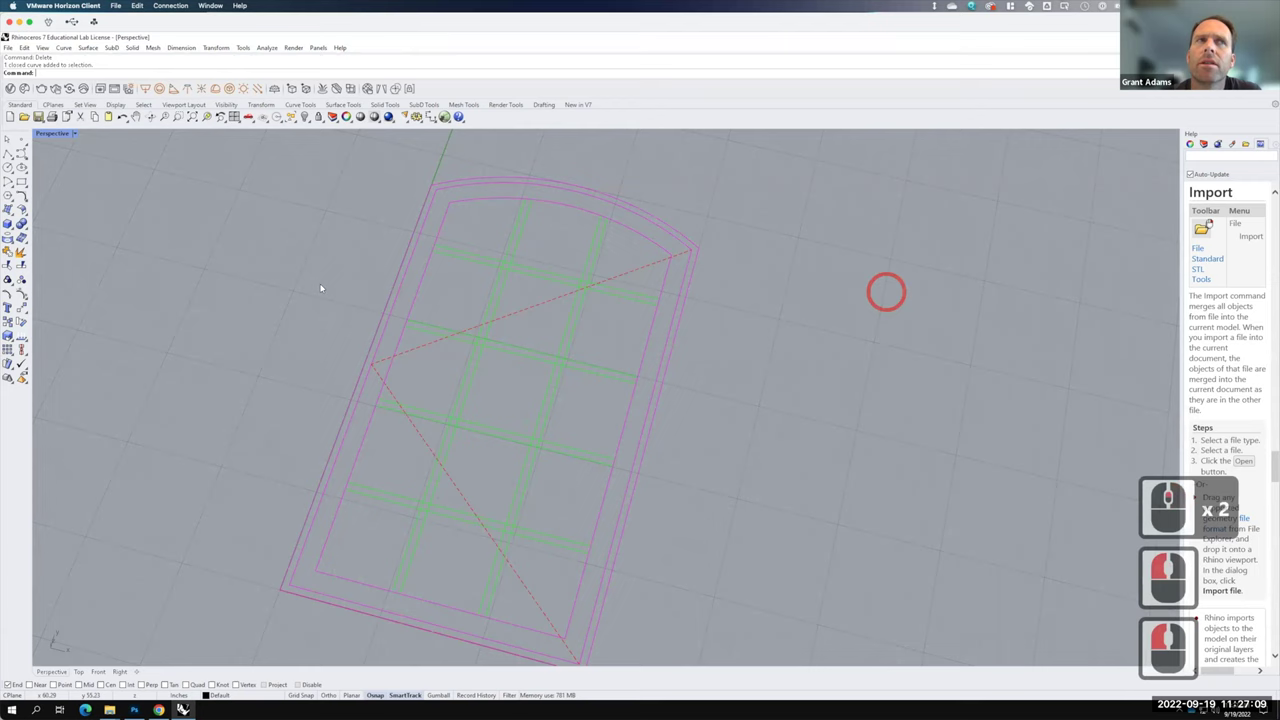
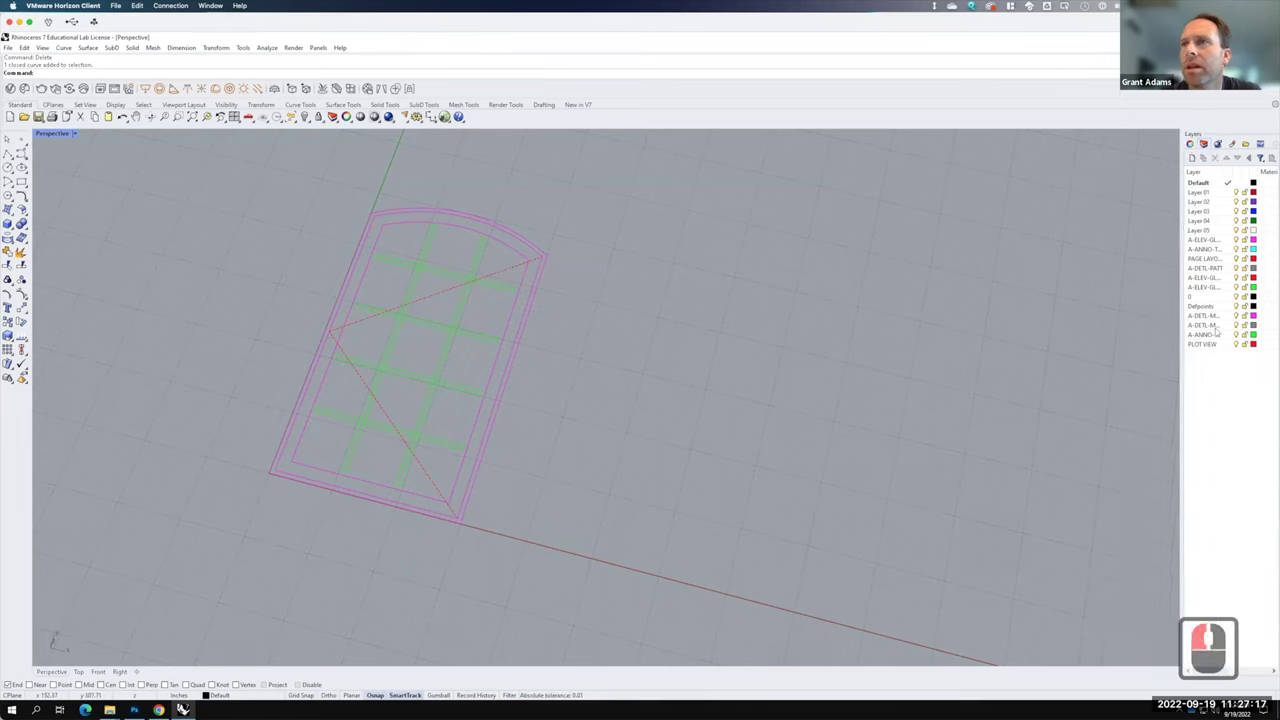
pyautogui.press('F15')
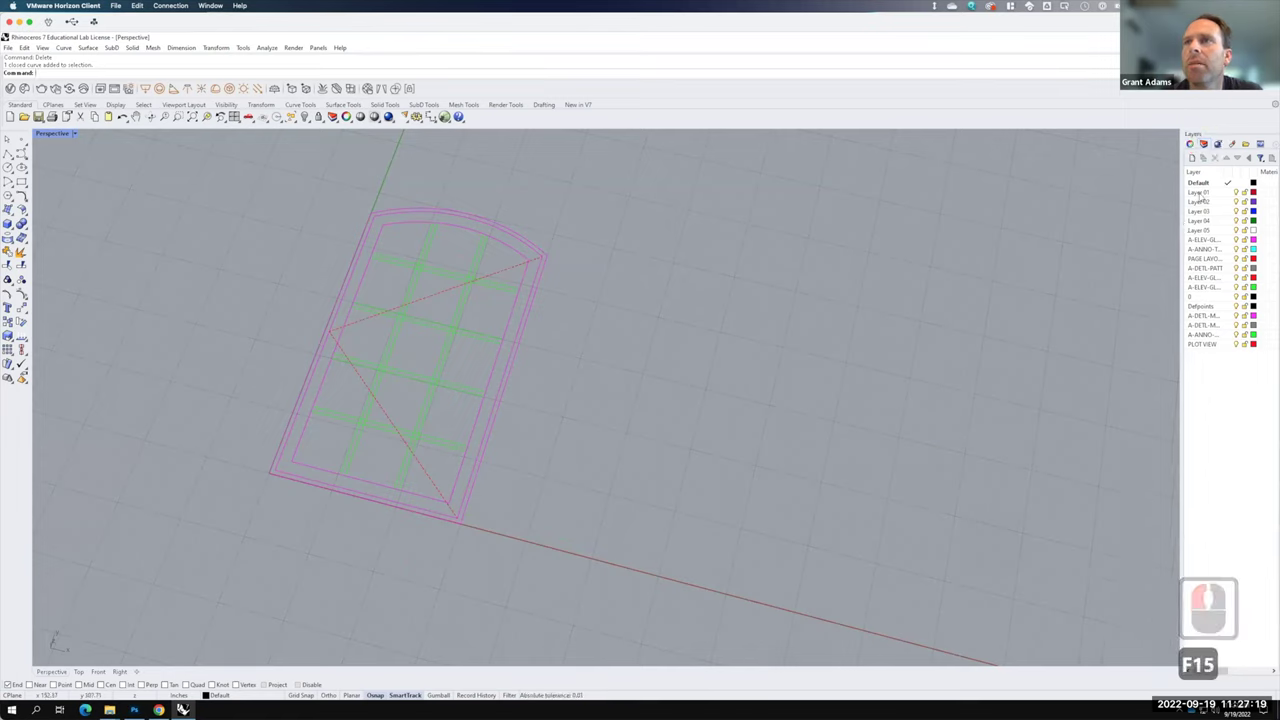
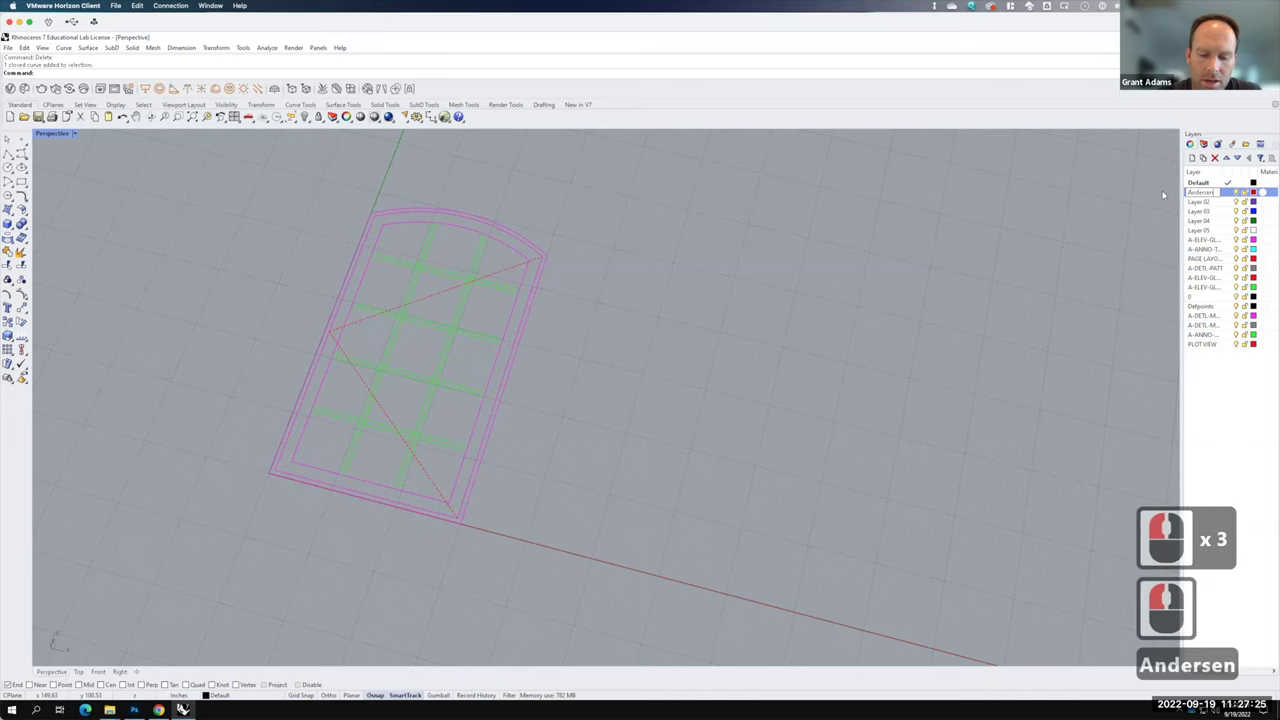
pyautogui.write('0-')
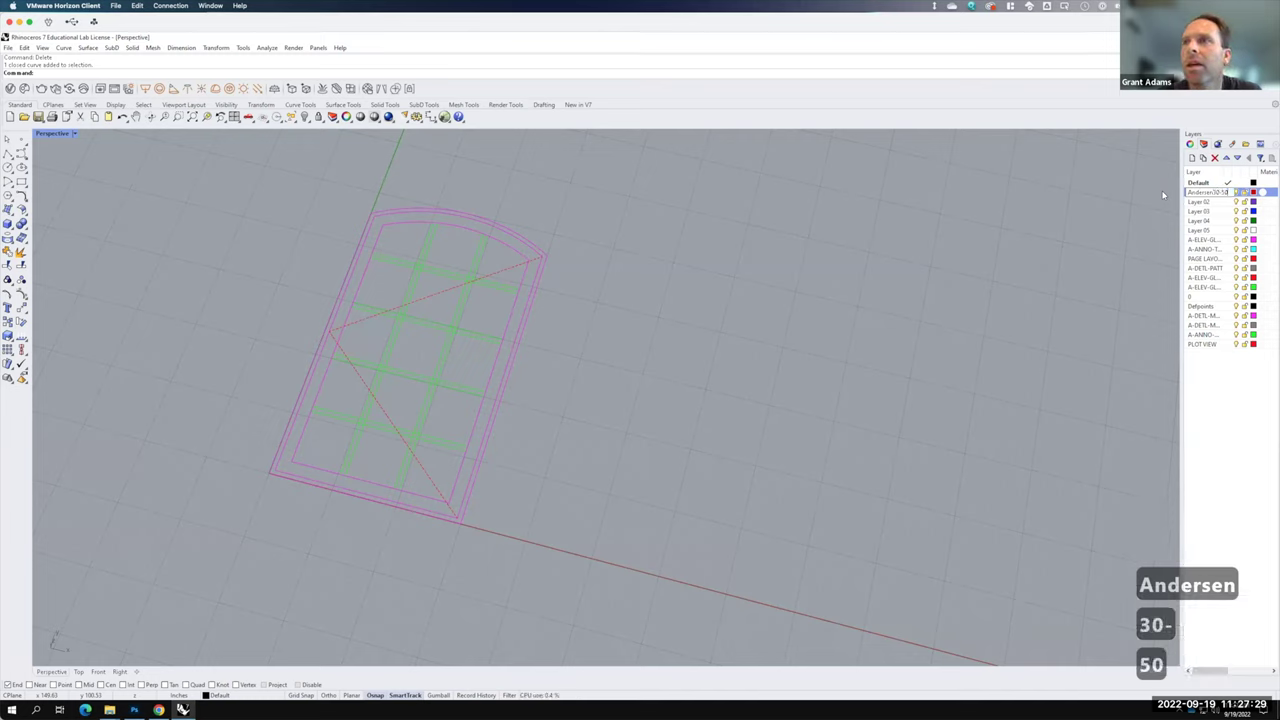
pyautogui.write('ase')
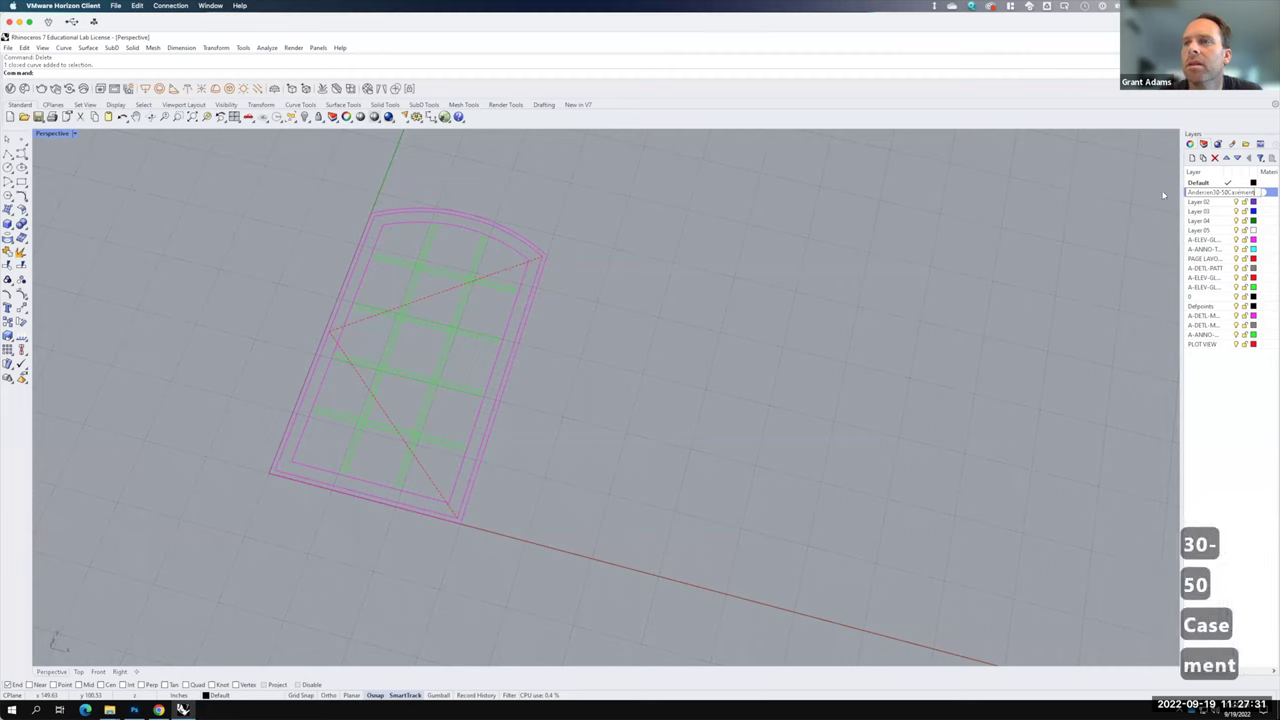
pyautogui.press('Return')
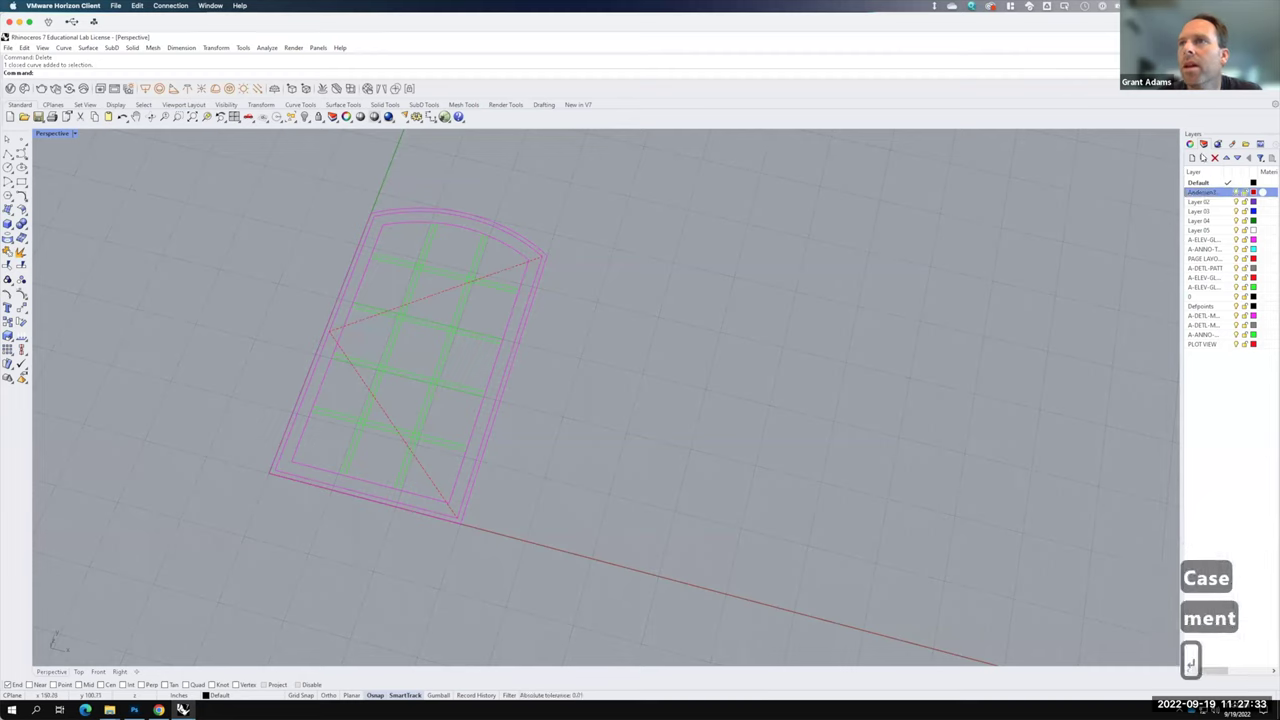
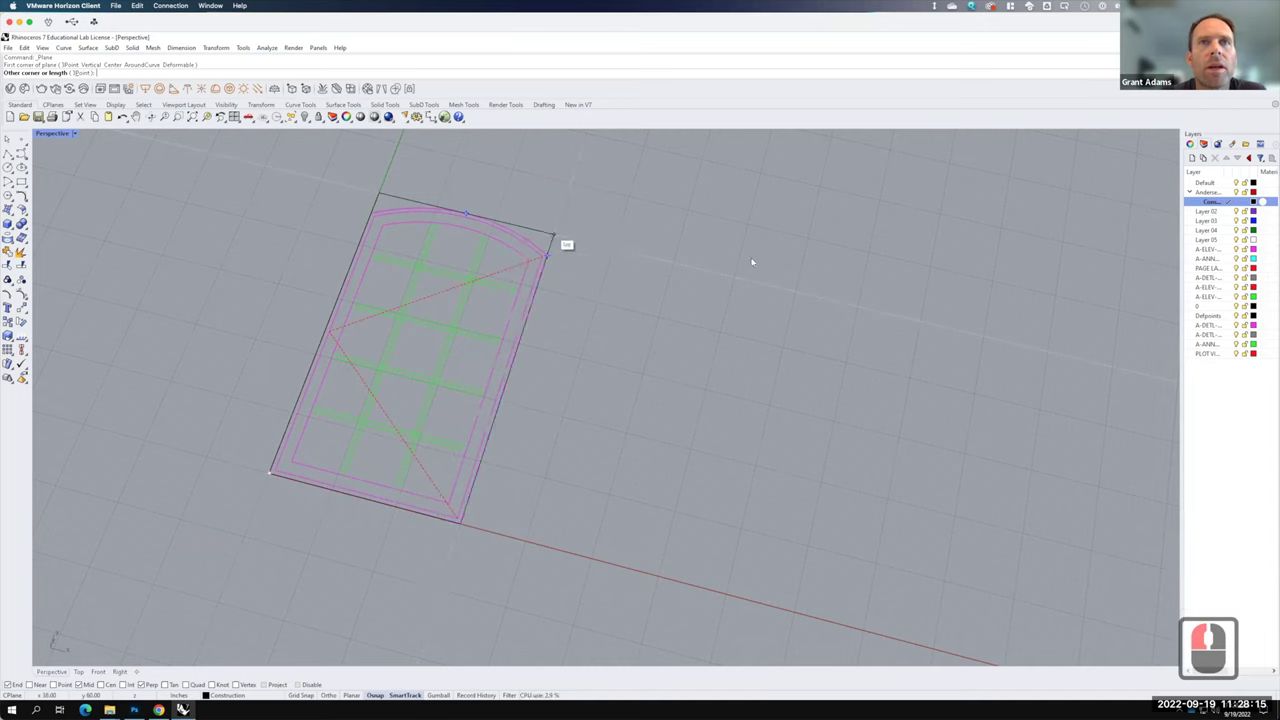
# - Place the opposite corner of the Plane surface so it covers the whole arched elevation
pyautogui.click(794, 278)
pyautogui.press('F15')
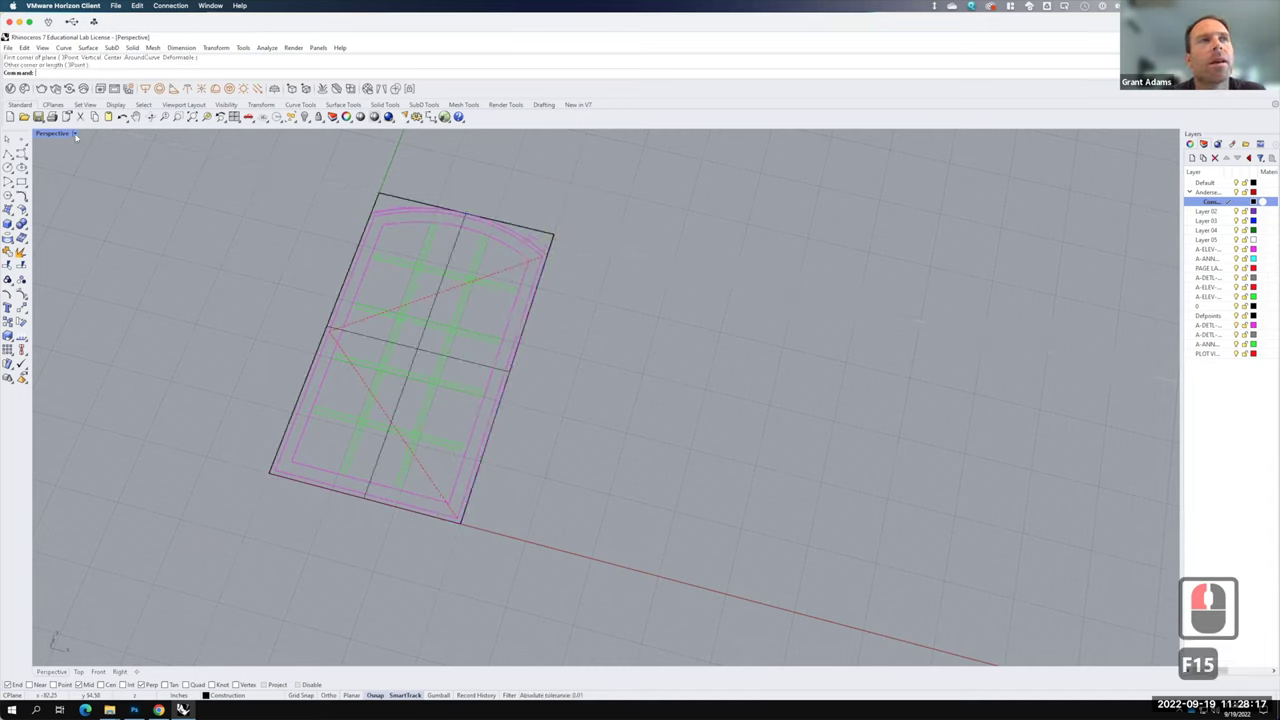
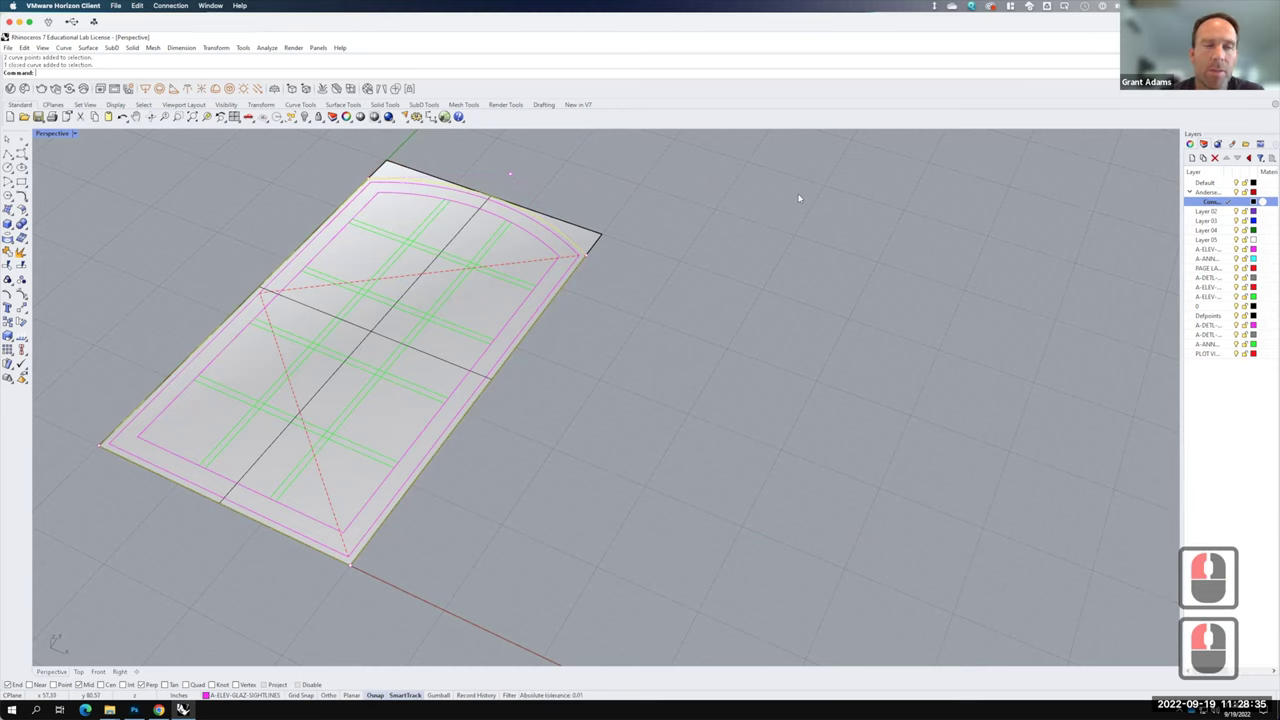
# - Trim the plane to the arched outer outline and split it along the inner frame curve
pyautogui.write('trim ↵')
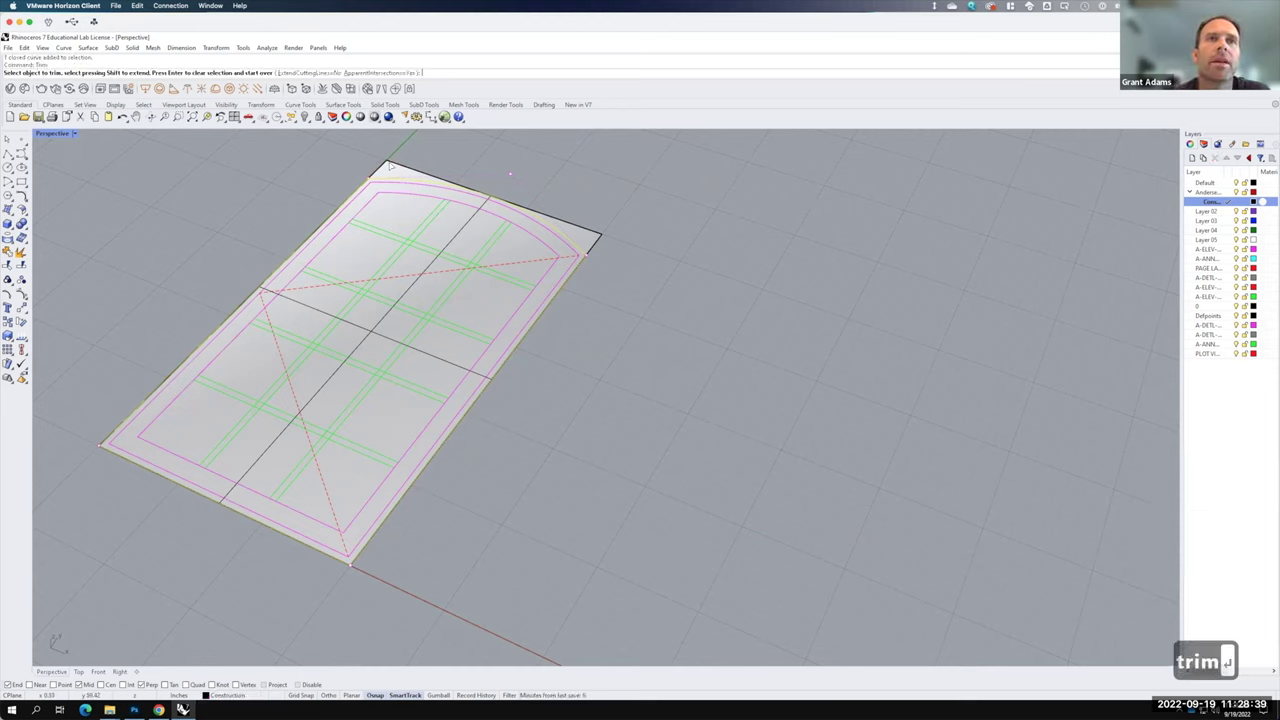
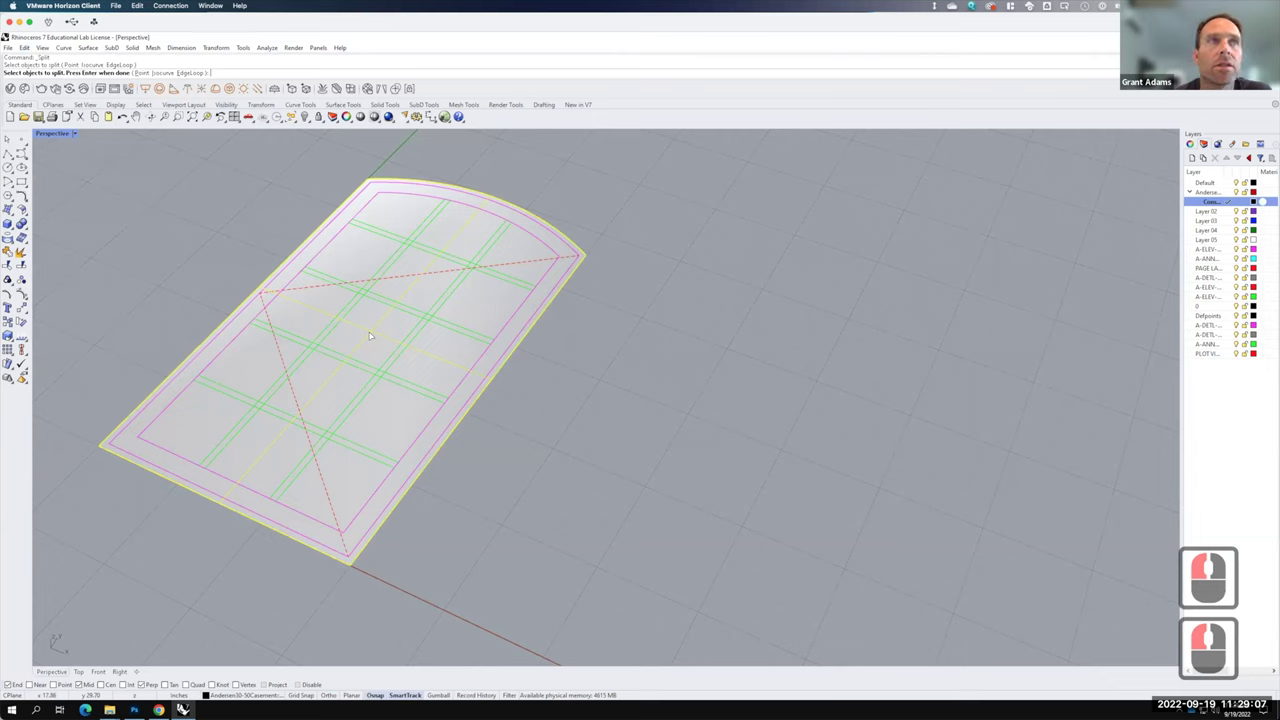
pyautogui.press('Return')
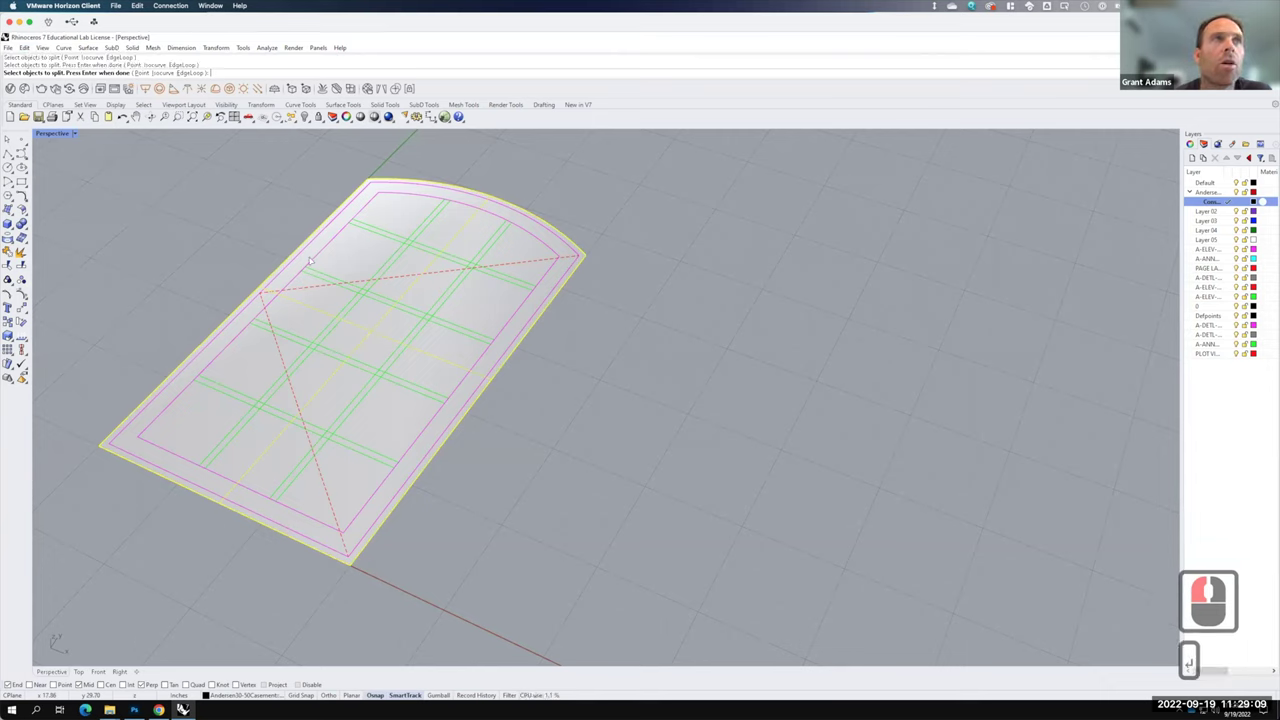
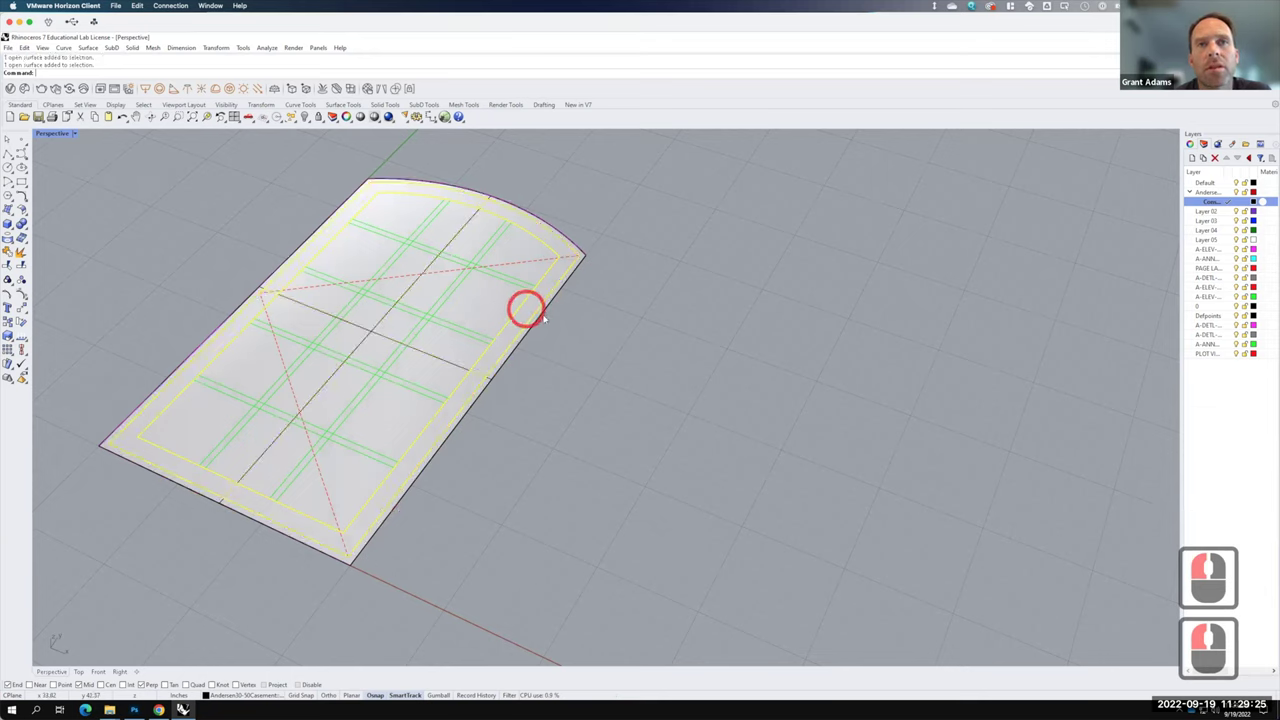
# - Select the outer frame ring surface (not the overlapping curve) and orbit to view it
pyautogui.click(542, 314)
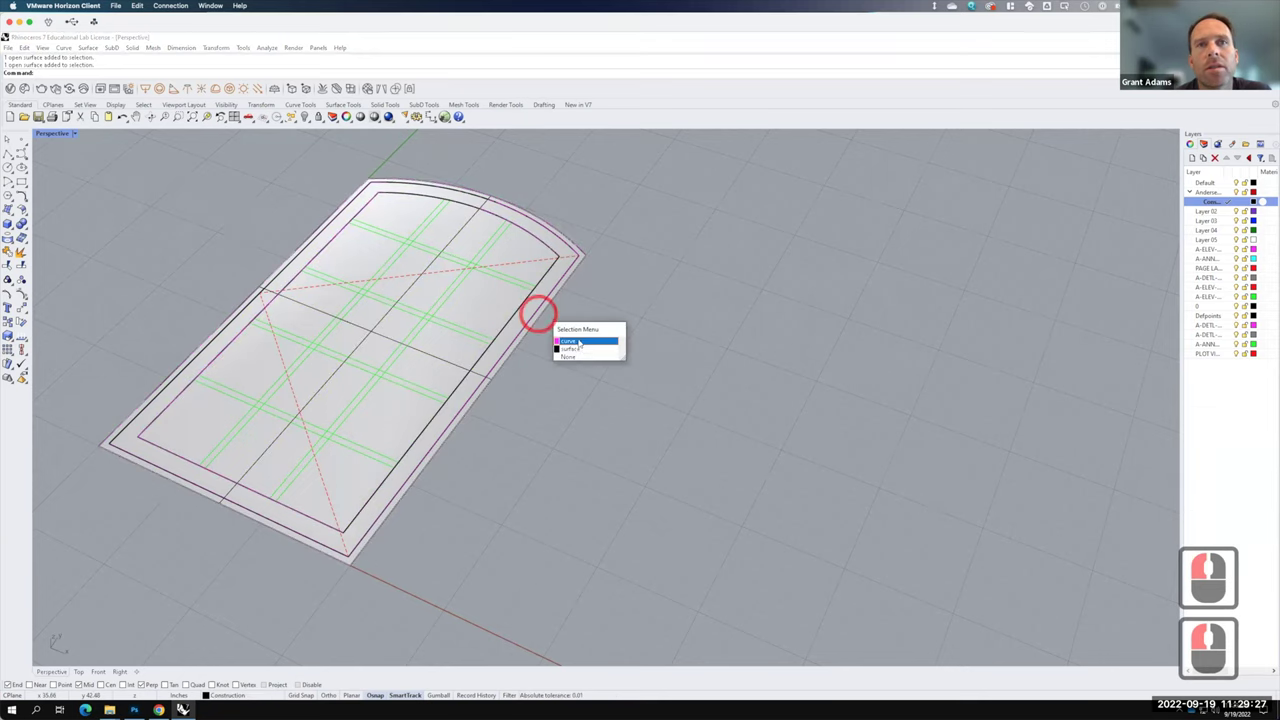
pyautogui.click(631, 372)
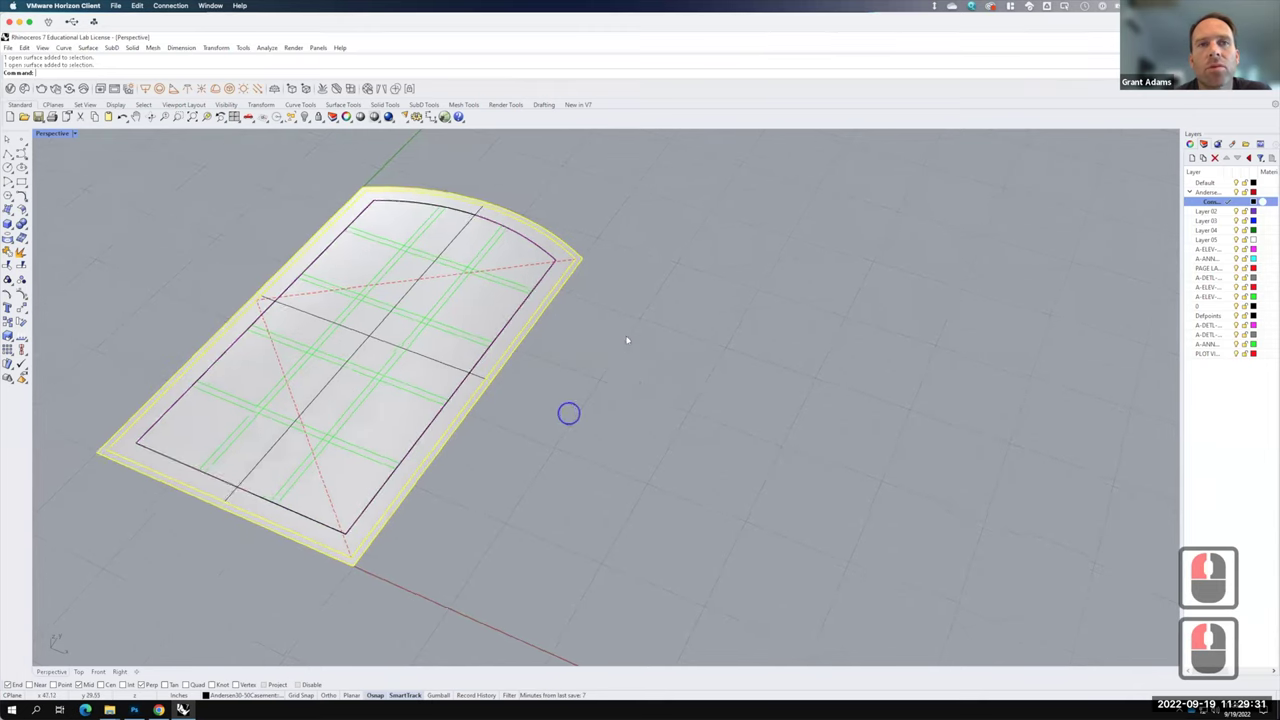
pyautogui.rightClick(513, 449)
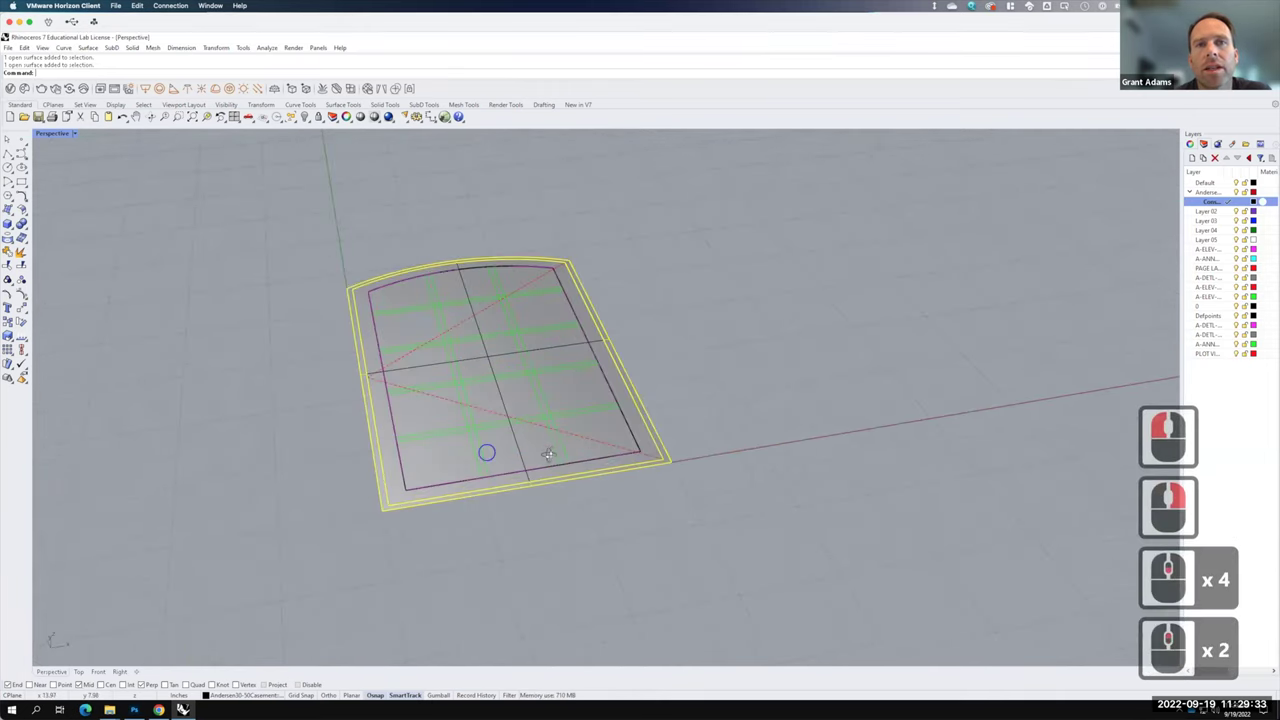
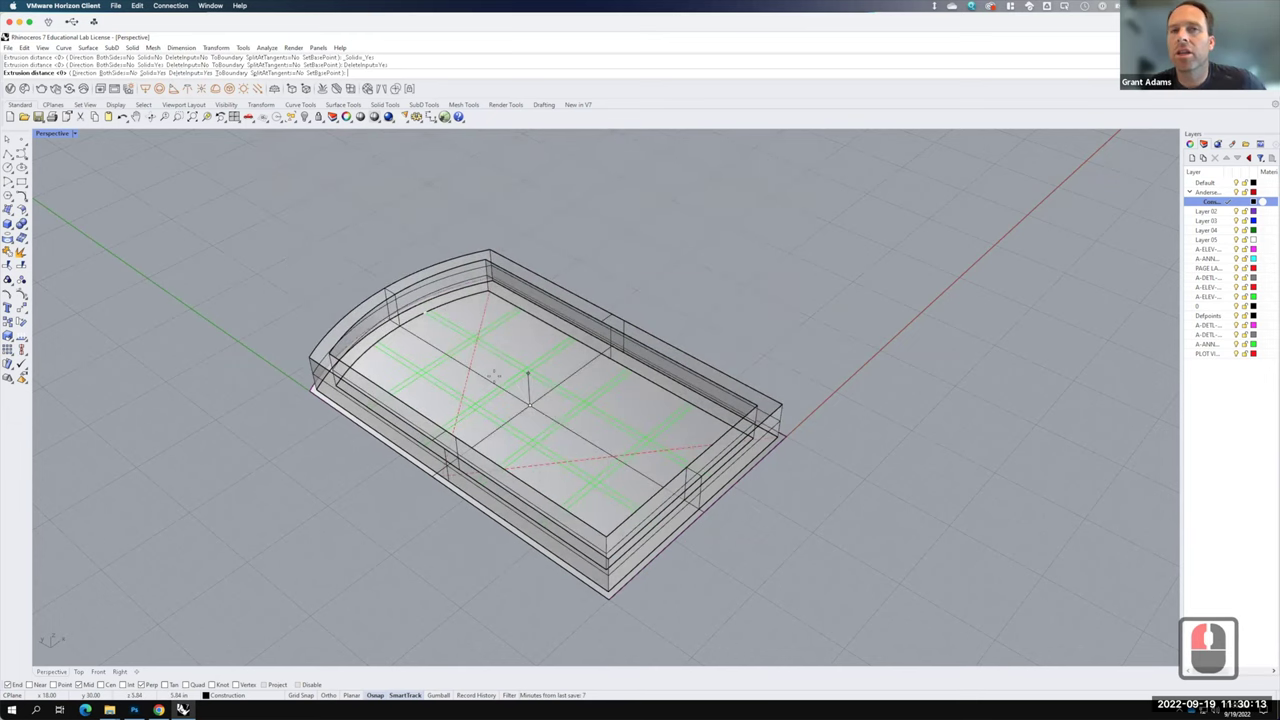
# - Extrude the frame profile surface into a 1.5-thick solid frame
pyautogui.press('F15')
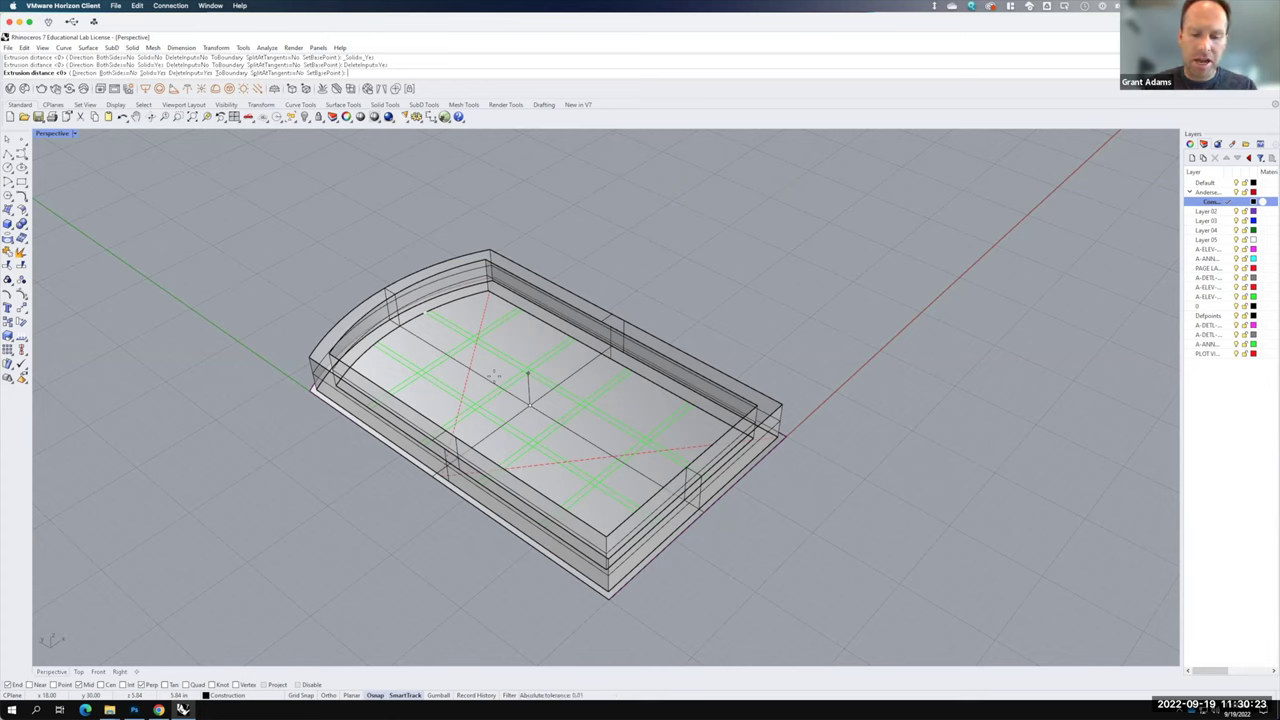
pyautogui.write('1.5')
pyautogui.press("shift+'")
pyautogui.press('Return')
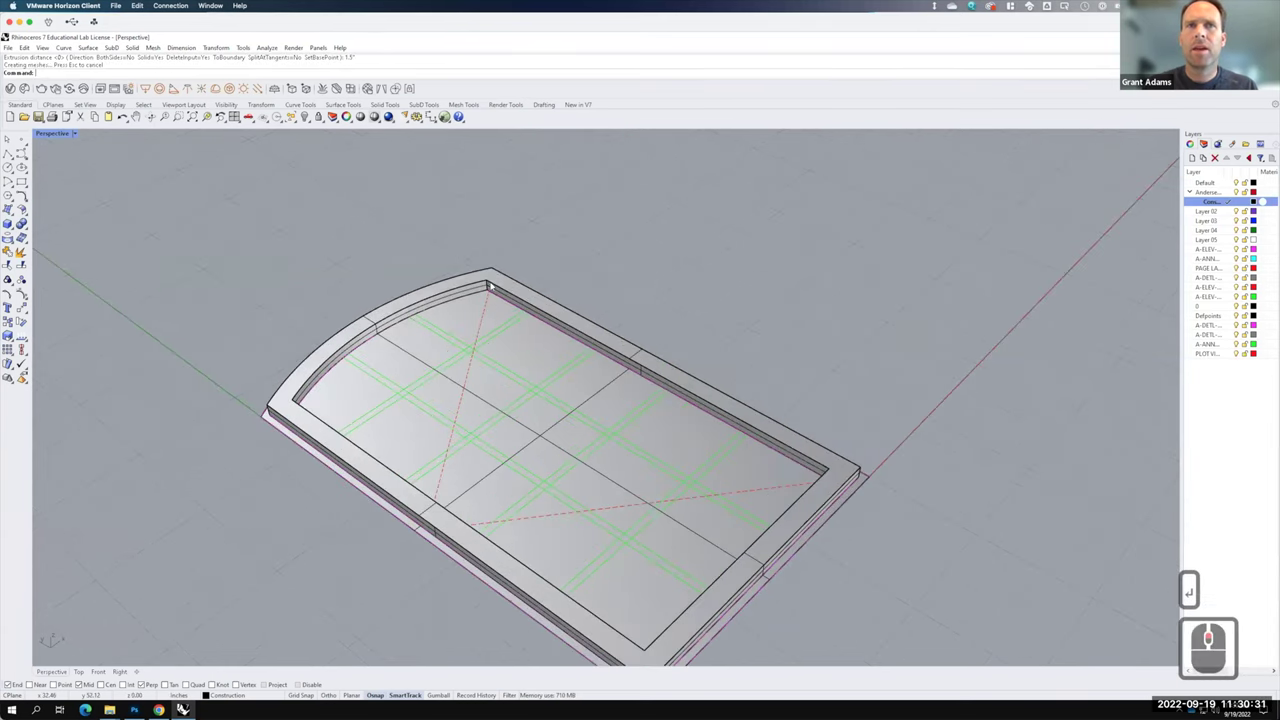
# - Select the new frame solid and begin rescaling it with Scale
pyautogui.click(489, 266)
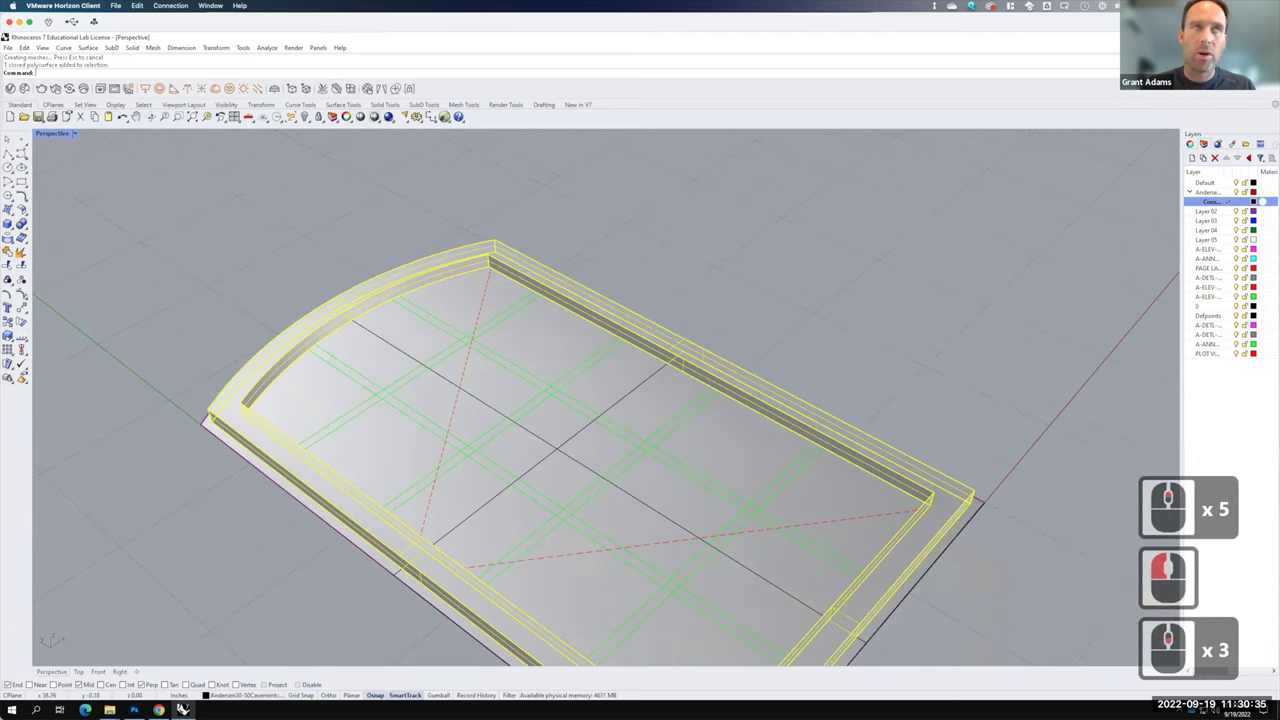
pyautogui.write('scal')
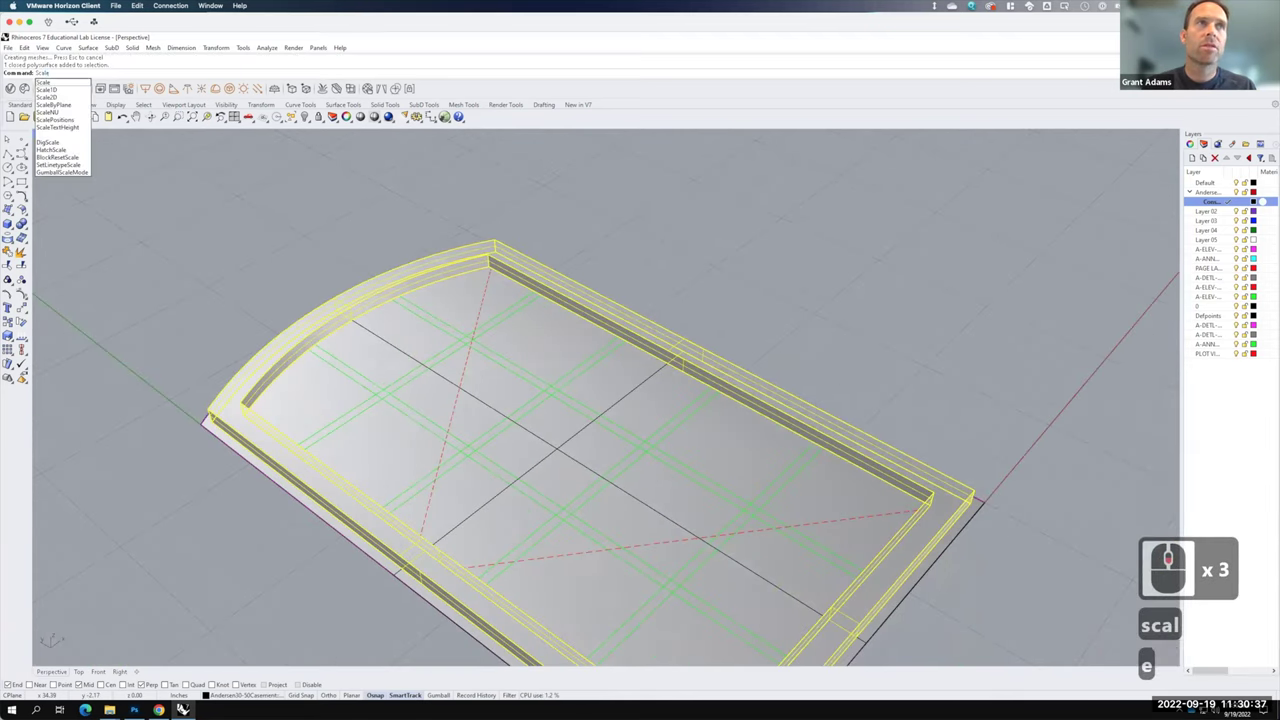
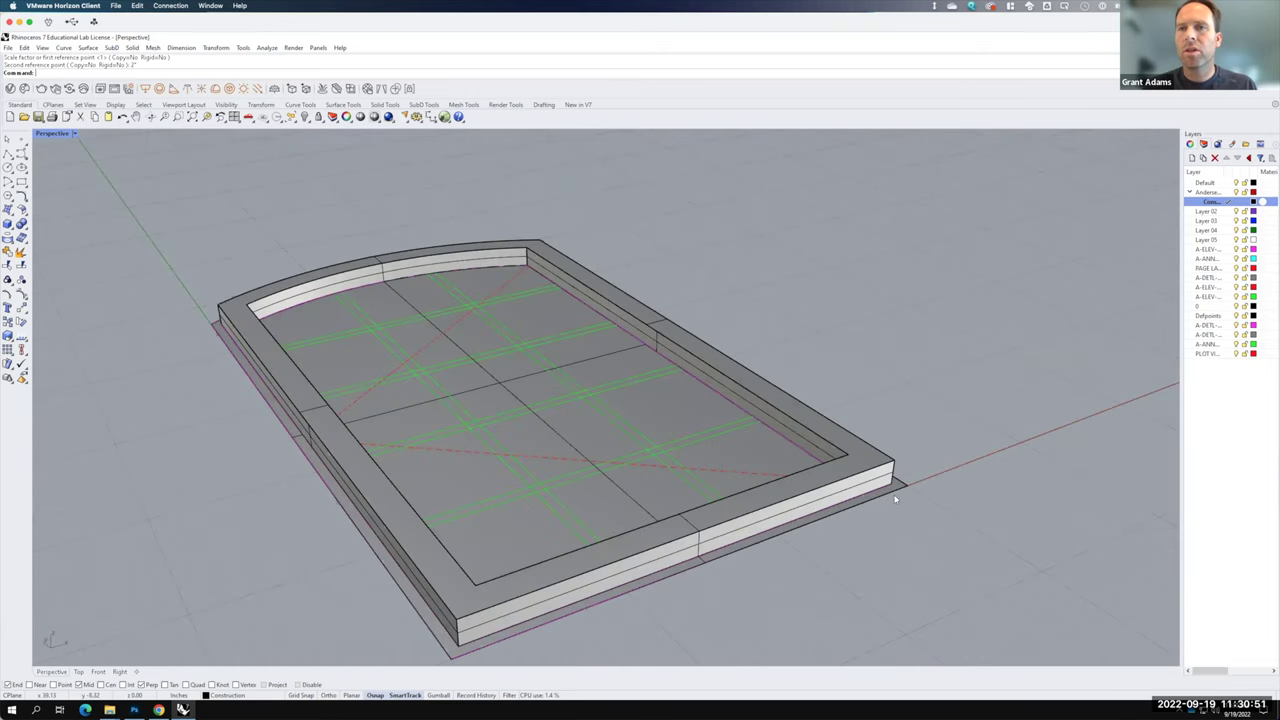
# - Finish resizing the frame and select the frame solid on its own
pyautogui.rightClick(862, 434)
pyautogui.click(801, 445)
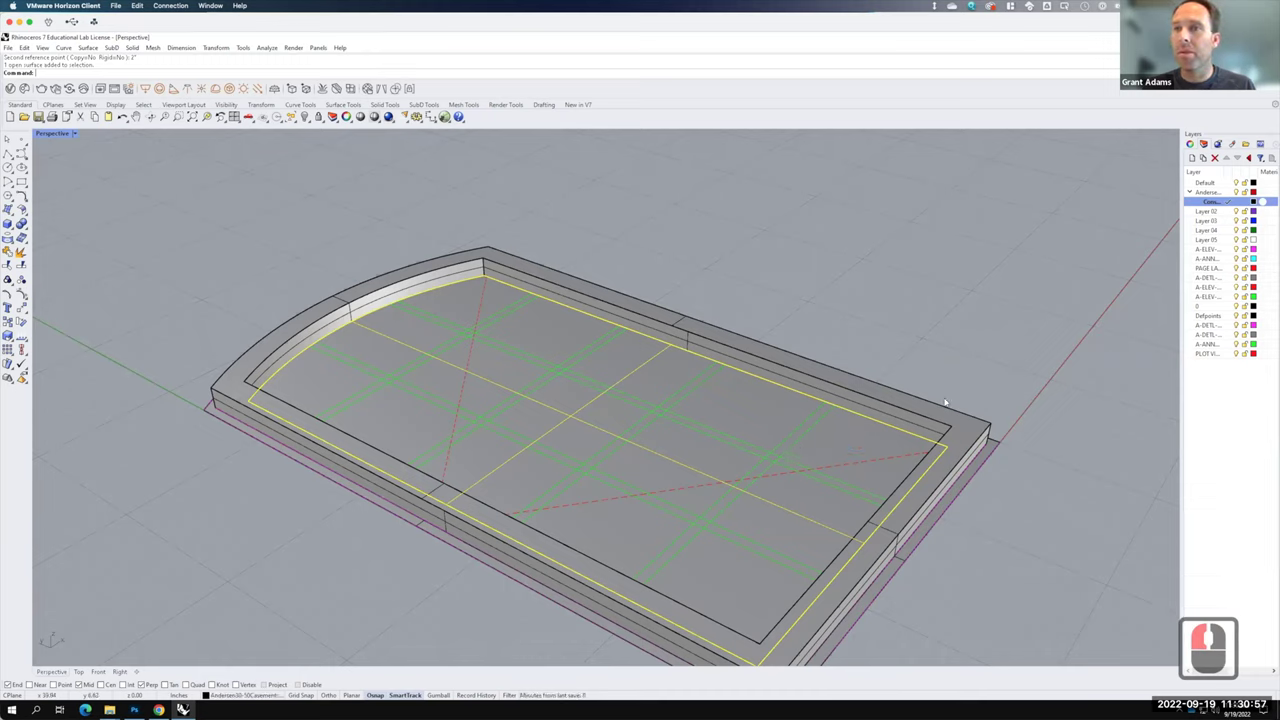
pyautogui.click(763, 480)
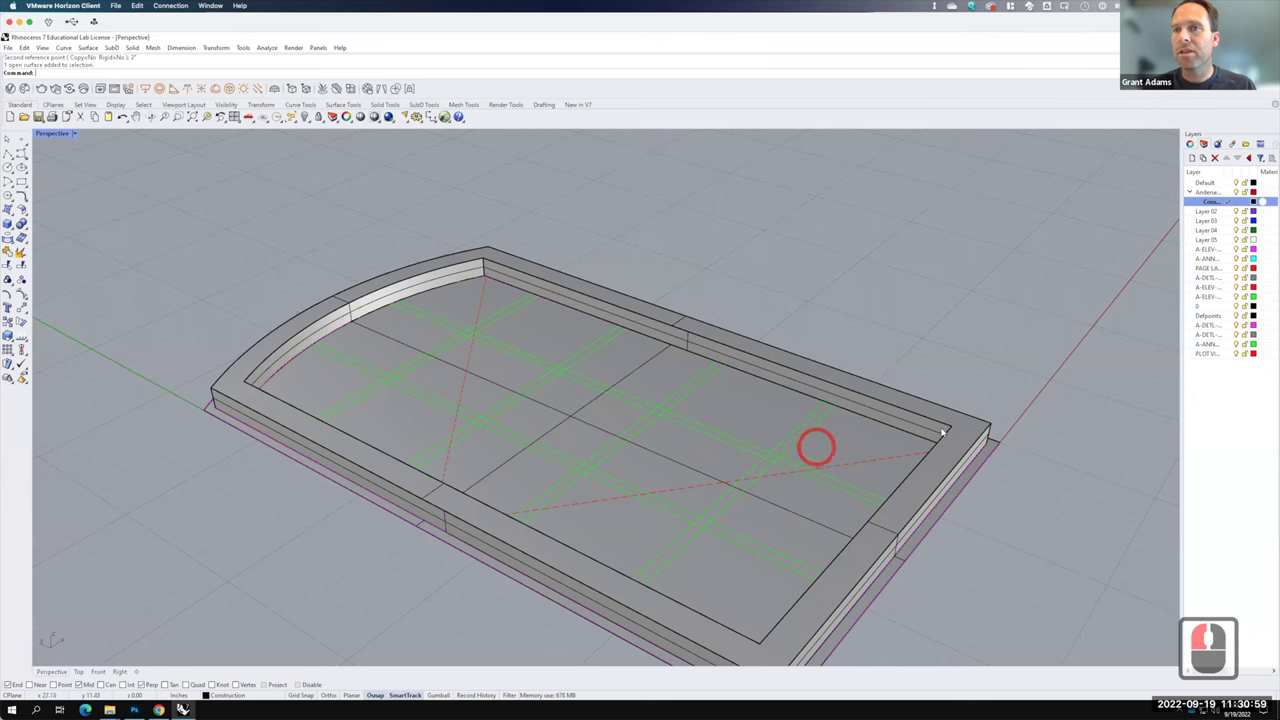
pyautogui.click(981, 412)
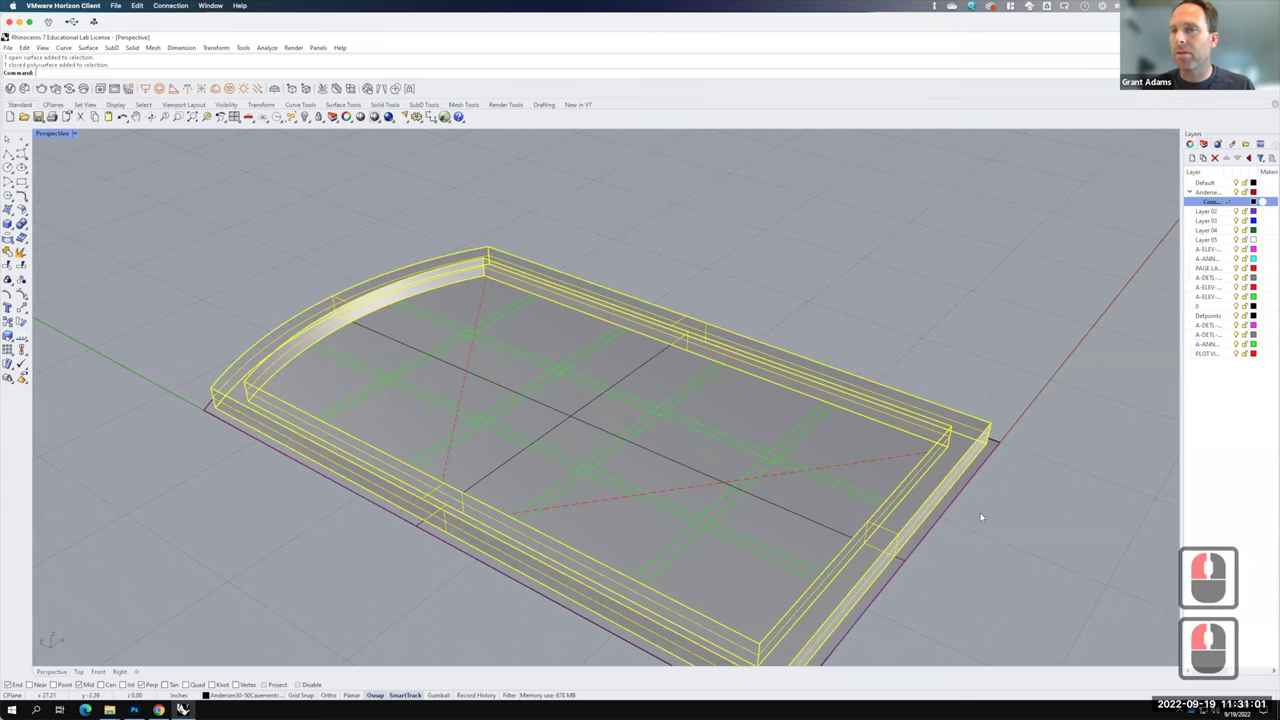
# - Move the frame solid vertically straight up relative to the base
pyautogui.write('move')
pyautogui.press('Return')
pyautogui.press('v')
pyautogui.press('Return')
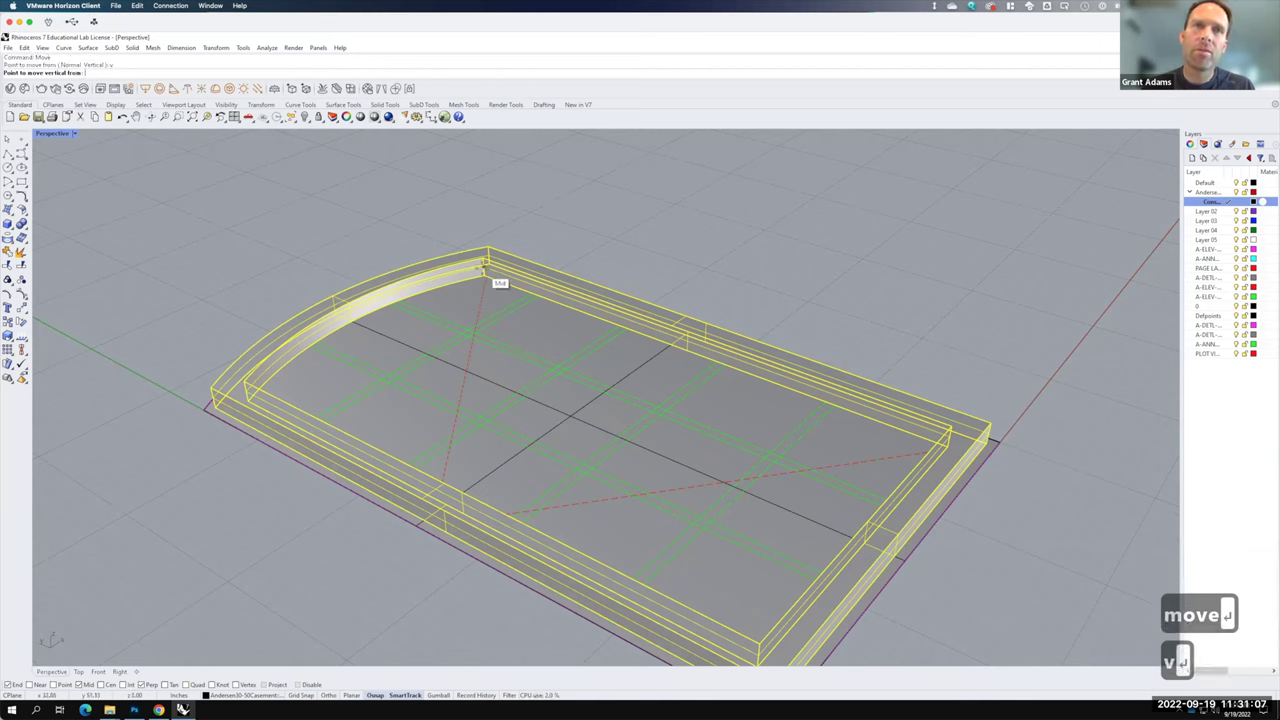
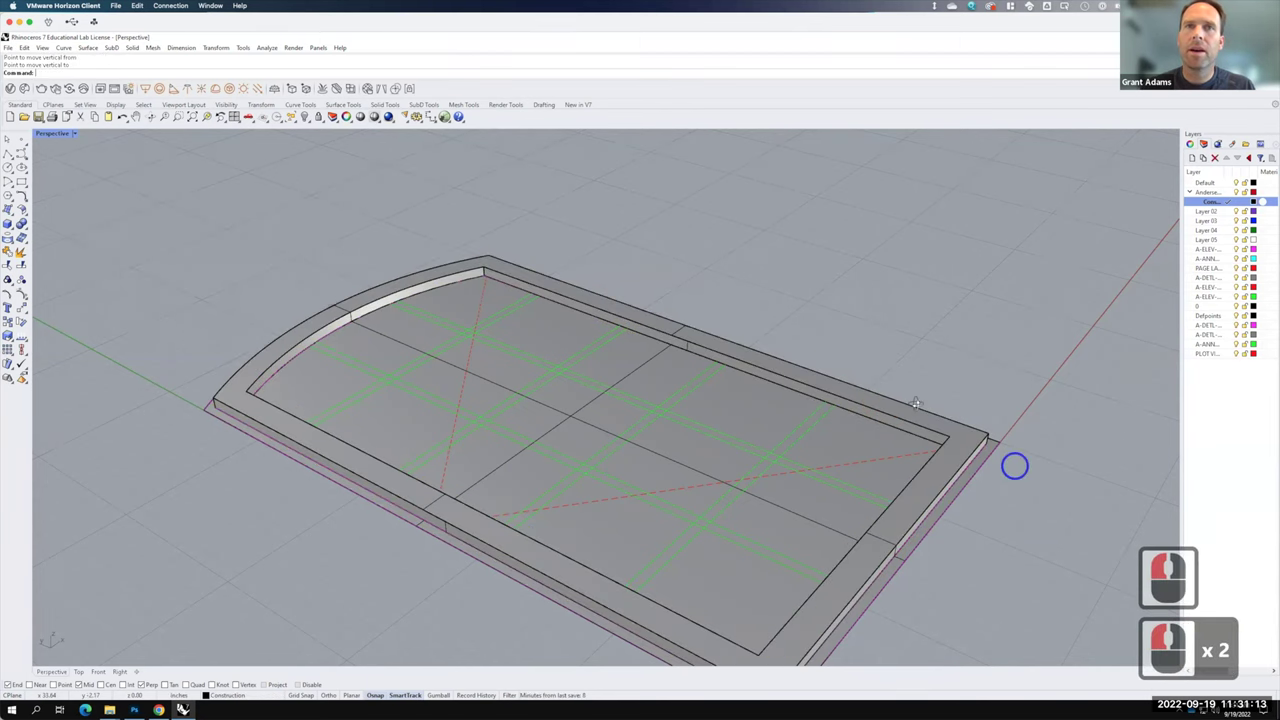
pyautogui.press('F15')
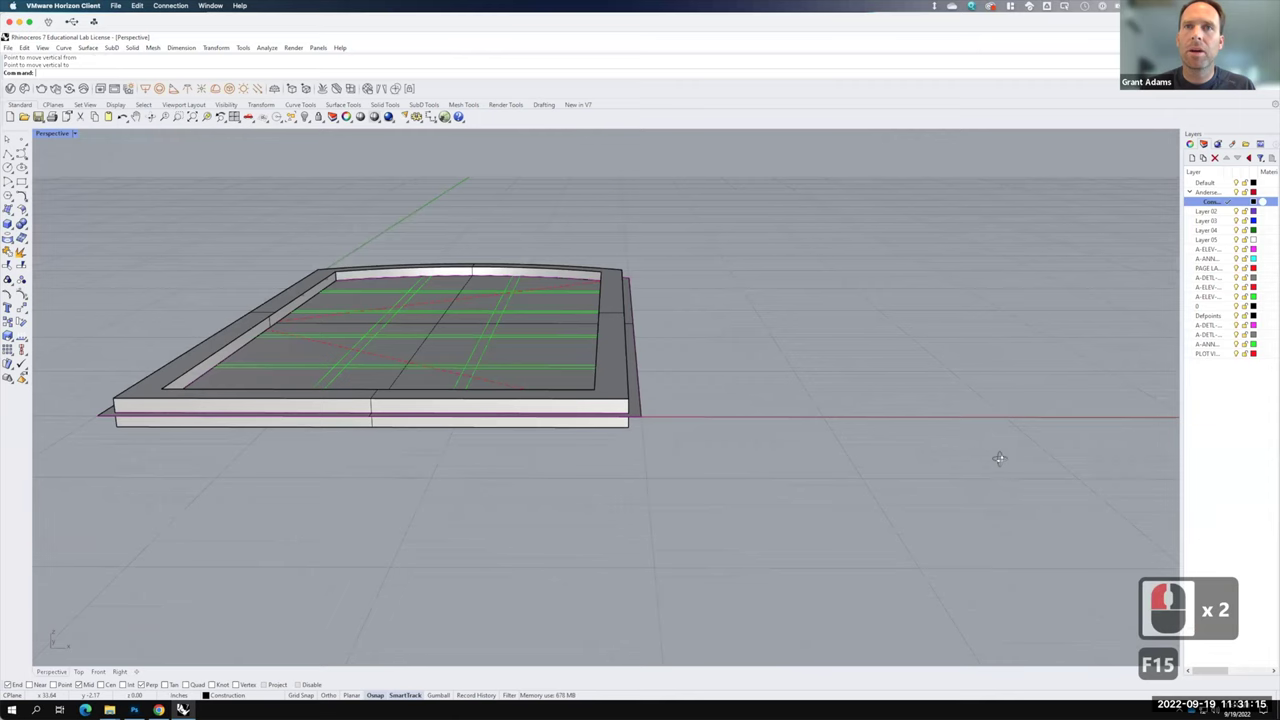
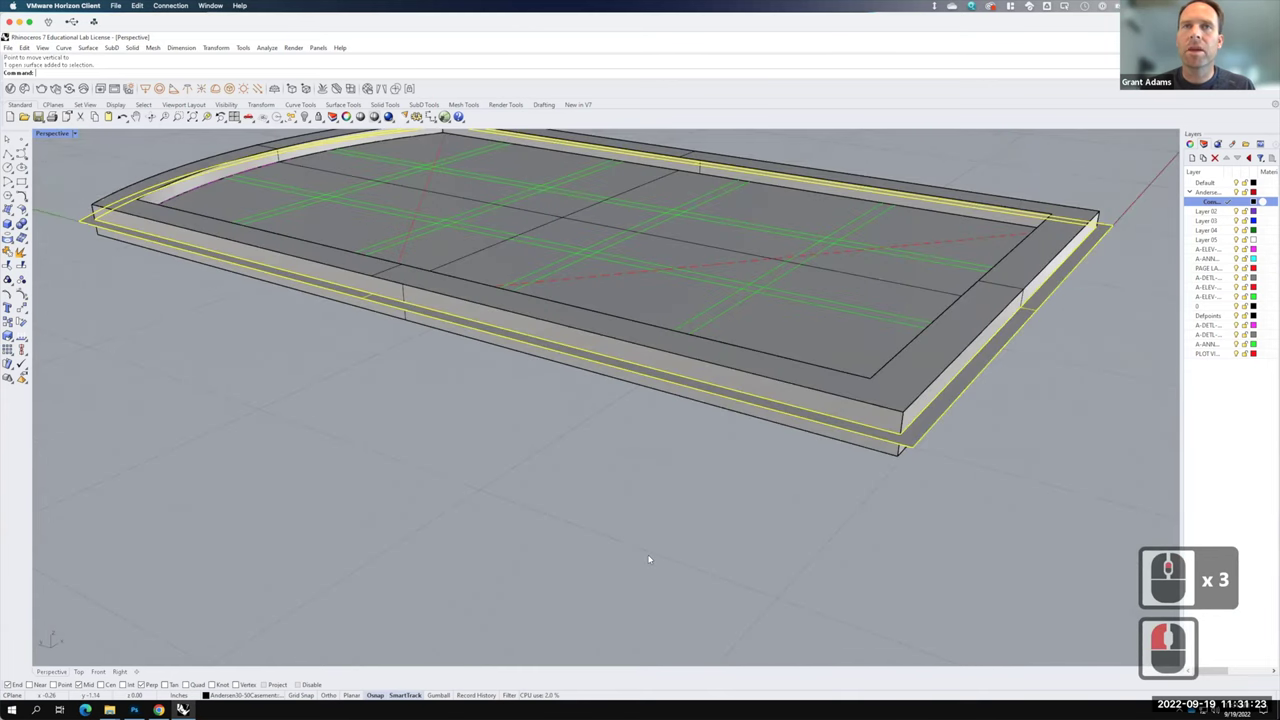
pyautogui.rightClick(543, 419)
# - Extrude the window opening surface 6.5 into a deep solid block with ExtrudeSrf
pyautogui.write('extrudesrf')
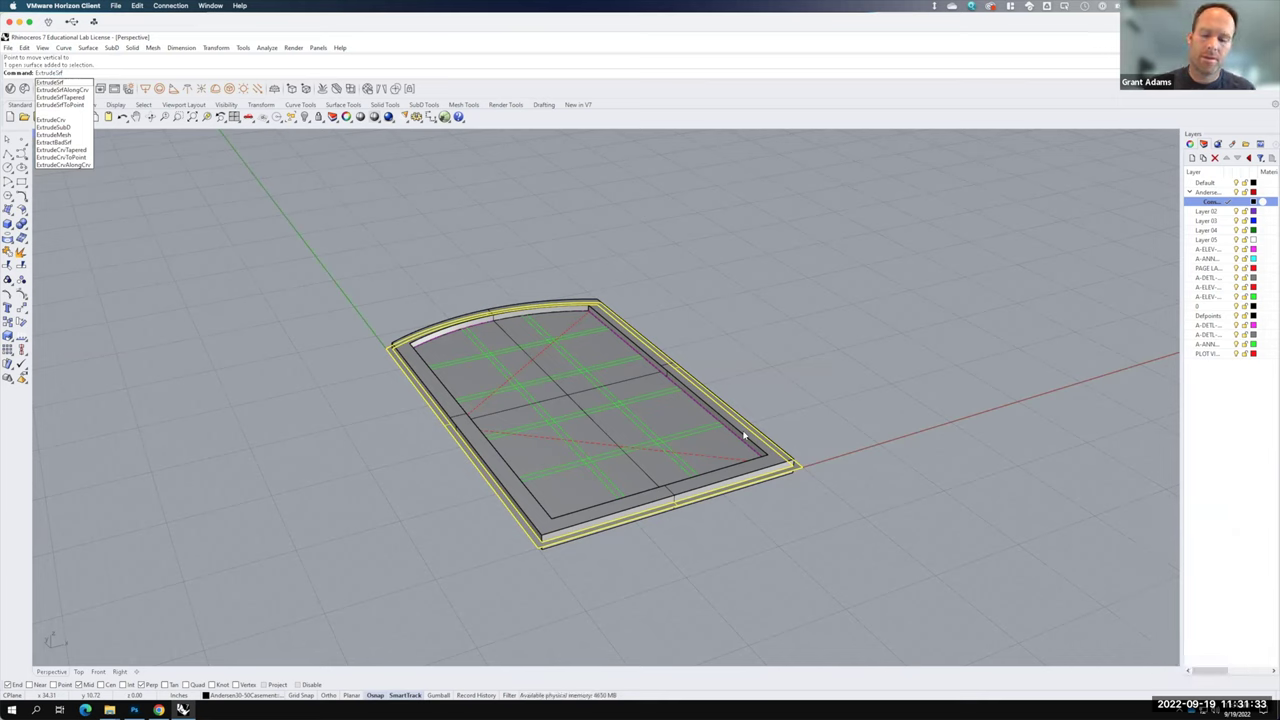
pyautogui.press('Return')
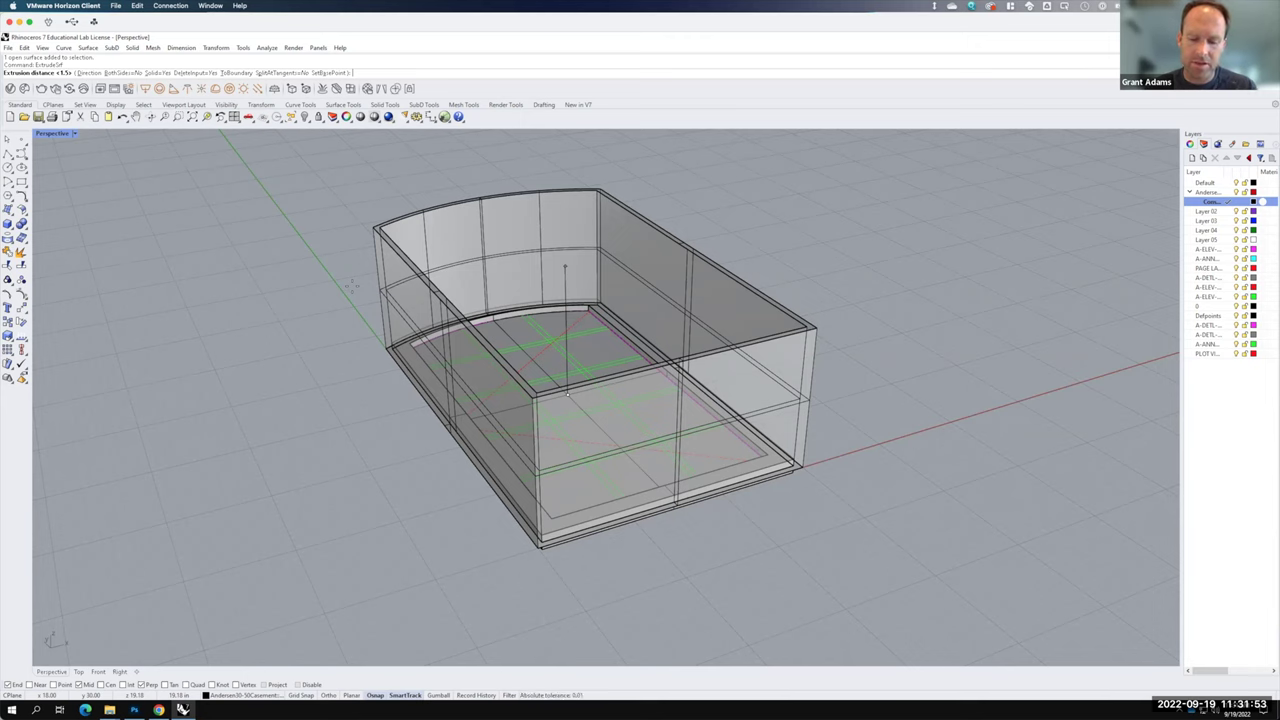
pyautogui.write('6.5')
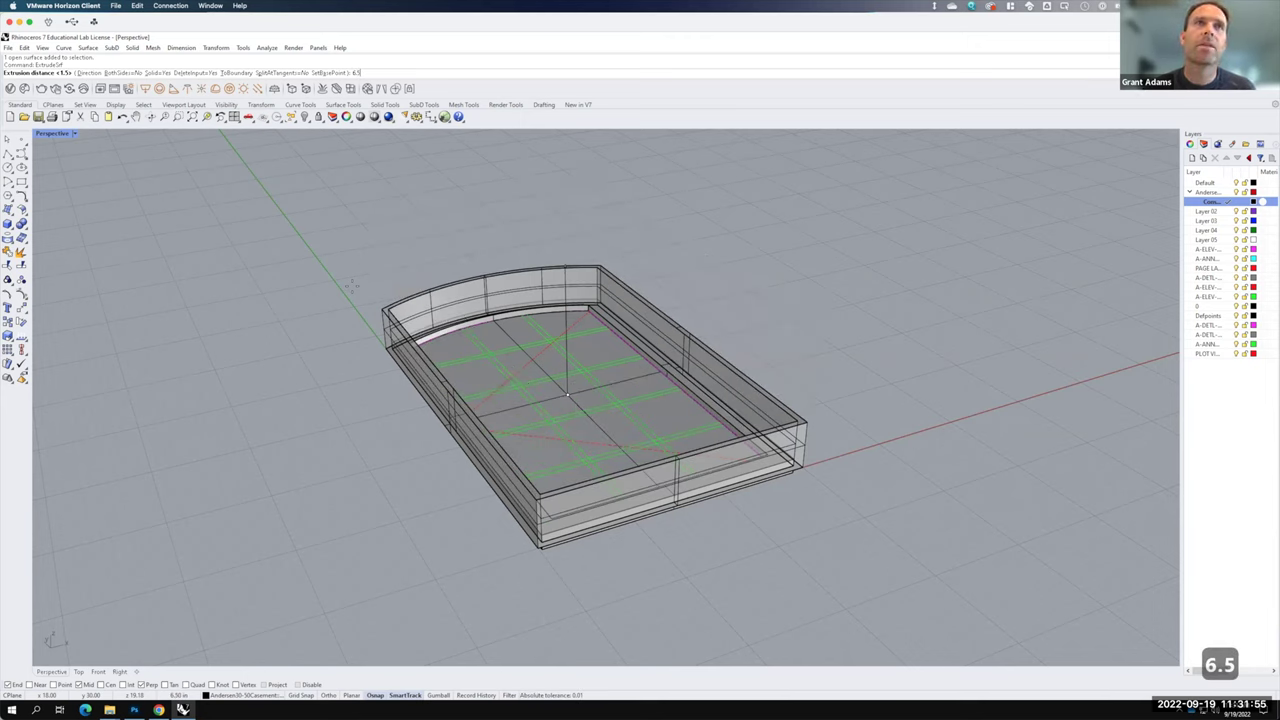
pyautogui.press("shift+'")
pyautogui.press('Return')
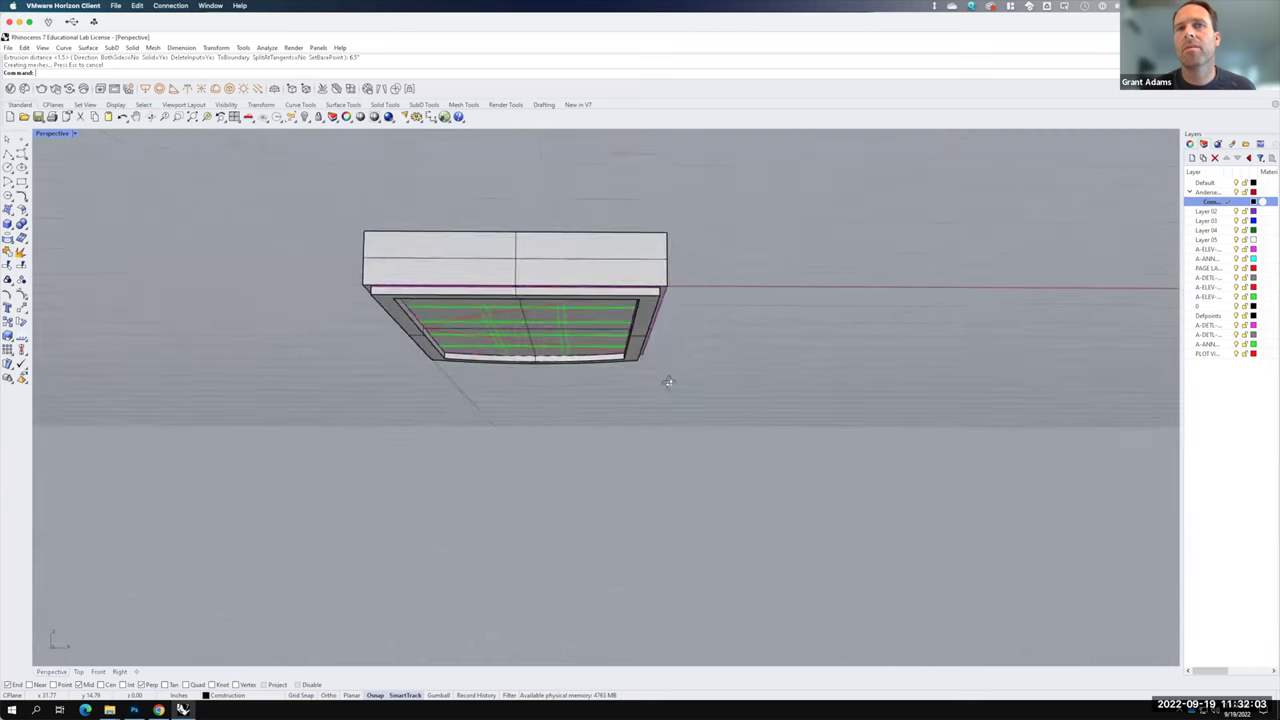
# - Select the new solid block and start moving it vertically
pyautogui.rightClick(735, 362)
pyautogui.click(752, 410)
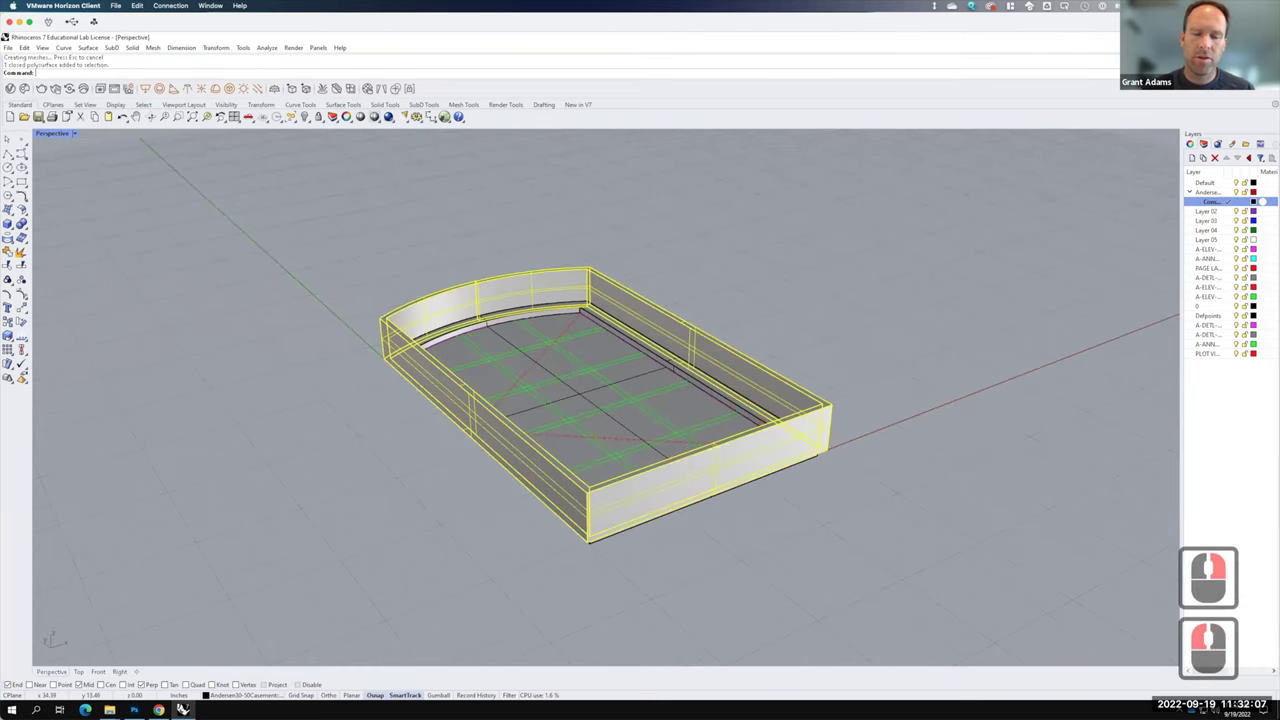
pyautogui.write('move↵v')
pyautogui.press('Return')
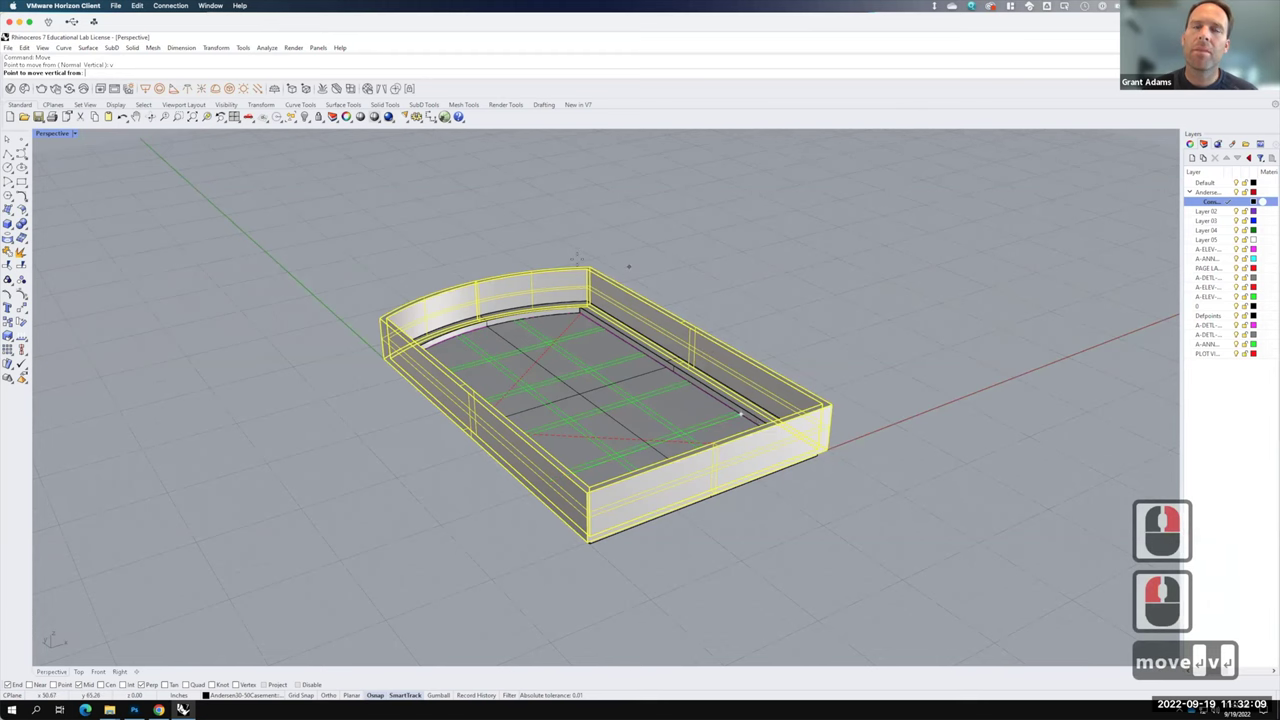
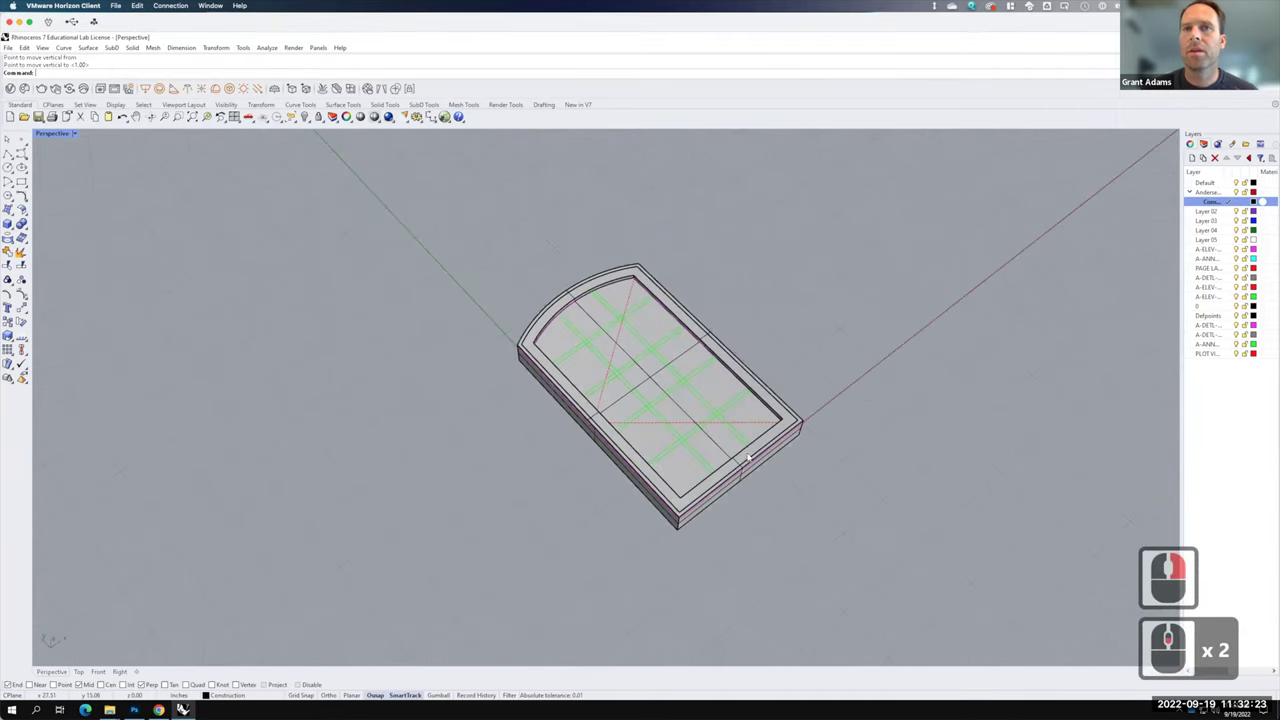
pyautogui.rightClick(751, 453)
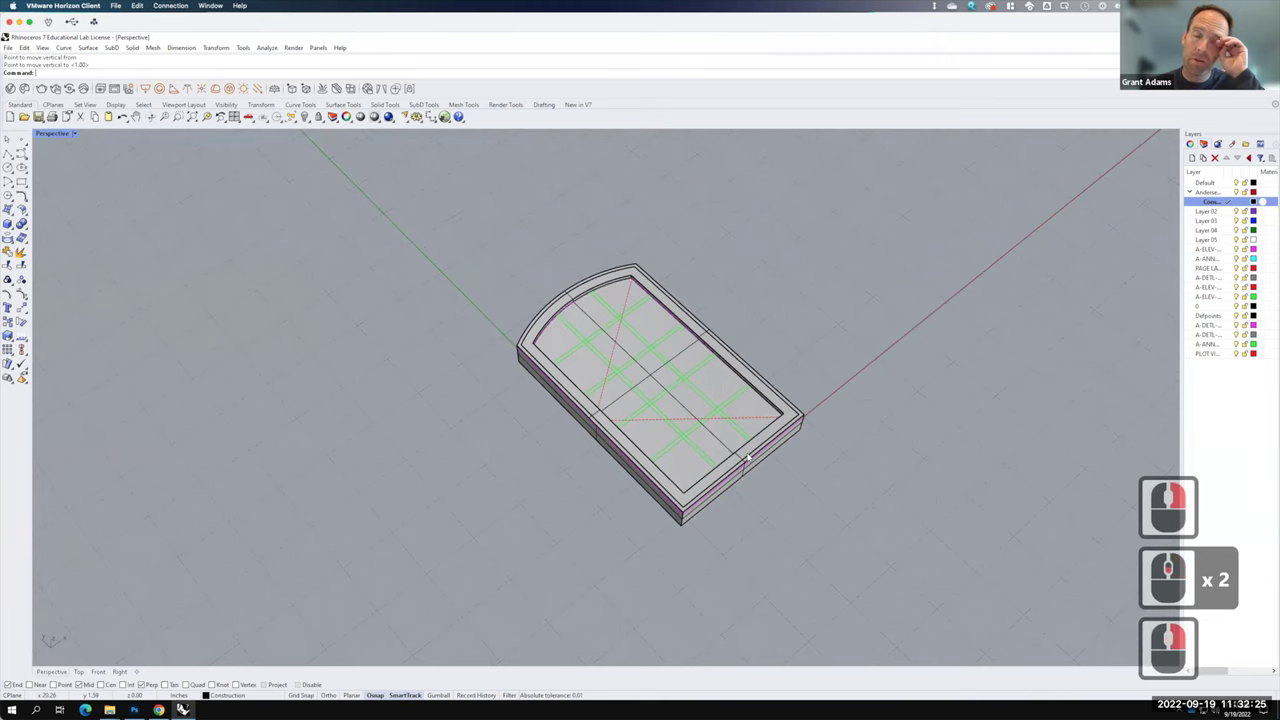
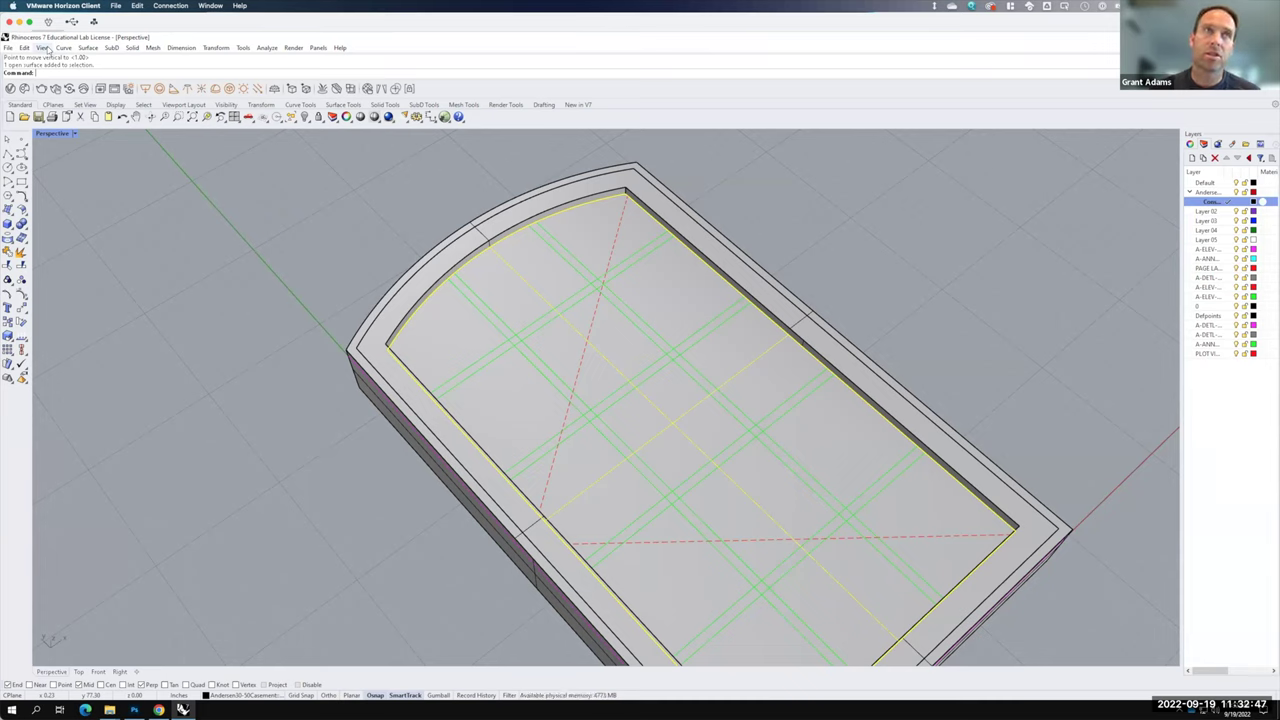
# - Extrude the glass opening surface into a 0.25-thick sash panel and select it
pyautogui.write('exr')
pyautogui.press('BackSpace')
pyautogui.write('rude')
pyautogui.press('Return')
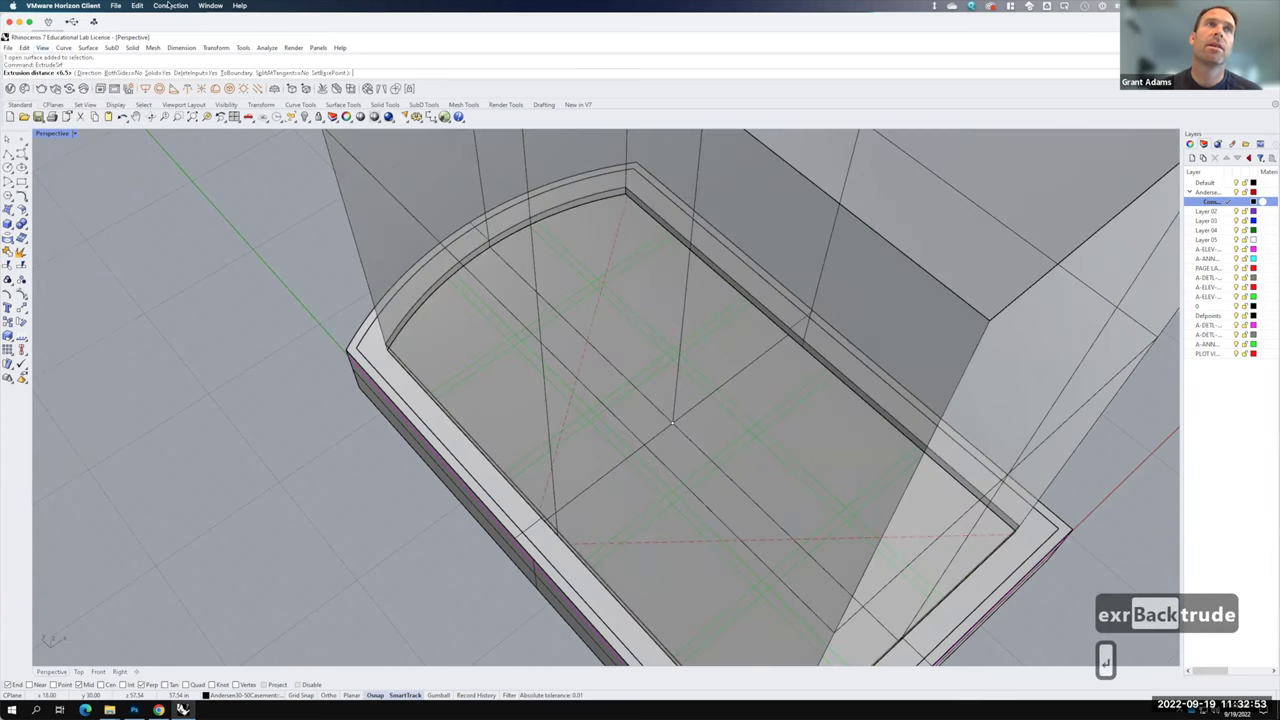
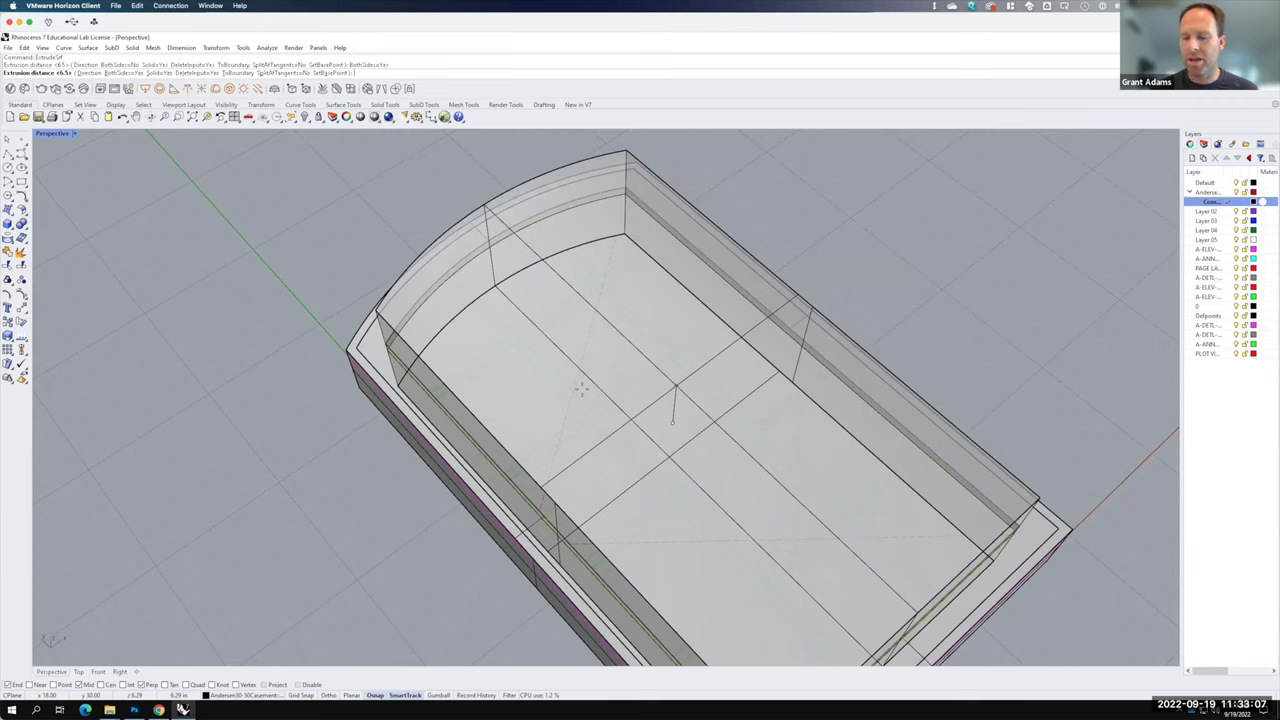
pyautogui.write('.25')
pyautogui.press('"')
pyautogui.press('Return')
pyautogui.click(511, 145)
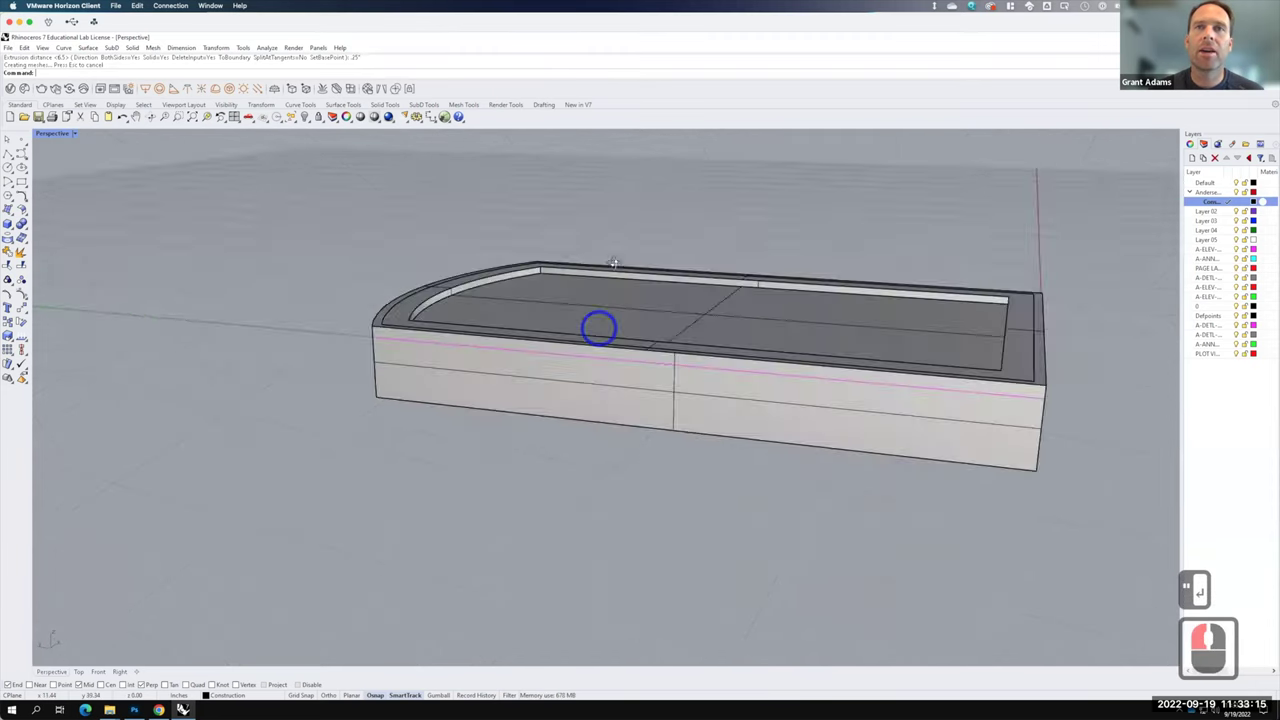
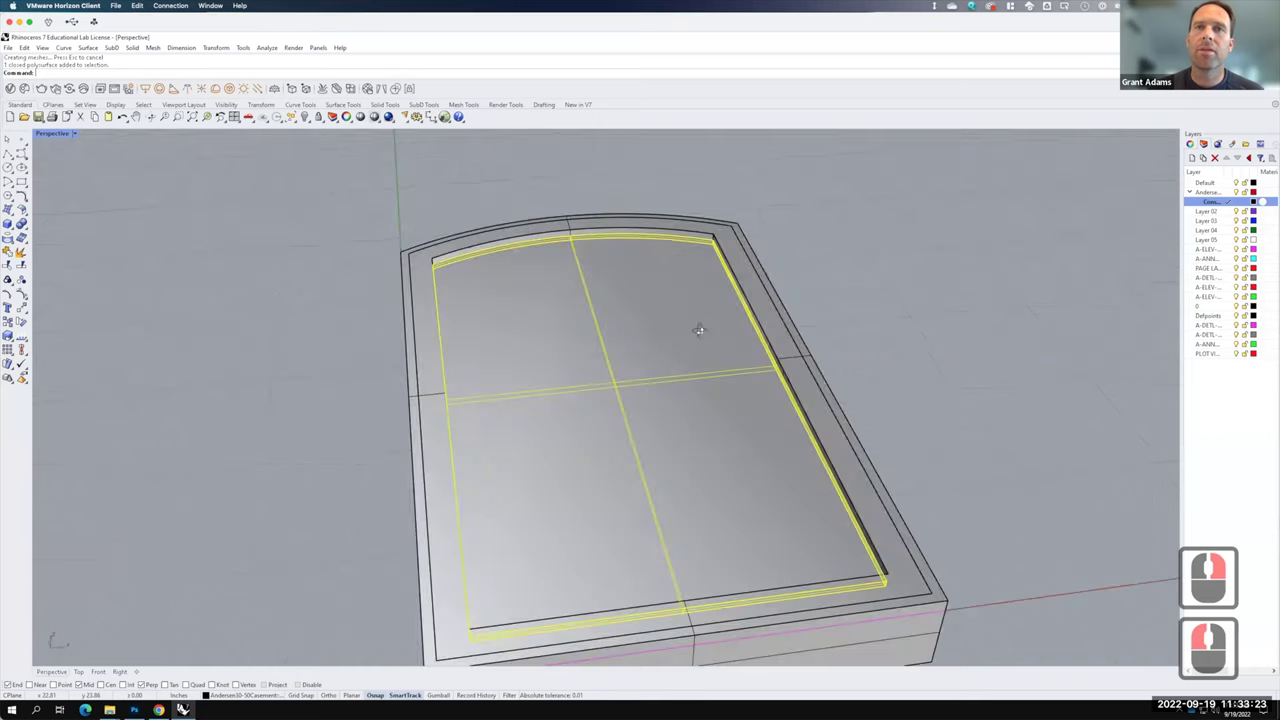
# - Hide the sash panel to expose the glass surface and grille lines
pyautogui.rightClick(703, 331)
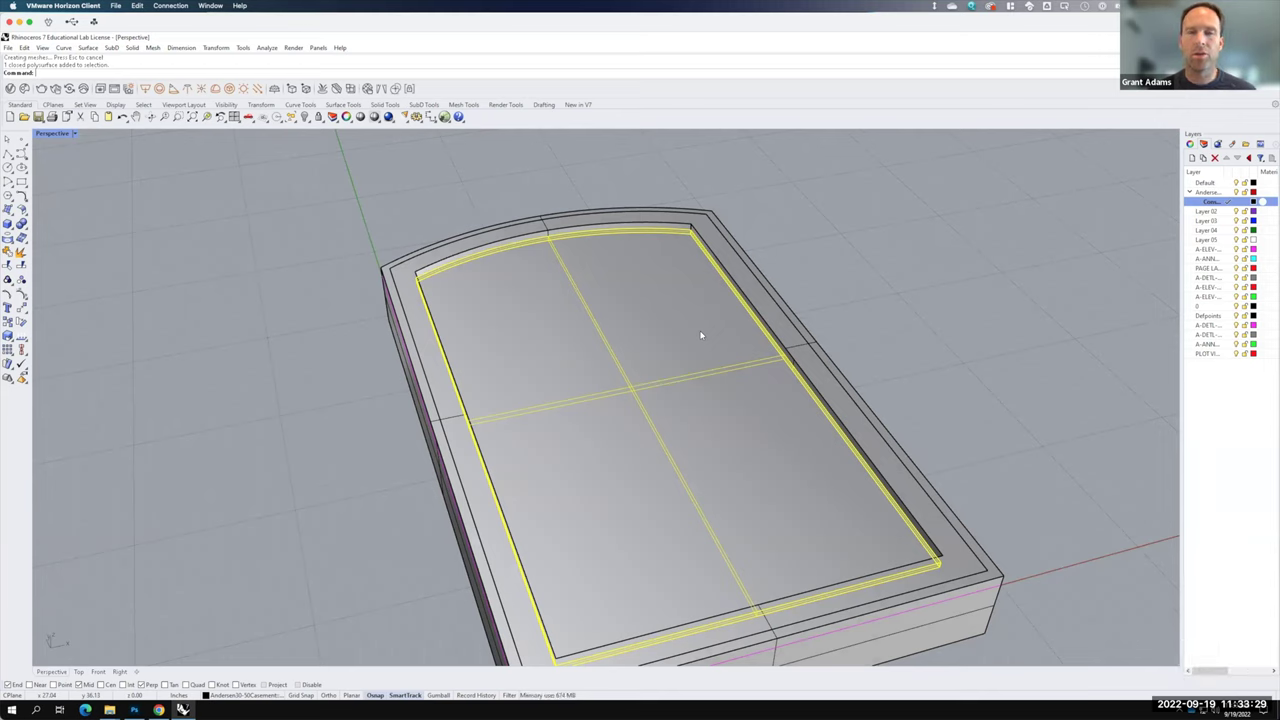
pyautogui.write('hide')
pyautogui.press('Return')
pyautogui.press('Return')
# - Select the glass surface and start Split using the grille lines as cutters
pyautogui.click(703, 334)
pyautogui.click(701, 331)
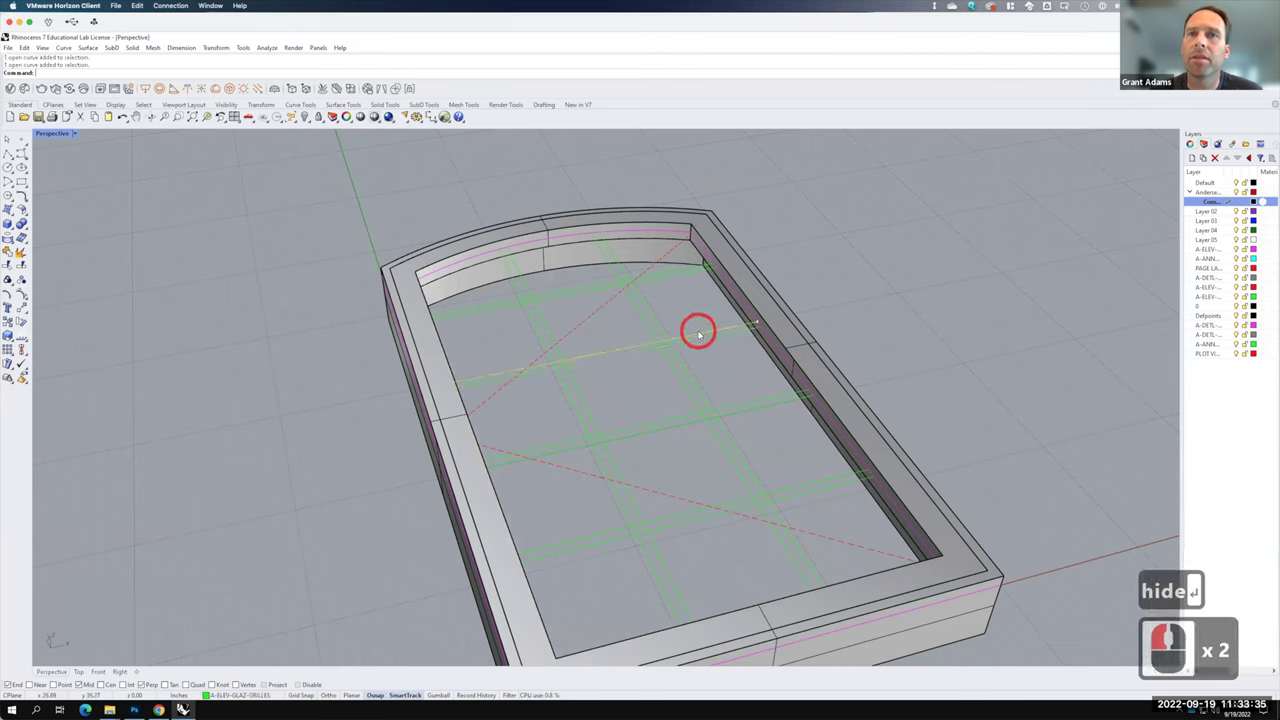
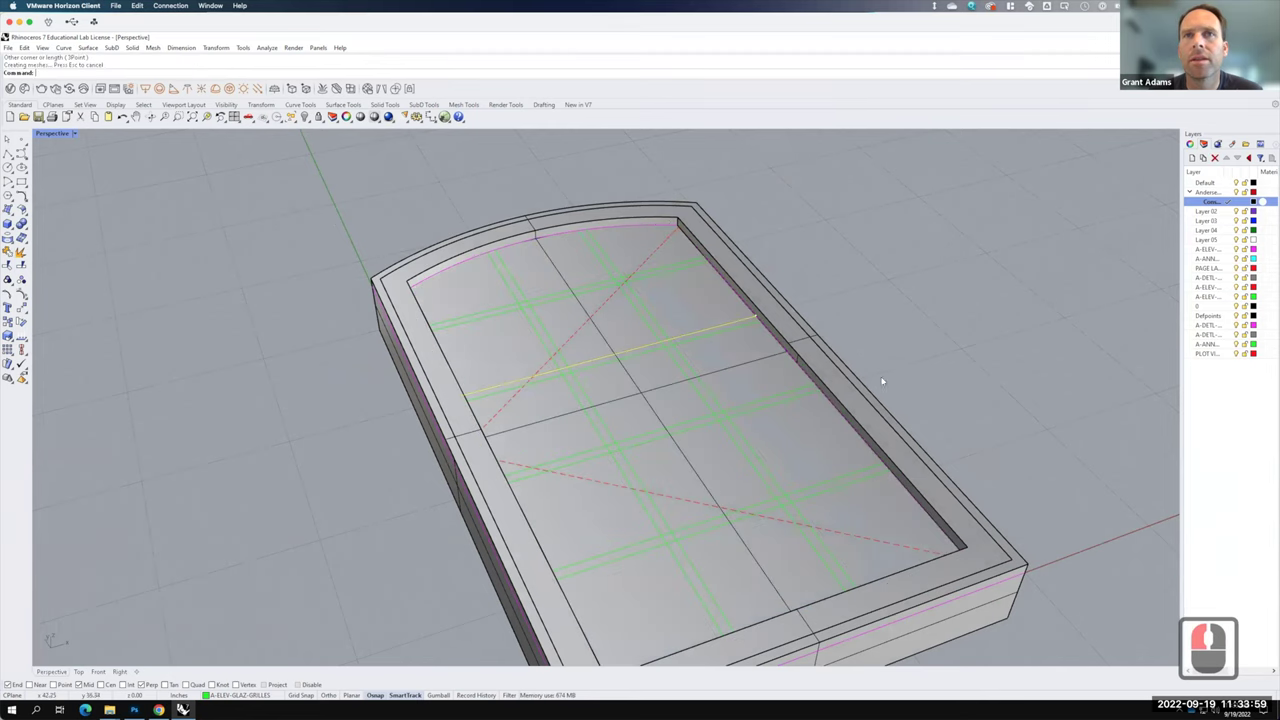
pyautogui.click(787, 485)
pyautogui.click(811, 445)
pyautogui.write('split')
pyautogui.press('Return')
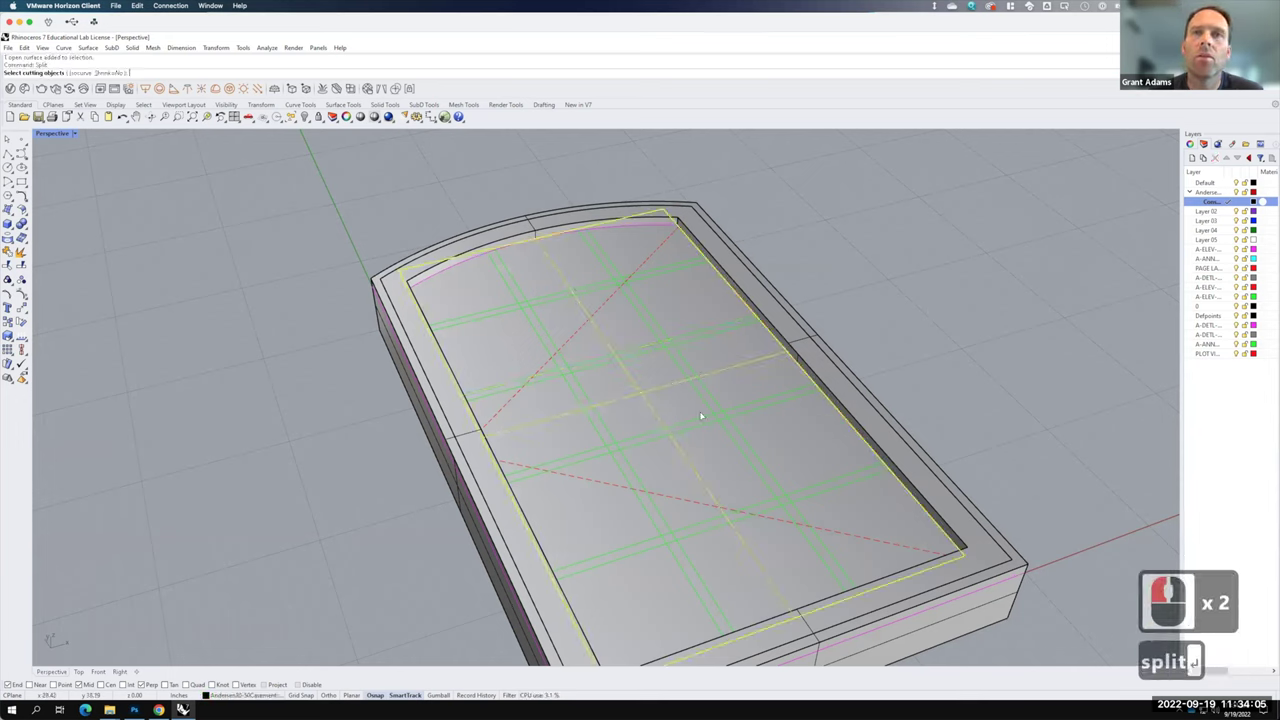
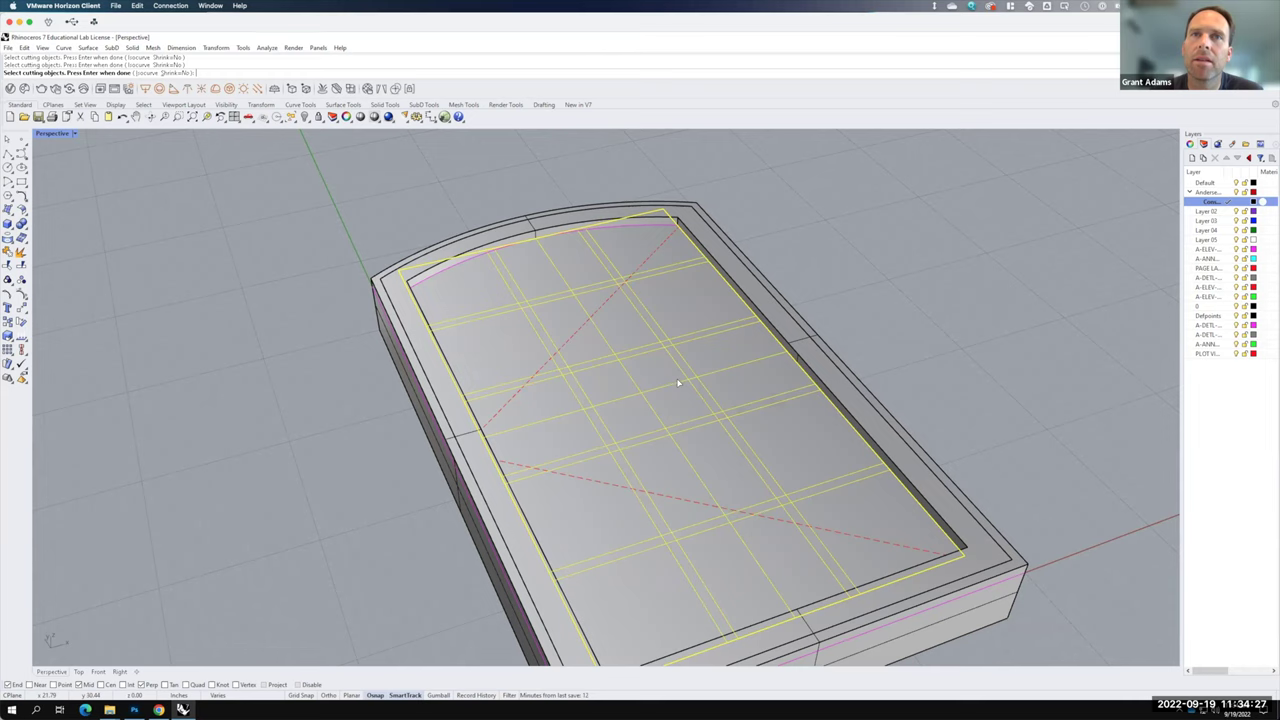
# - Start Trim on the grille lines, then undo and cancel the stray attempt
pyautogui.press('Escape')
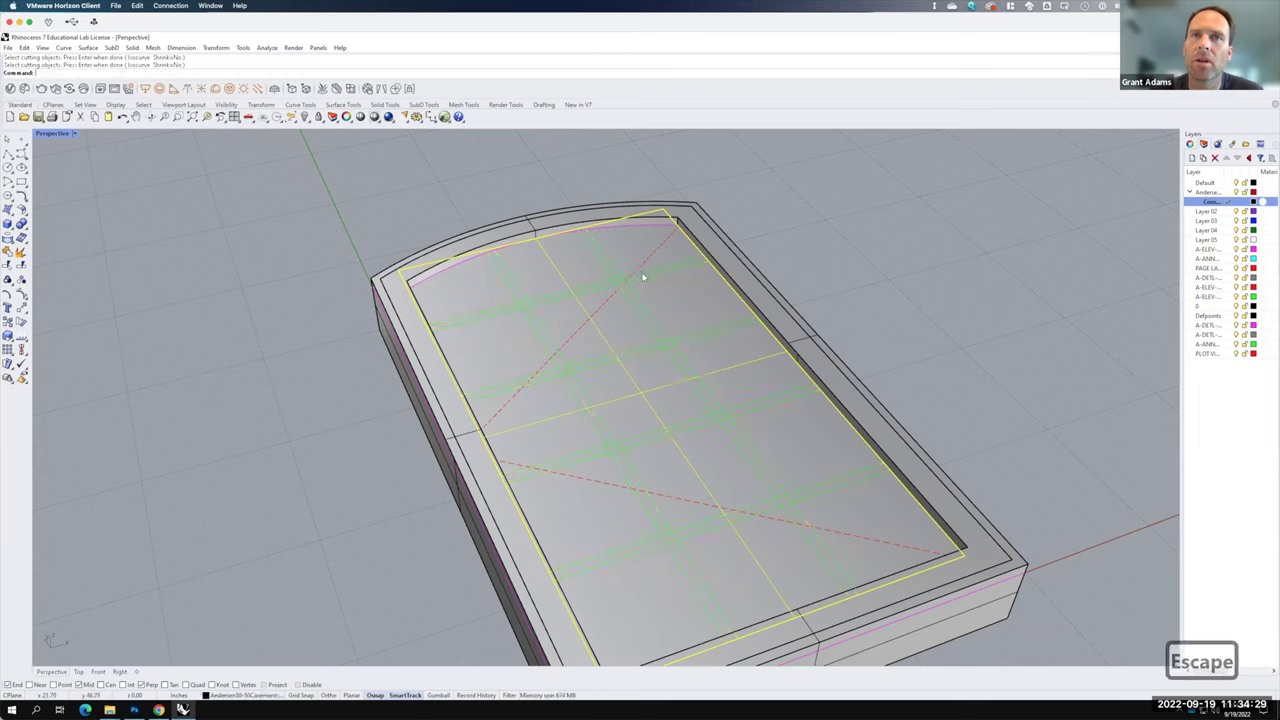
pyautogui.write('trim')
pyautogui.press('Return')
pyautogui.click(527, 302)
pyautogui.press('ctrl+z')
pyautogui.press('Escape')
pyautogui.press('Escape')
pyautogui.press('Escape')
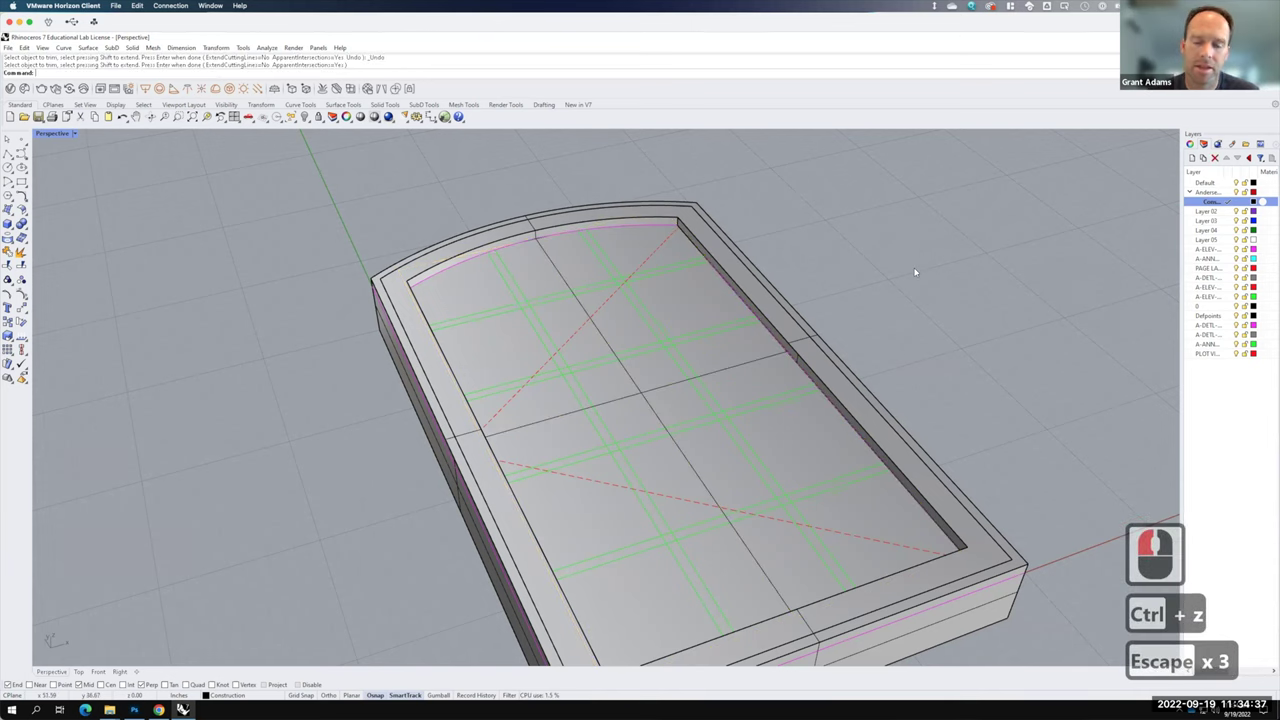
# - Restart Trim and choose its option for picking the grille curves as cutters
pyautogui.write('trim')
pyautogui.press('Return')
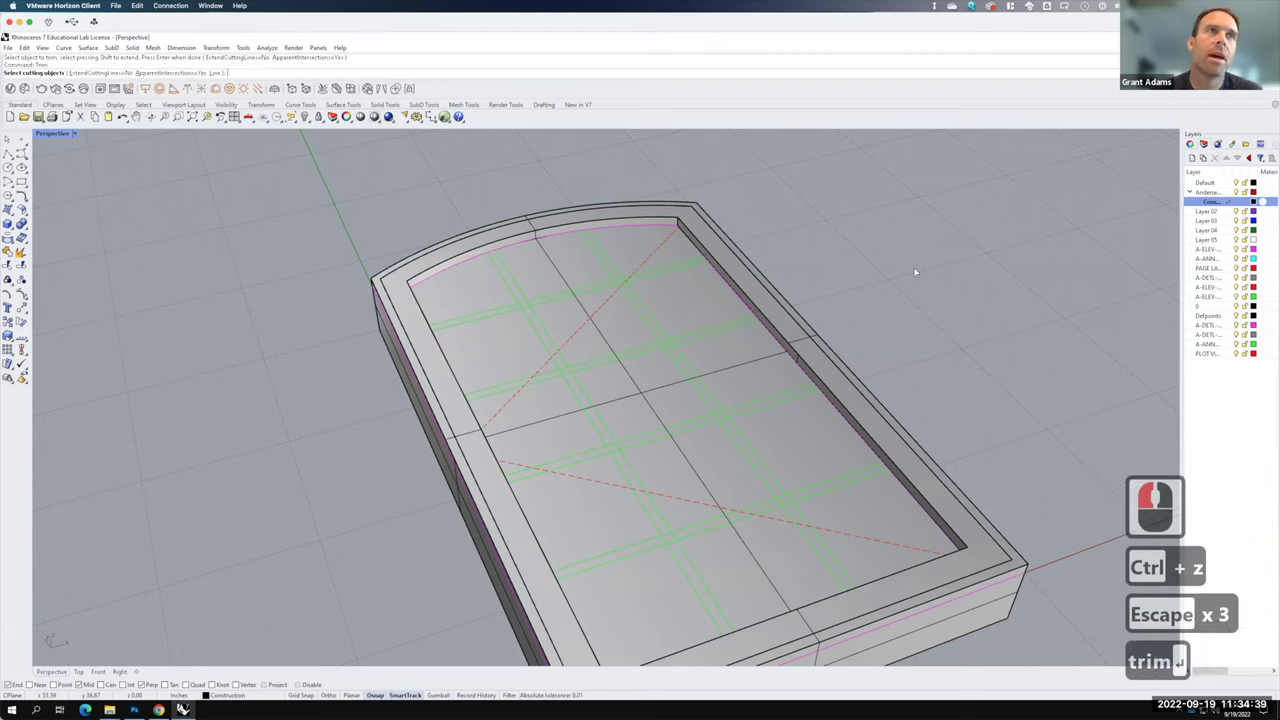
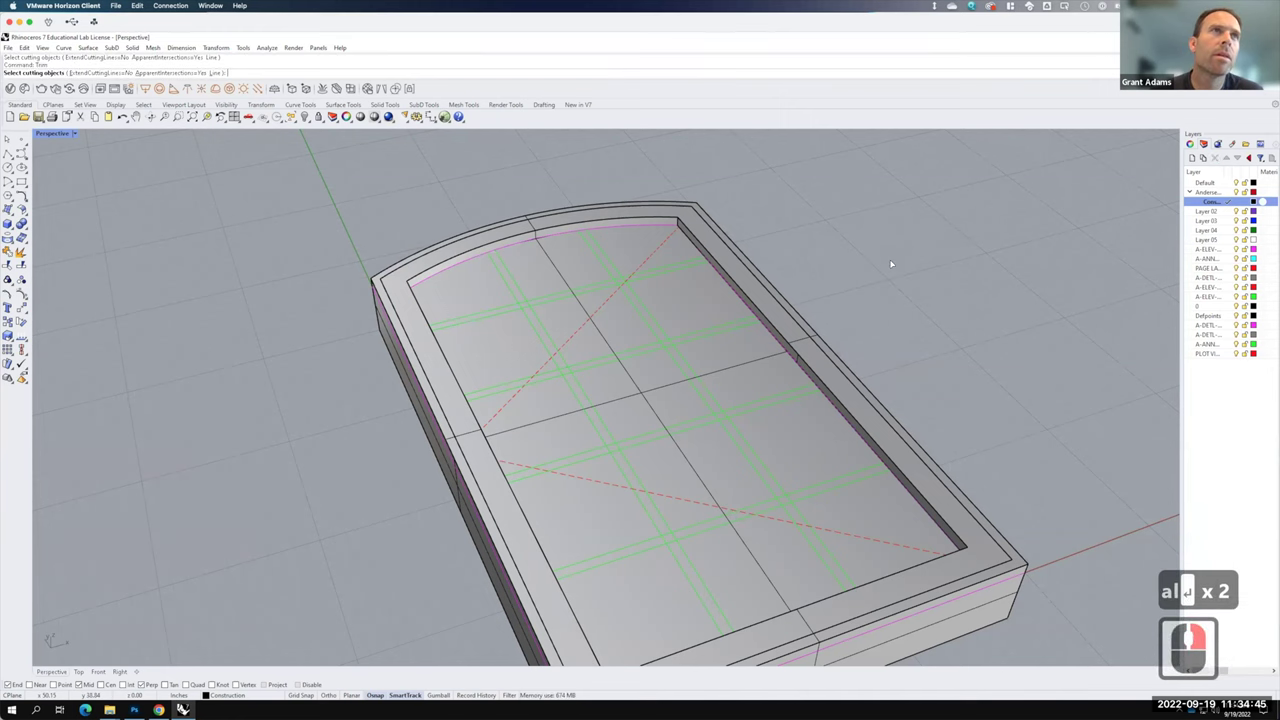
pyautogui.write('l')
pyautogui.press('Return')
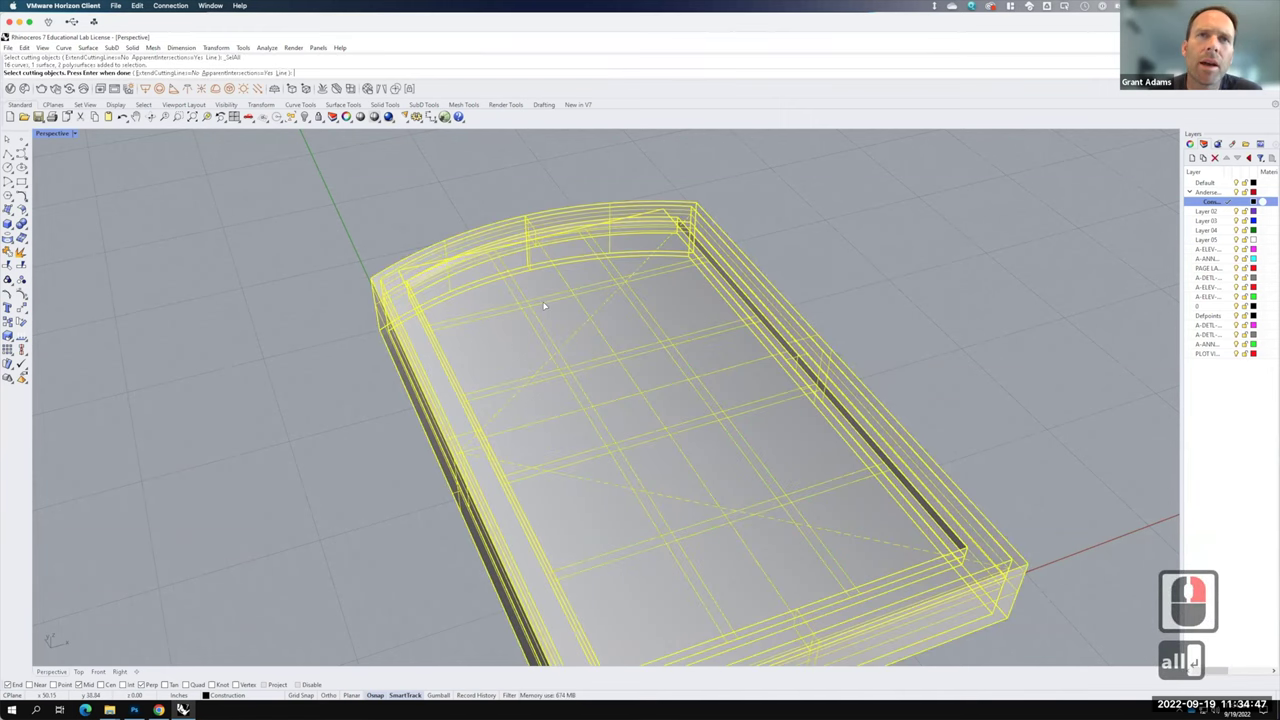
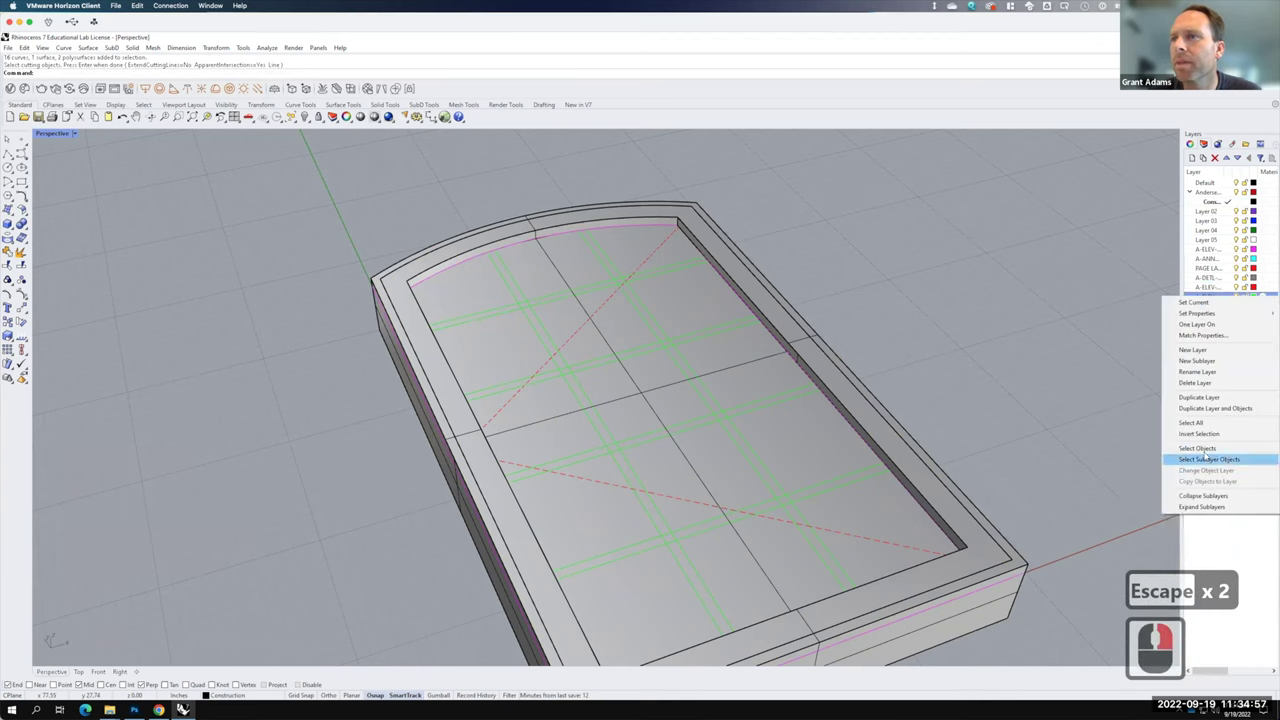
# - Accept the grille curves as cutters and trim overlapping pieces at the top and centre crossings
pyautogui.click(659, 302)
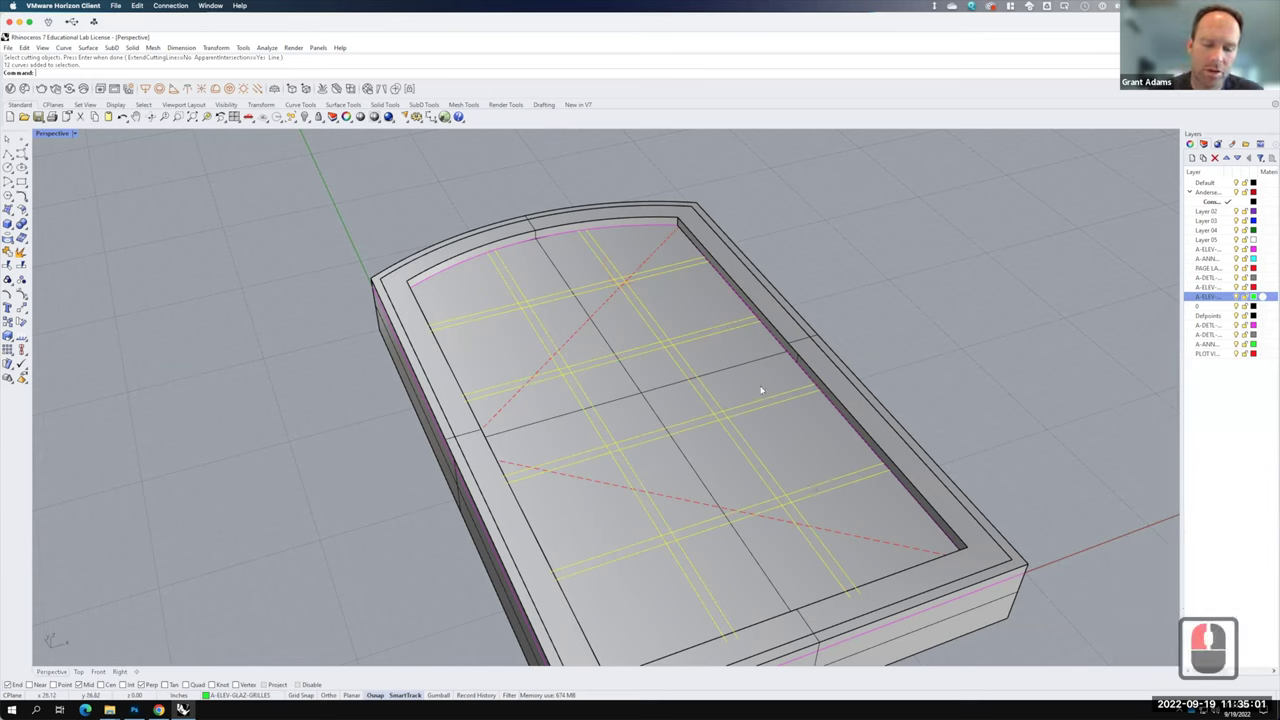
pyautogui.write('trim')
pyautogui.press('Return')
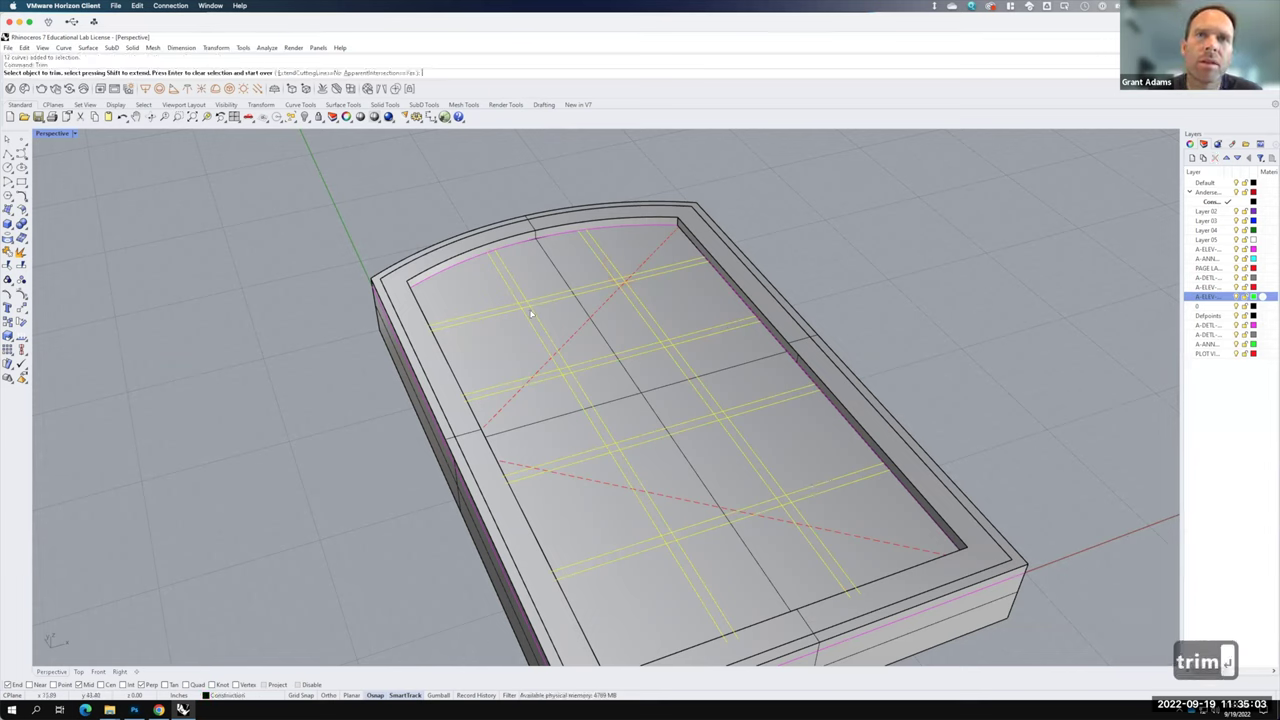
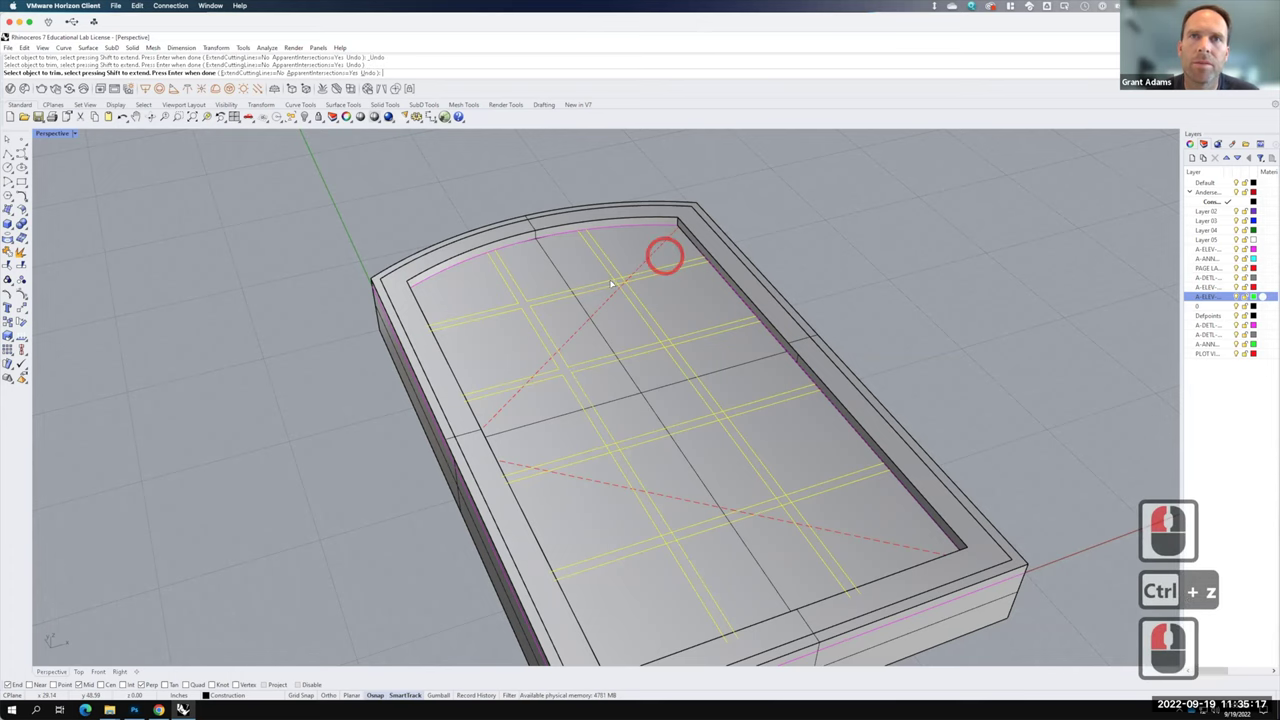
pyautogui.click(621, 278)
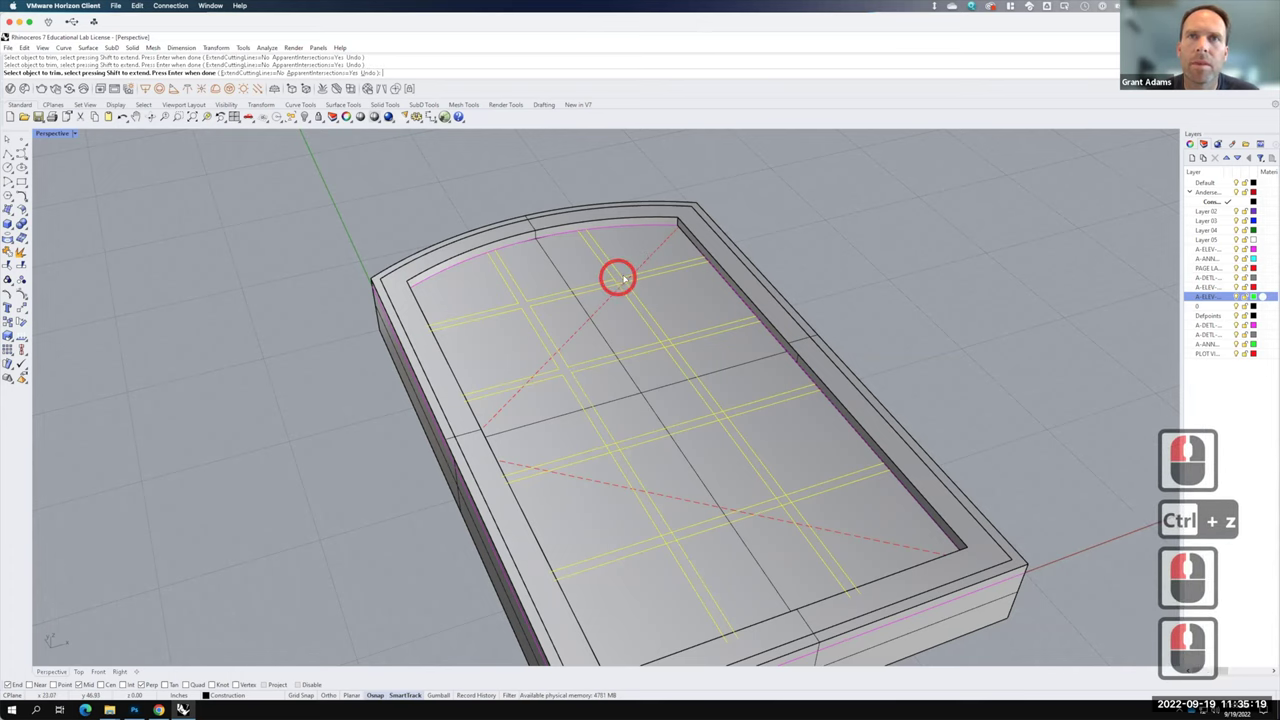
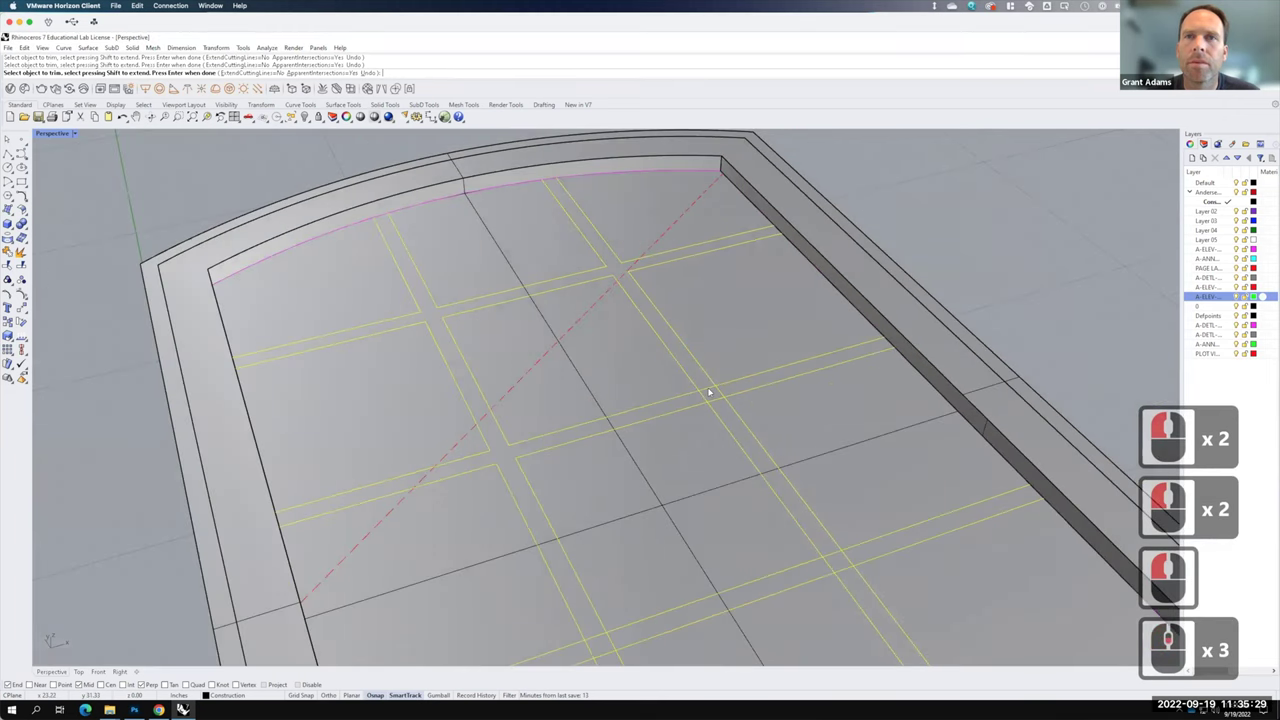
pyautogui.click(717, 390)
pyautogui.click(722, 390)
pyautogui.click(719, 399)
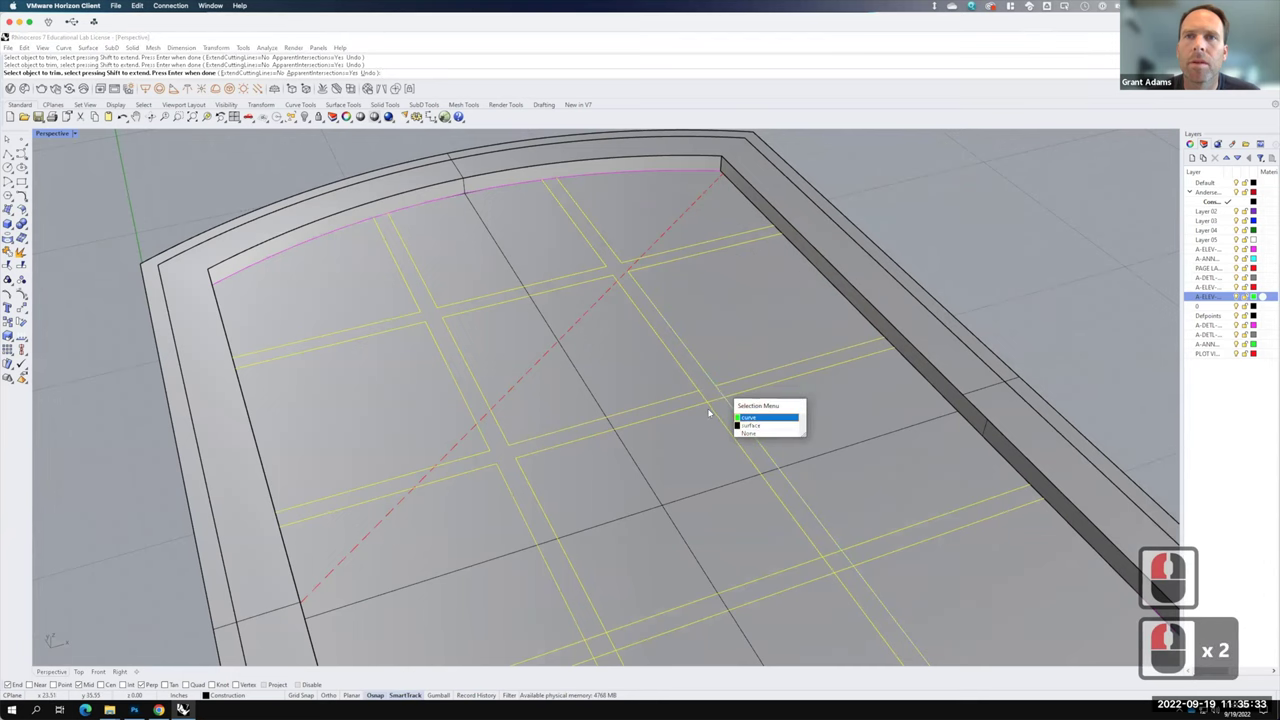
pyautogui.click(711, 403)
pyautogui.click(714, 404)
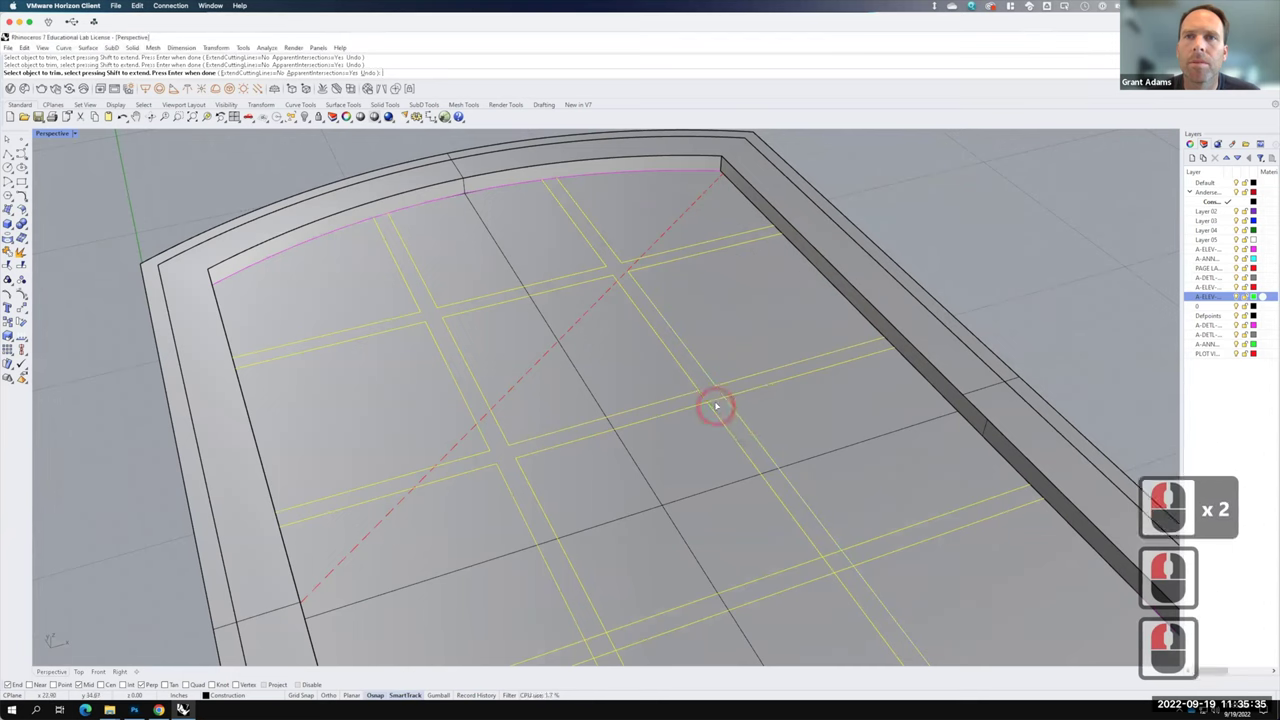
pyautogui.click(719, 400)
pyautogui.click(691, 332)
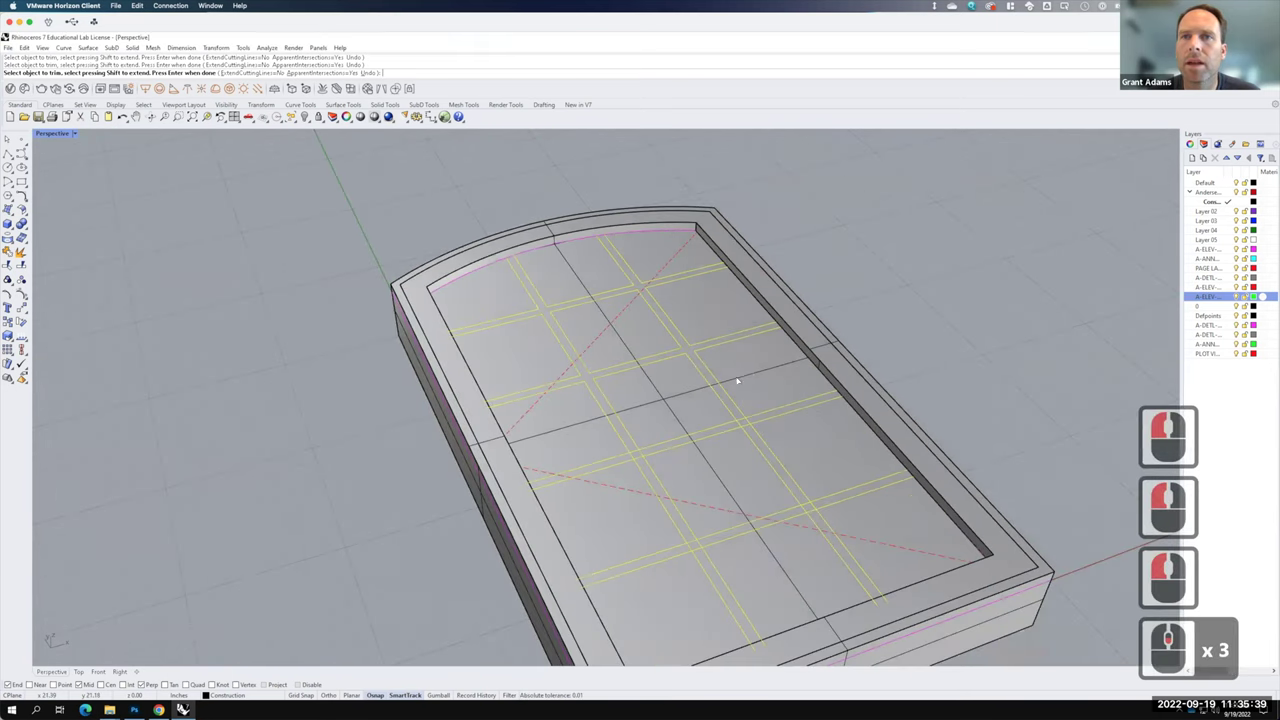
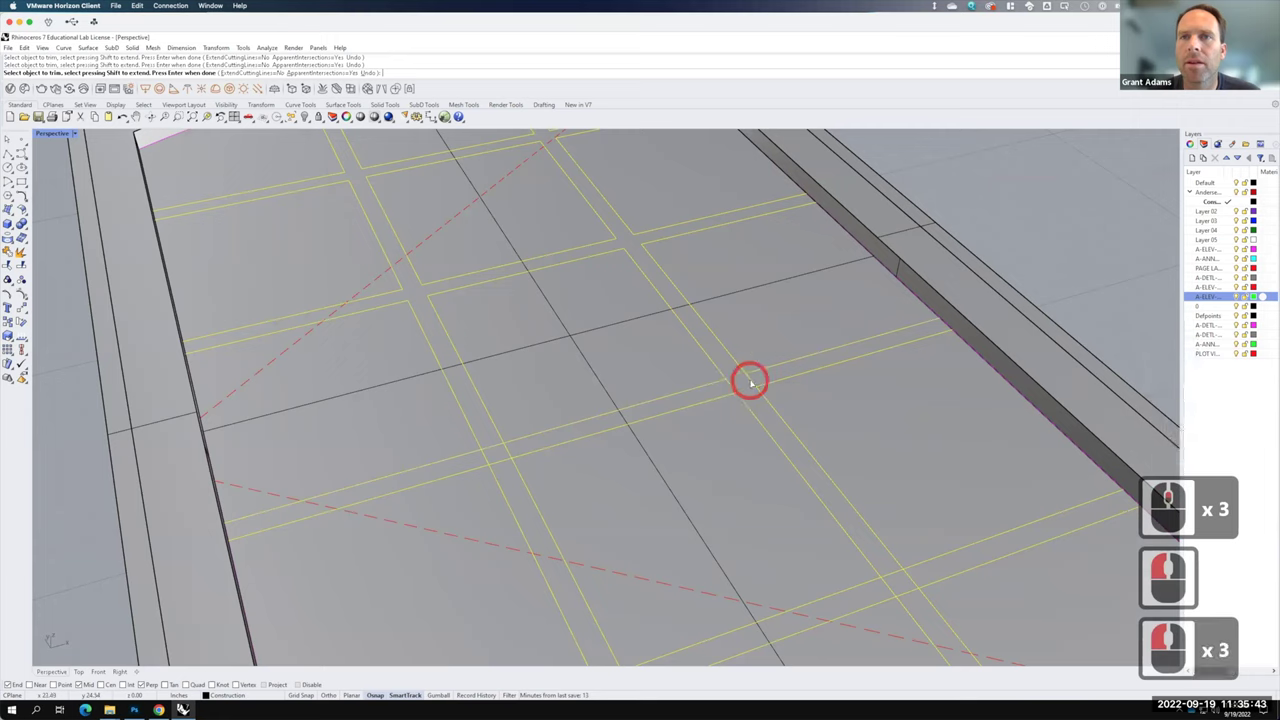
# - Trim the overlapping grille pieces at the lower, left and upper crossings
pyautogui.click(754, 380)
pyautogui.click(730, 392)
pyautogui.click(571, 424)
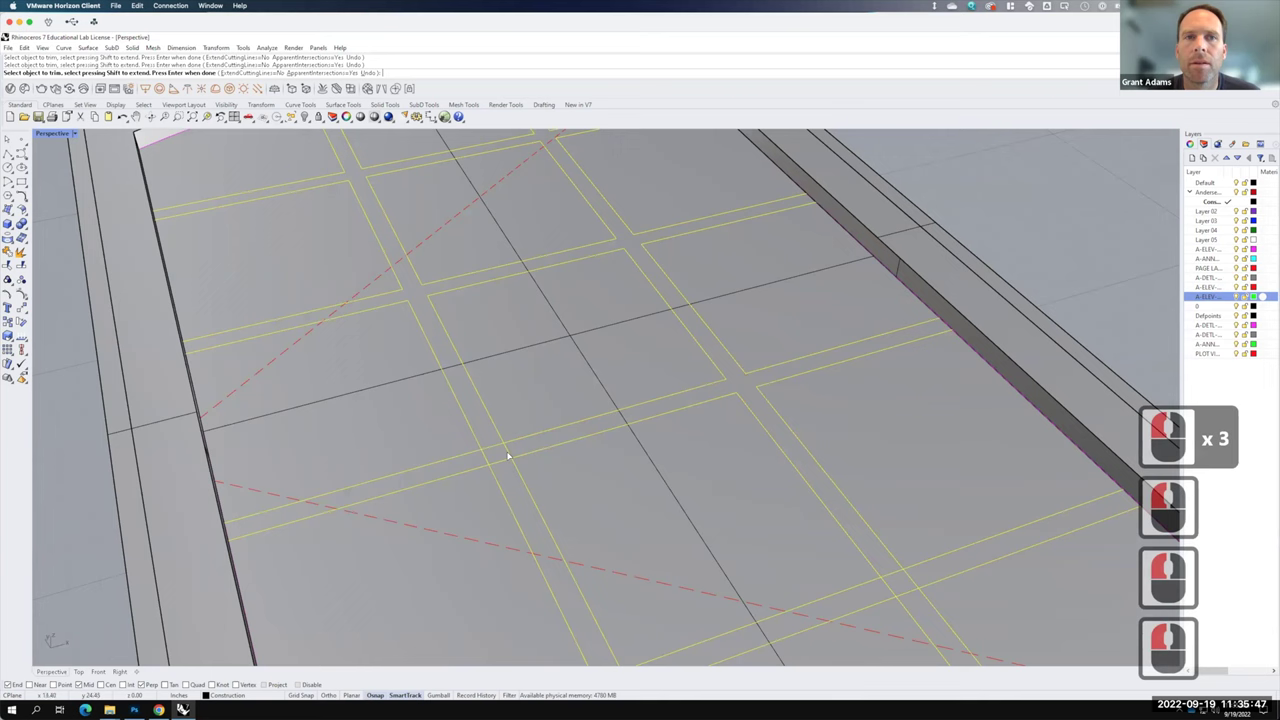
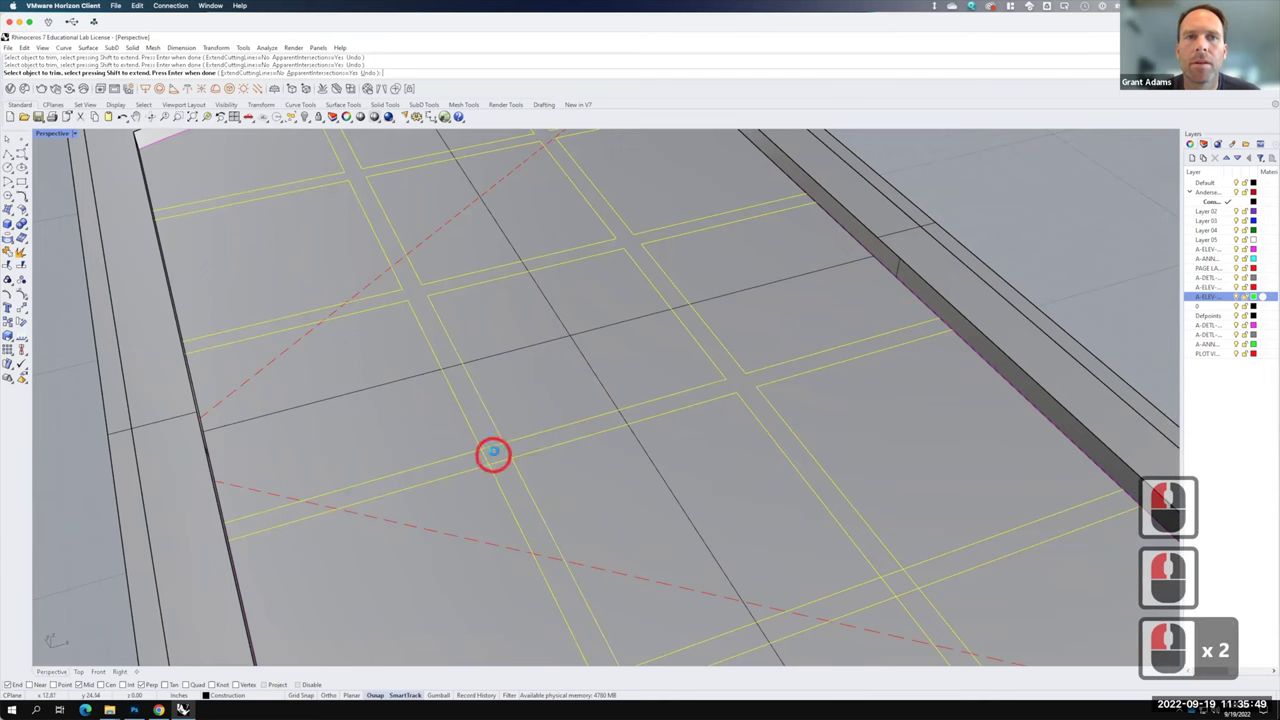
pyautogui.click(497, 448)
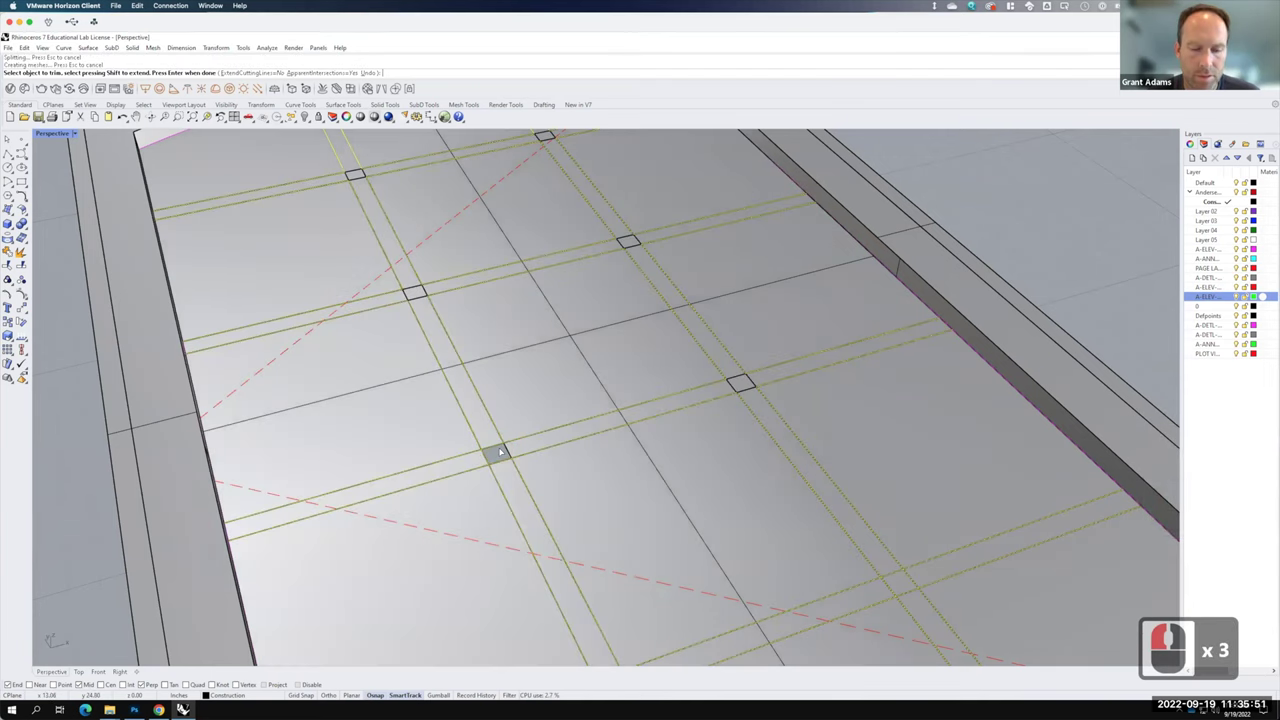
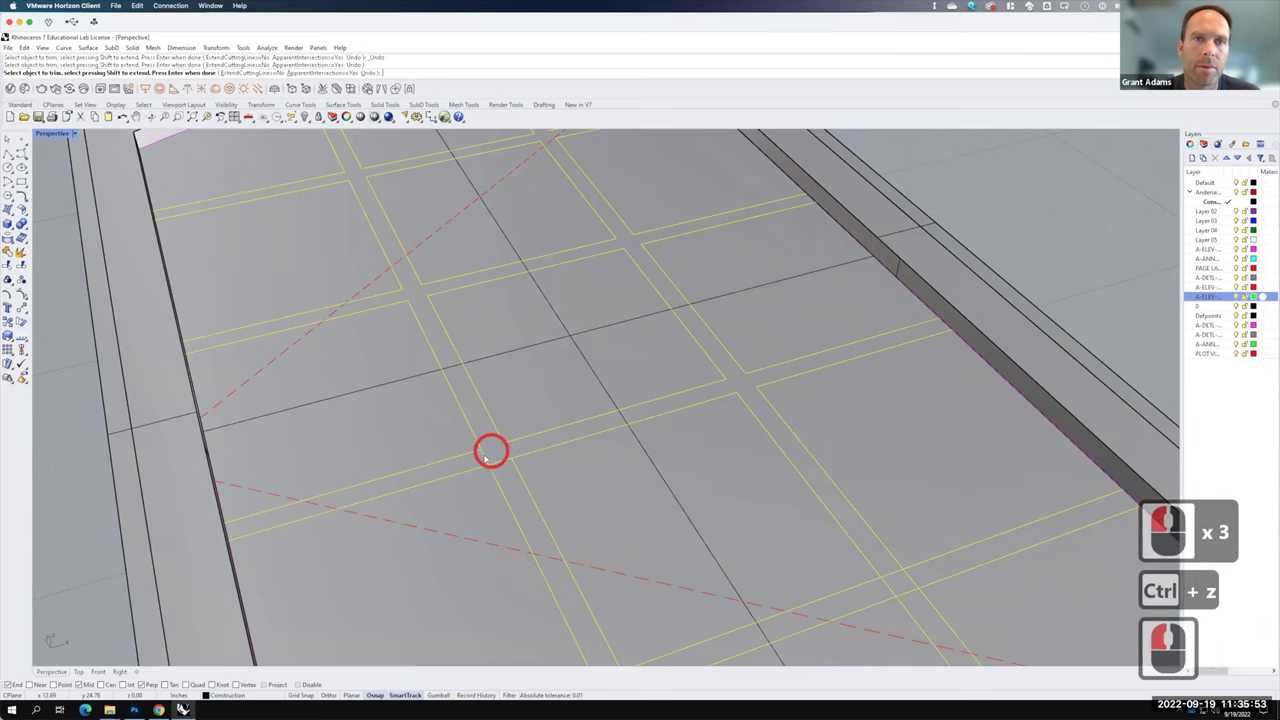
pyautogui.click(511, 460)
pyautogui.click(501, 464)
pyautogui.click(503, 461)
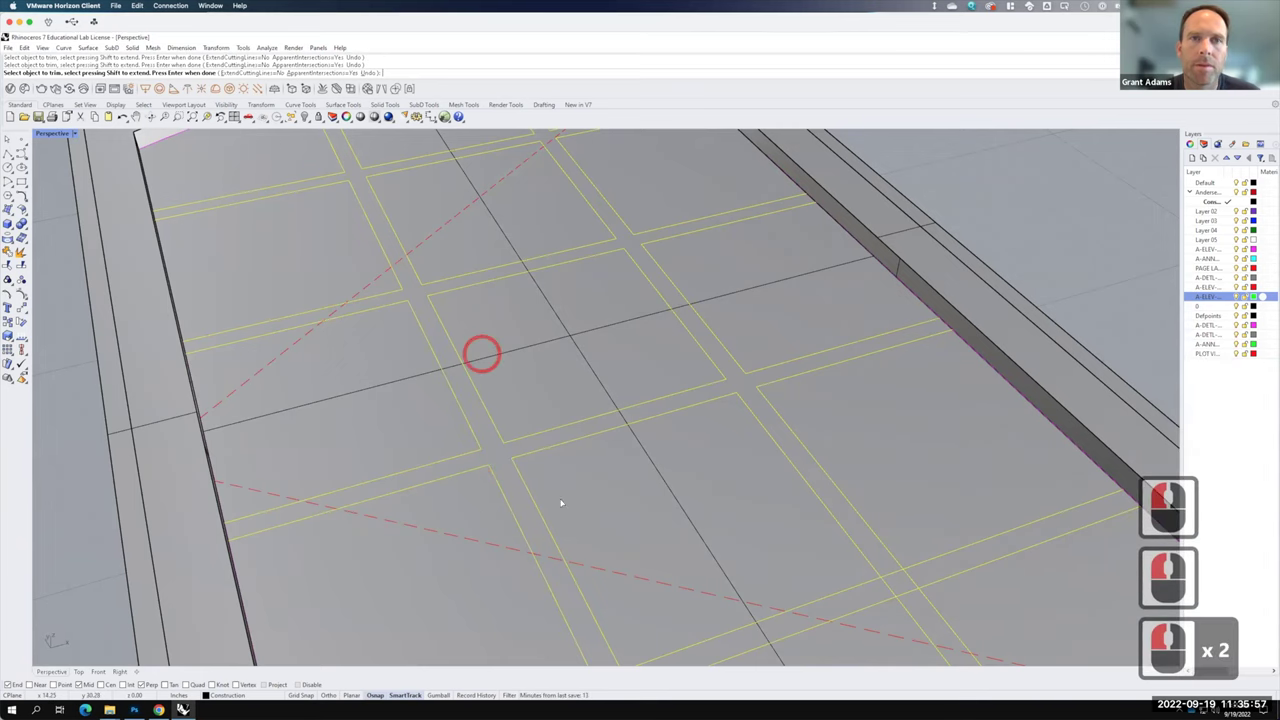
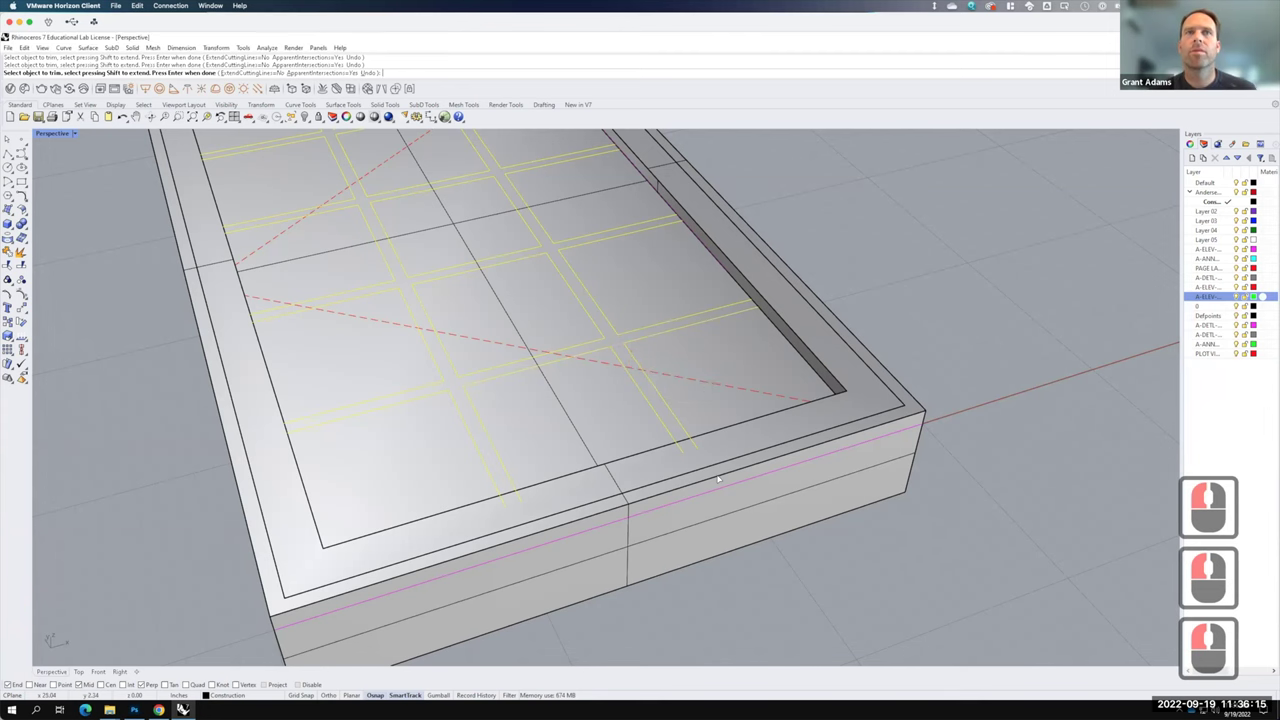
# - Finish trimming and split the glass along the grille outlines into separate panes
pyautogui.press('Return')
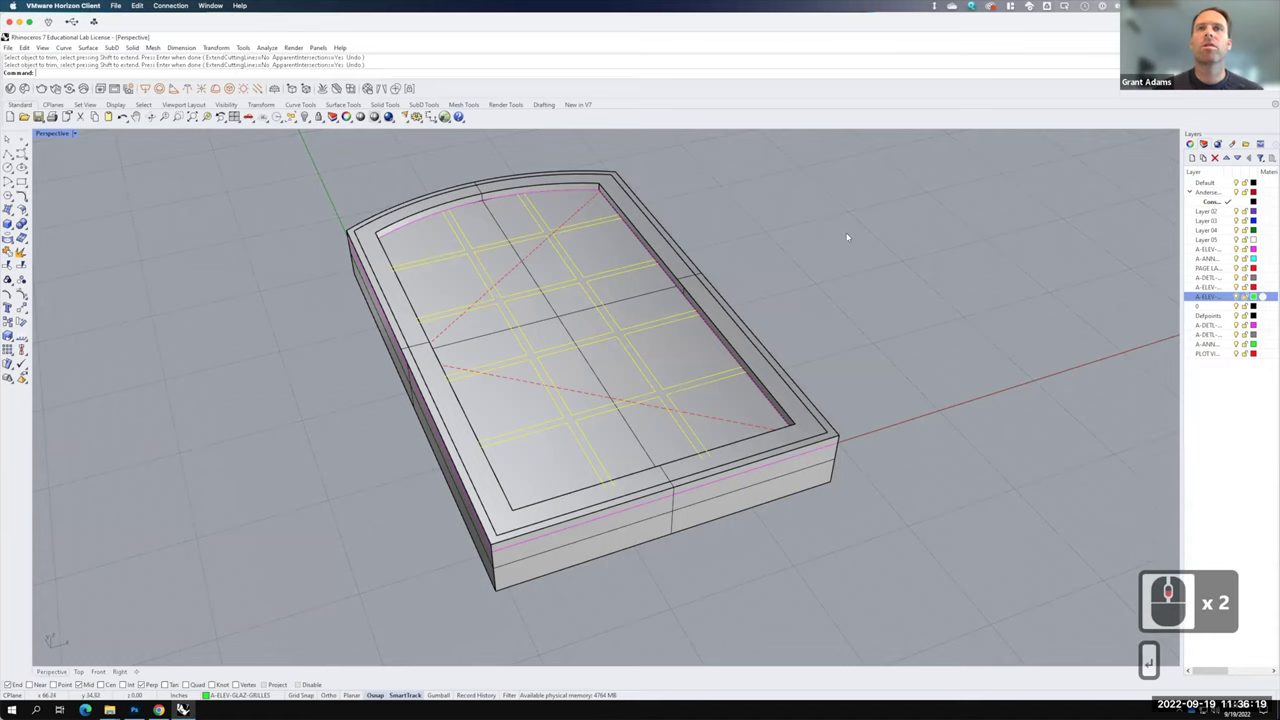
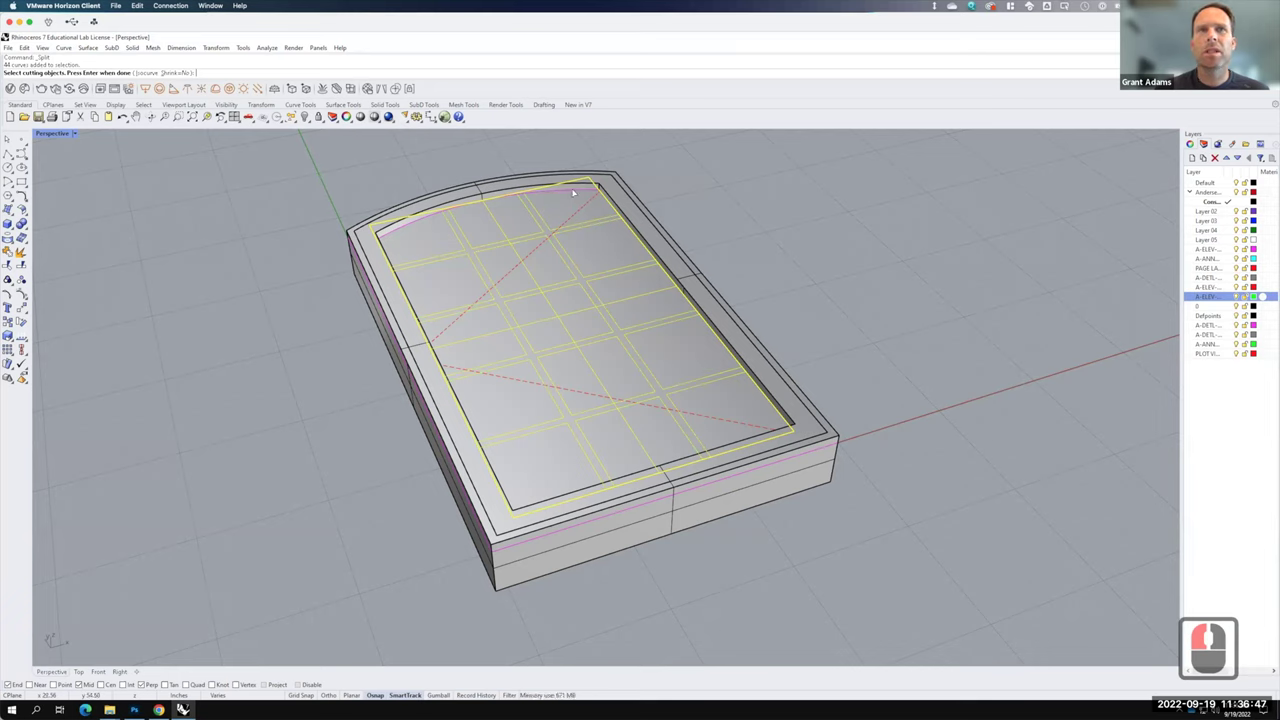
pyautogui.click(575, 189)
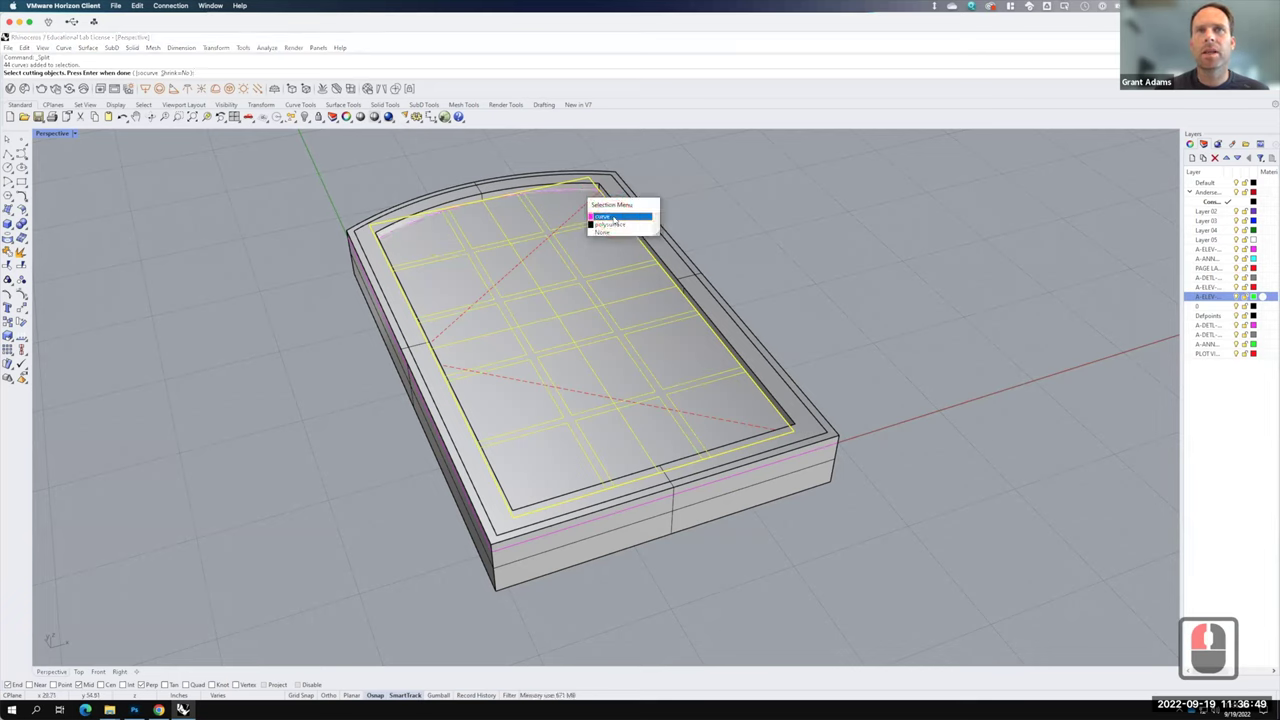
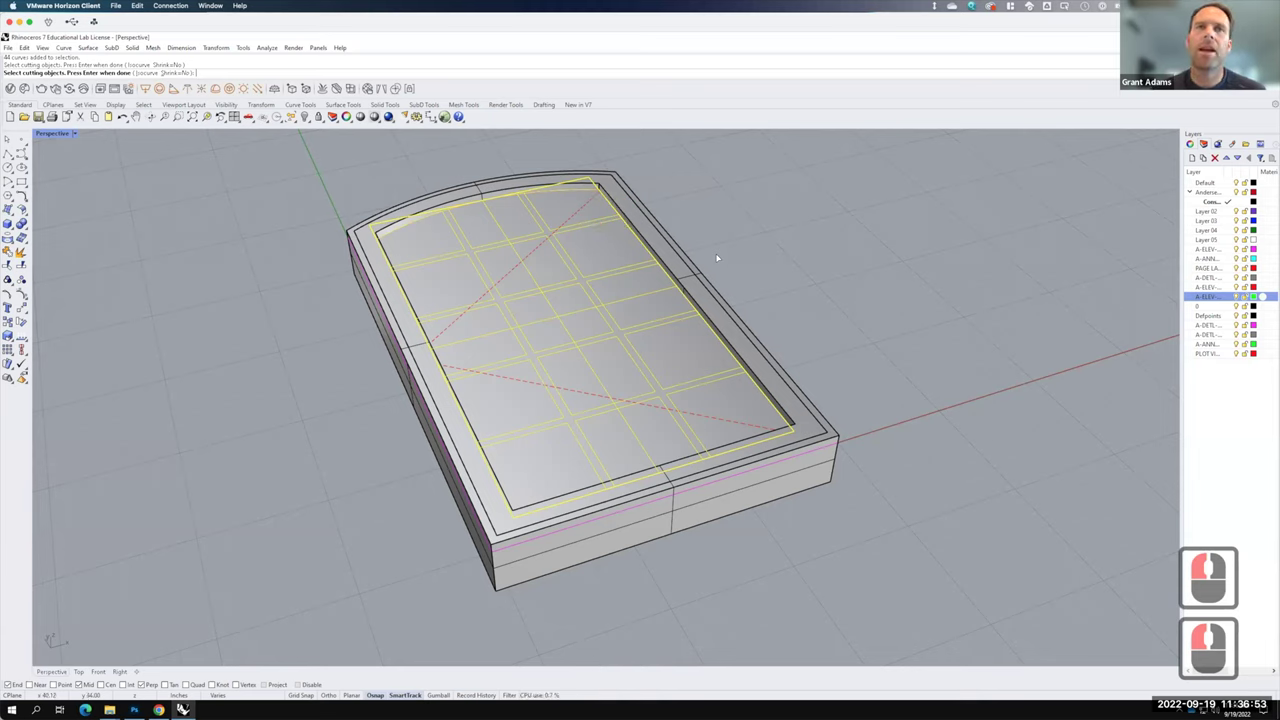
pyautogui.press('Return')
# - Select the first glass pane surfaces inside the sash grid
pyautogui.click(639, 275)
pyautogui.click(625, 289)
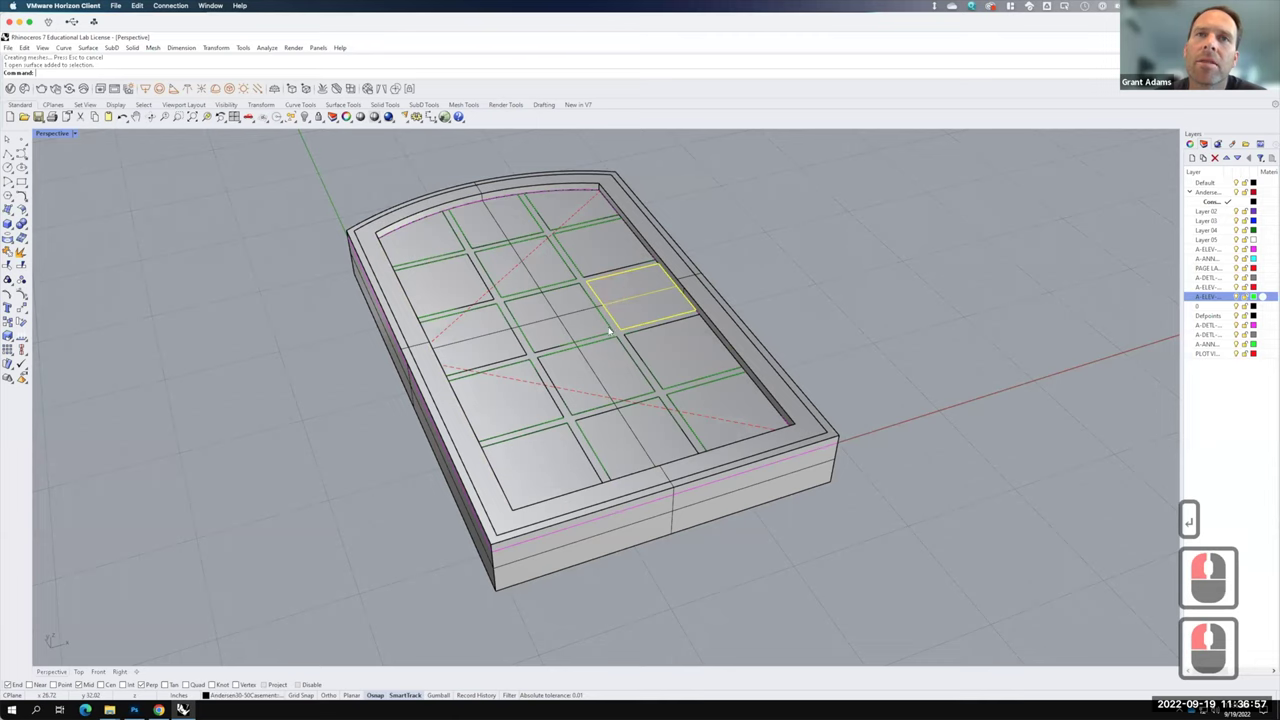
pyautogui.click(625, 337)
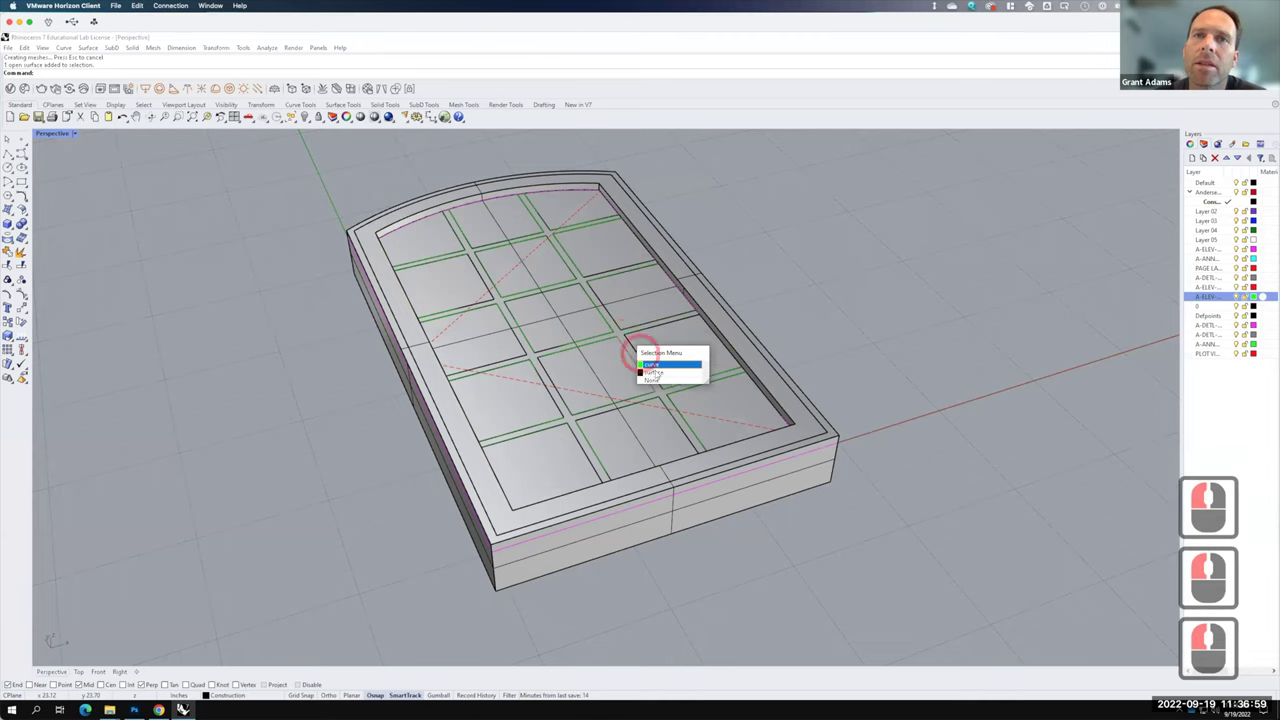
# - Select the remaining glass panes and delete them, leaving the grille bar strips
pyautogui.click(639, 350)
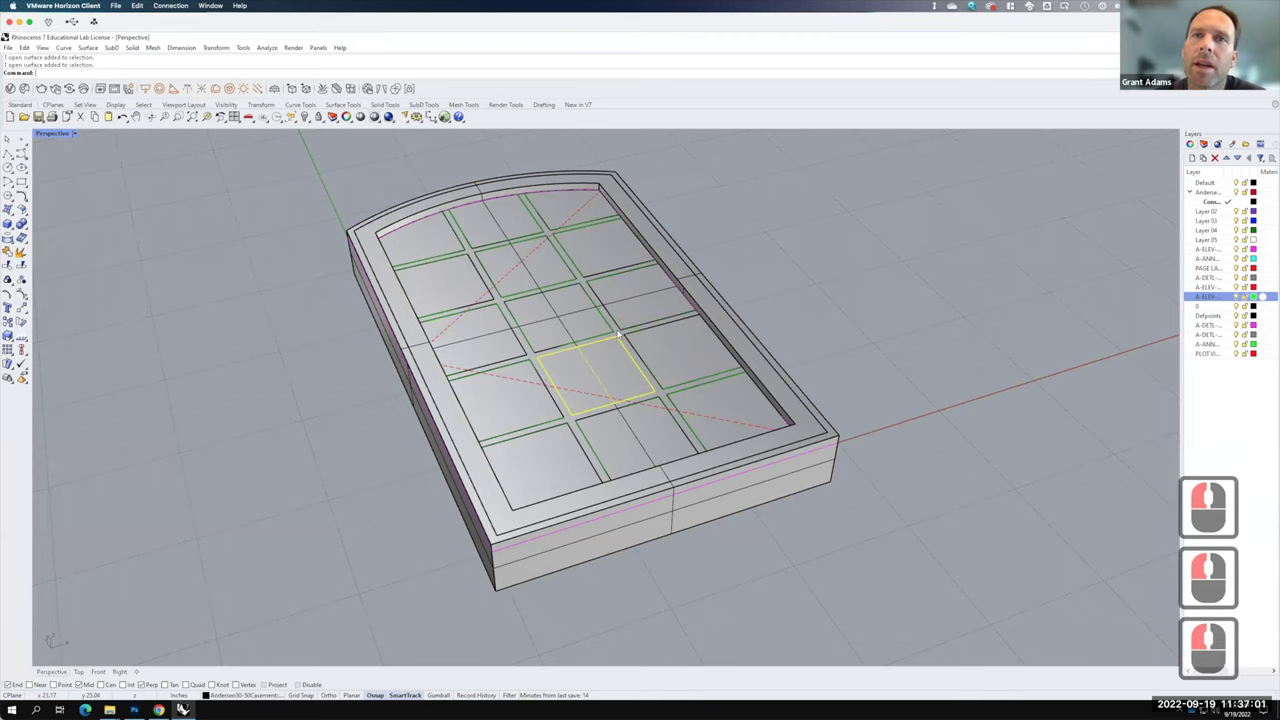
pyautogui.click(621, 330)
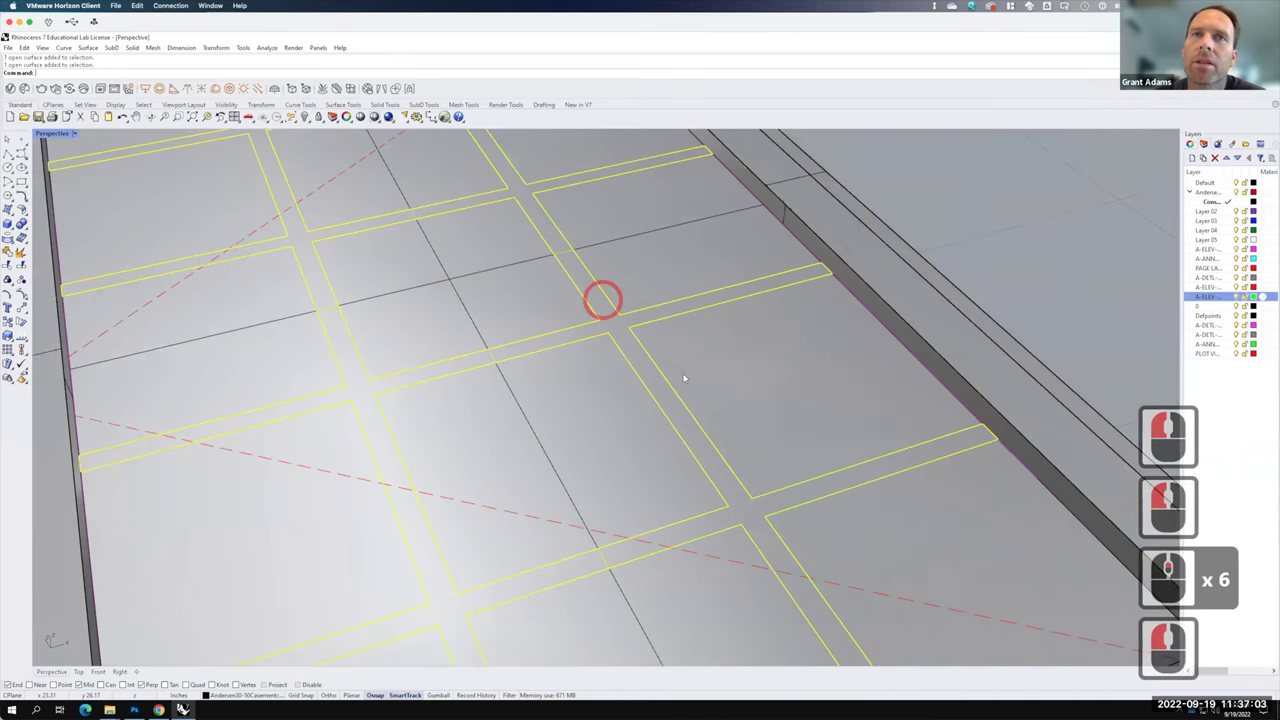
pyautogui.click(675, 330)
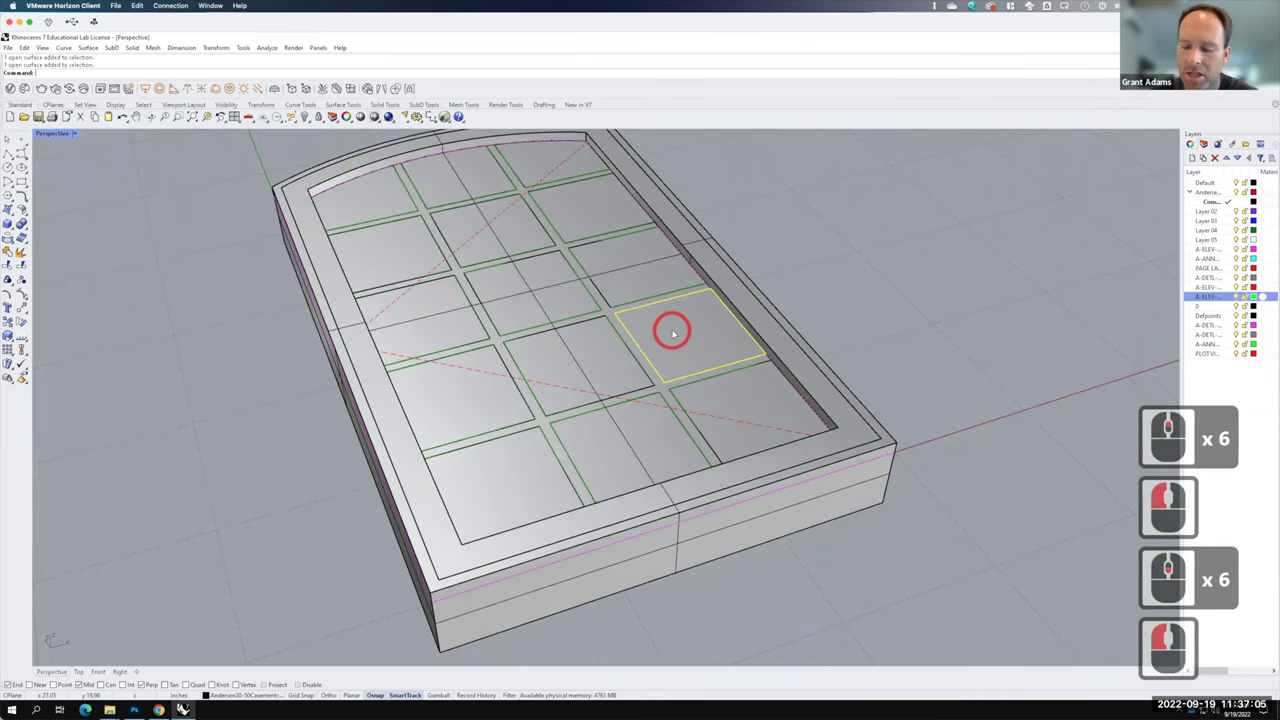
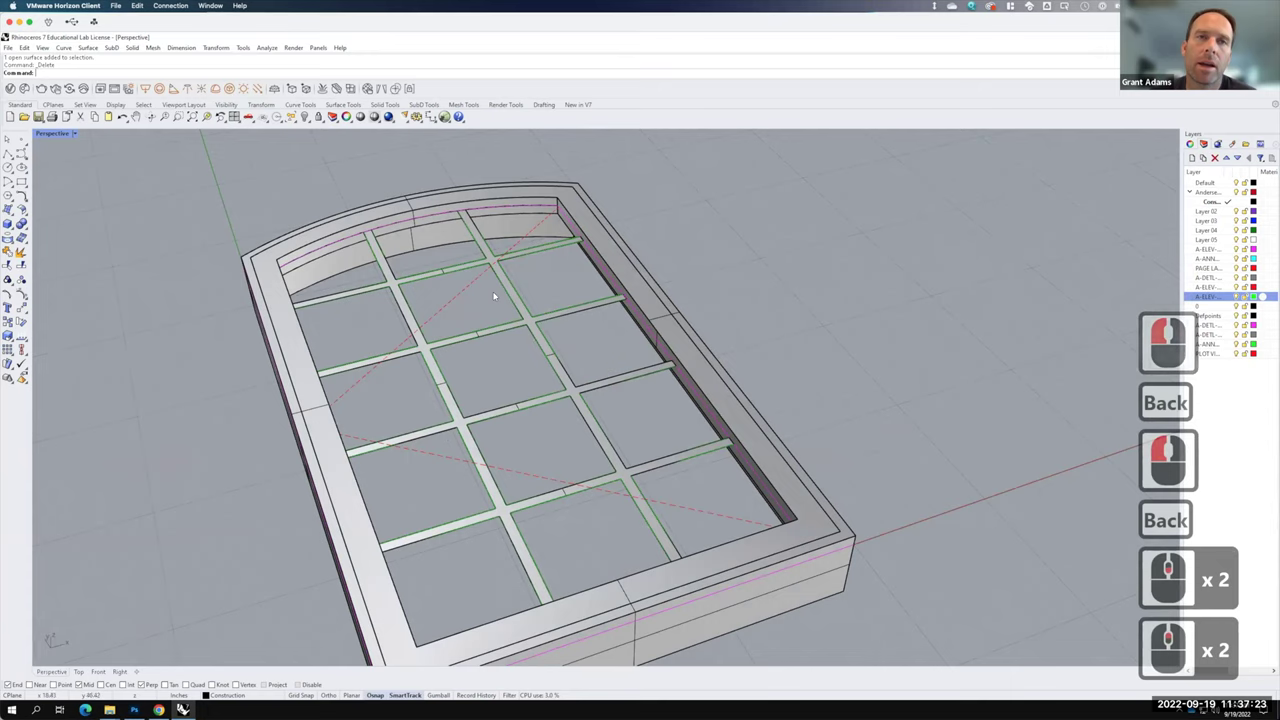
pyautogui.scroll(-3)
pyautogui.press('BackSpace')
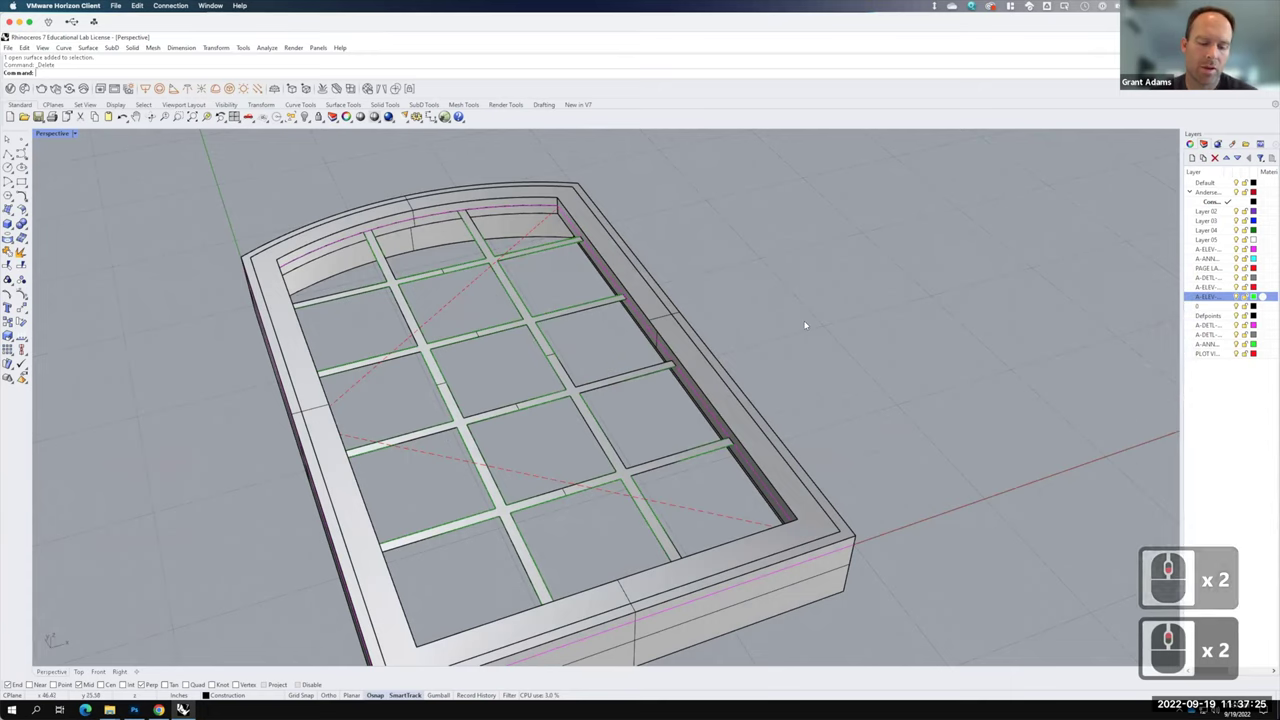
# - Run ShowSelected to display the hidden sash panel for unhiding
pyautogui.write('shows')
pyautogui.press('Return')
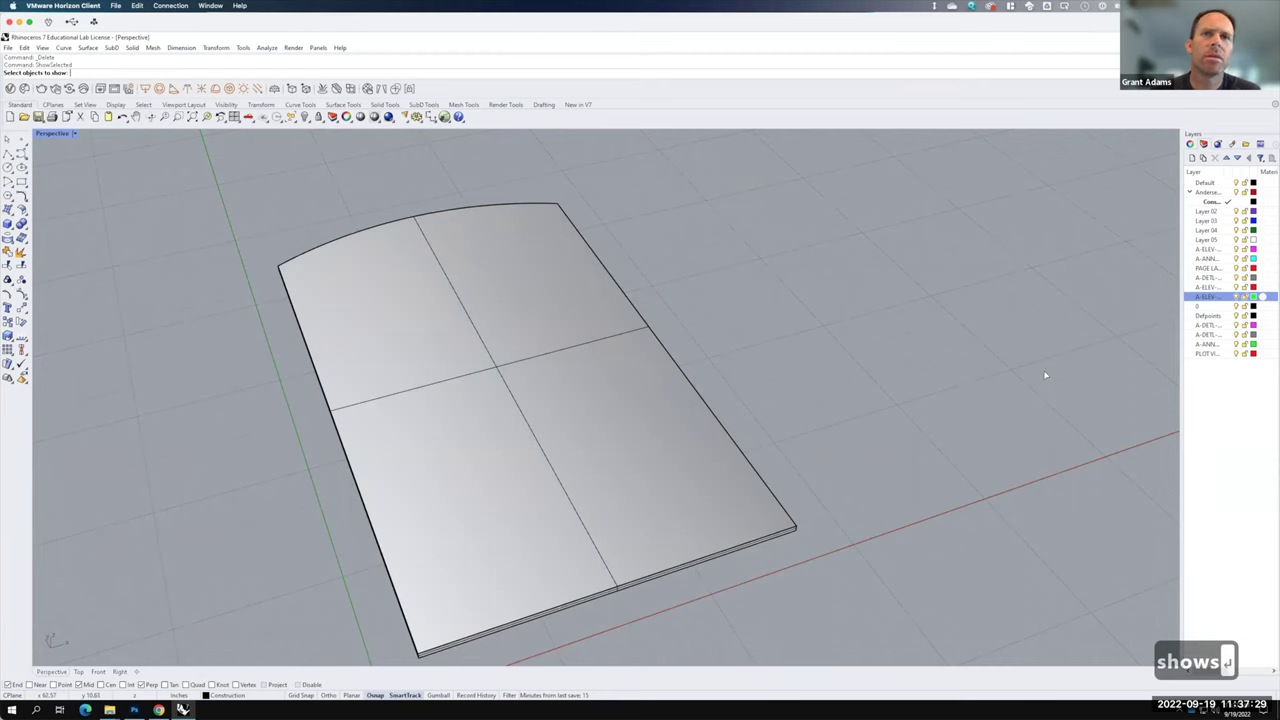
# - Pick the hidden glass sheet in ShowSelected, then back out and undo the attempt
pyautogui.click(963, 374)
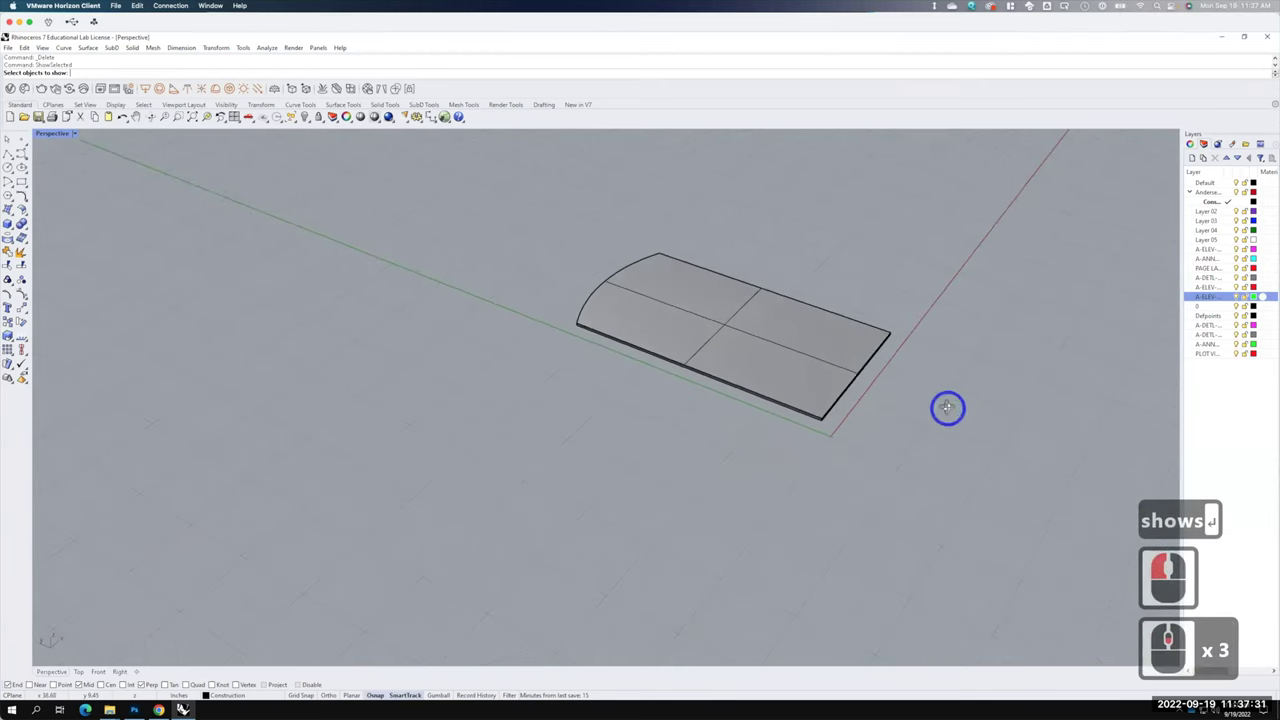
pyautogui.rightClick(951, 407)
pyautogui.middleClick(951, 407)
pyautogui.press('Escape')
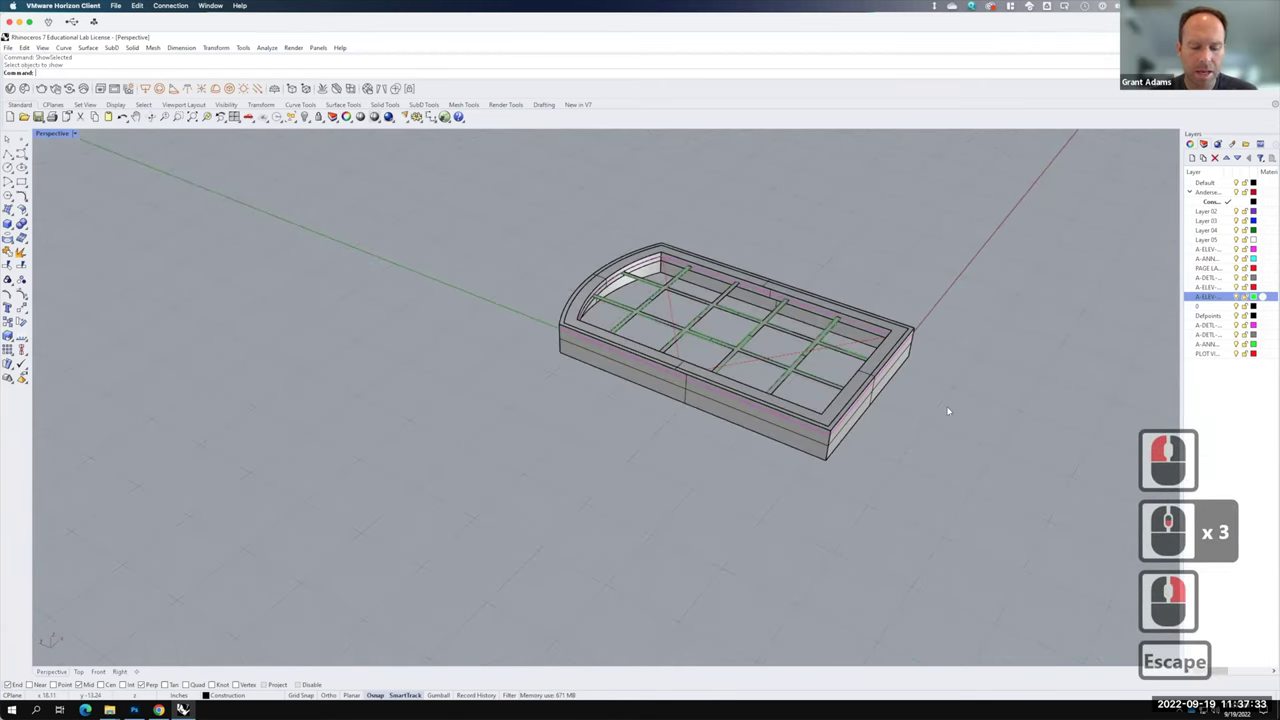
pyautogui.press('ctrl+z')
# - Delete the extra surfaces left inside the window opening
pyautogui.click(677, 260)
pyautogui.click(656, 276)
pyautogui.write('del')
pyautogui.press('Return')
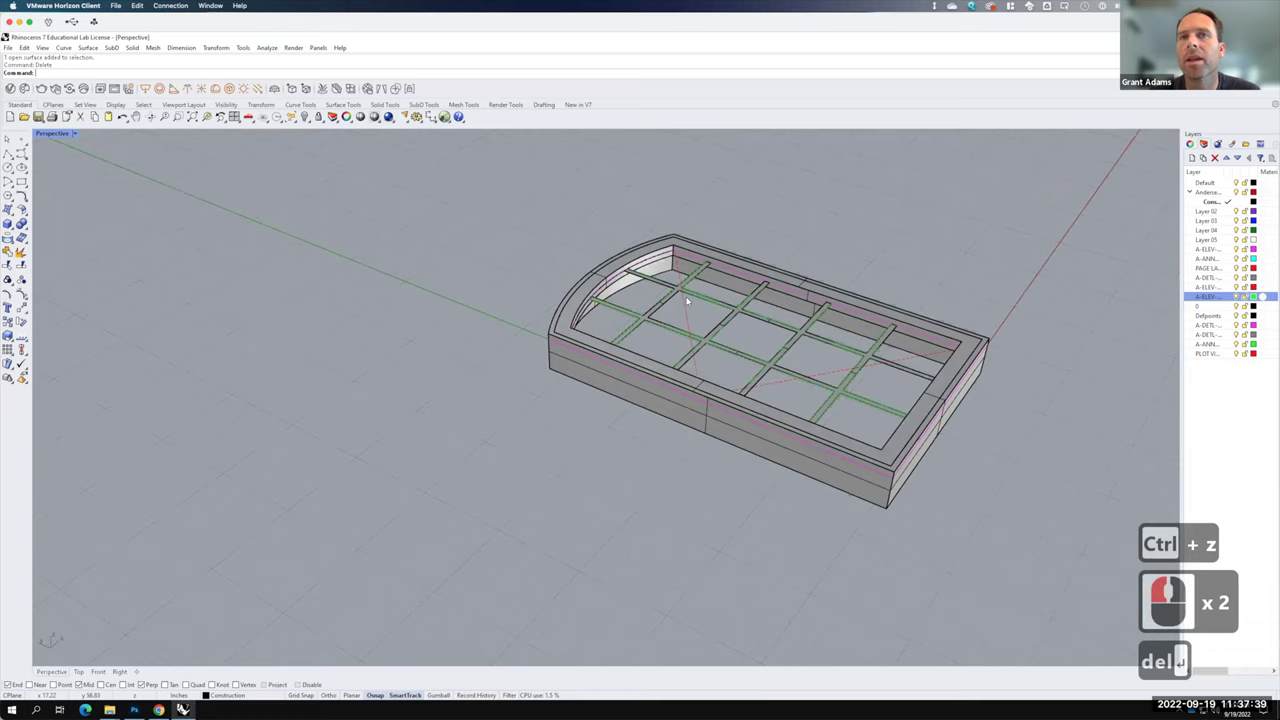
pyautogui.press('Delete')
pyautogui.click(681, 308)
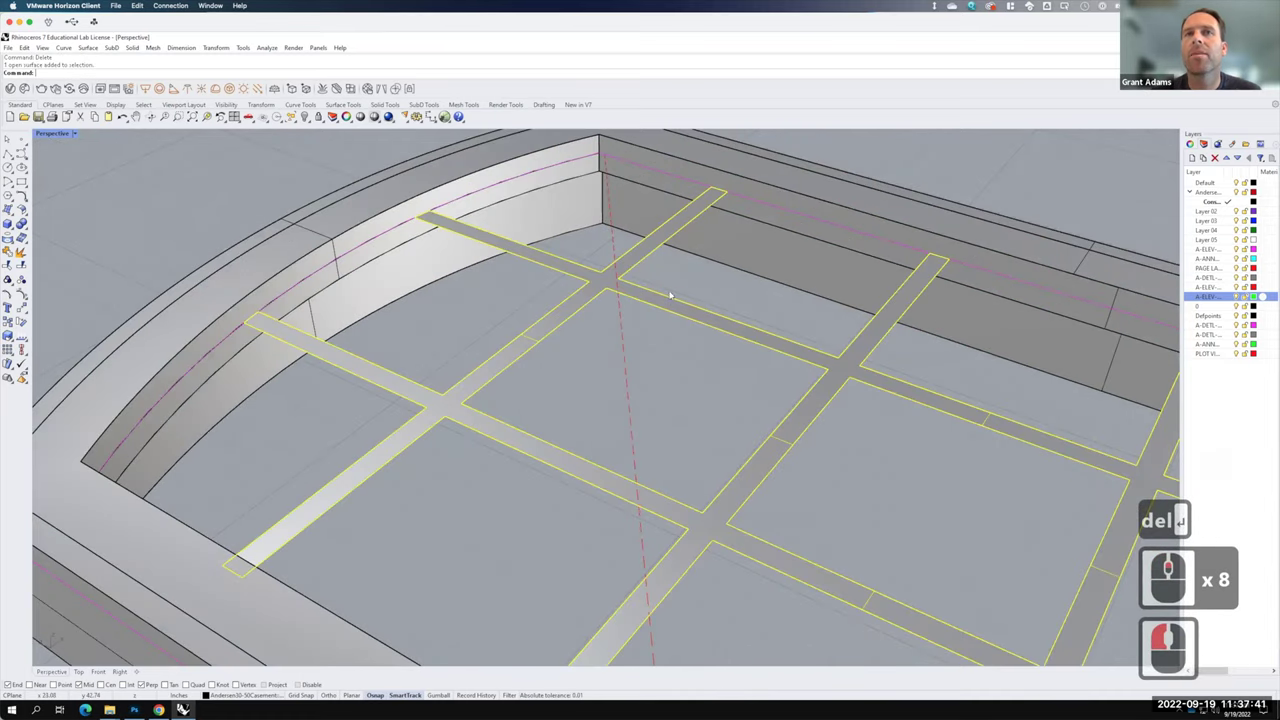
pyautogui.click(749, 297)
# - Show the hidden sash panel again so it covers the grille strips in the frame
pyautogui.write('show')
pyautogui.press('Return')
pyautogui.press('Return')
pyautogui.write('show ↩')
pyautogui.write('show ↵')
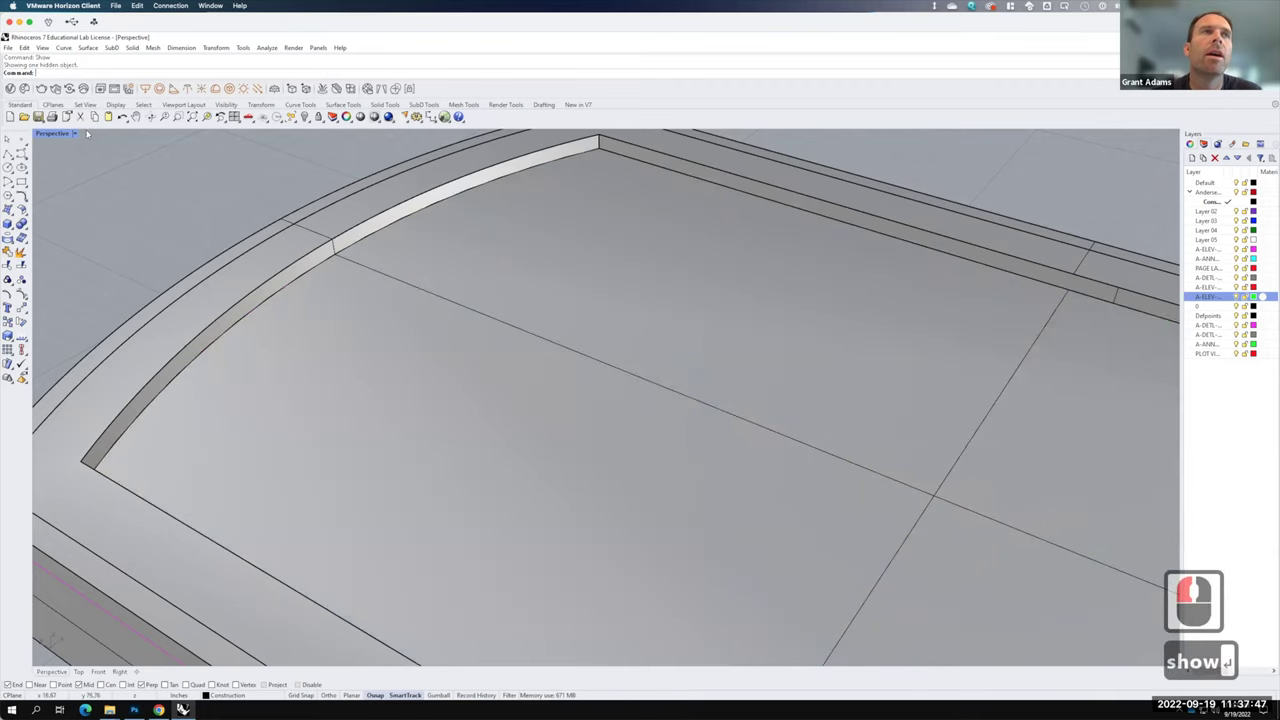
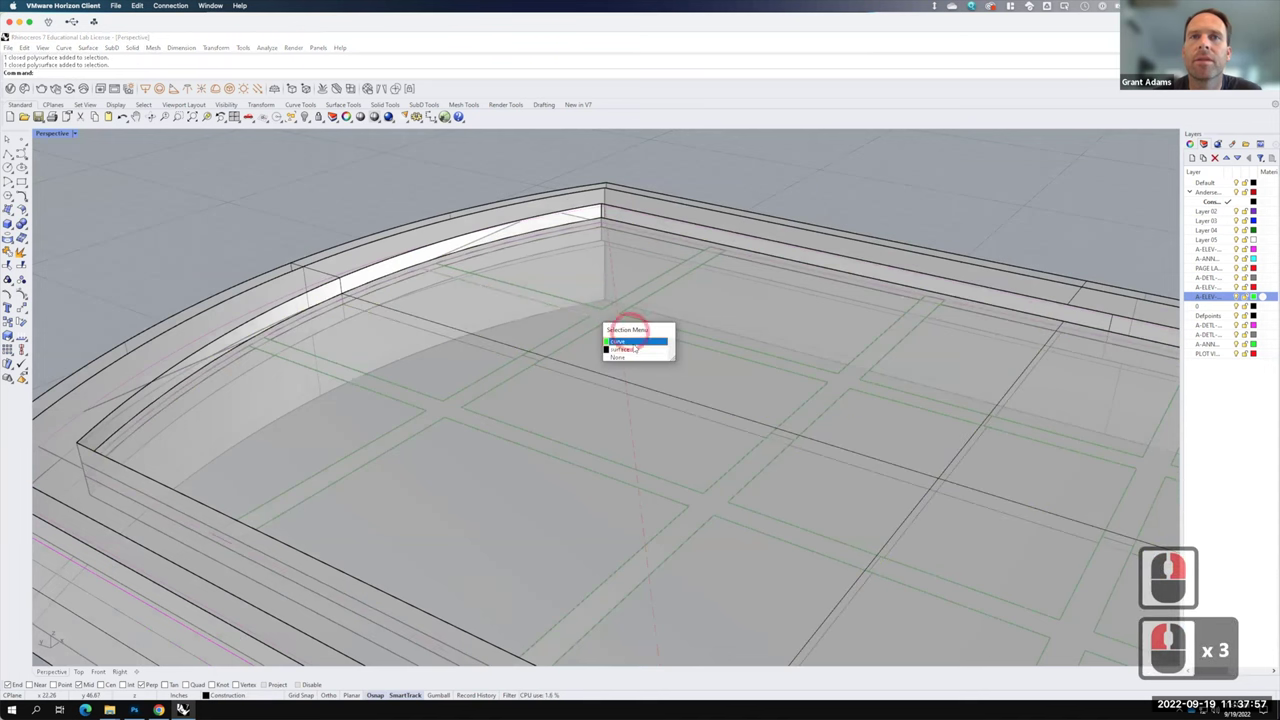
# - Extrude the muntin grid surface to a 3/8 thickness with ExtrudeSrf
pyautogui.click(1211, 580)
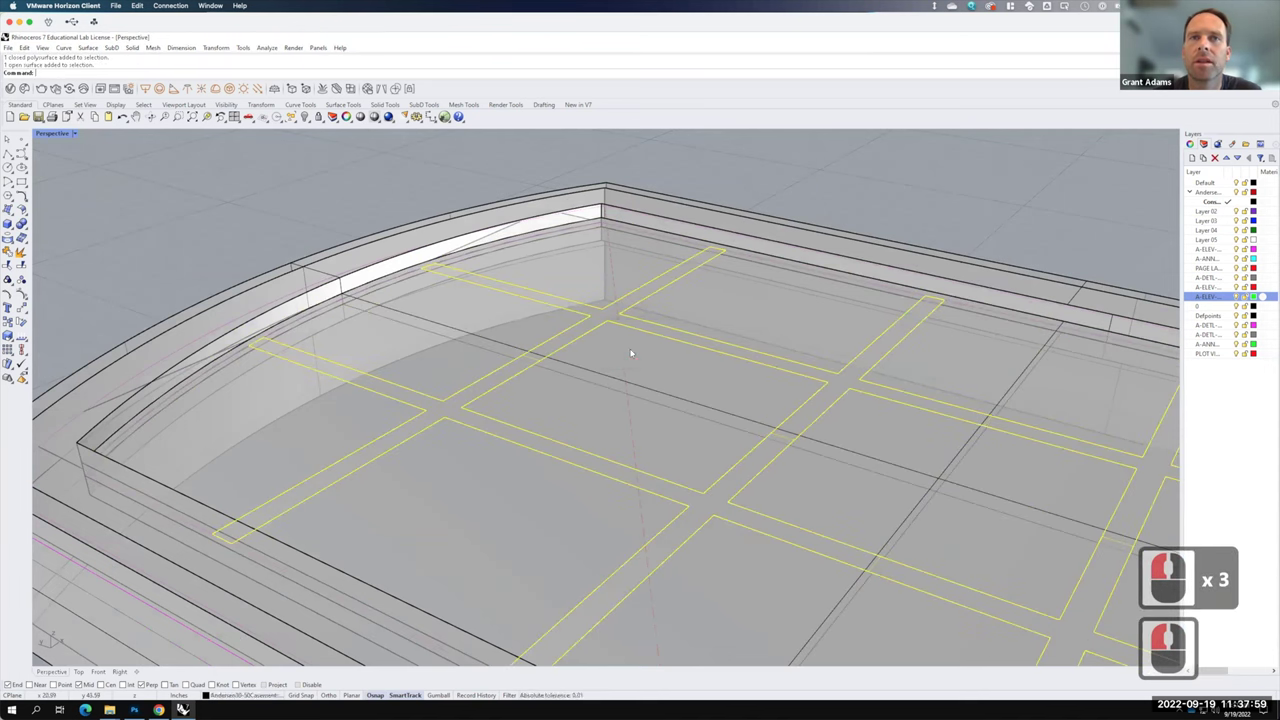
pyautogui.write('ex')
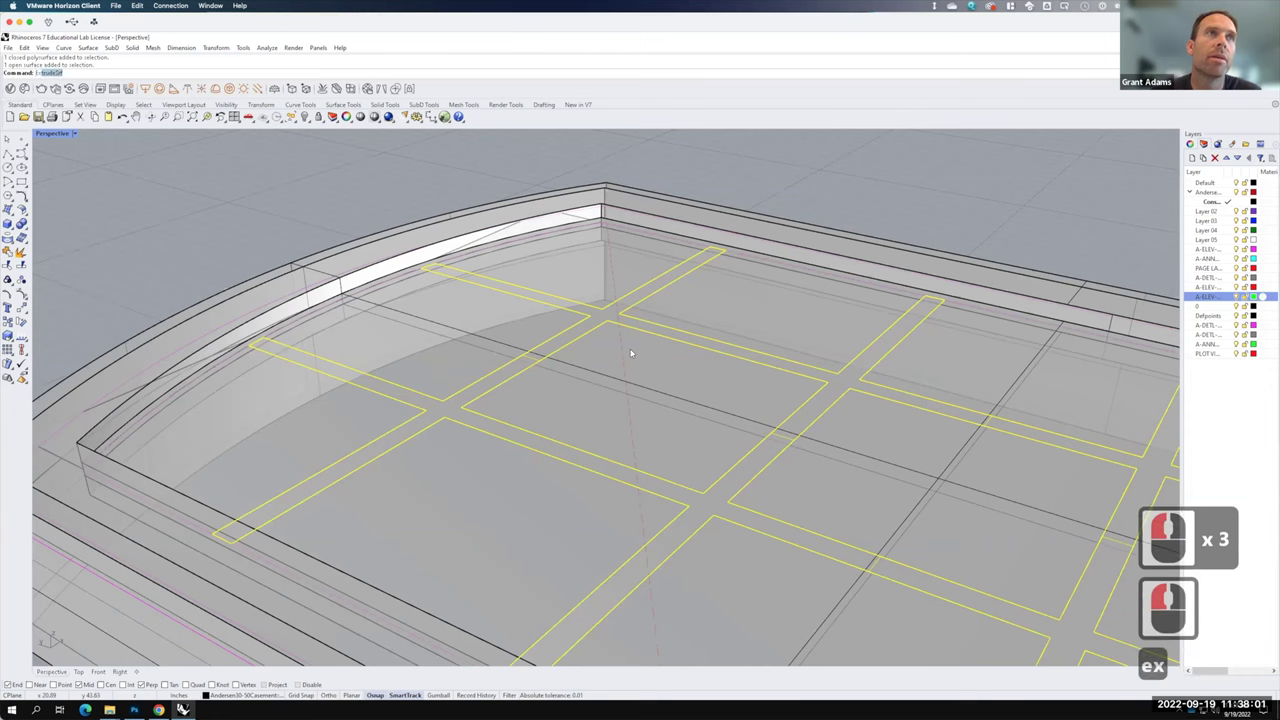
pyautogui.press('Return')
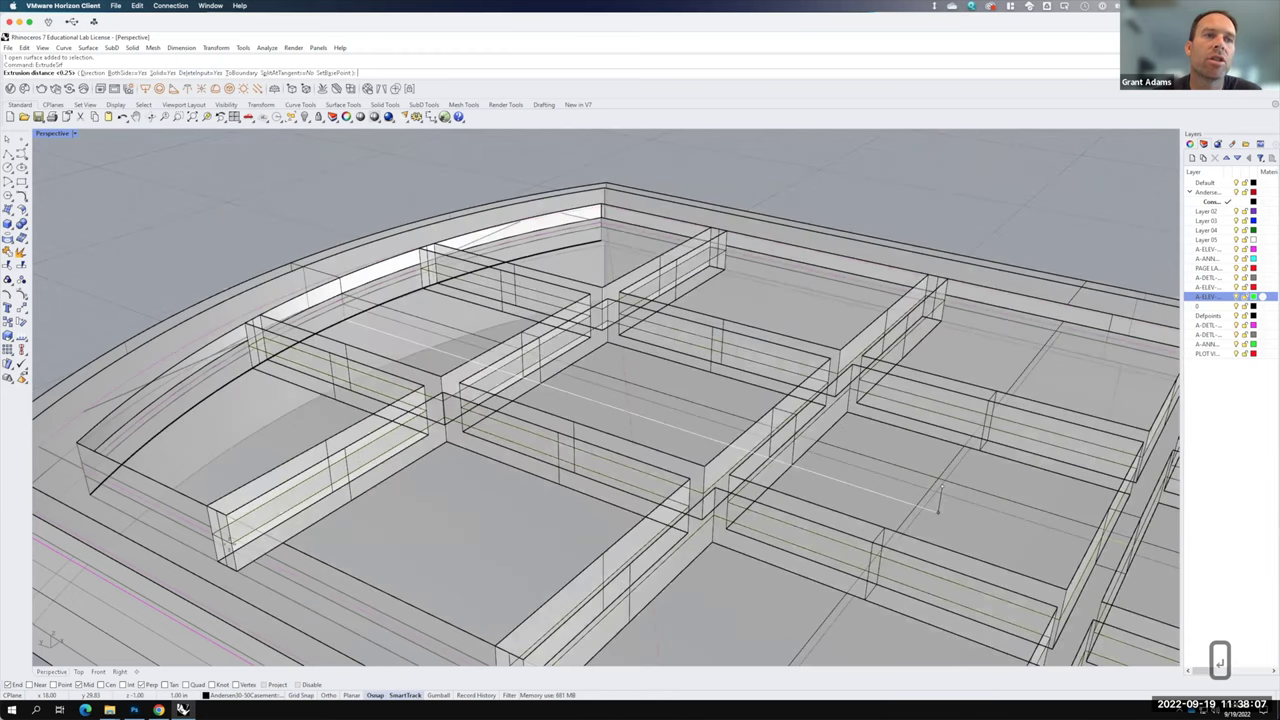
pyautogui.press('F15')
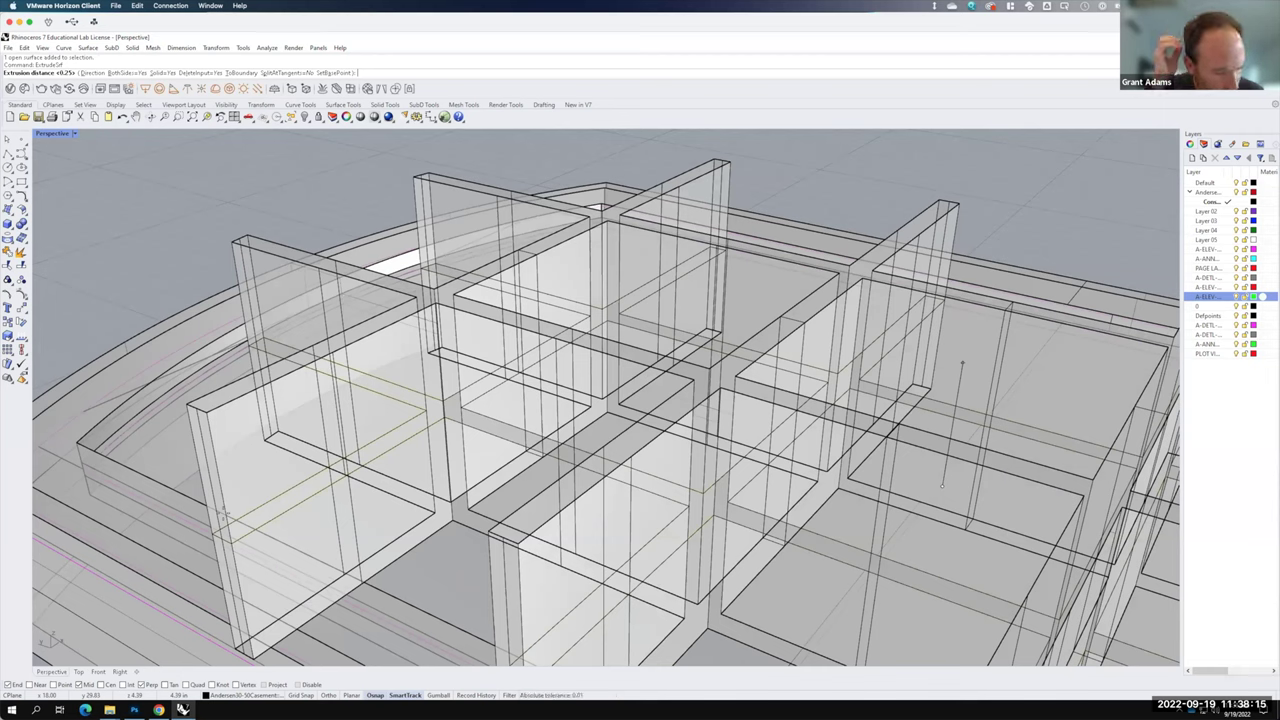
pyautogui.write('3/8')
pyautogui.press('Return')
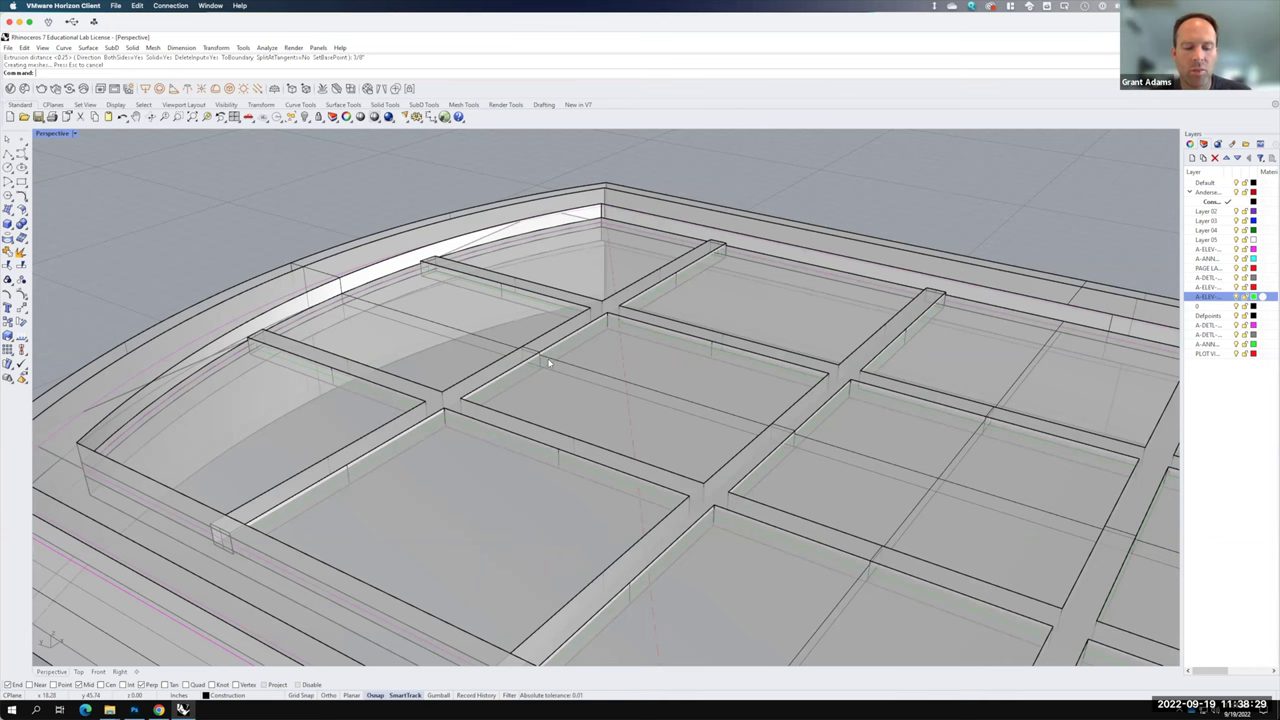
# - Undo the extrusion and the earlier deletions to restore the full window block
pyautogui.press('ctrl+z')
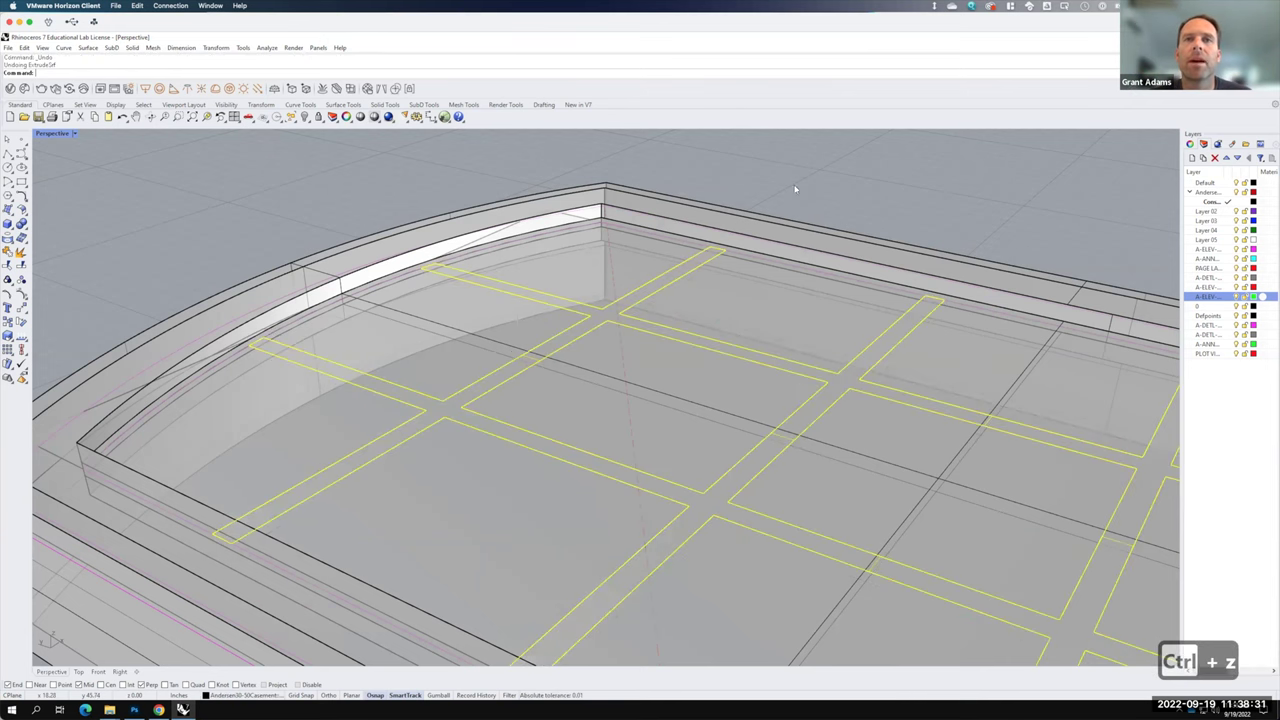
pyautogui.press('ctrl+z')
pyautogui.press('ctrl+z')
pyautogui.press('ctrl+z')
pyautogui.press('ctrl+z')
pyautogui.press('ctrl+z')
pyautogui.press('ctrl+z')
pyautogui.press('ctrl+z')
pyautogui.press('ctrl+z')
pyautogui.press('ctrl+z')
pyautogui.press('ctrl+z')
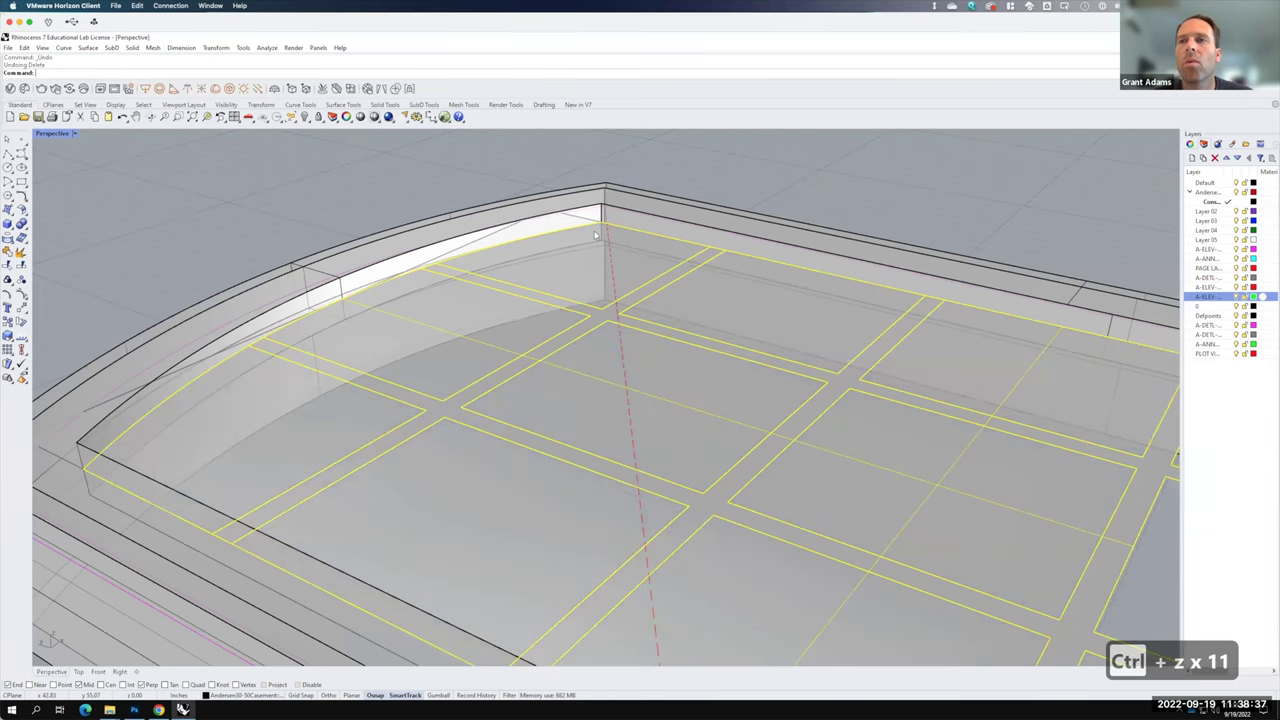
pyautogui.press('ctrl+z')
pyautogui.press('ctrl+z')
pyautogui.press('ctrl+z')
pyautogui.click(839, 212)
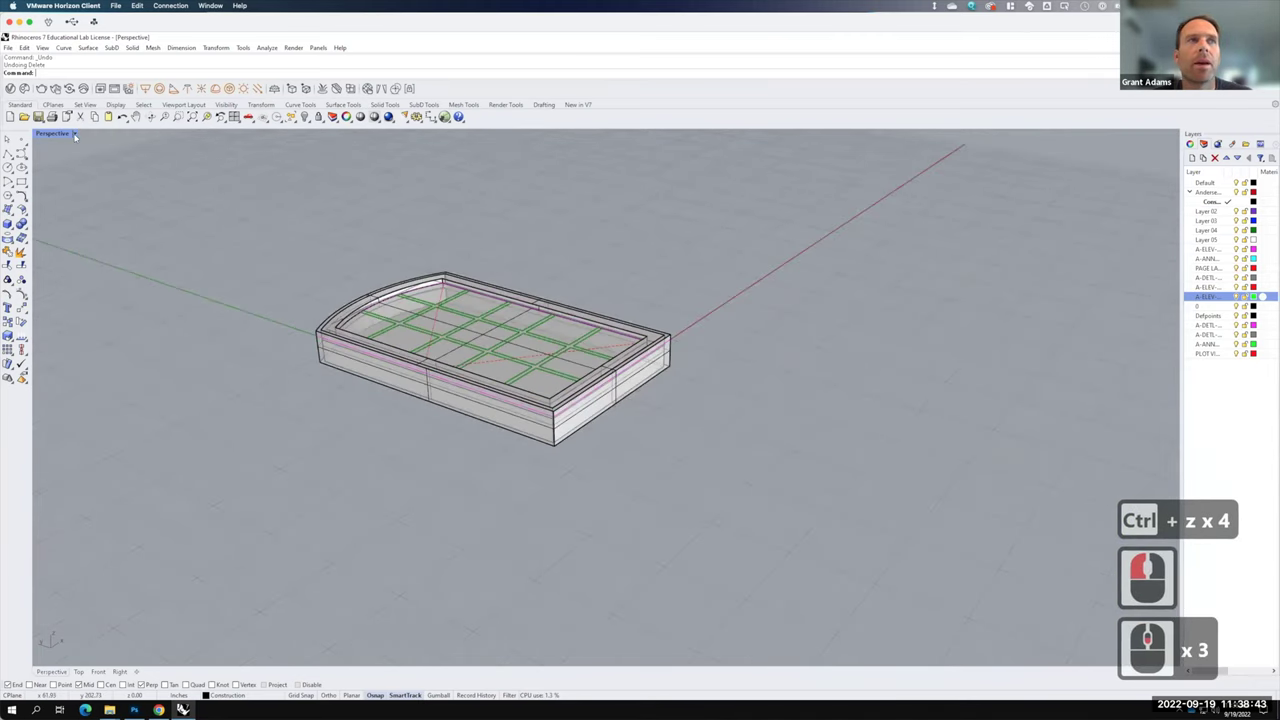
# - Switch the Perspective viewport from ghosted to Shaded display
pyautogui.click(85, 142)
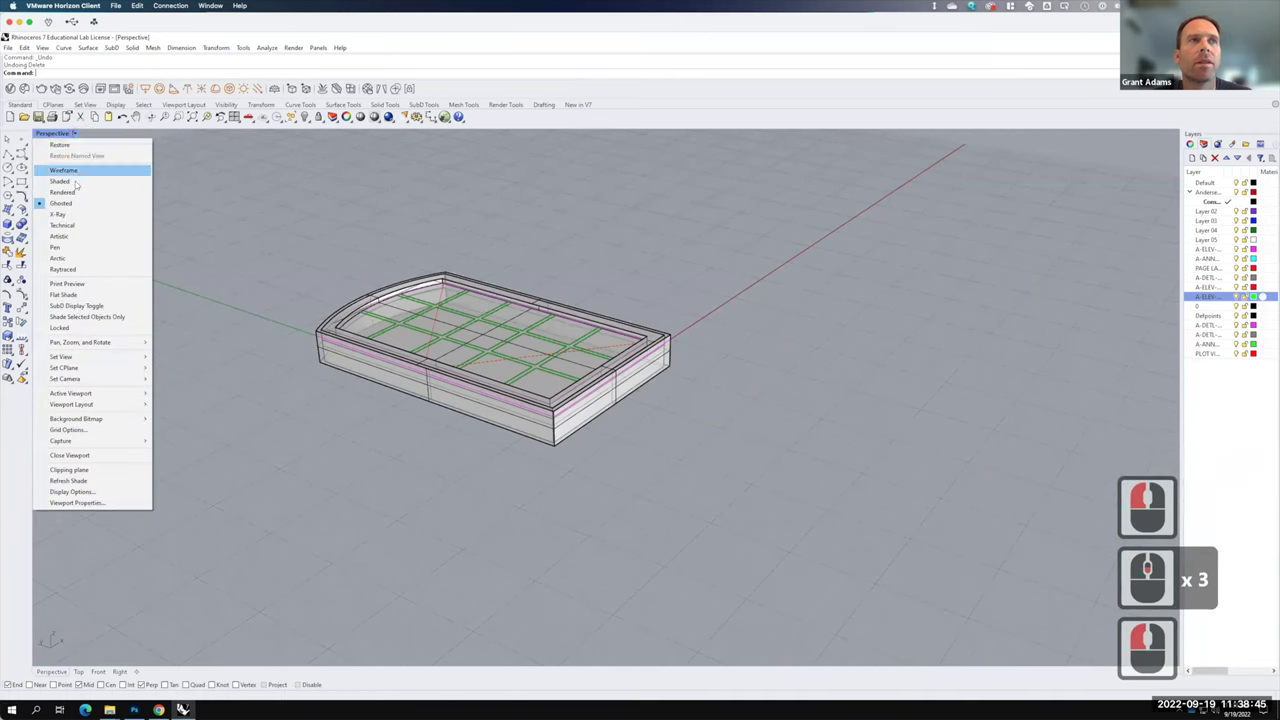
pyautogui.click(282, 198)
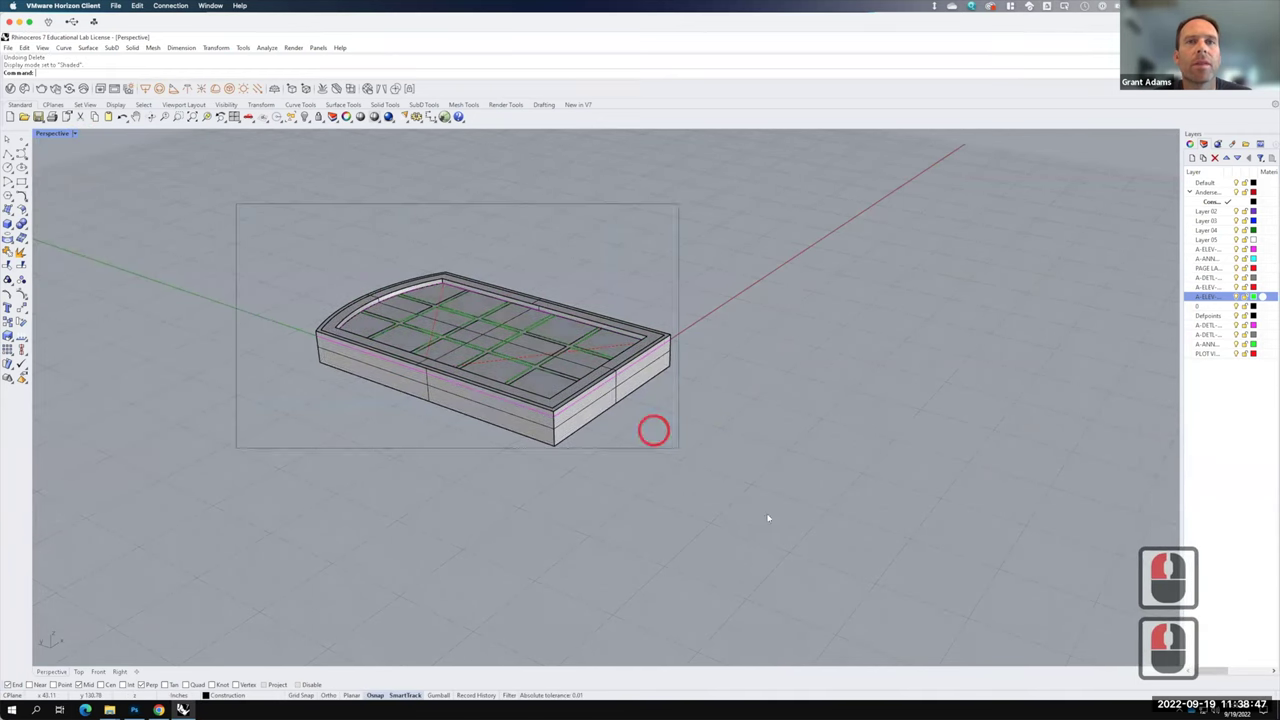
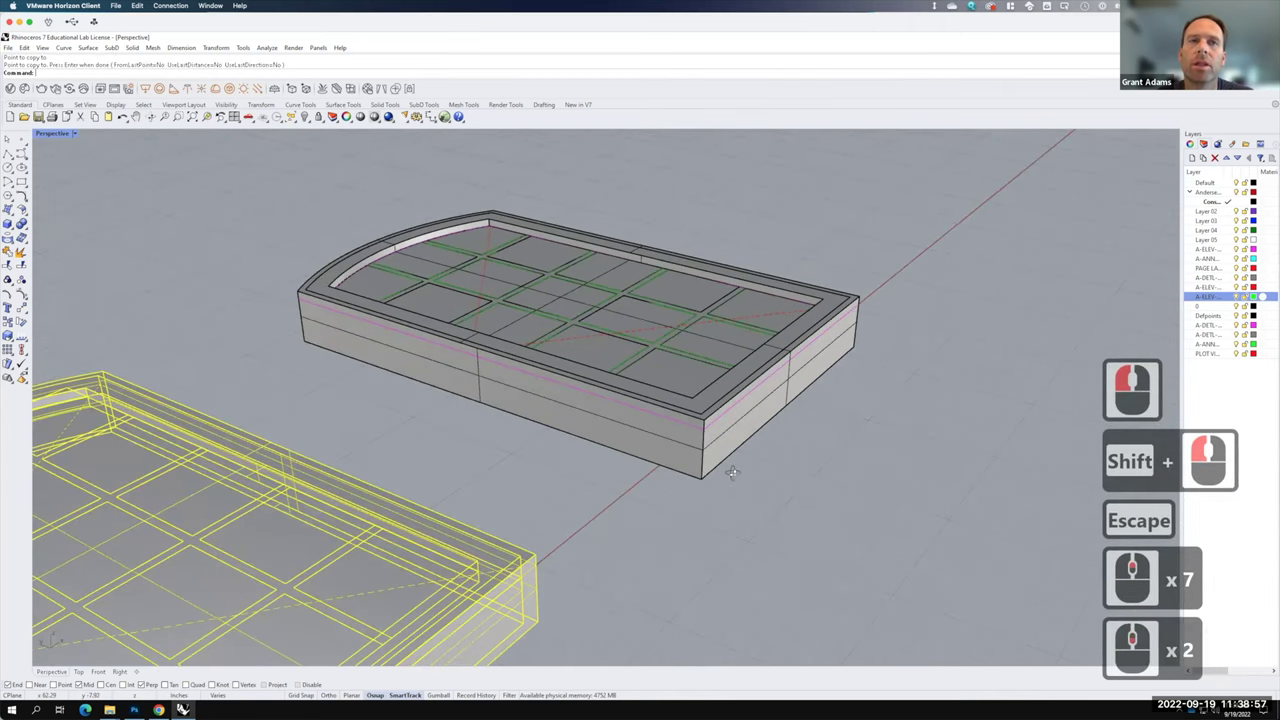
# - Place the copied block, select all the glass pane surfaces and delete them
pyautogui.rightClick(859, 331)
pyautogui.click(859, 331)
pyautogui.click(787, 440)
pyautogui.click(601, 515)
pyautogui.doubleClick(546, 440)
pyautogui.doubleClick(611, 396)
pyautogui.doubleClick(722, 366)
pyautogui.doubleClick(657, 314)
pyautogui.doubleClick(561, 343)
pyautogui.doubleClick(517, 380)
pyautogui.doubleClick(457, 319)
pyautogui.click(553, 303)
pyautogui.click(619, 267)
pyautogui.click(573, 247)
pyautogui.click(502, 268)
pyautogui.click(443, 287)
pyautogui.click(442, 284)
pyautogui.write('extrt')
pyautogui.press('BackSpace')
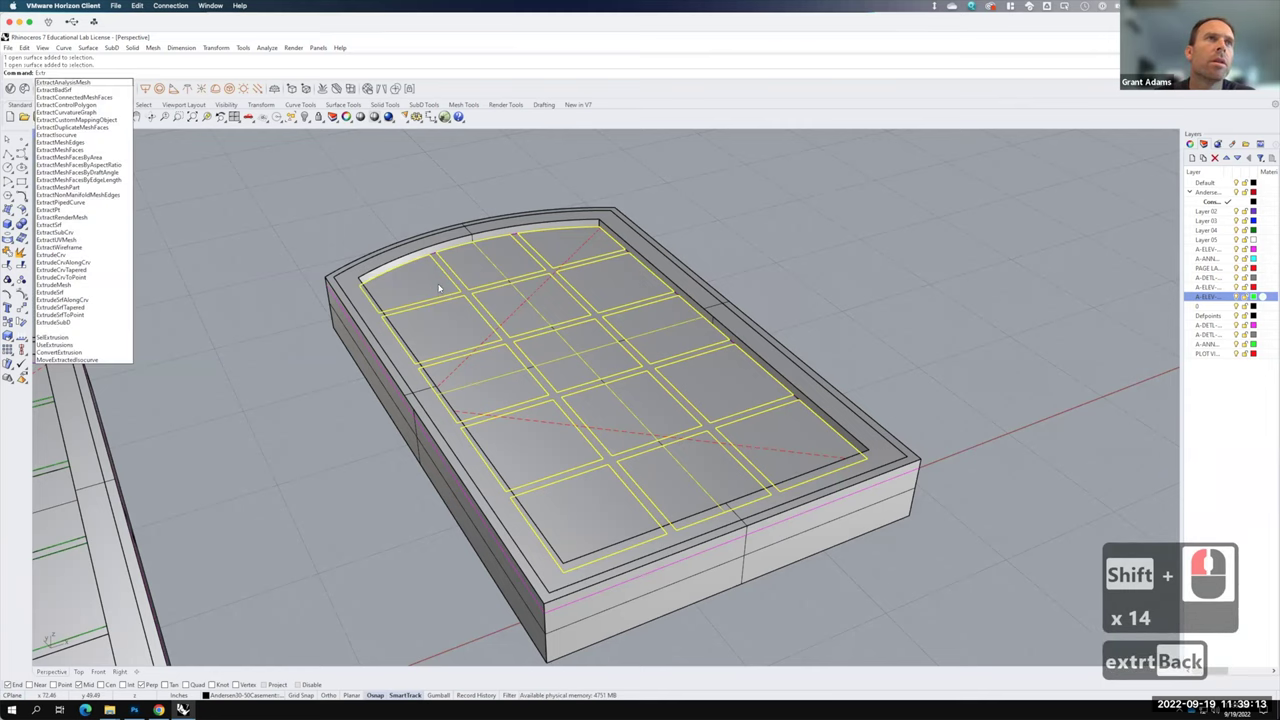
pyautogui.write('des')
pyautogui.press('Return')
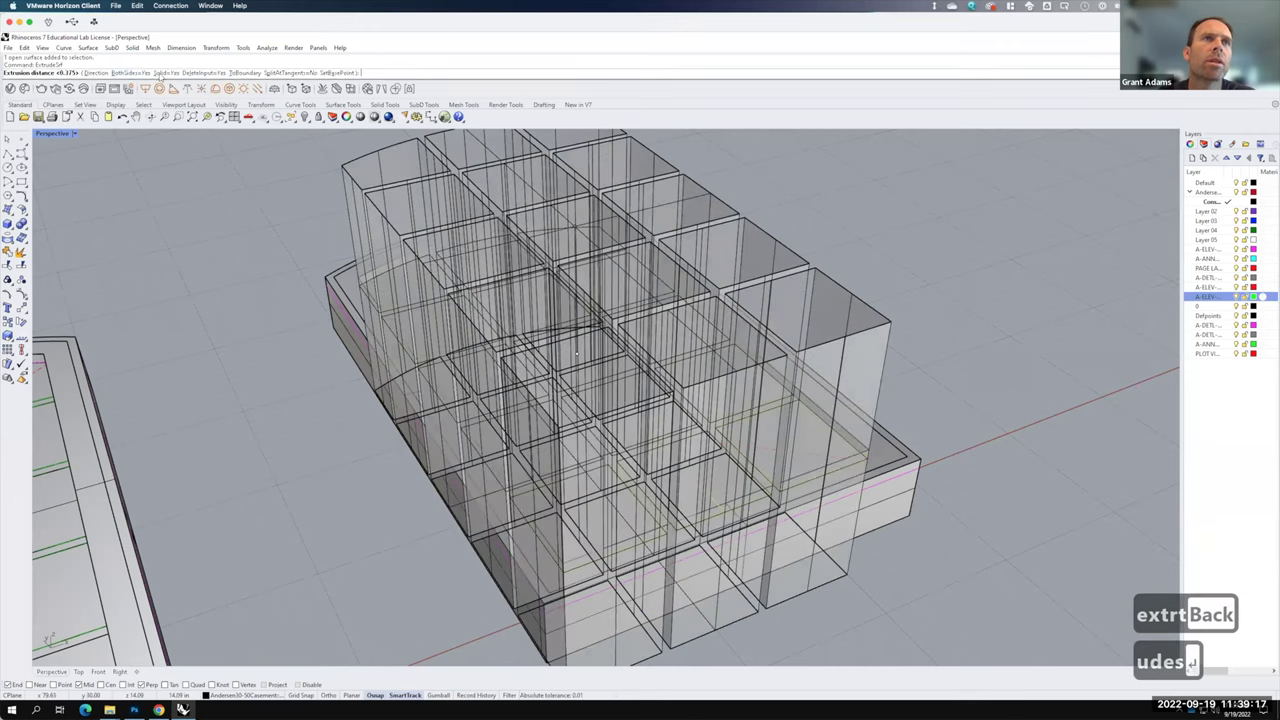
pyautogui.press('Return')
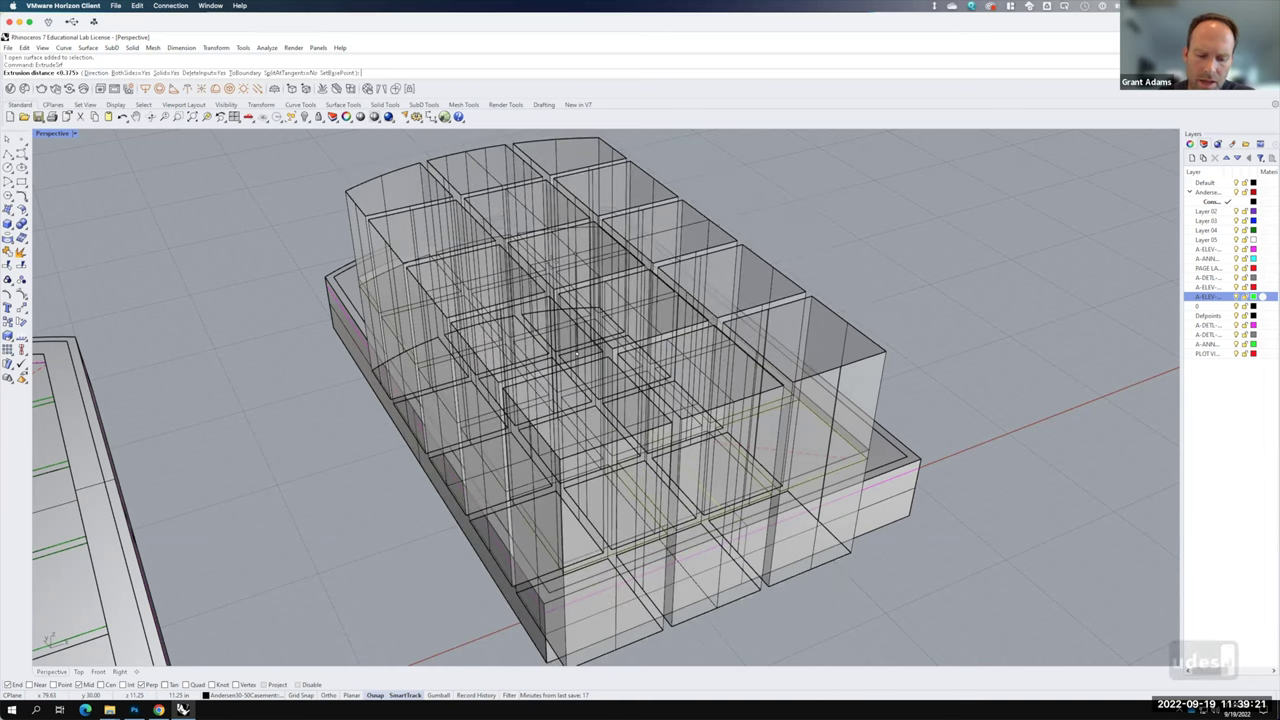
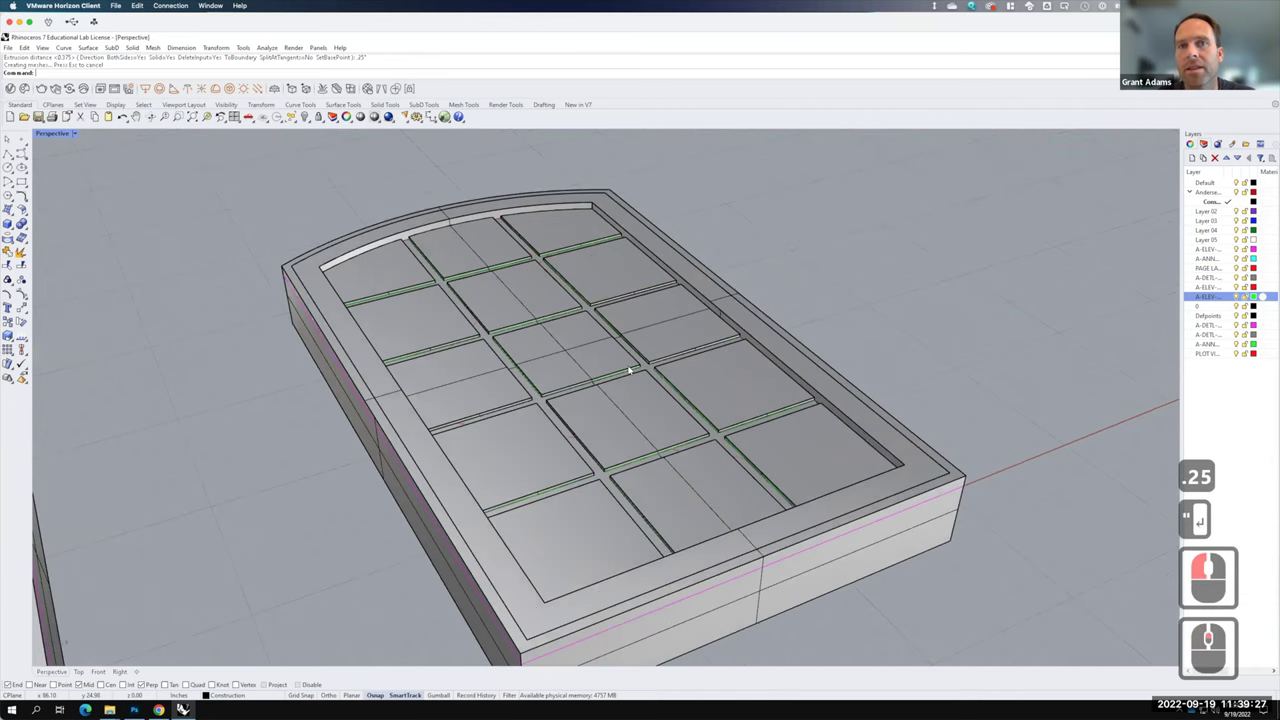
# - Extrude the flat muntin surfaces 0.5 into solid muntin bars
pyautogui.click(641, 364)
pyautogui.write('extrud')
pyautogui.press('Return')
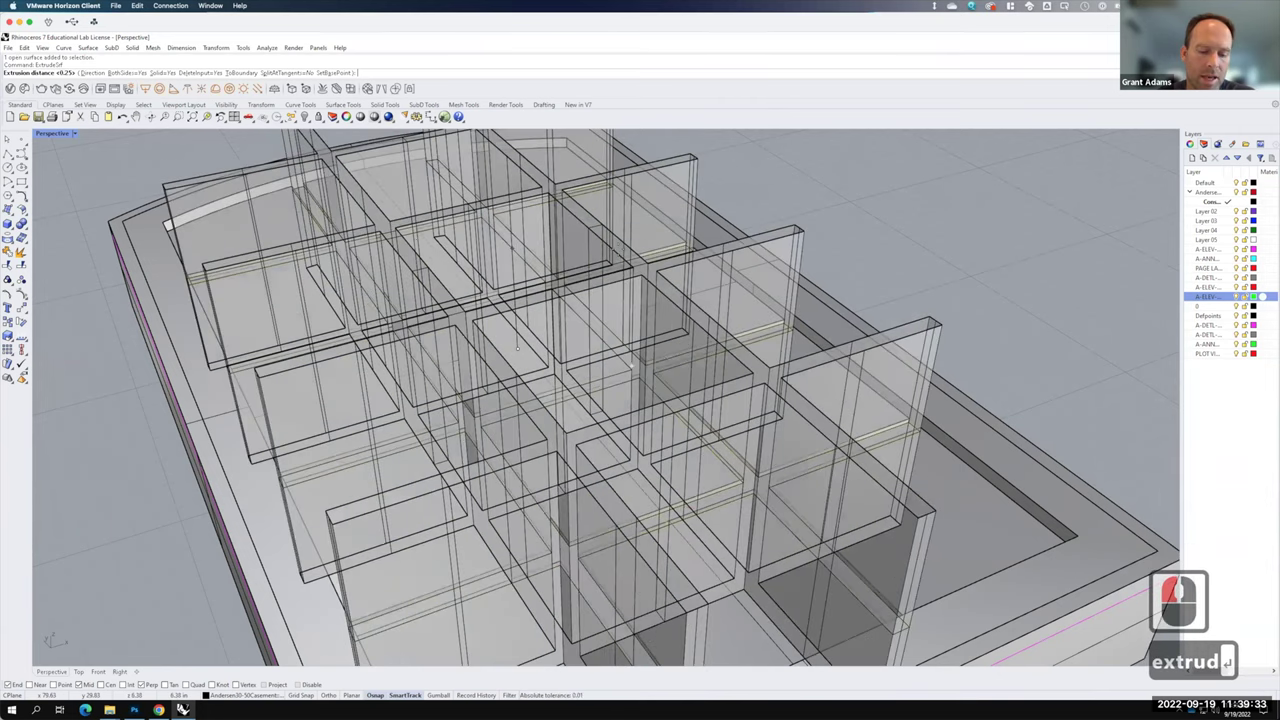
pyautogui.press('1')
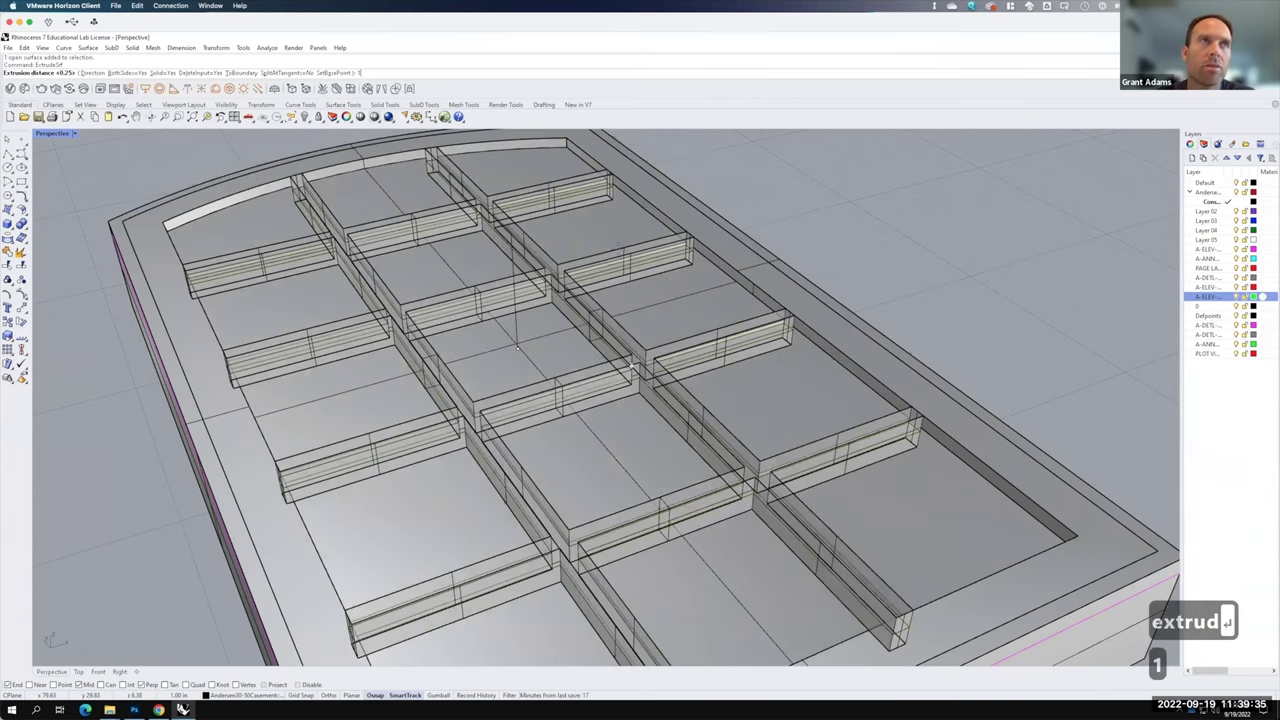
pyautogui.press('BackSpace')
pyautogui.write('5')
pyautogui.press('Return')
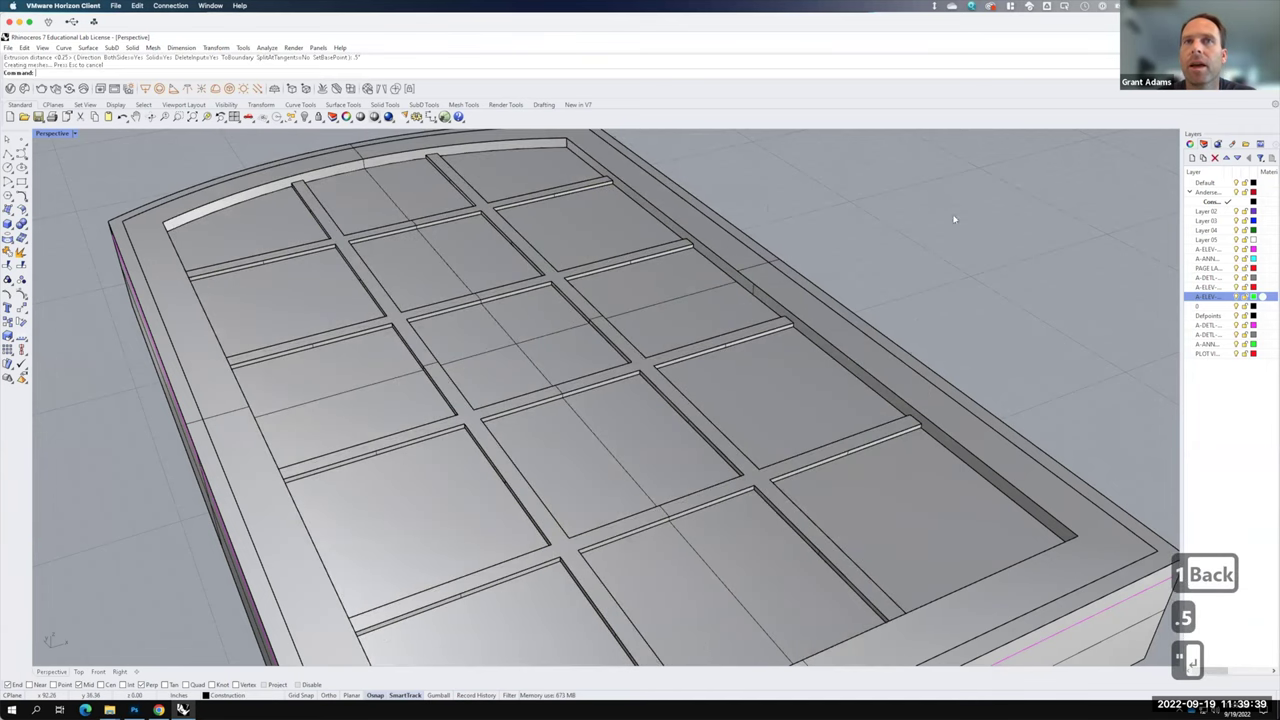
pyautogui.click(765, 207)
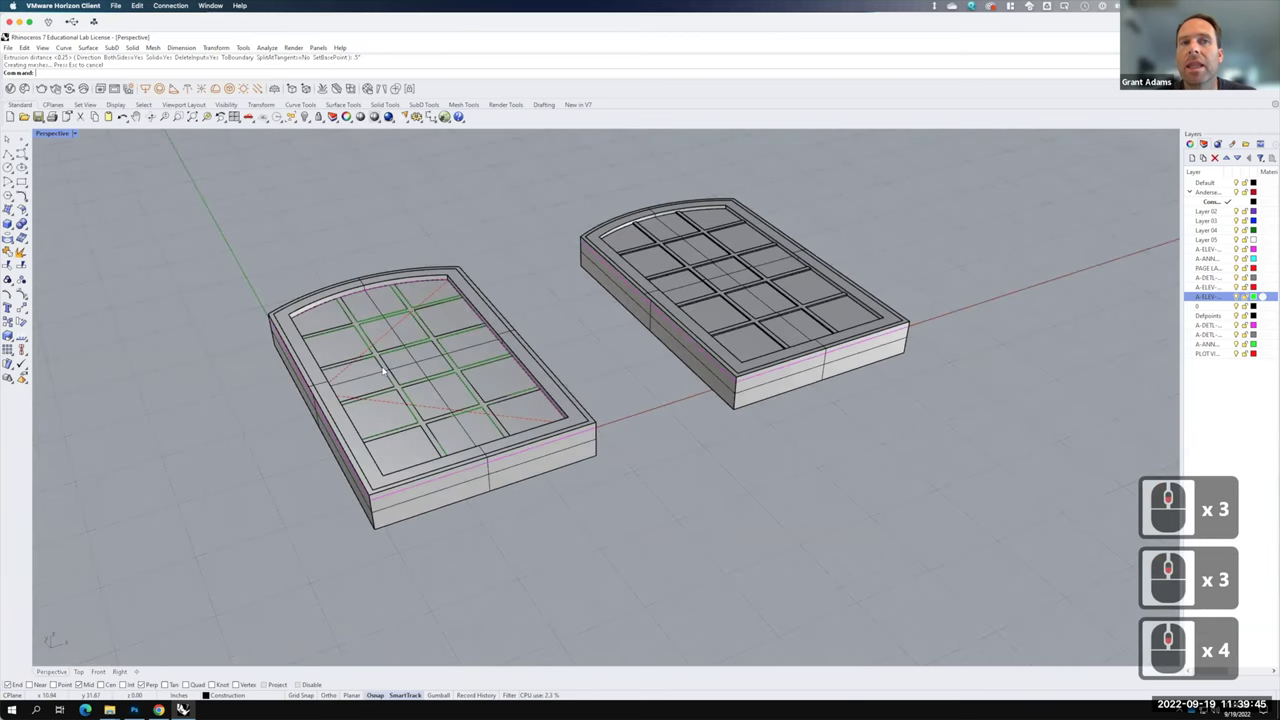
# - Select and delete all pane surfaces on the second window
pyautogui.click(563, 493)
pyautogui.click(663, 456)
pyautogui.doubleClick(609, 375)
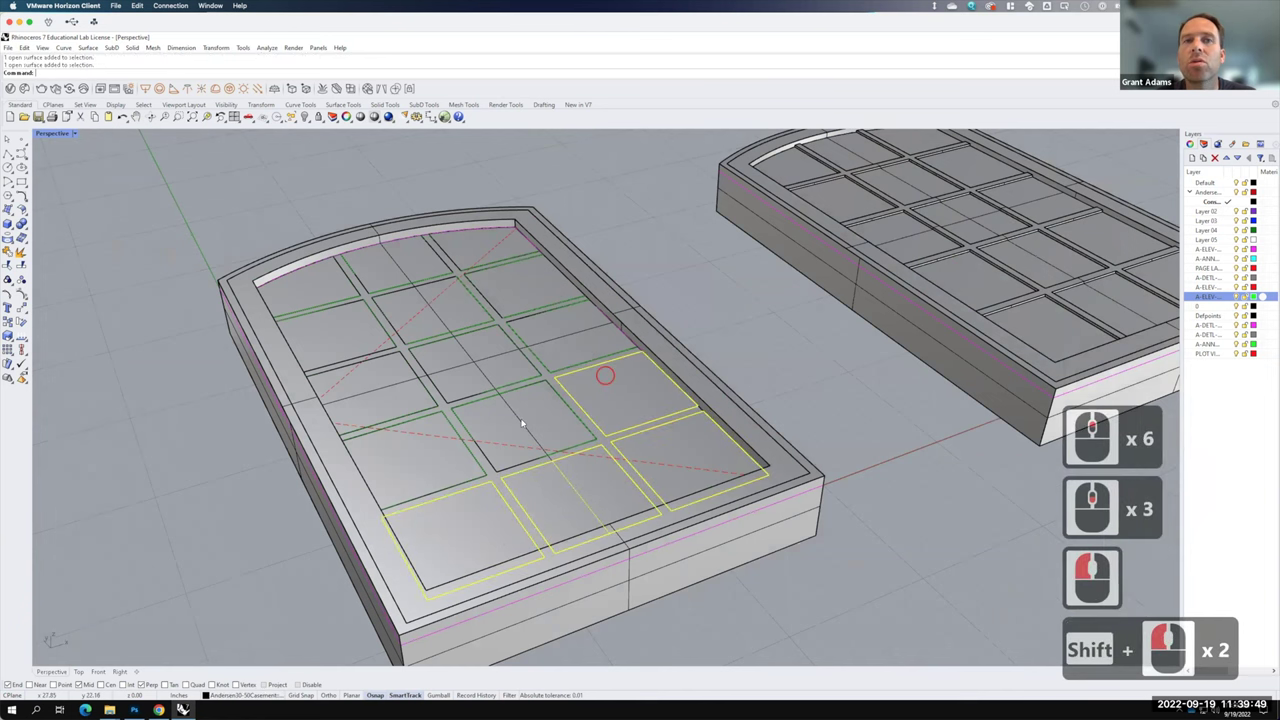
pyautogui.doubleClick(443, 432)
pyautogui.click(413, 452)
pyautogui.doubleClick(487, 348)
pyautogui.doubleClick(559, 334)
pyautogui.click(533, 283)
pyautogui.doubleClick(459, 307)
pyautogui.click(355, 325)
pyautogui.doubleClick(375, 264)
pyautogui.click(495, 249)
pyautogui.click(483, 245)
pyautogui.write('del')
pyautogui.press('Return')
# - Extrude the second window's muntin grid 0.5 into solid bars
pyautogui.click(501, 309)
pyautogui.click(505, 321)
pyautogui.write('xtrude')
pyautogui.press('Return')
pyautogui.press('F15')
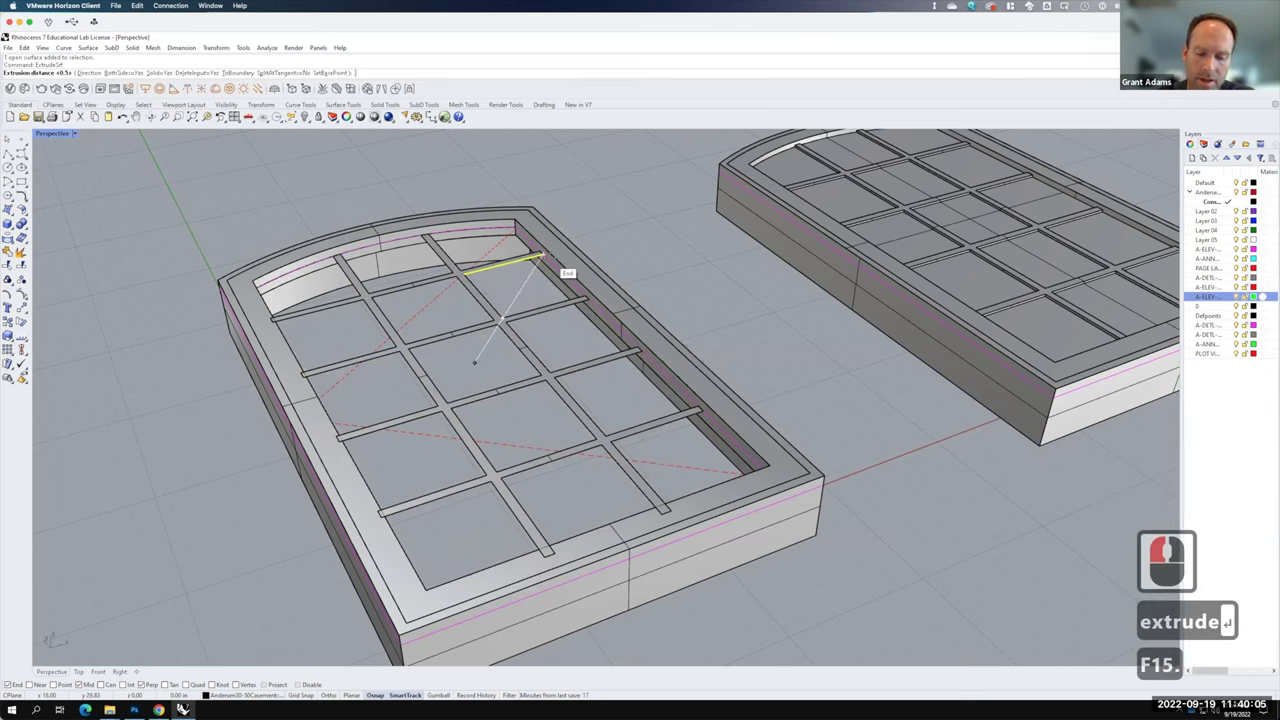
pyautogui.press('5')
pyautogui.press('Return')
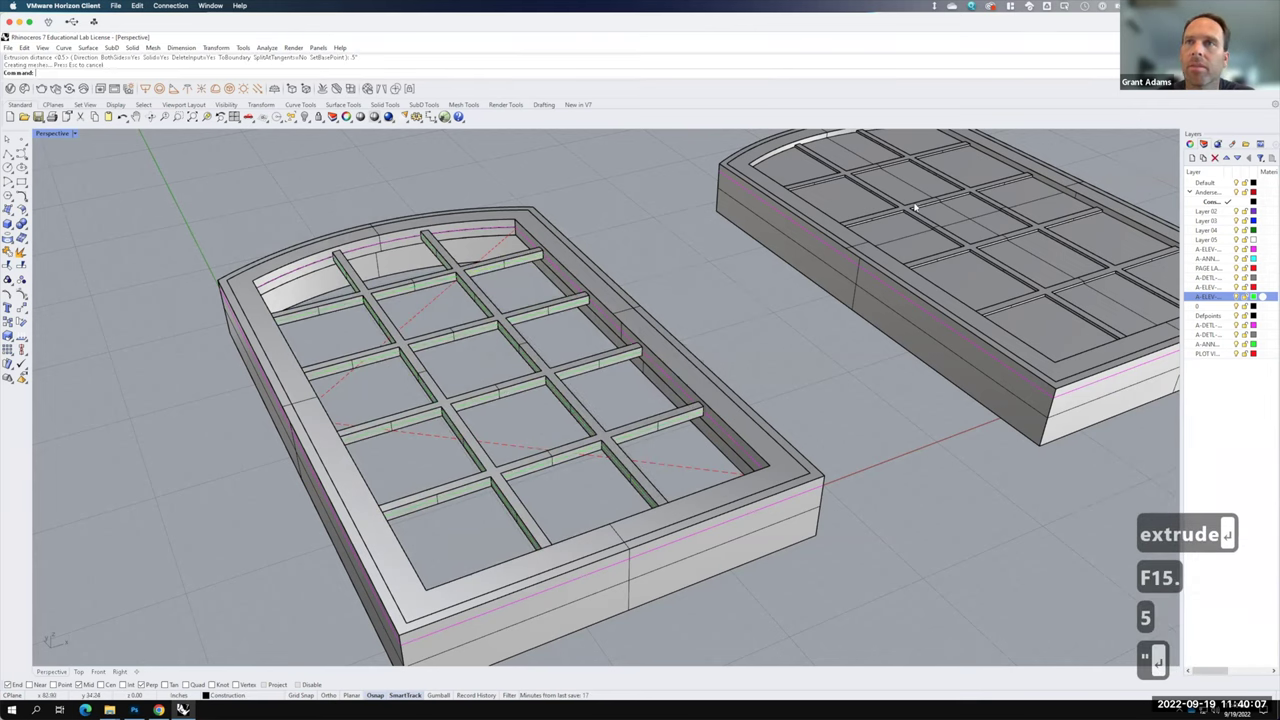
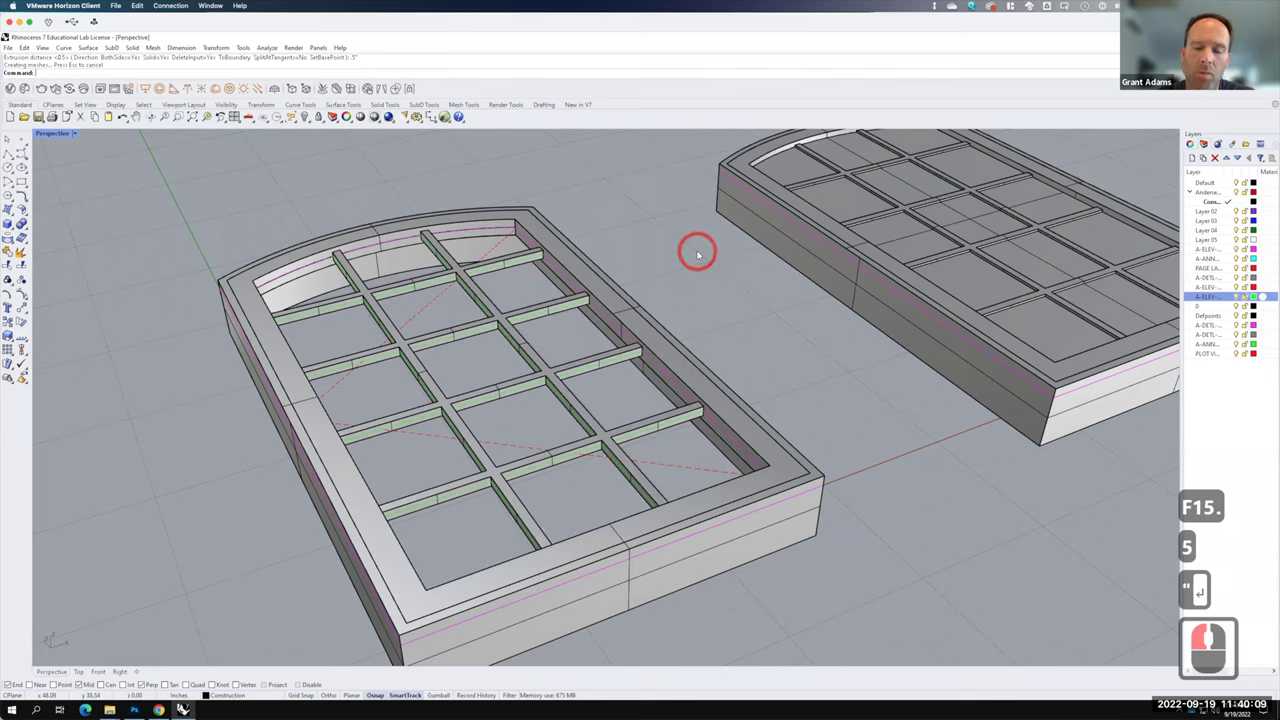
# - Show the hidden glass panel, then select the muntin bars to hide them
pyautogui.write('show')
pyautogui.press('Return')
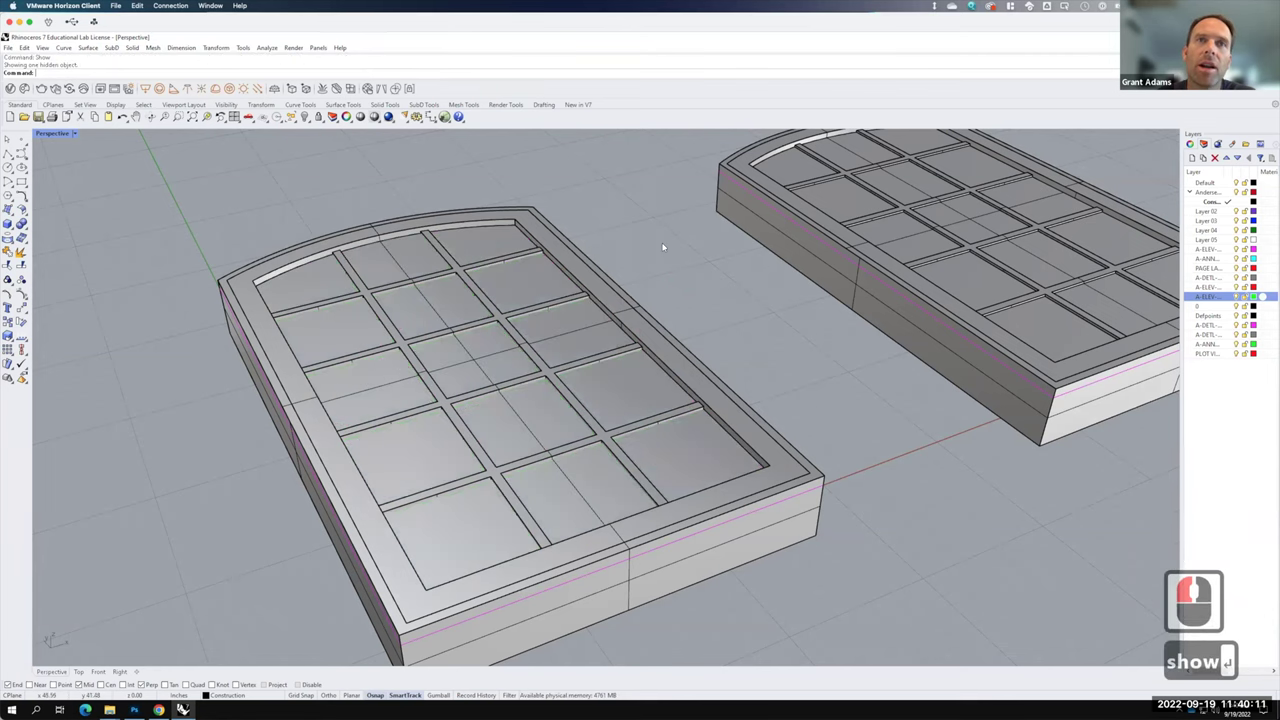
pyautogui.click(479, 361)
pyautogui.click(480, 362)
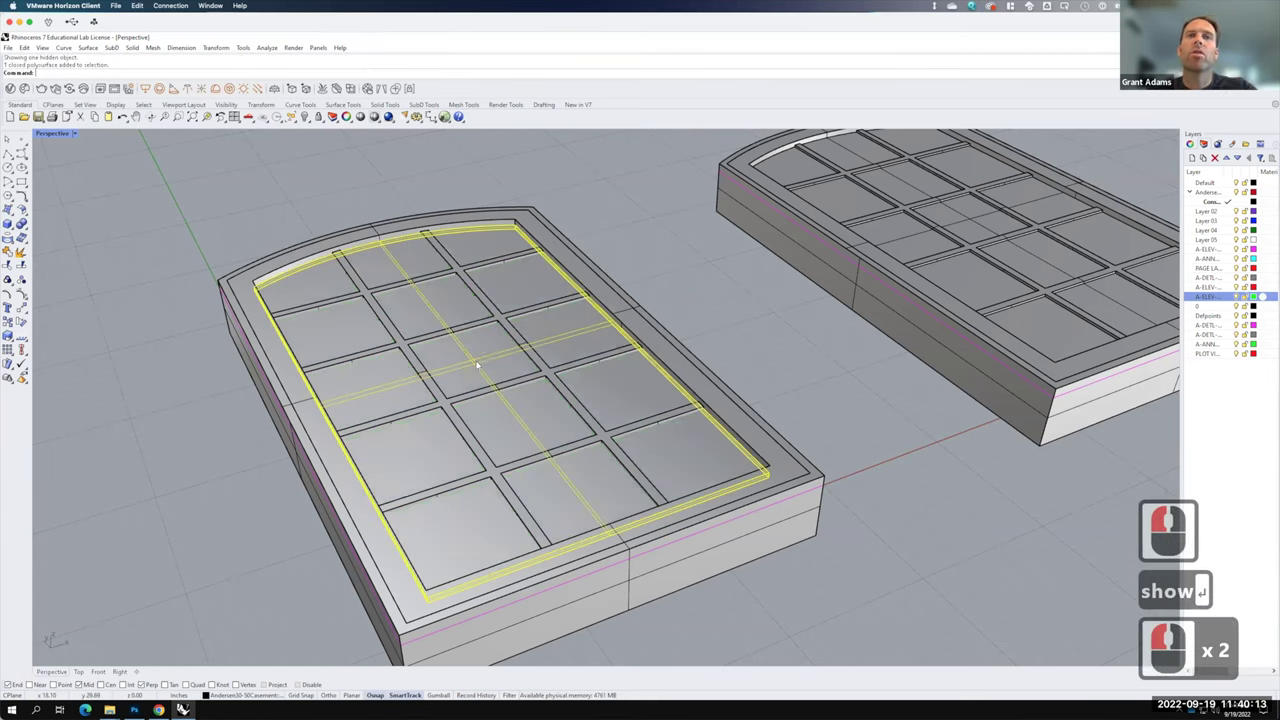
pyautogui.press('Return')
pyautogui.click(524, 308)
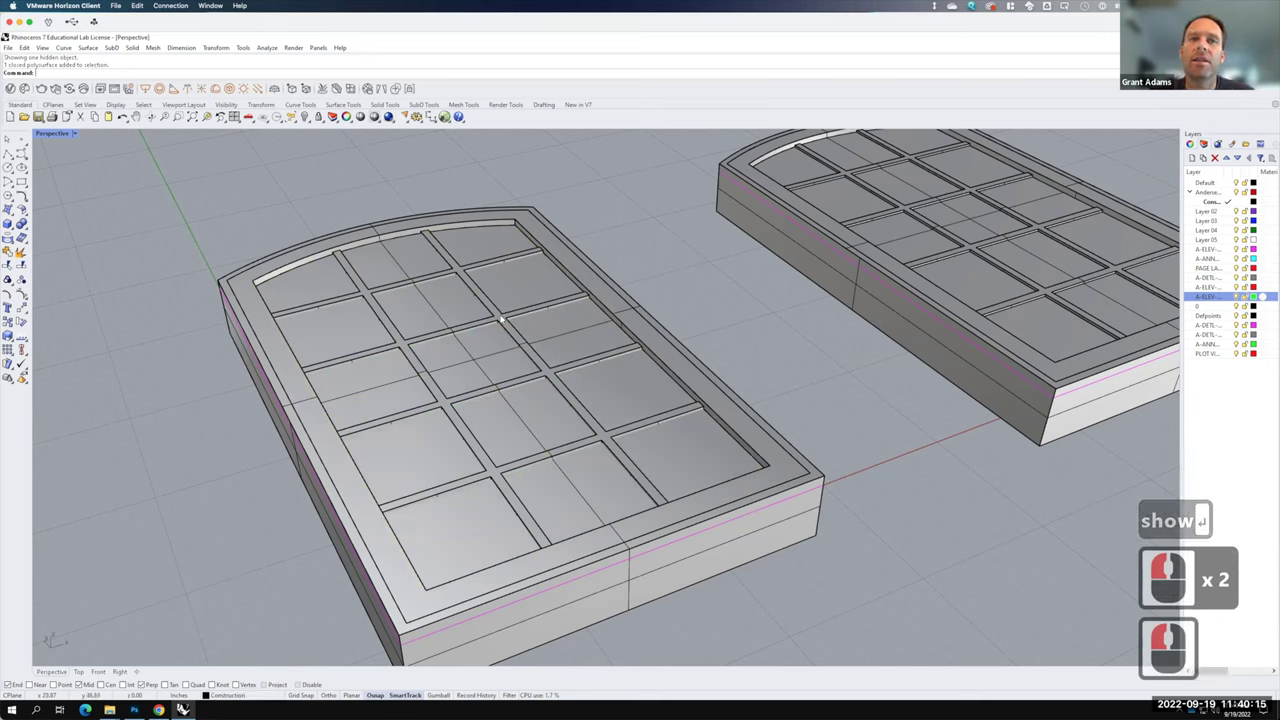
pyautogui.click(503, 316)
pyautogui.write('hid')
pyautogui.press('Return')
pyautogui.write('hide ↵')
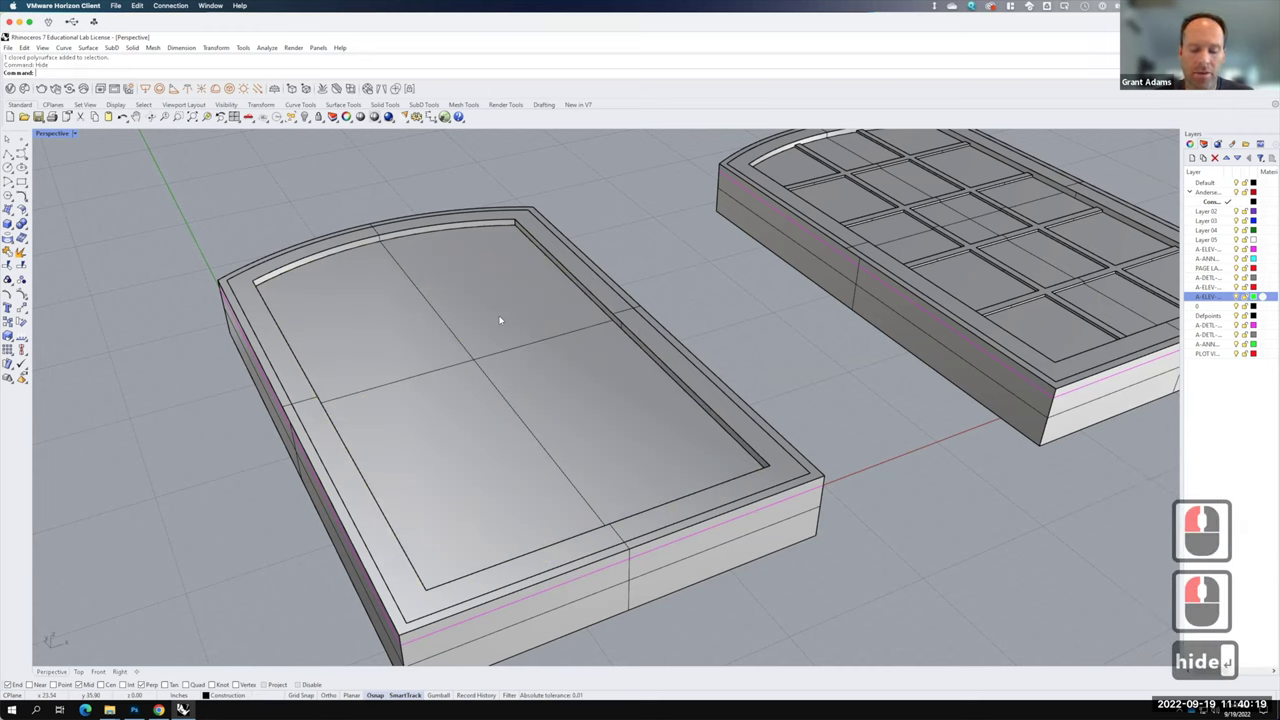
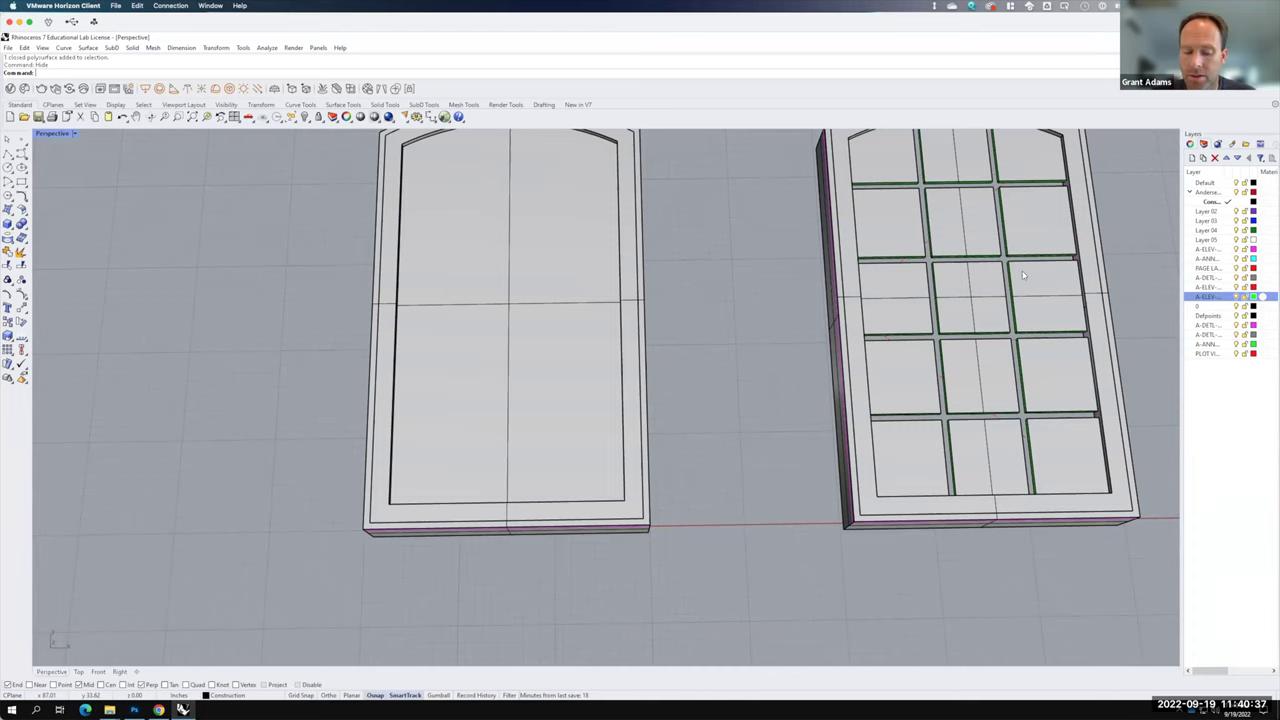
pyautogui.write('show')
pyautogui.press('Return')
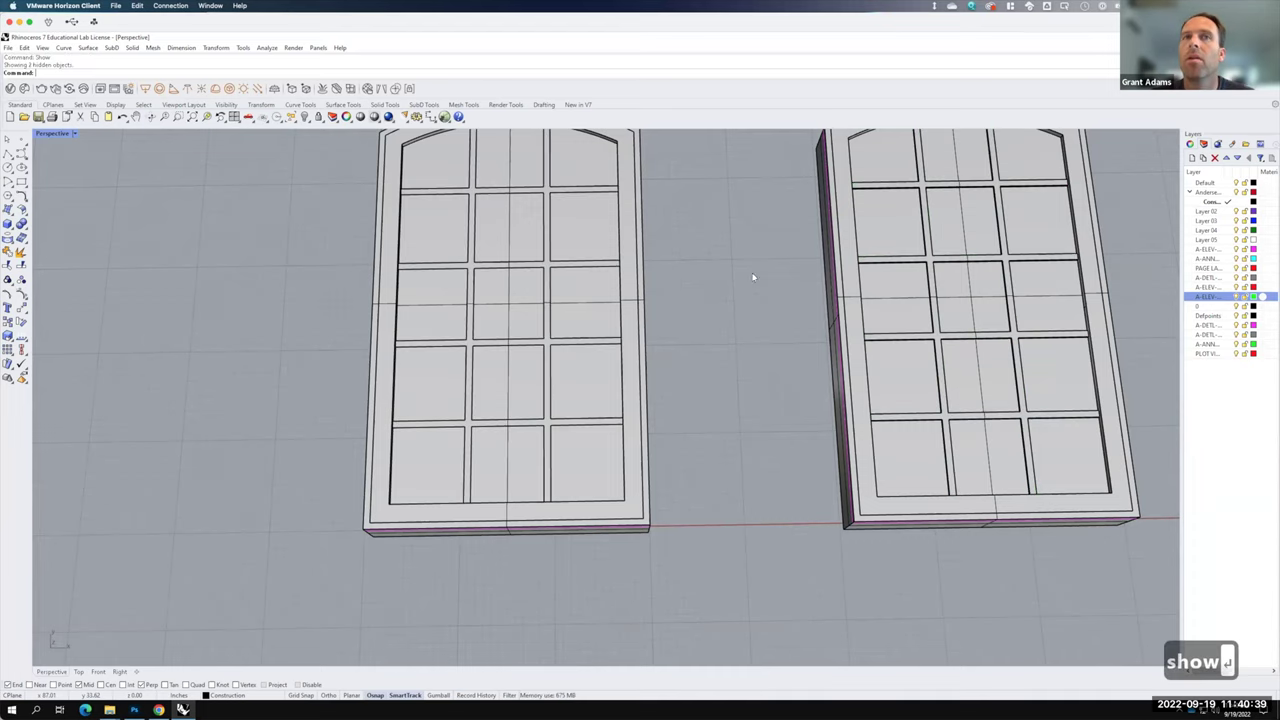
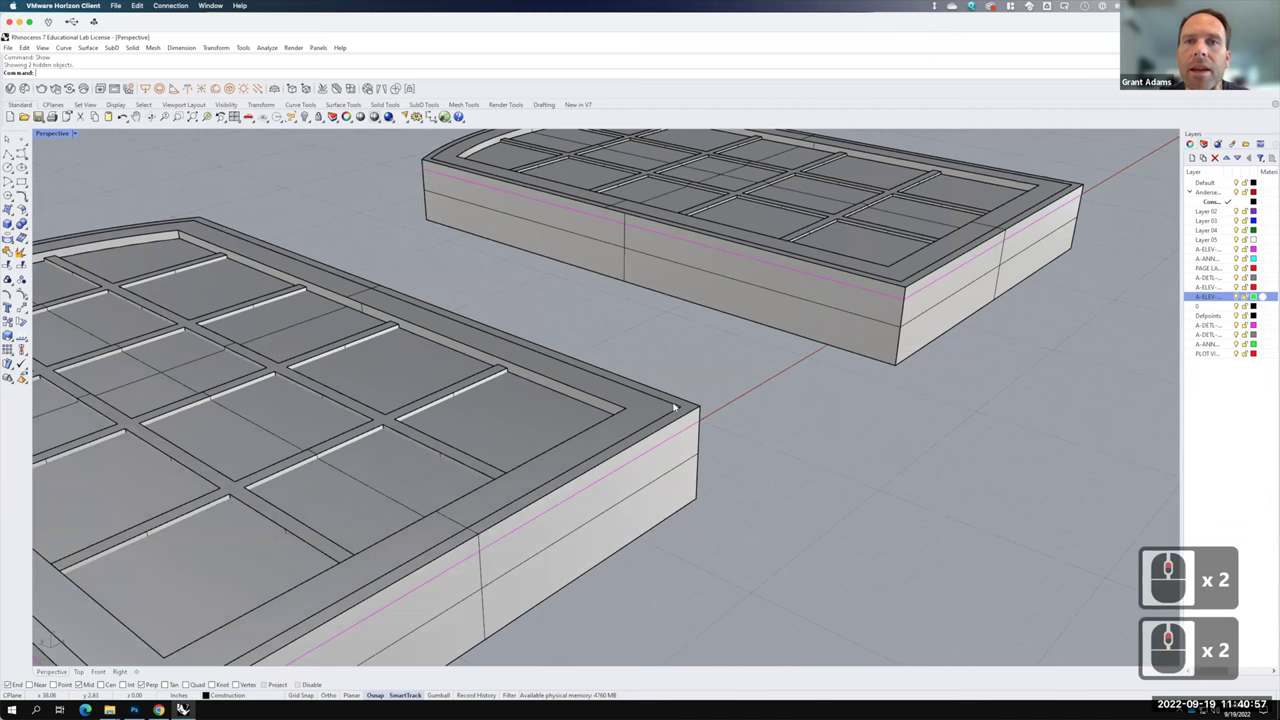
# - Pick the outer top edges of the left window frame for DupEdge
pyautogui.click(709, 402)
pyautogui.click(771, 399)
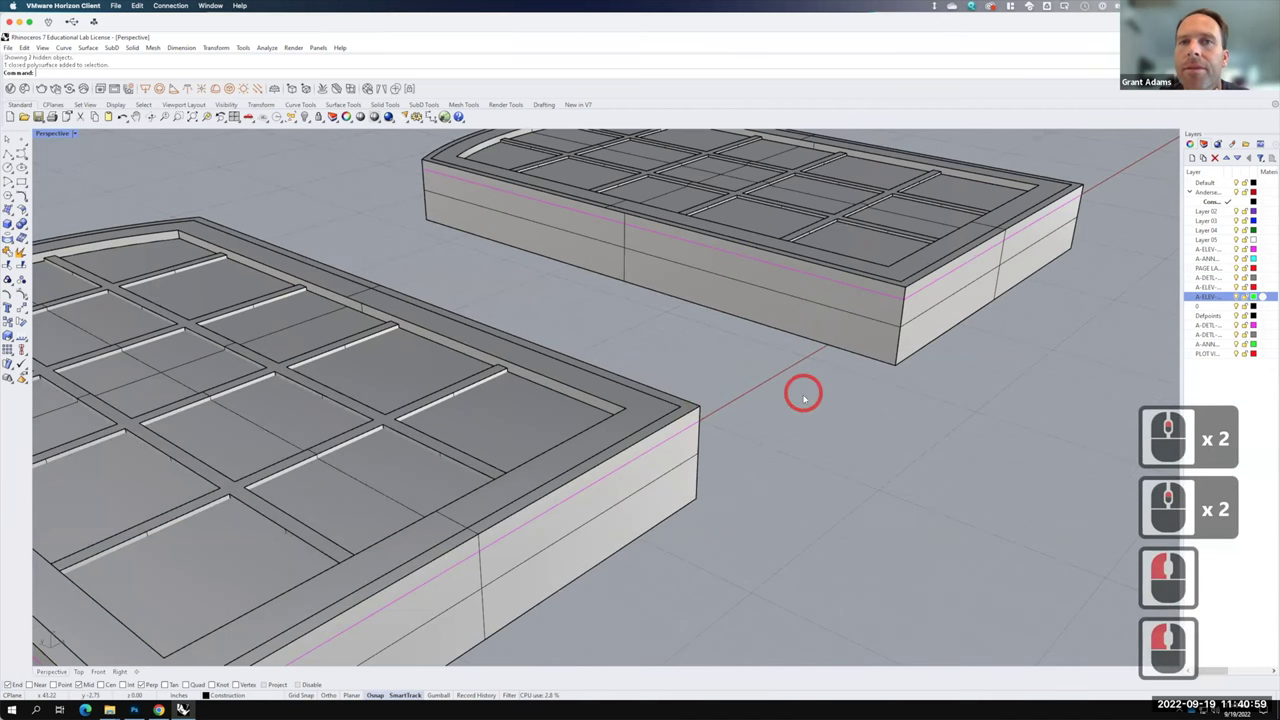
pyautogui.click(763, 424)
pyautogui.click(727, 399)
pyautogui.press('F15')
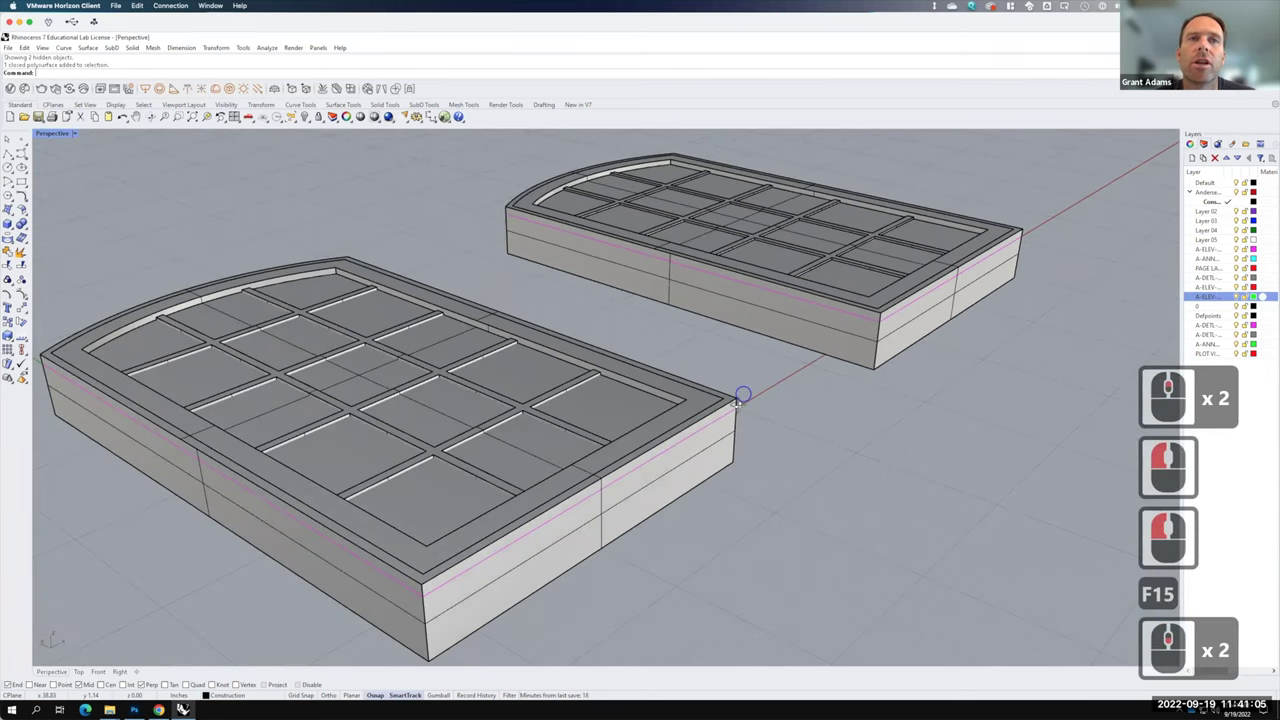
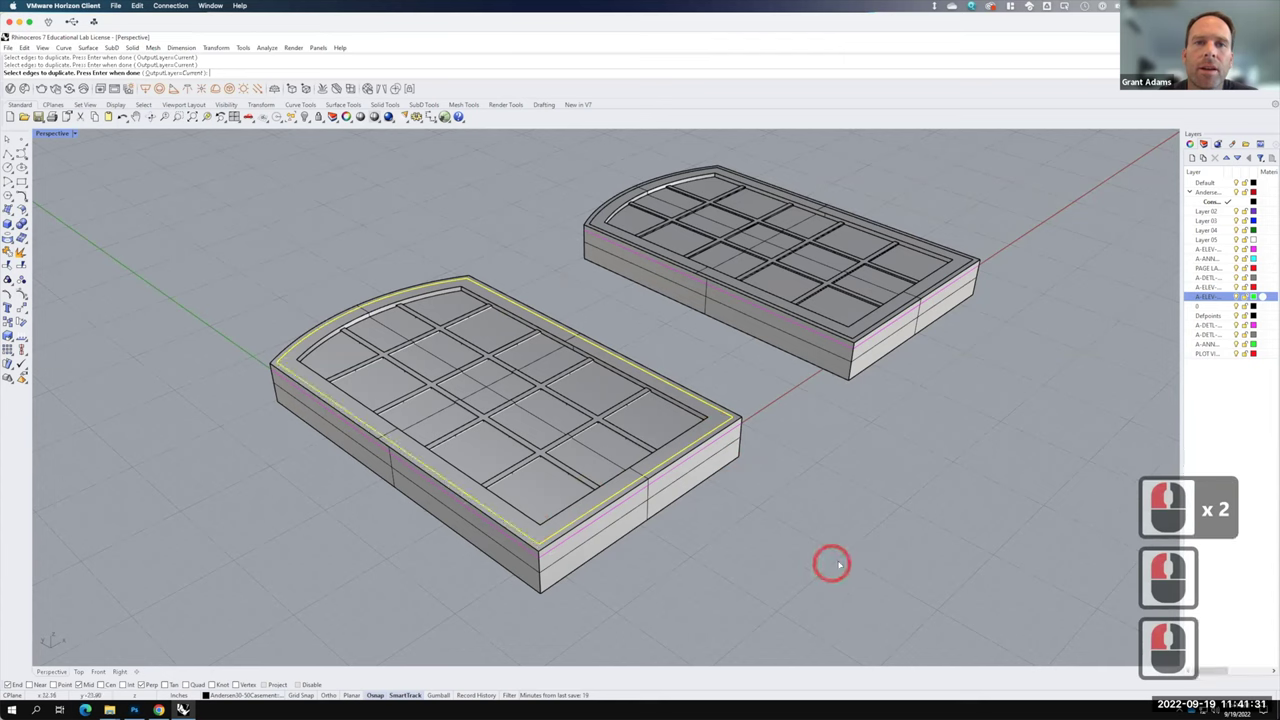
# - Finish DupEdge, join the edges into one closed curve and offset it 0.25
pyautogui.press('Return')
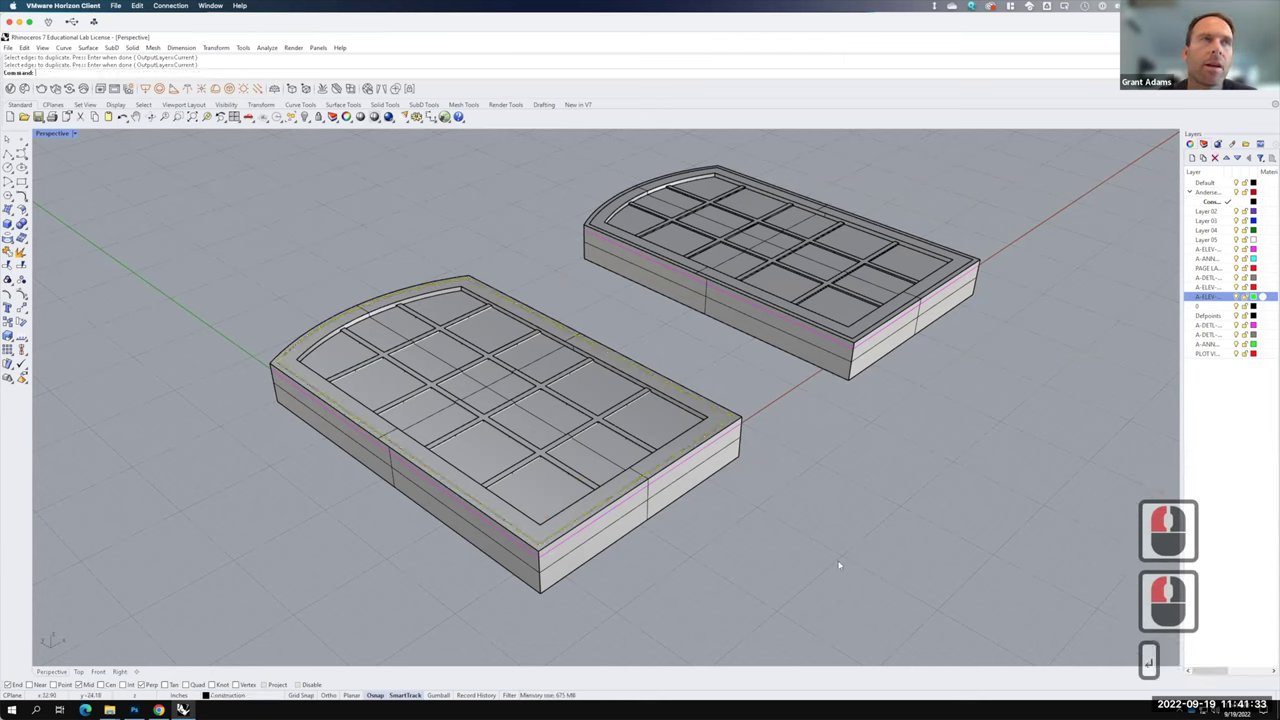
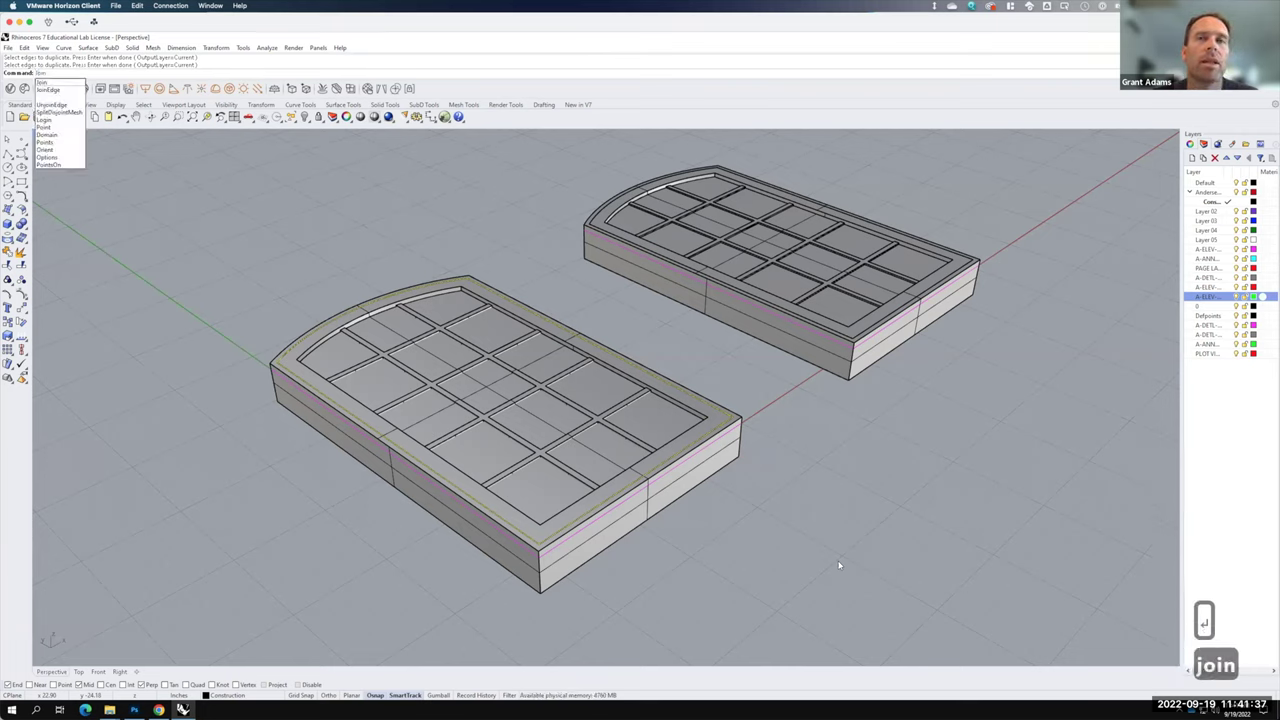
pyautogui.press('Return')
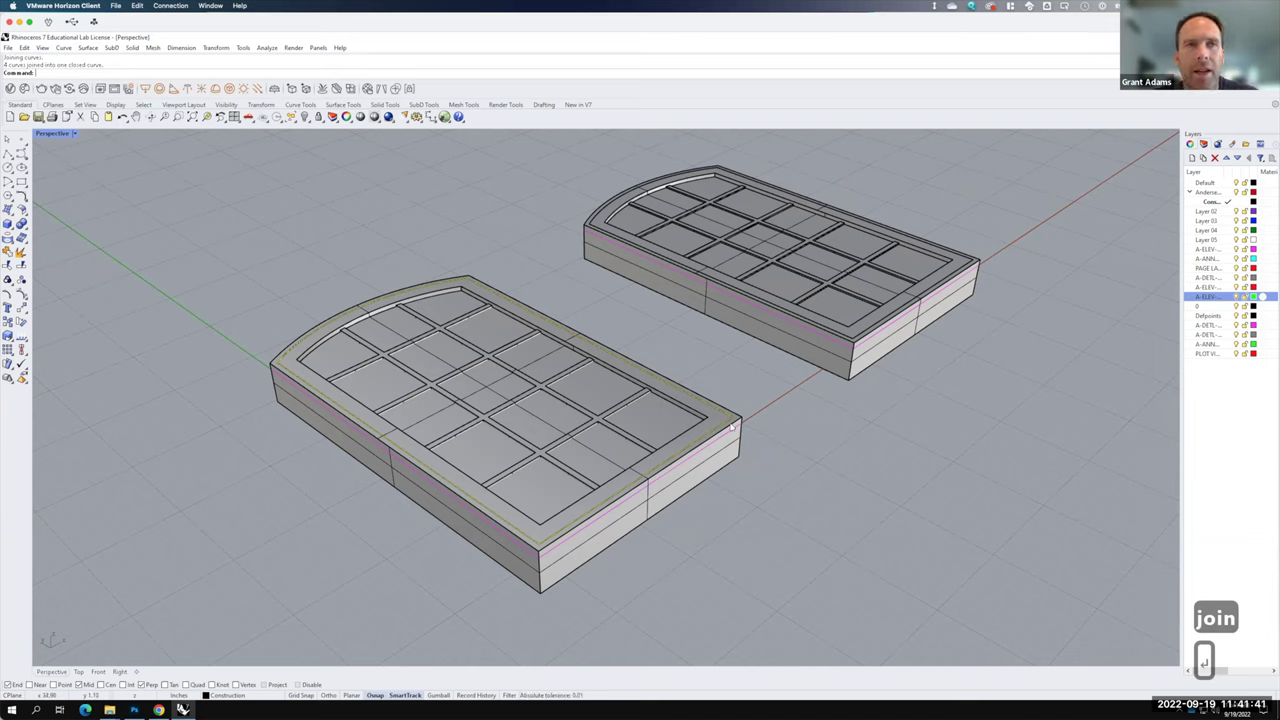
pyautogui.write('ffset')
pyautogui.press('Return')
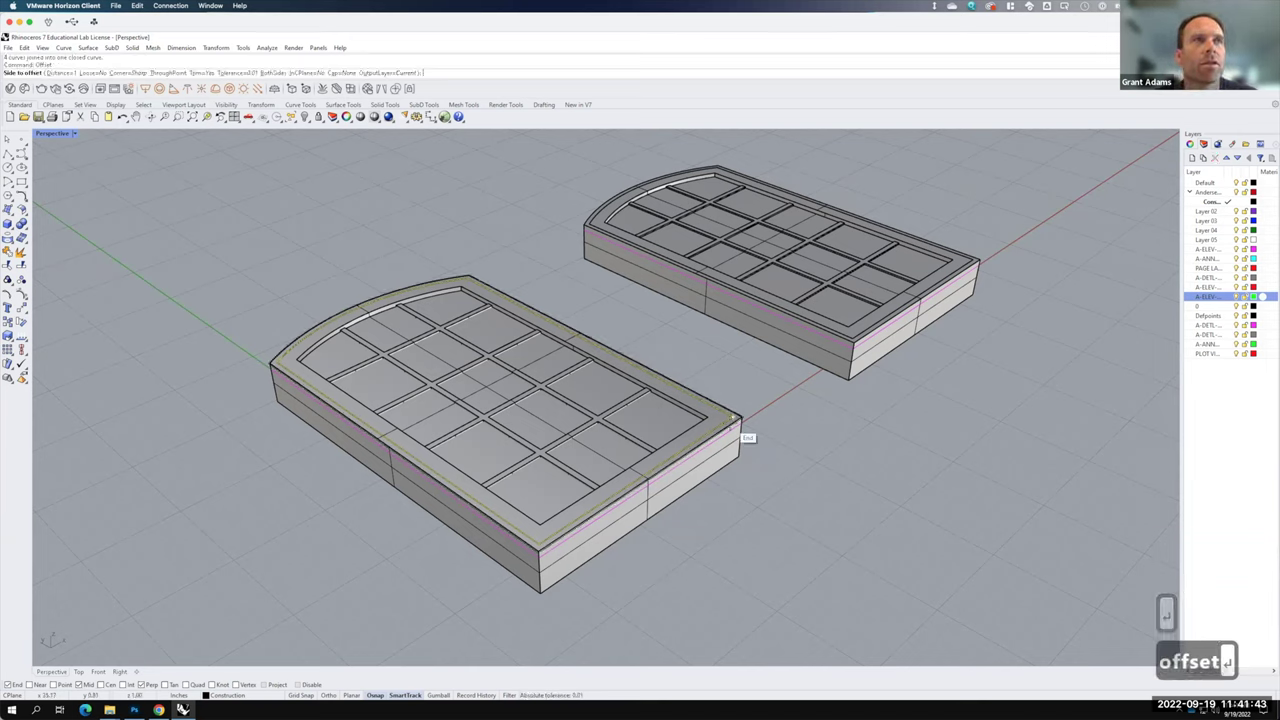
pyautogui.press('Return')
pyautogui.write('2')
pyautogui.press('Return')
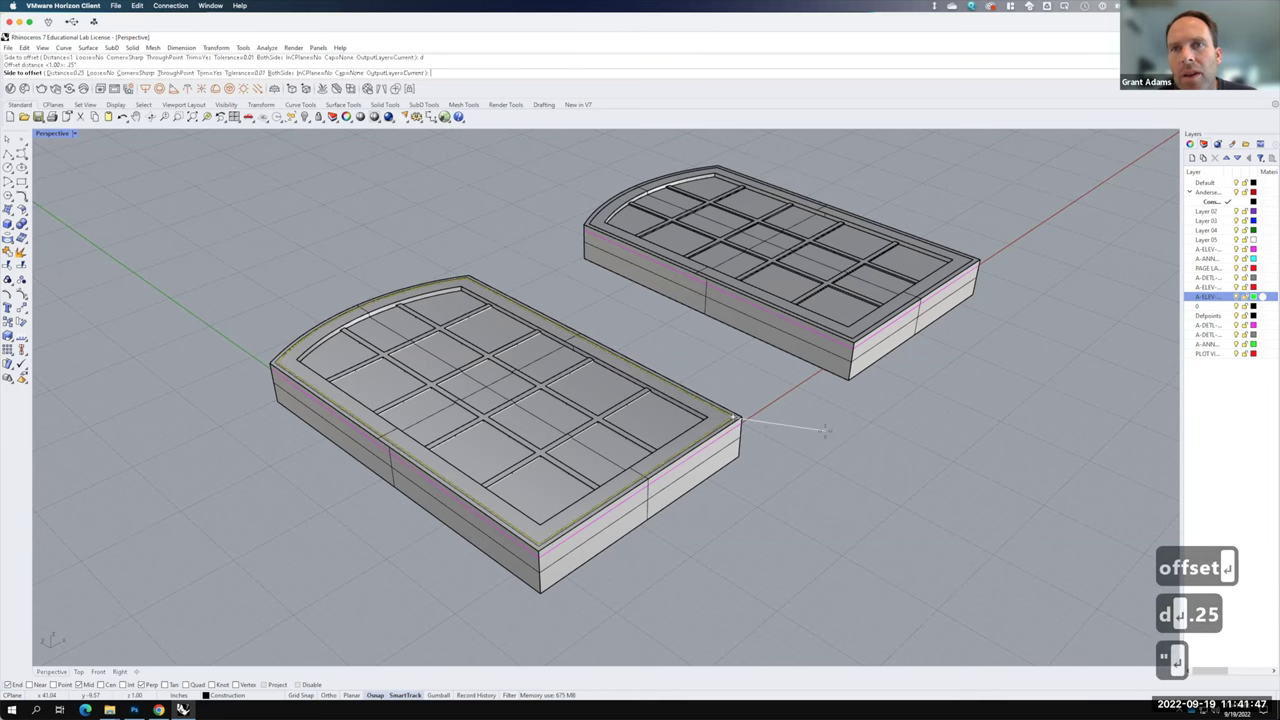
pyautogui.click(651, 408)
pyautogui.click(641, 403)
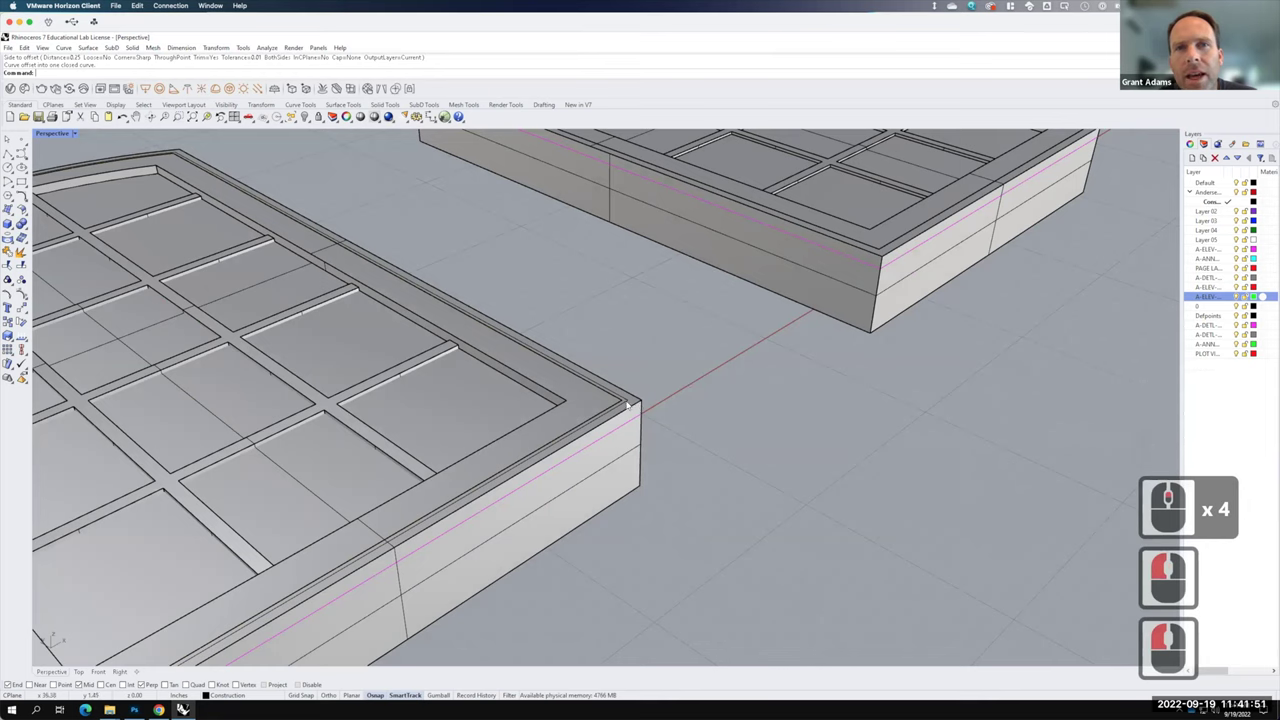
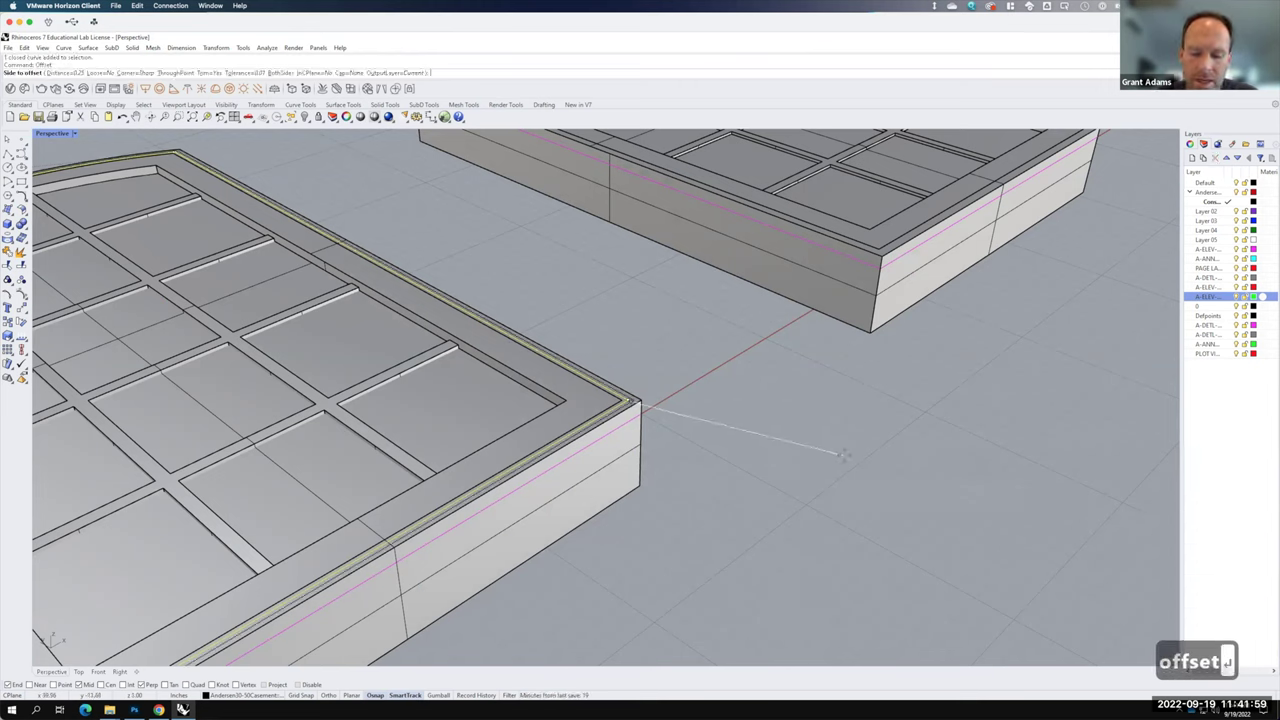
# - Offset the top outline outward by 5.5 to form a surrounding frame curve
pyautogui.press('Return')
pyautogui.press('Return')
pyautogui.write('5')
pyautogui.press('Return')
pyautogui.write('f15')
pyautogui.click(903, 471)
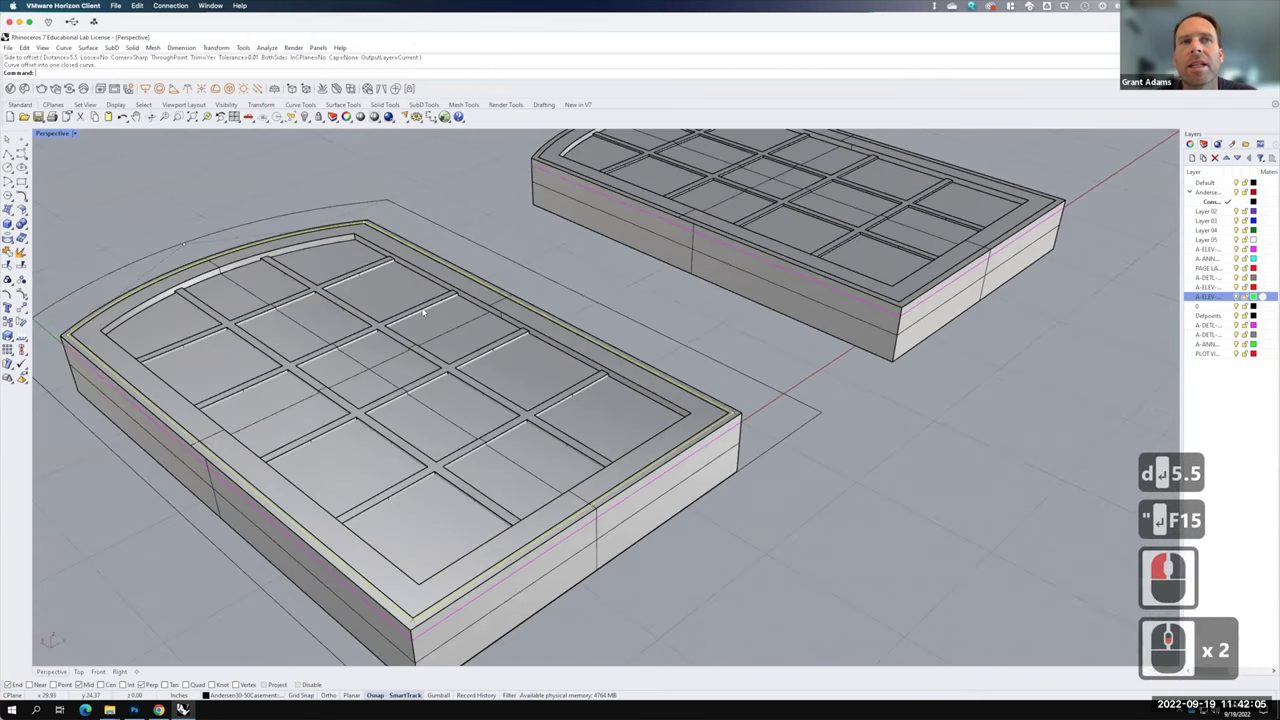
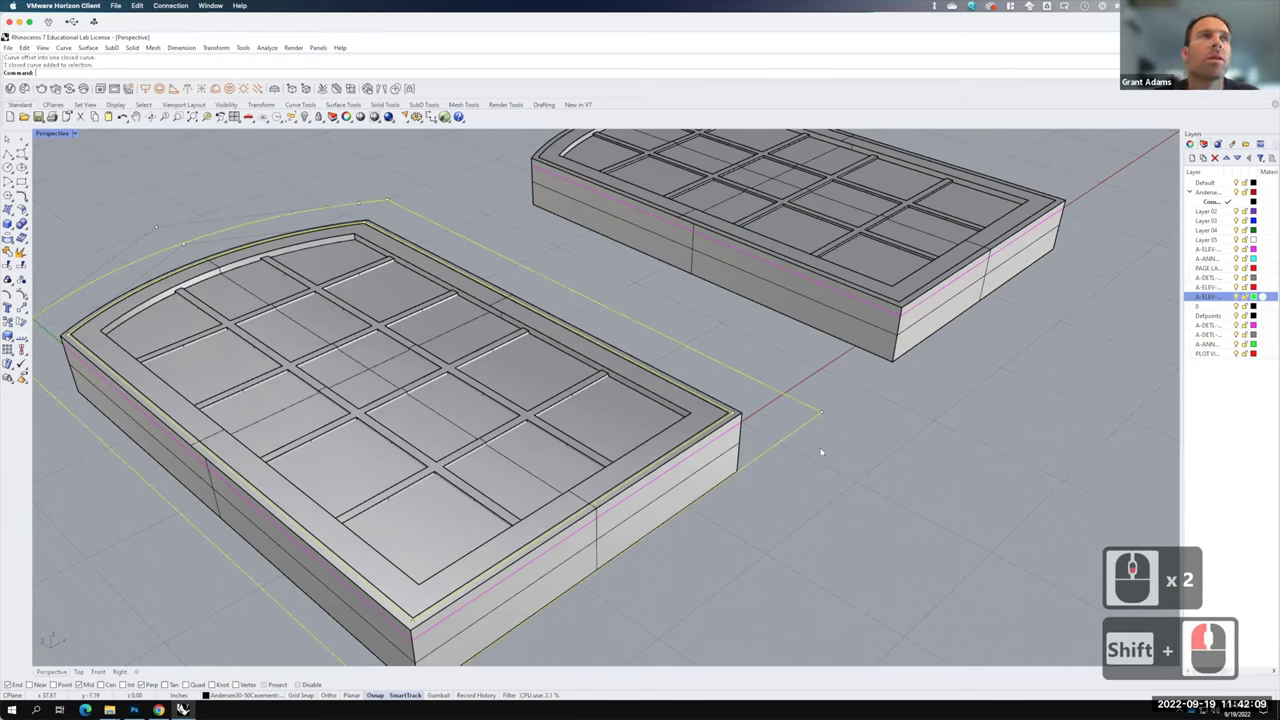
# - Start ExtrudeCrv on the new offset outline
pyautogui.write('extru')
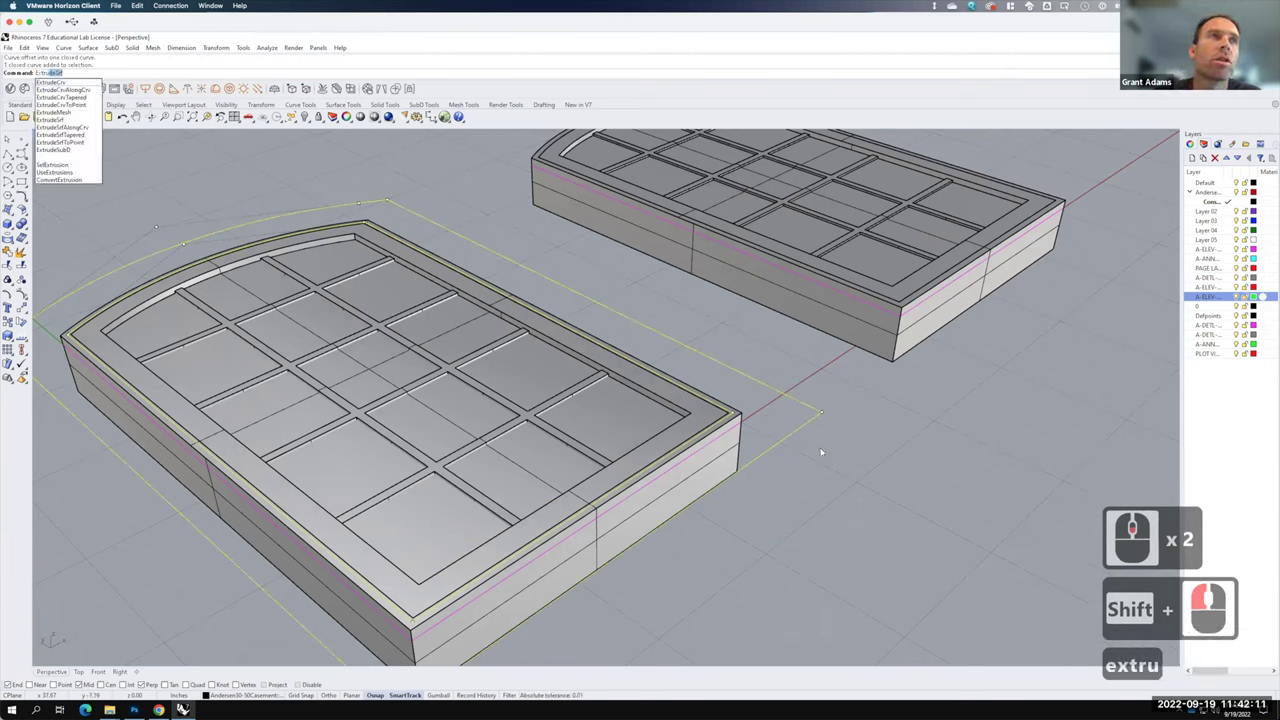
pyautogui.press('Down')
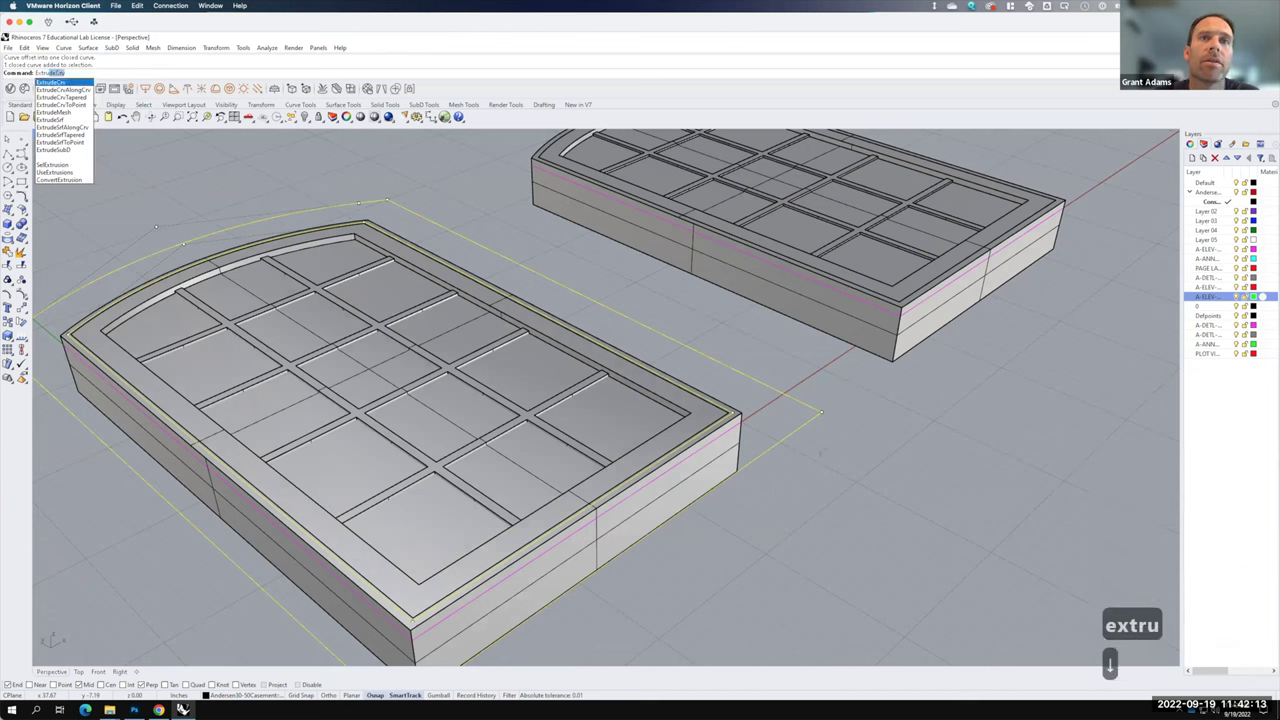
pyautogui.press('Return')
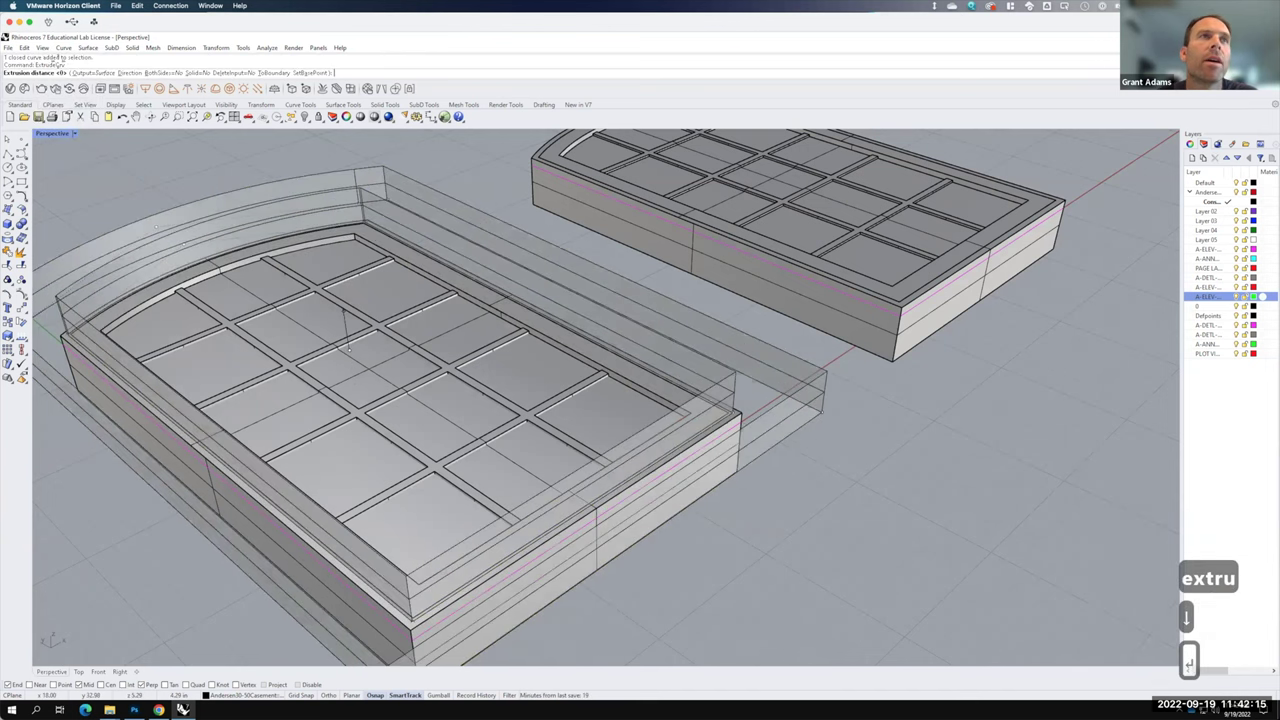
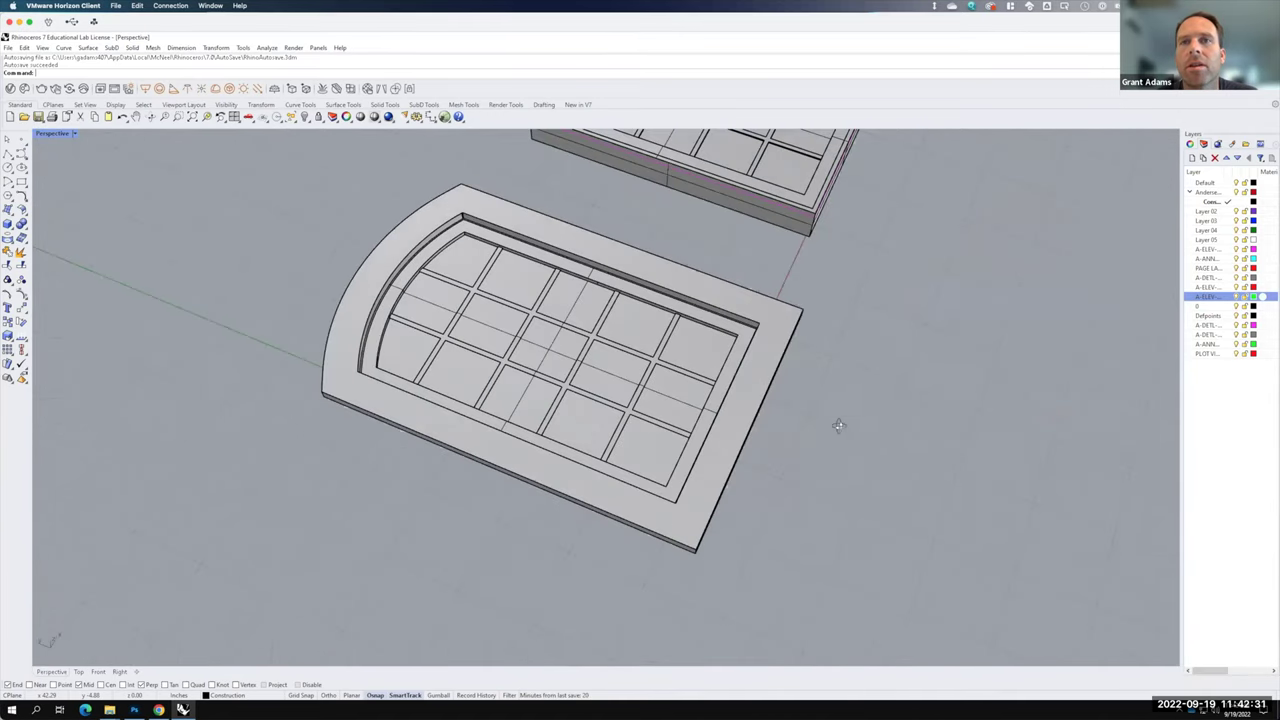
# - Orbit the Perspective view to see both window blocks
pyautogui.rightClick(829, 438)
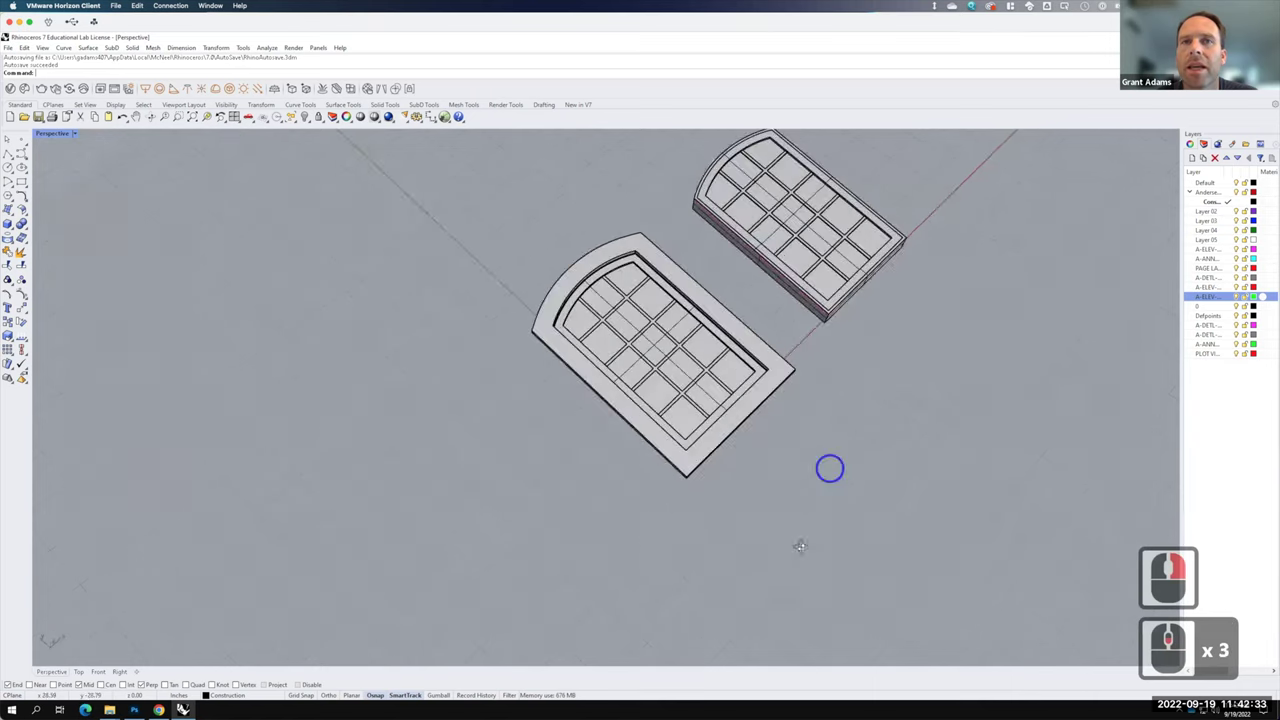
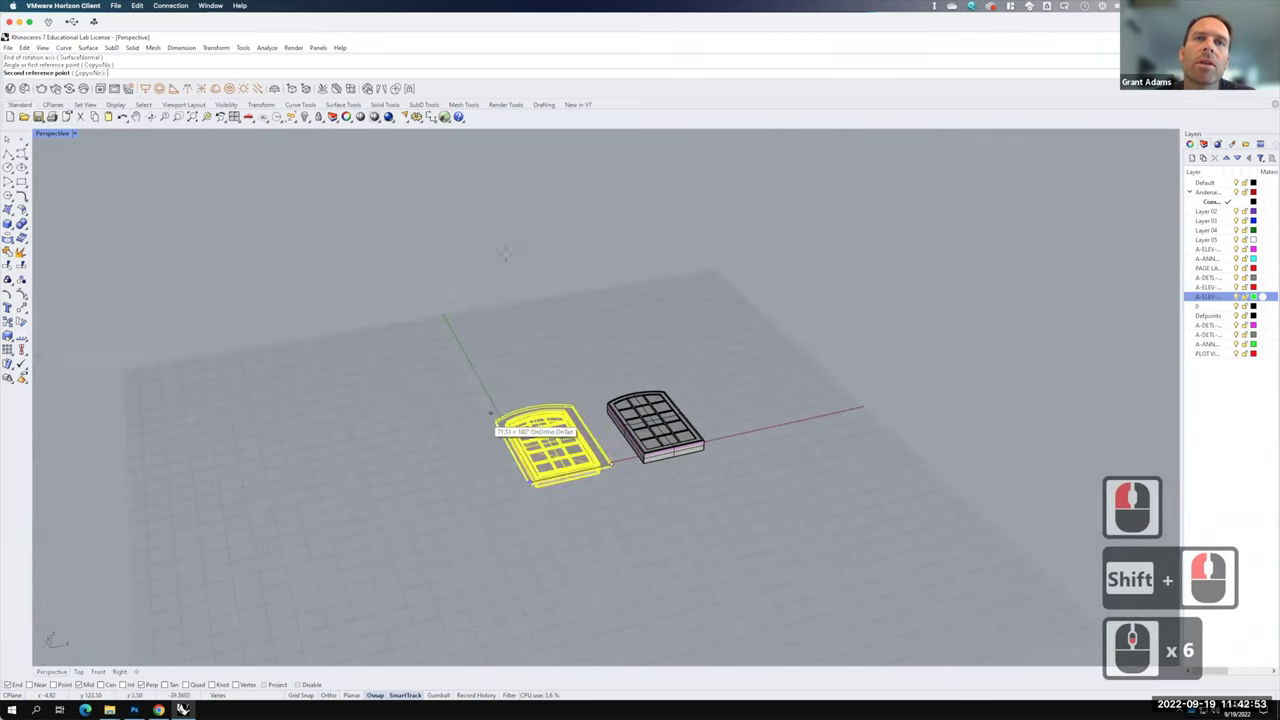
# - Finish Rotate3D so the framed arched window stands upright, then deselect it
pyautogui.click(558, 262)
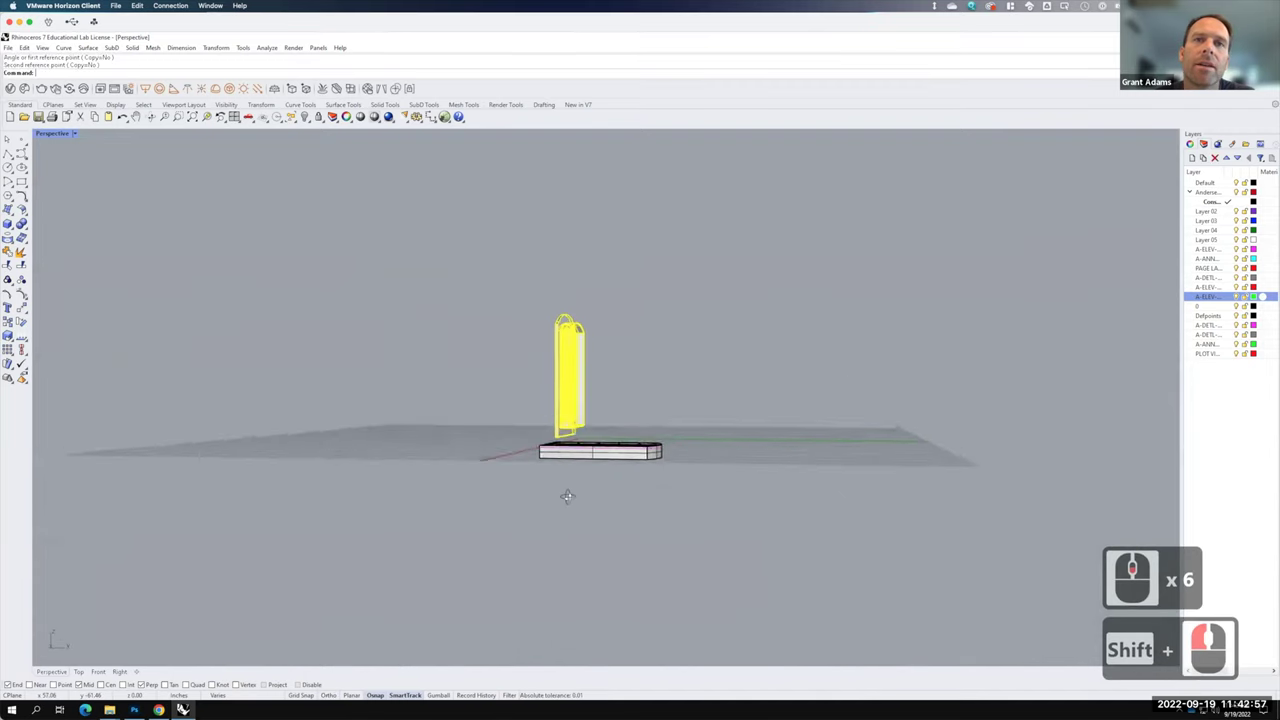
pyautogui.rightClick(689, 489)
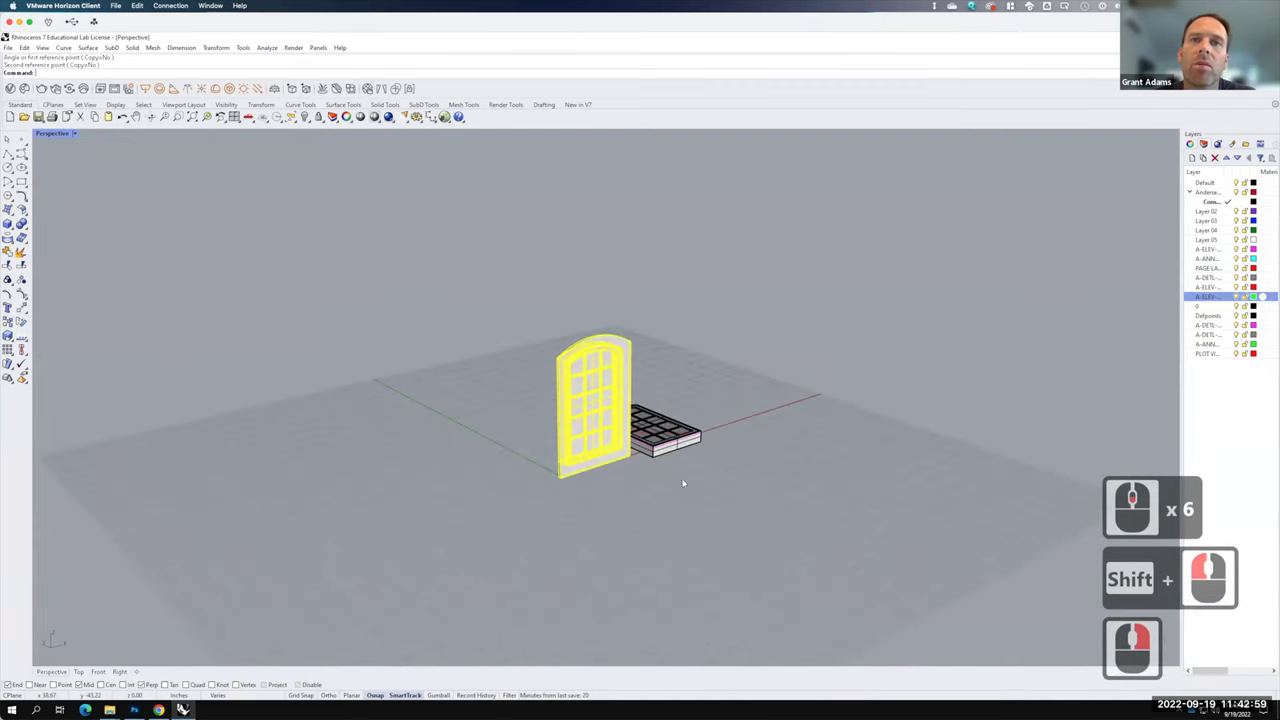
pyautogui.click(655, 393)
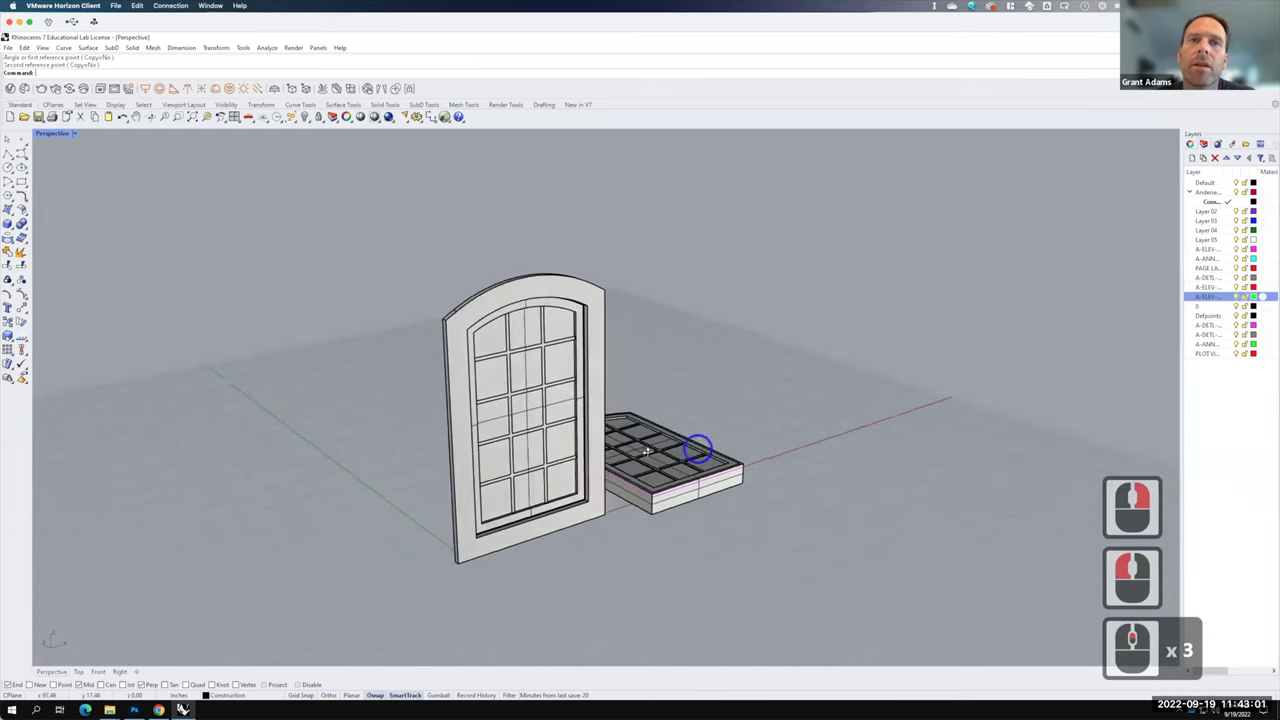
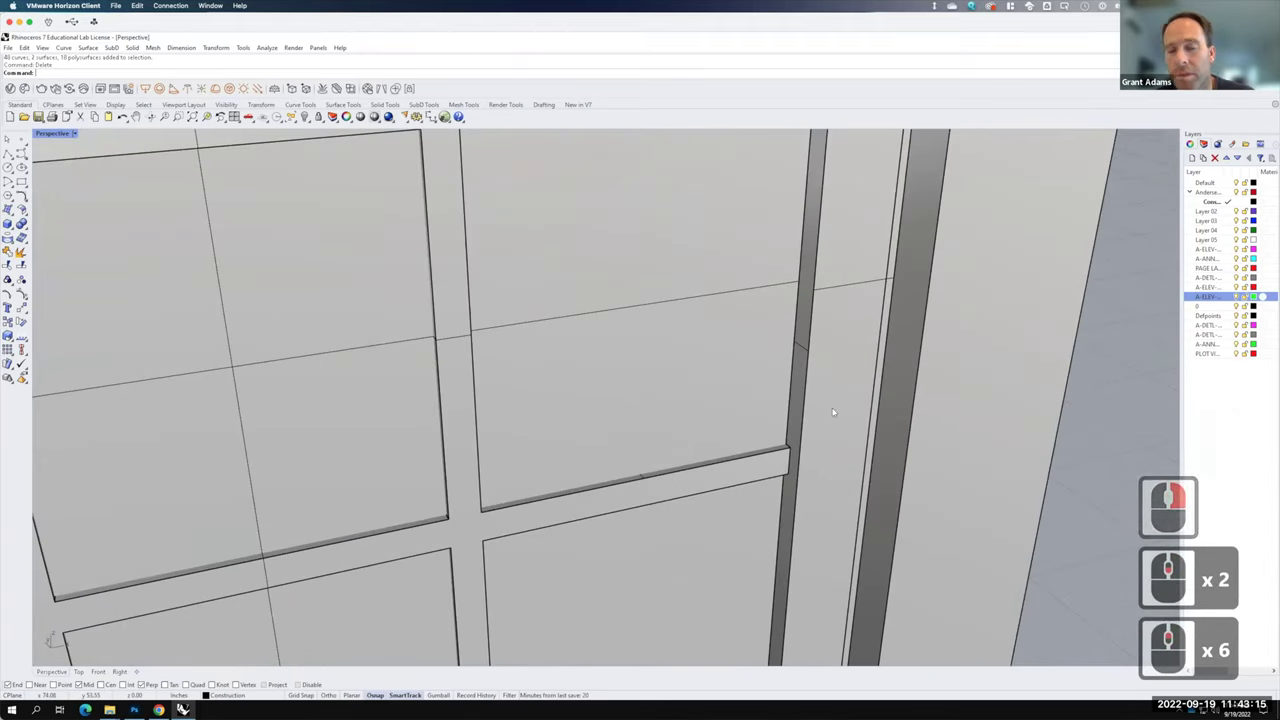
pyautogui.write('ch')
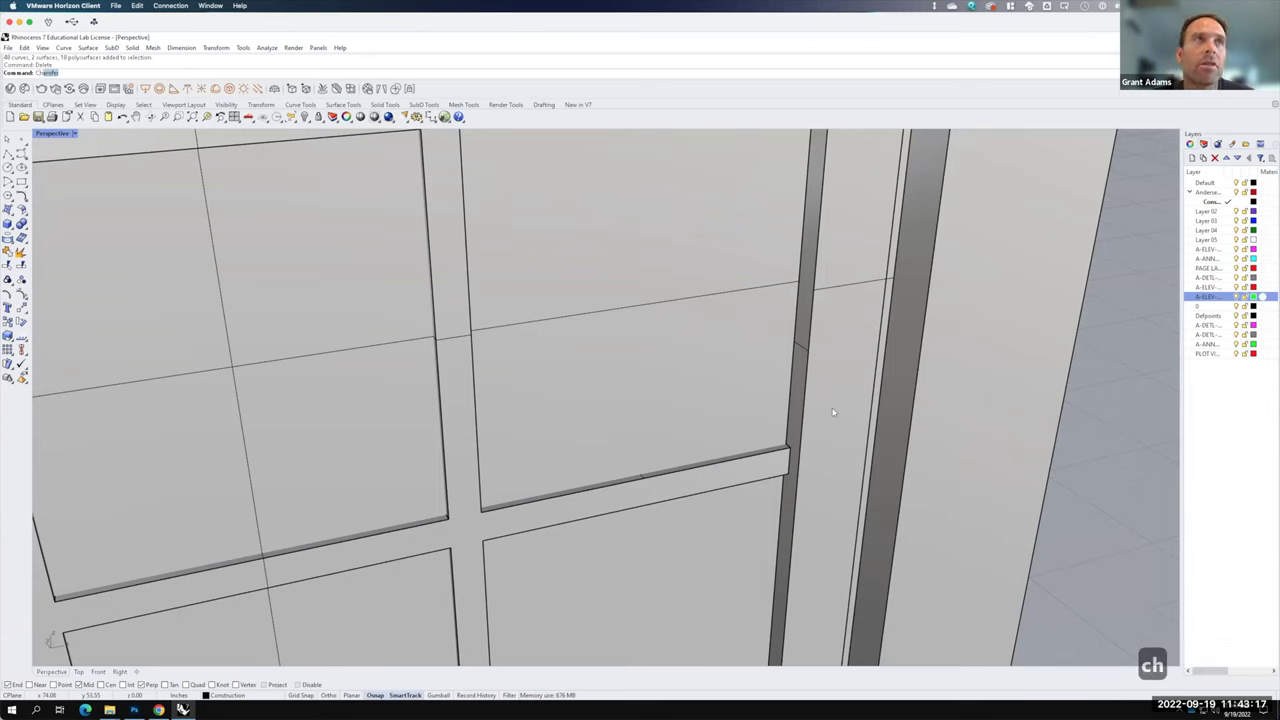
pyautogui.press('Down')
pyautogui.press('Down')
pyautogui.press('Down')
pyautogui.press('Down')
pyautogui.press('shift+Return')
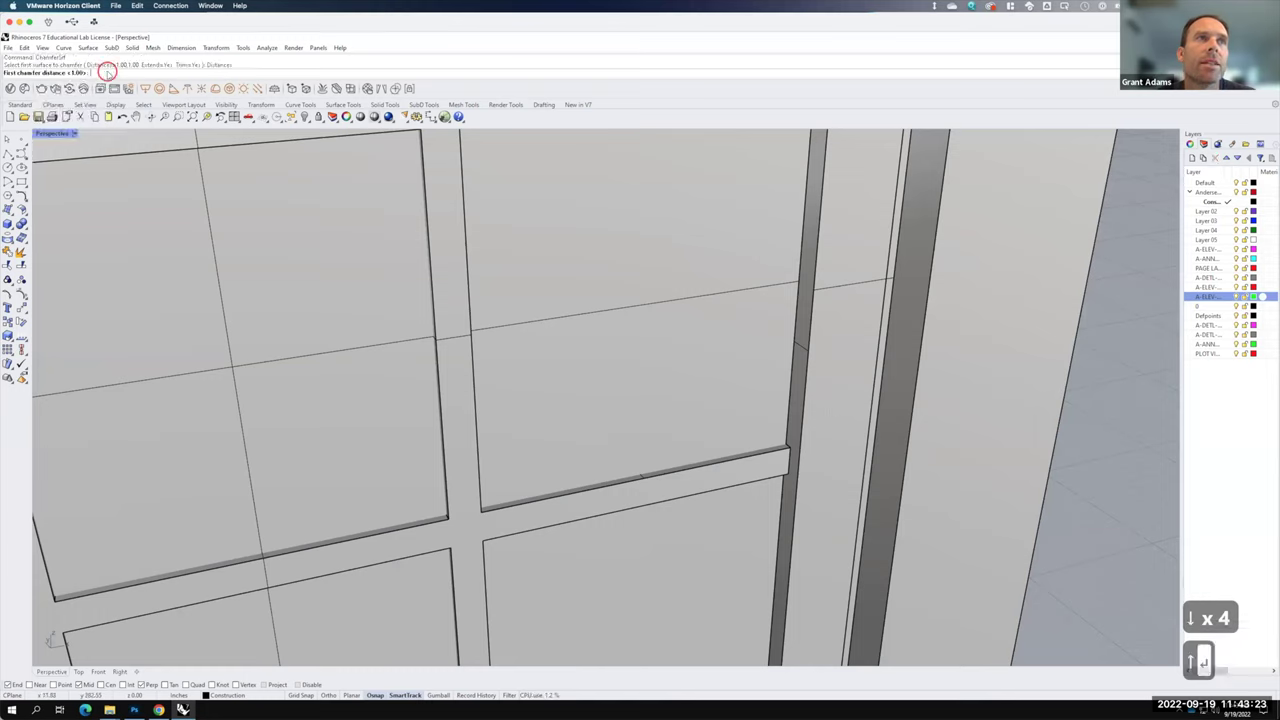
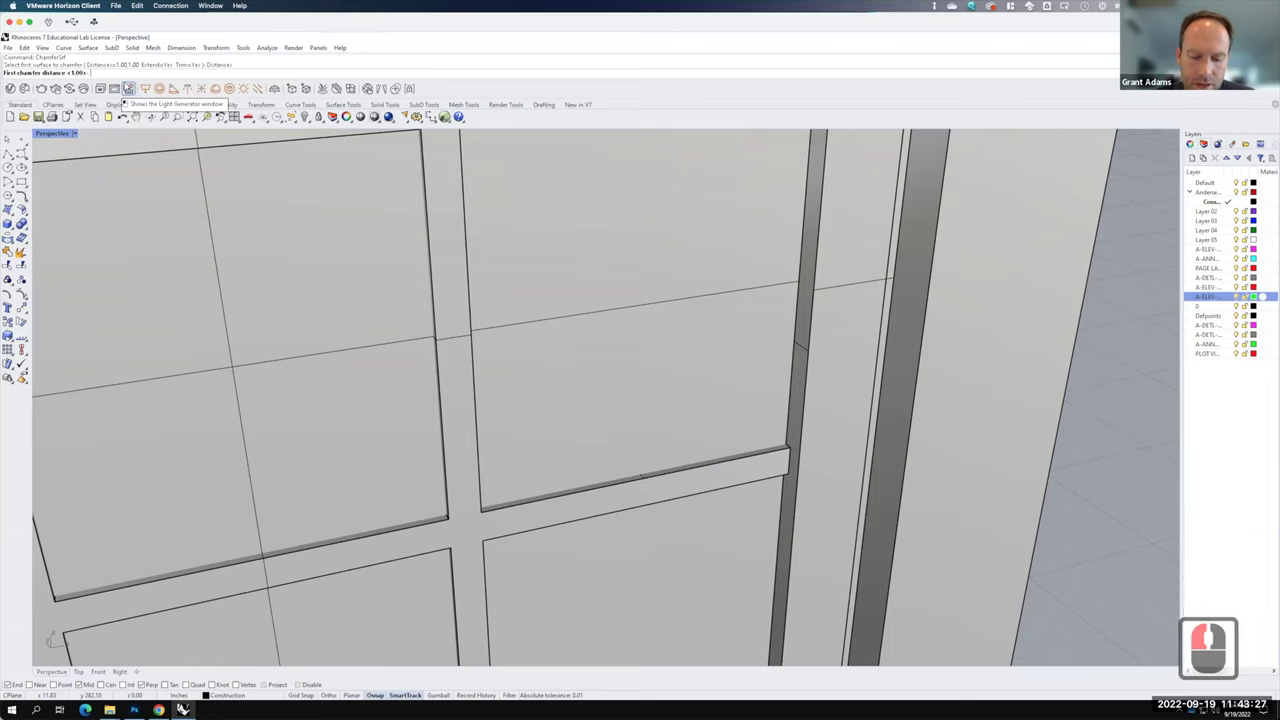
pyautogui.write('.125')
pyautogui.press('Return')
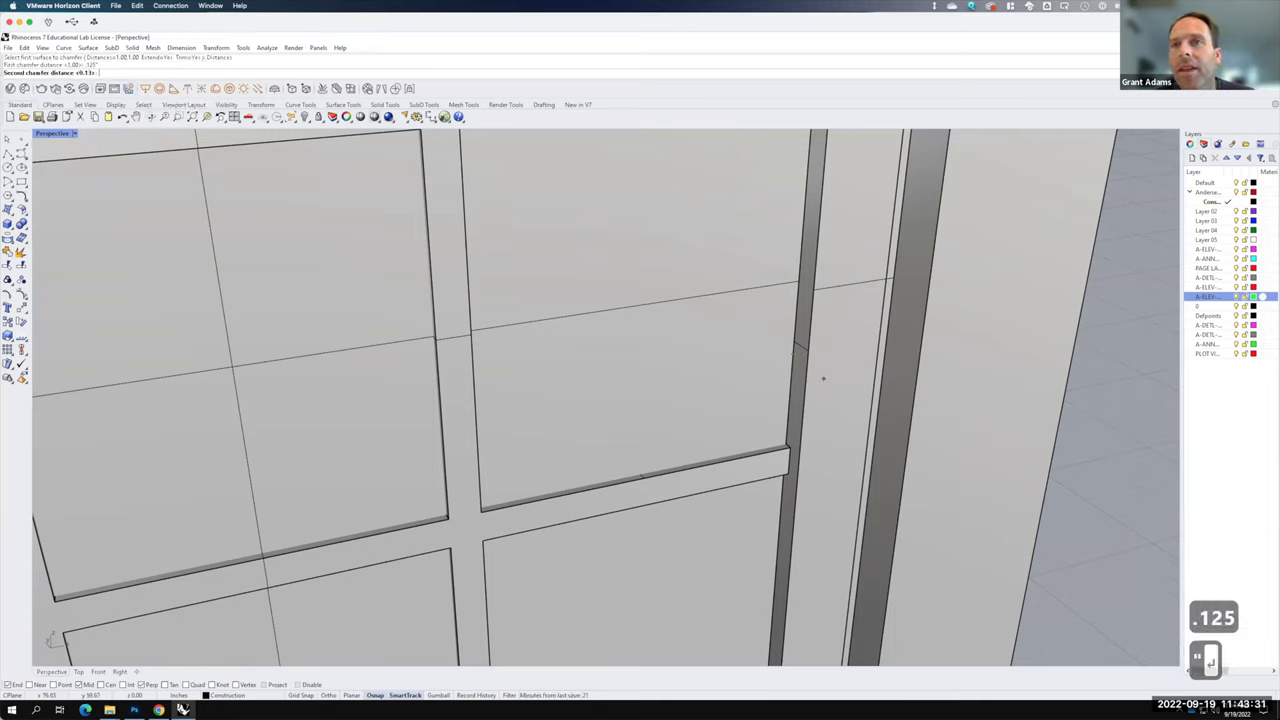
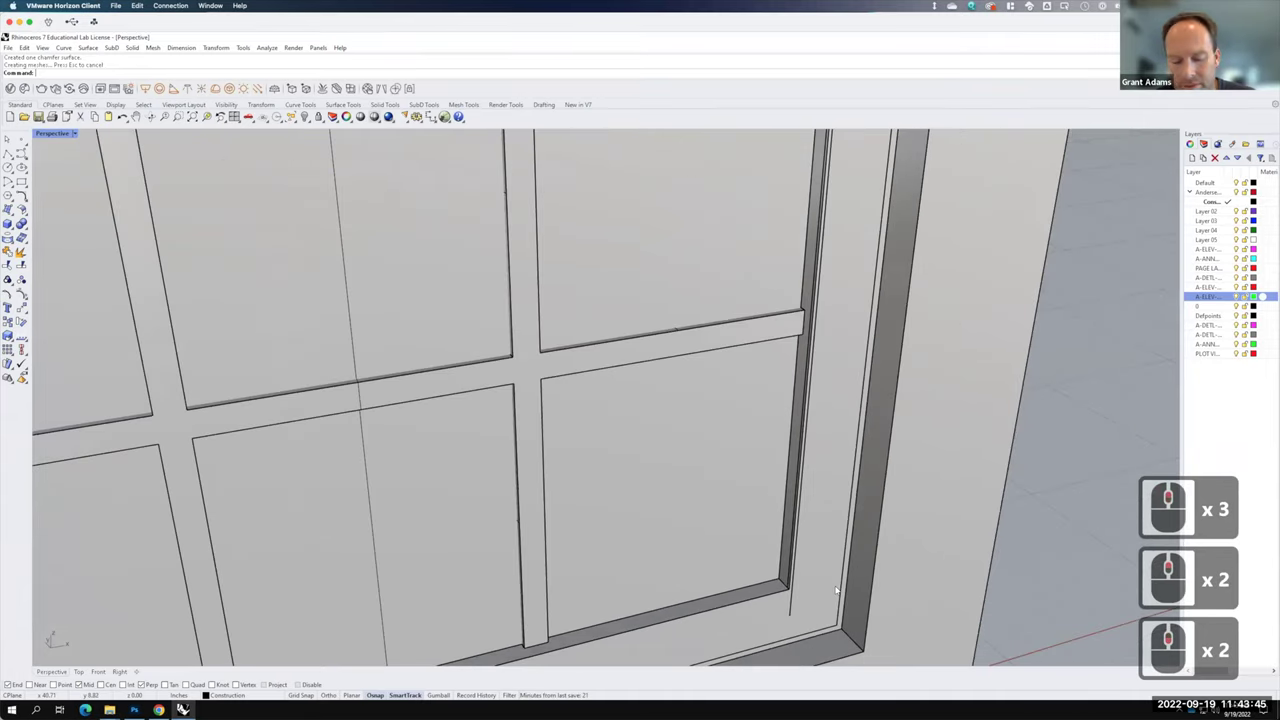
pyautogui.press('ctrl+z')
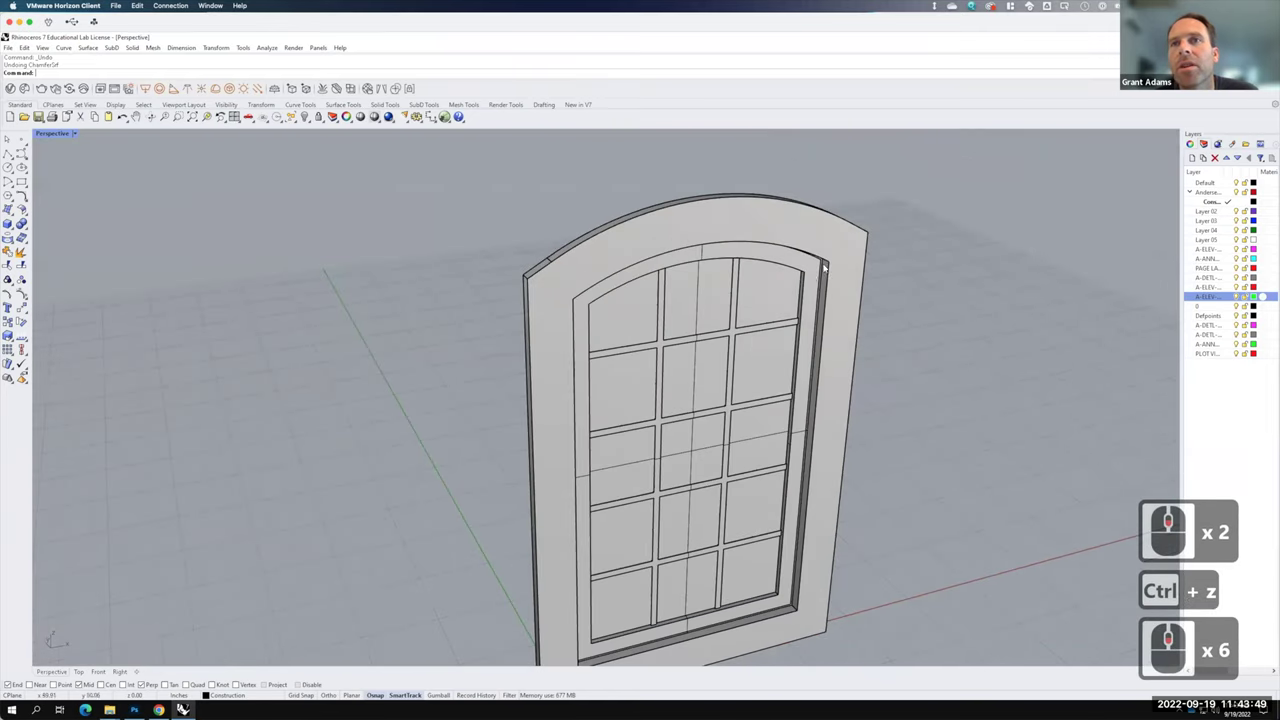
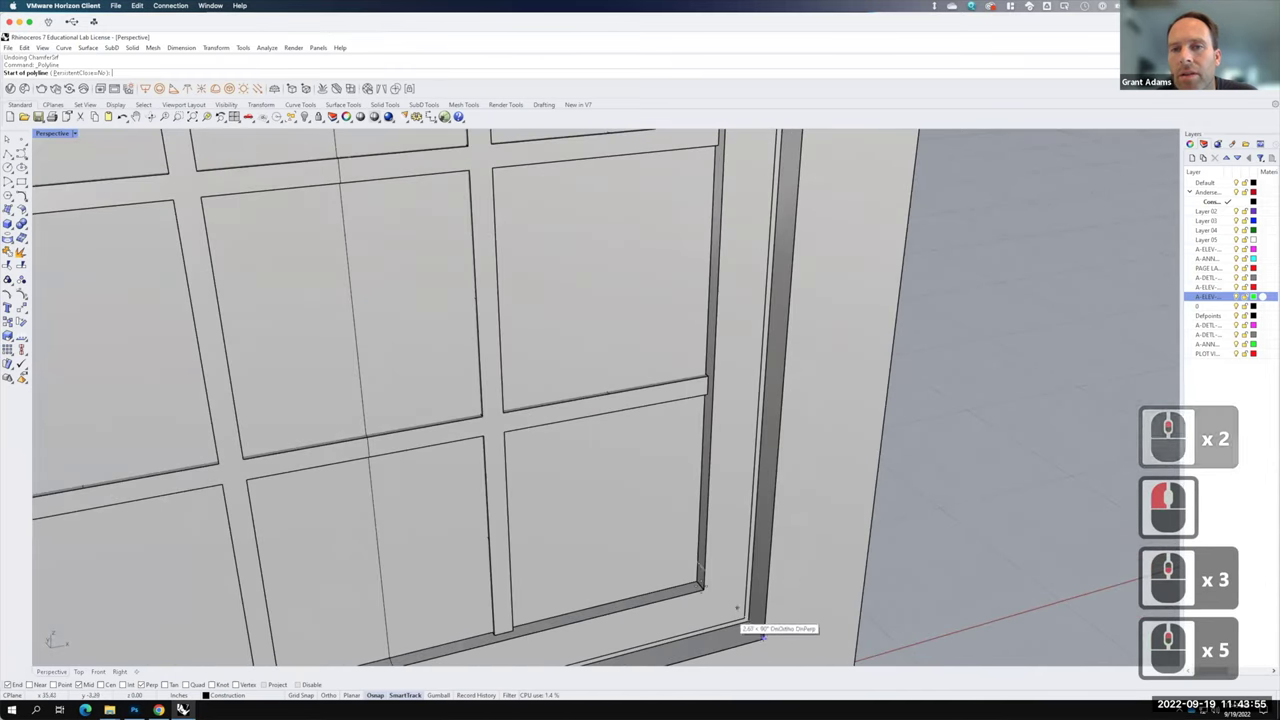
# - Draw a diagonal polyline across the lower inner frame corner
pyautogui.click(1211, 510)
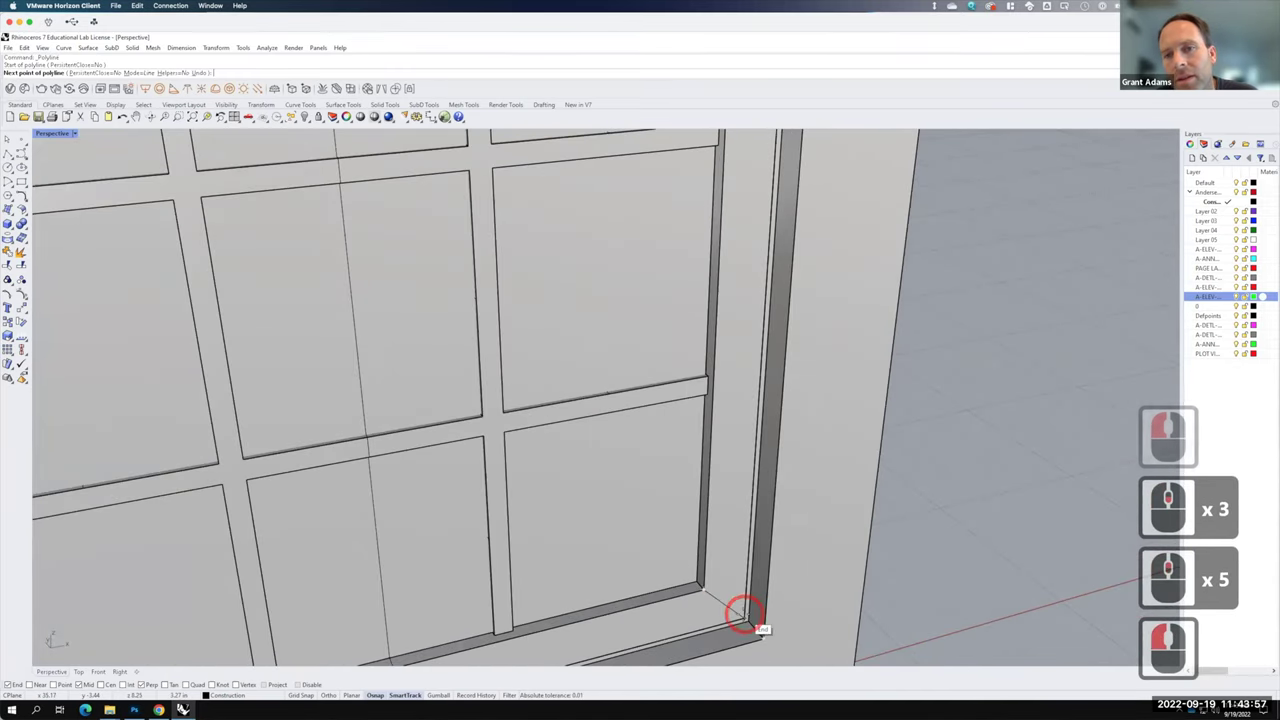
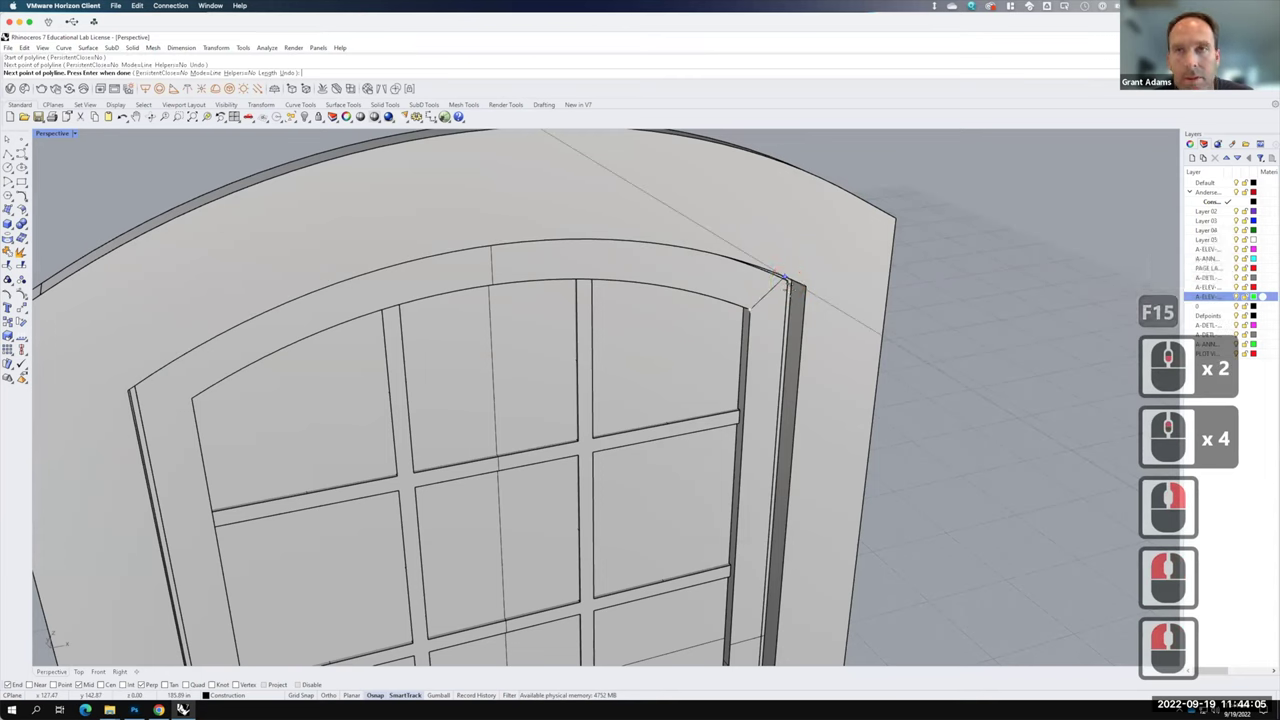
pyautogui.press('ctrl+z')
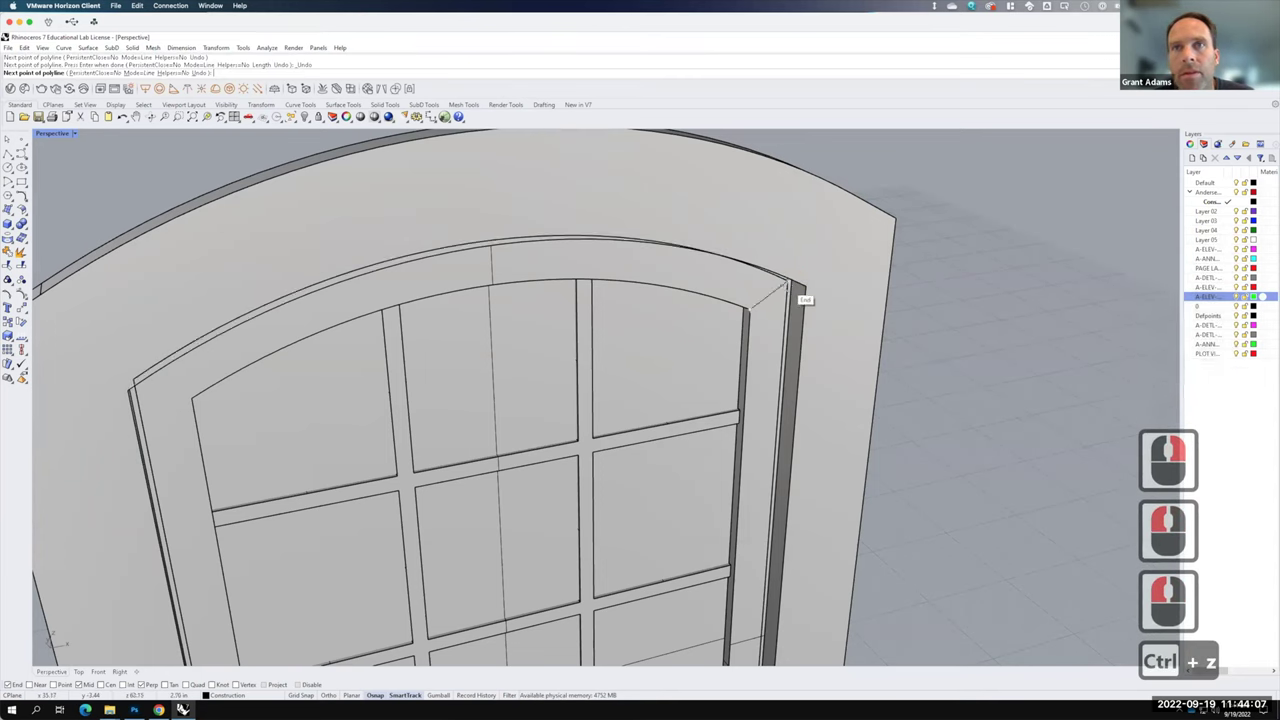
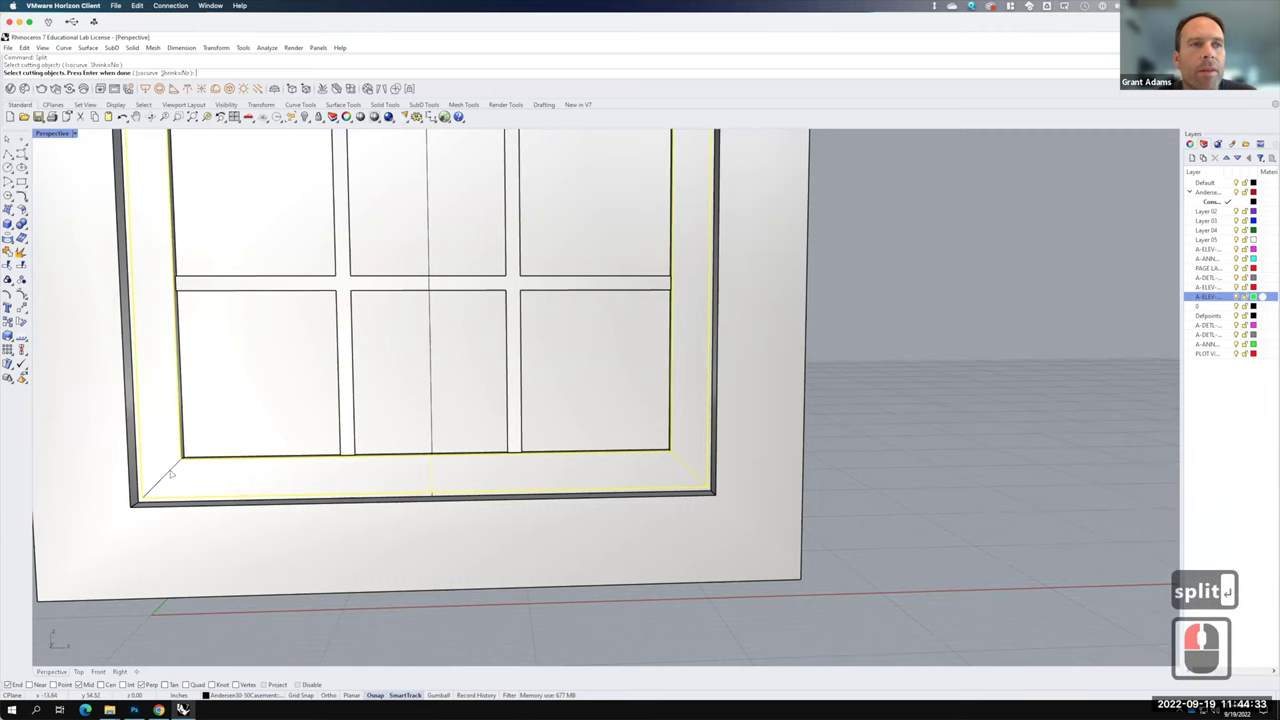
# - Pick the diagonal corner lines as cutting objects for splitting the reveal surfaces
pyautogui.click(1183, 520)
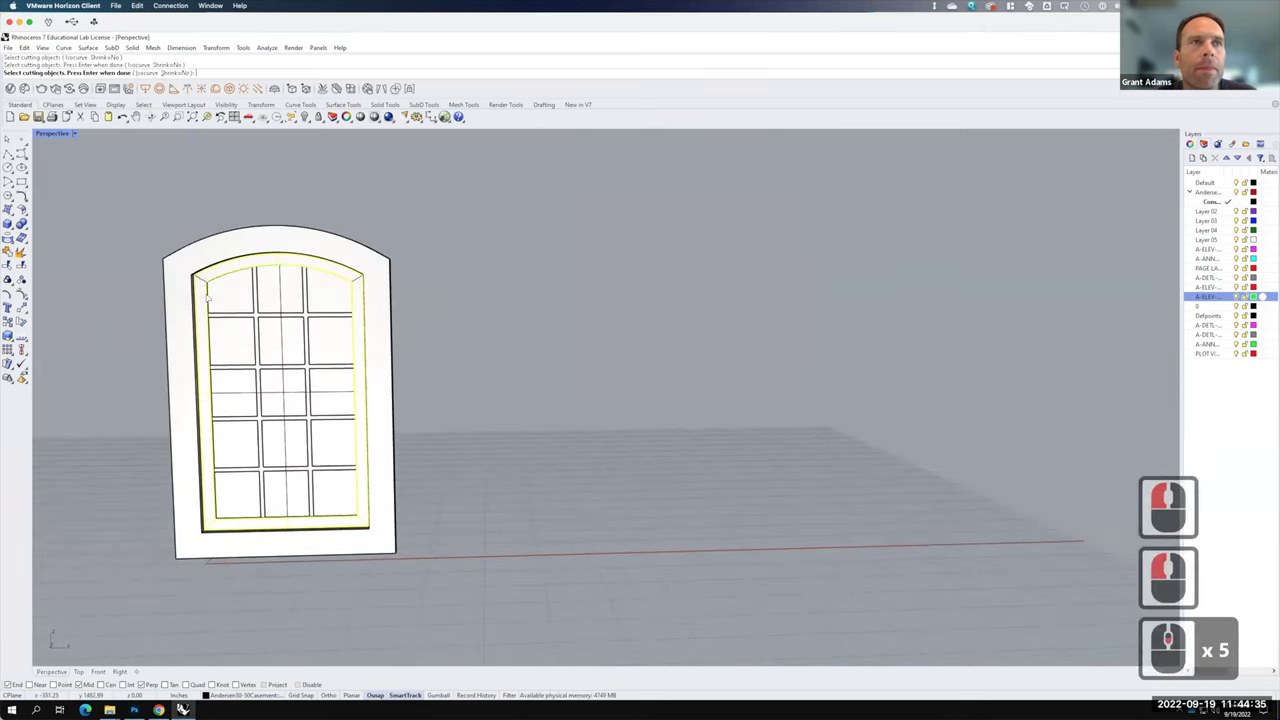
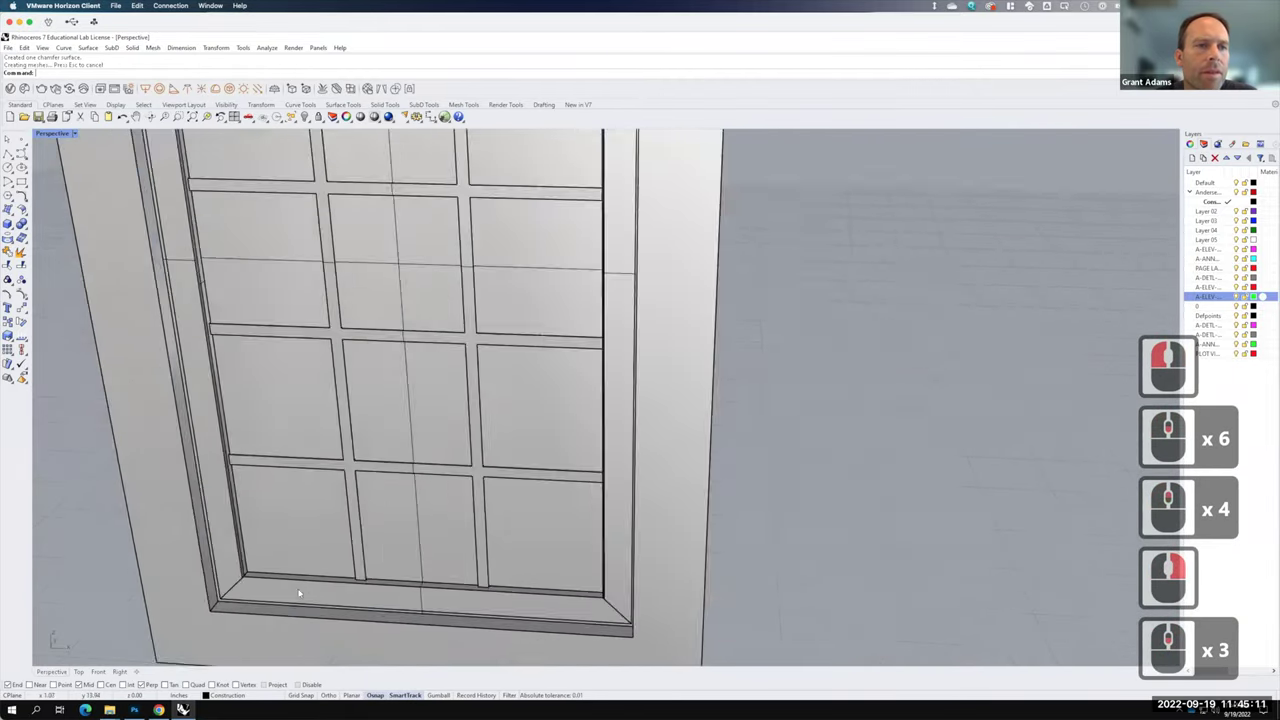
# - Repeat ChamferSrf and pick the bottom reveal surface for the sill chamfer
pyautogui.rightClick(281, 618)
pyautogui.click(1212, 228)
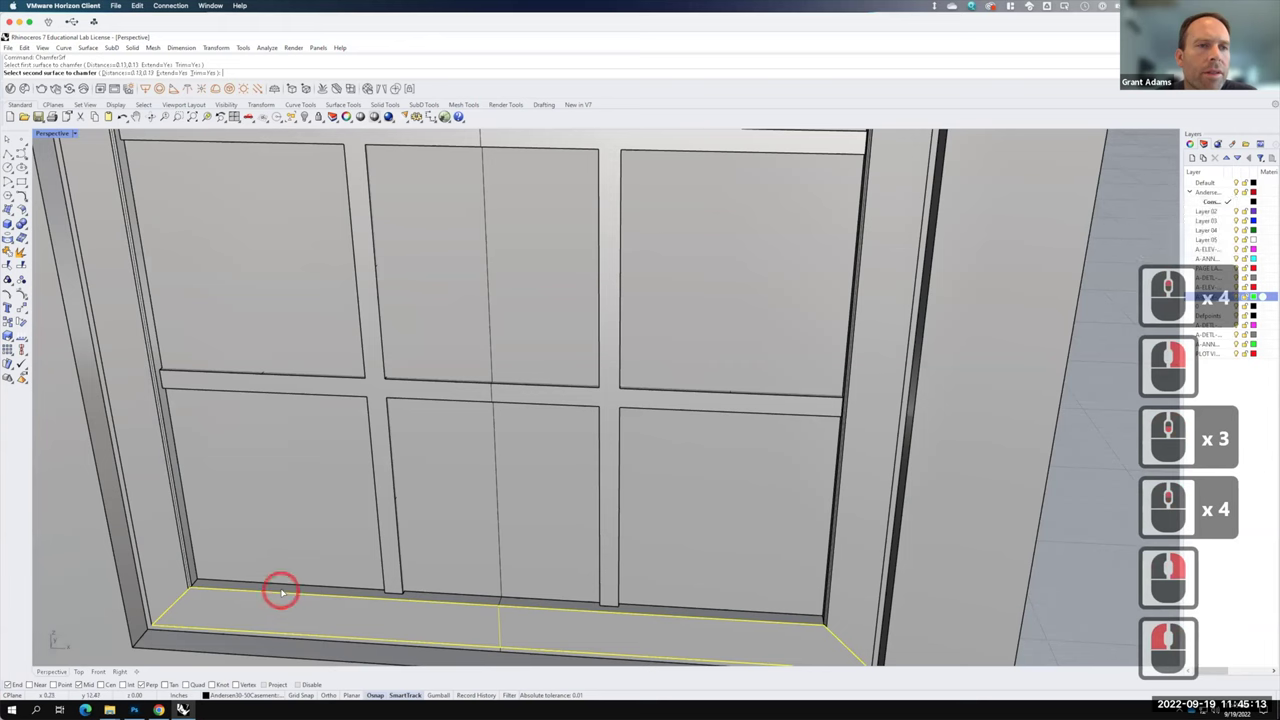
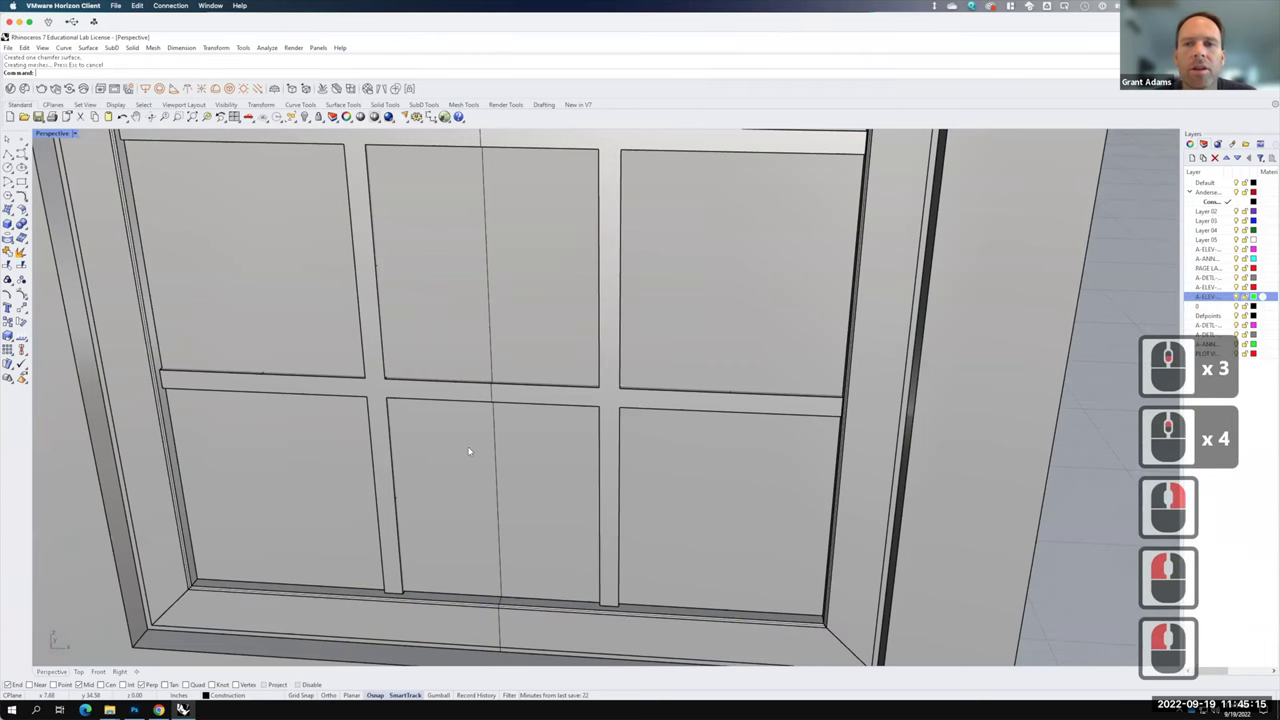
# - Cancel the active command and enter the Frame layer name for the window parts
pyautogui.press('Escape')
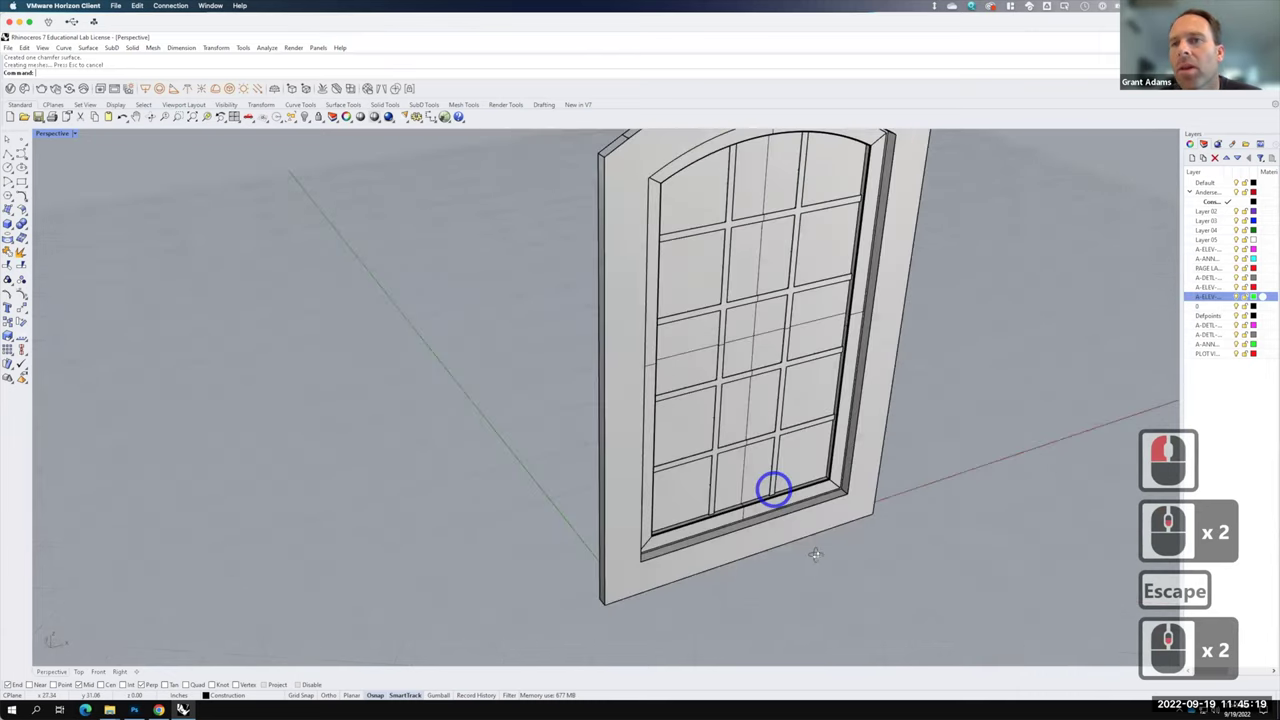
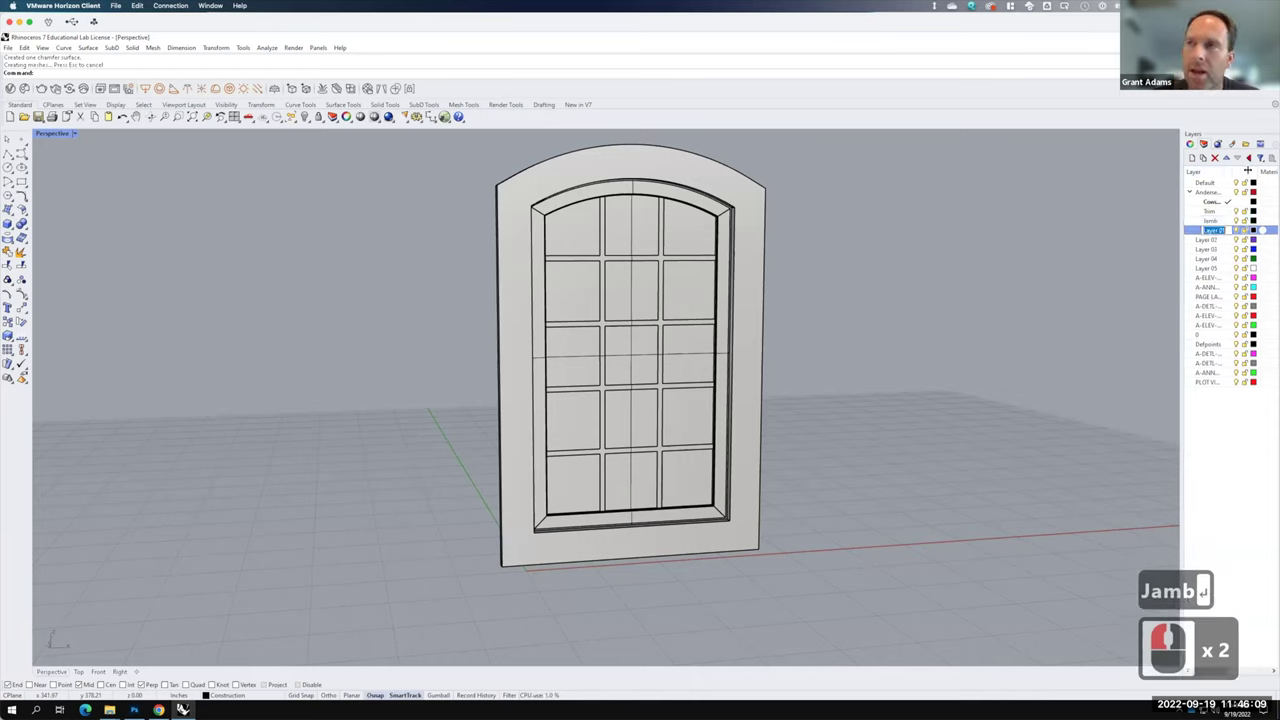
pyautogui.write('rame')
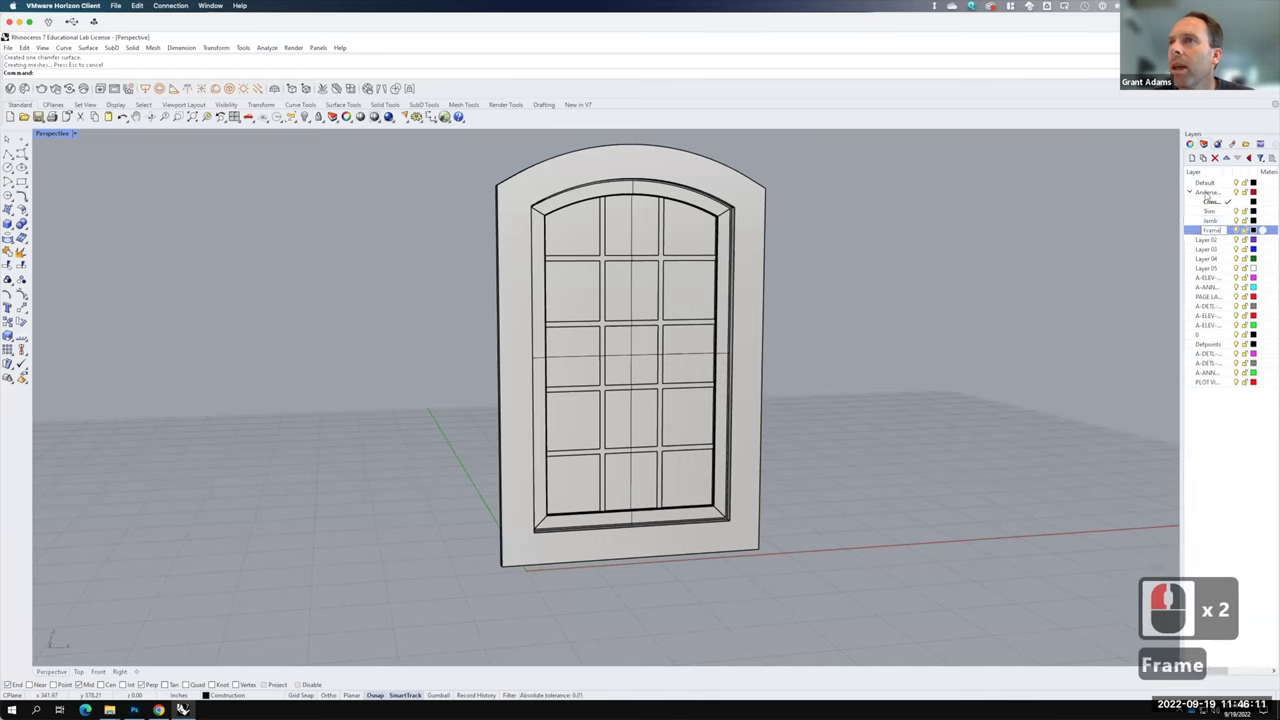
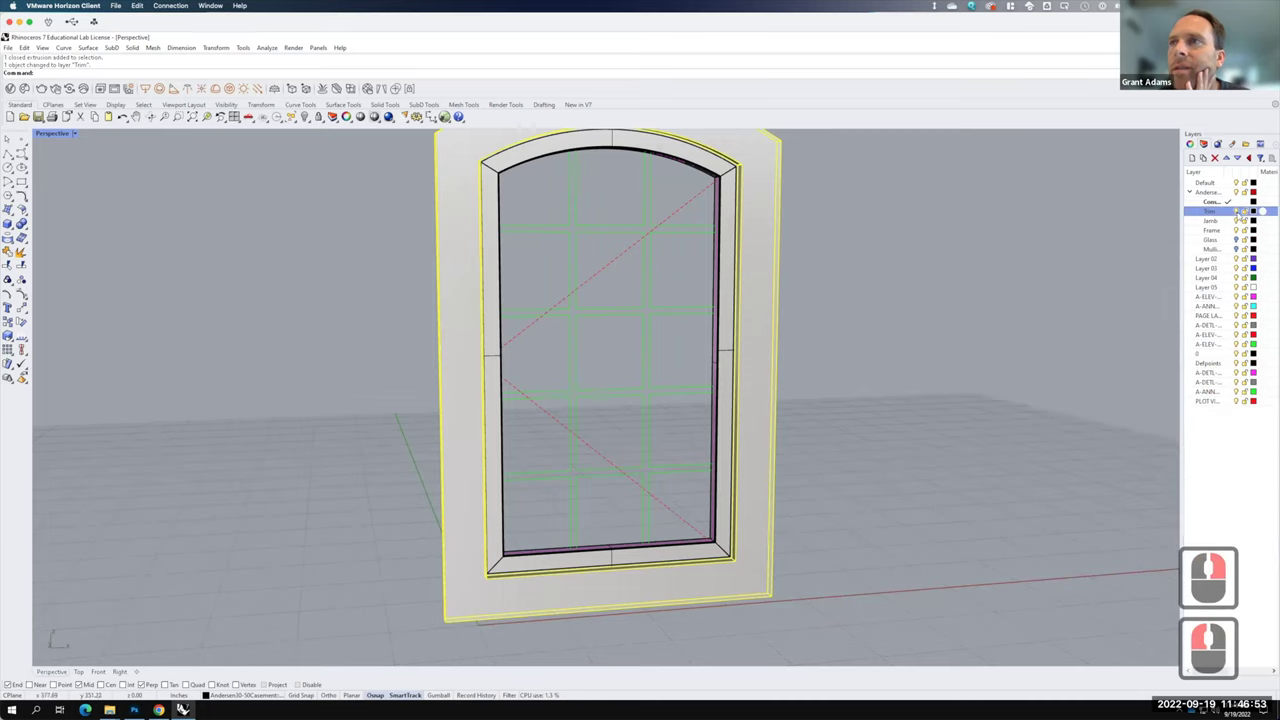
# - Select the stray open surface and guide lines at the jamb and delete them
pyautogui.click(1171, 212)
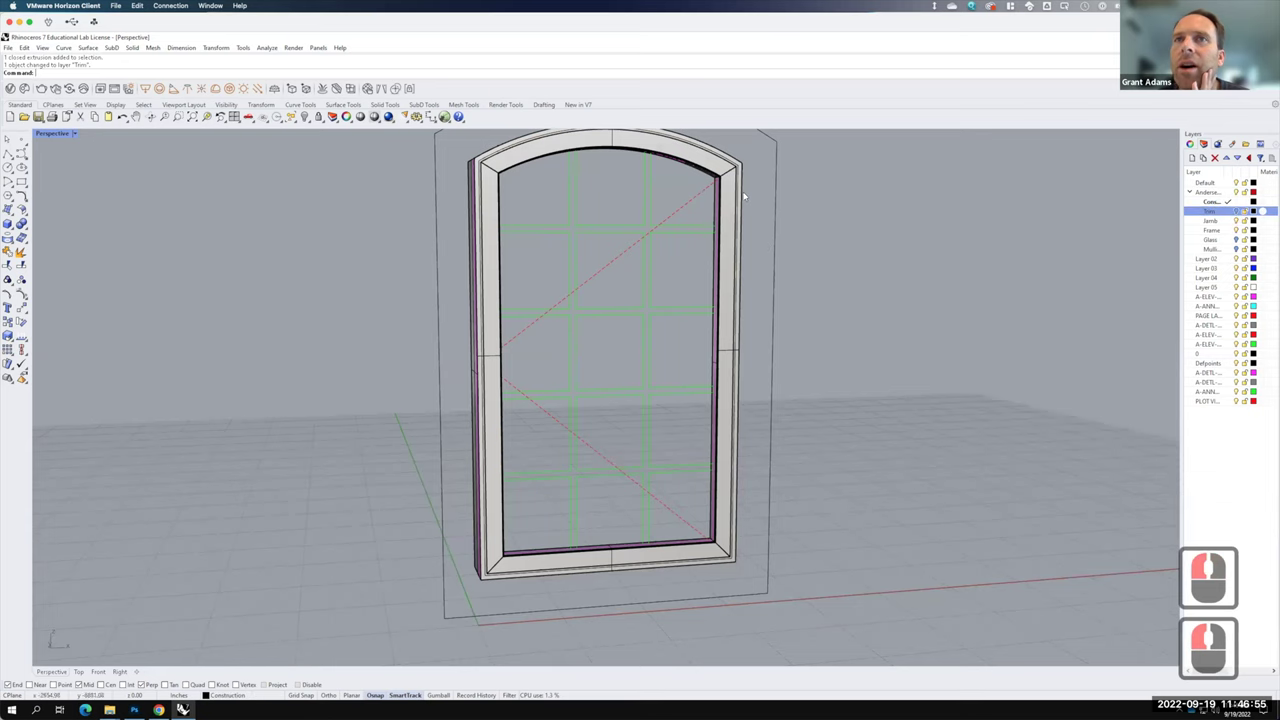
pyautogui.press('F15')
pyautogui.click(735, 361)
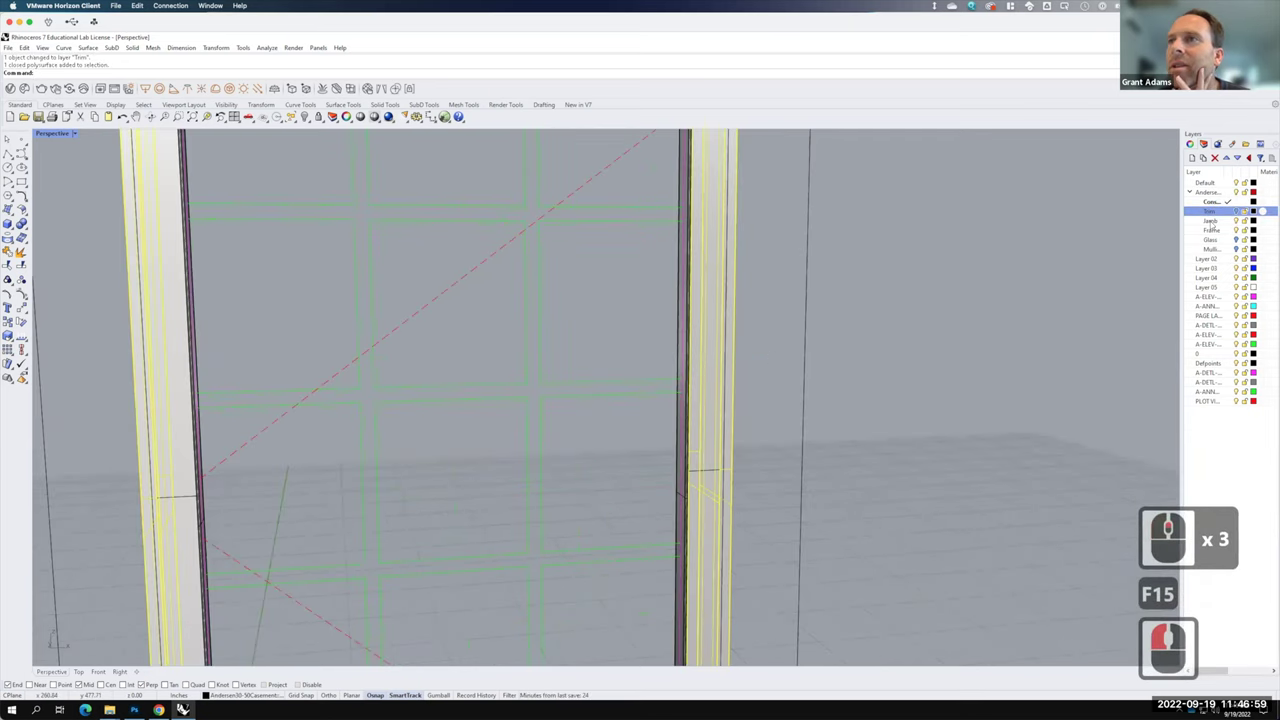
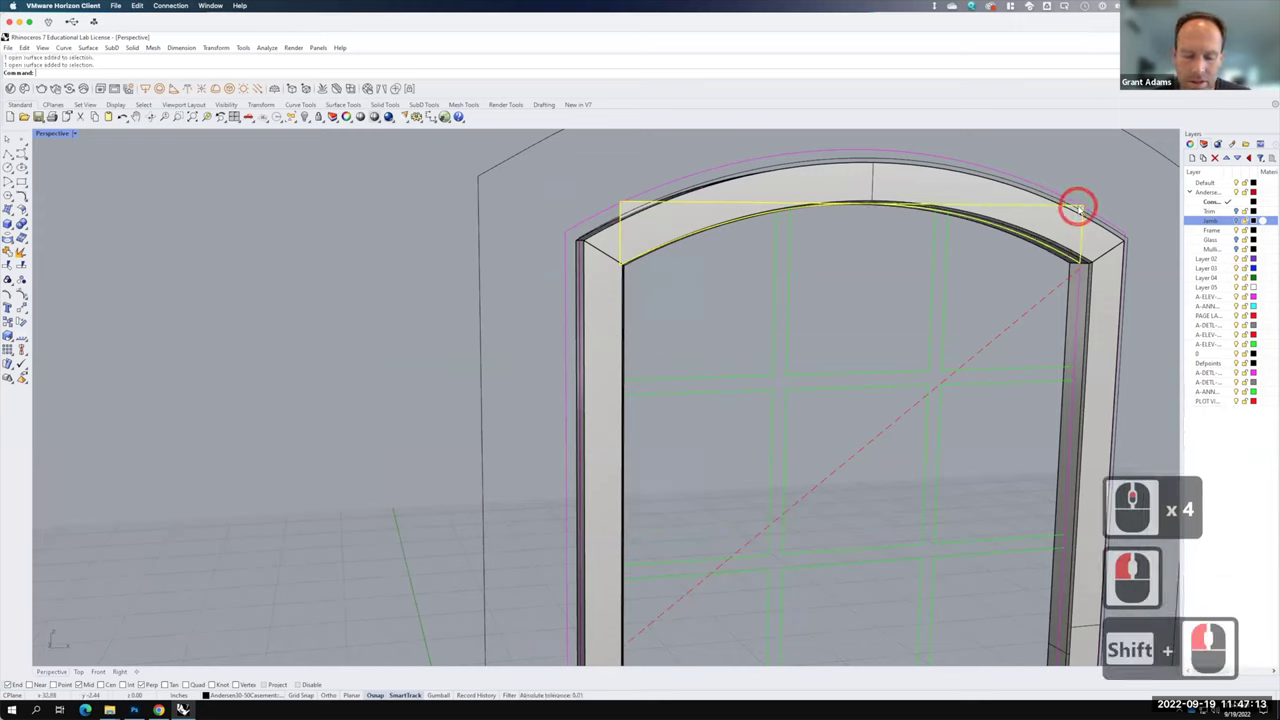
pyautogui.press('d')
pyautogui.press('Delete')
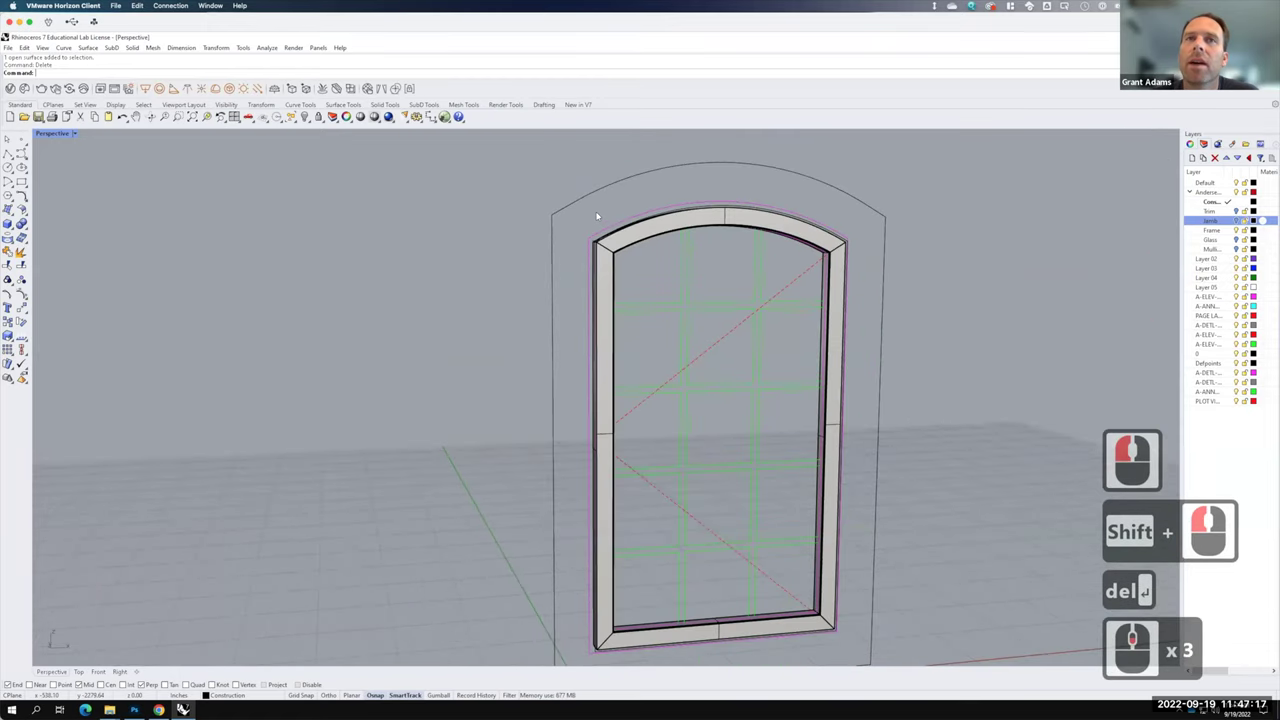
pyautogui.click(593, 211)
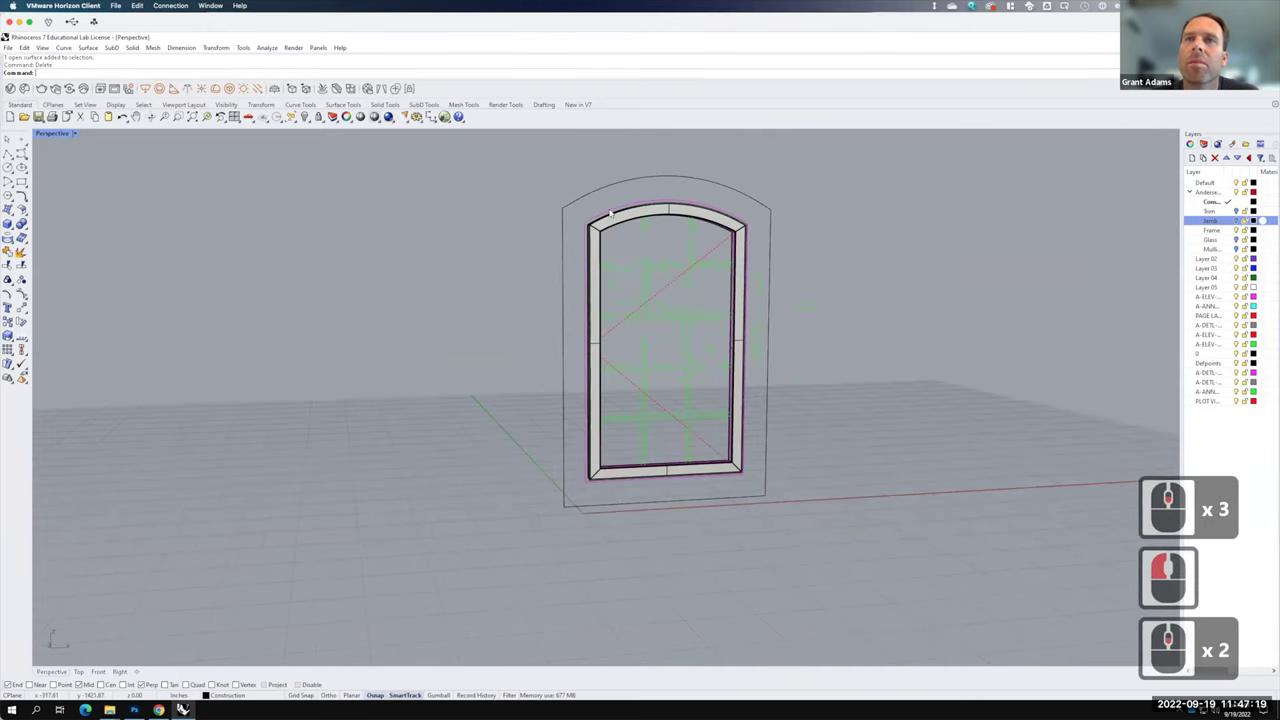
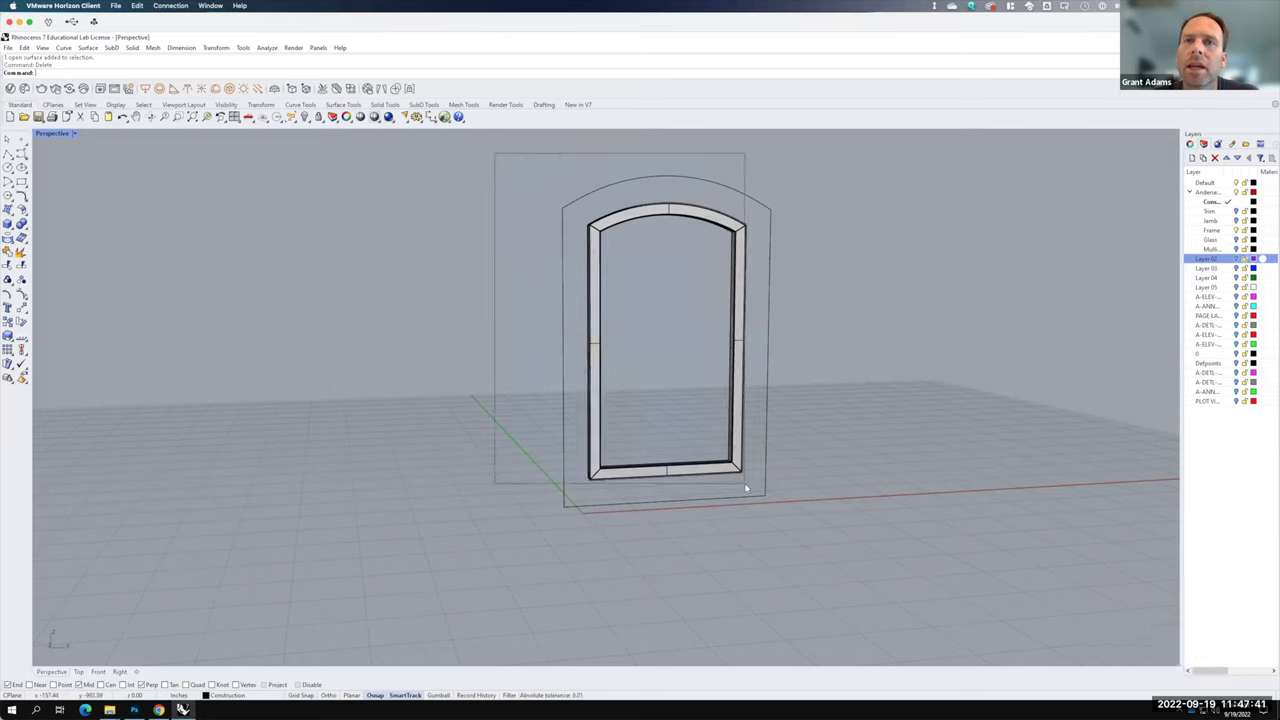
# - Select the frame curves and surfaces and move them to the Frame layer, viewport shaded
pyautogui.click(749, 484)
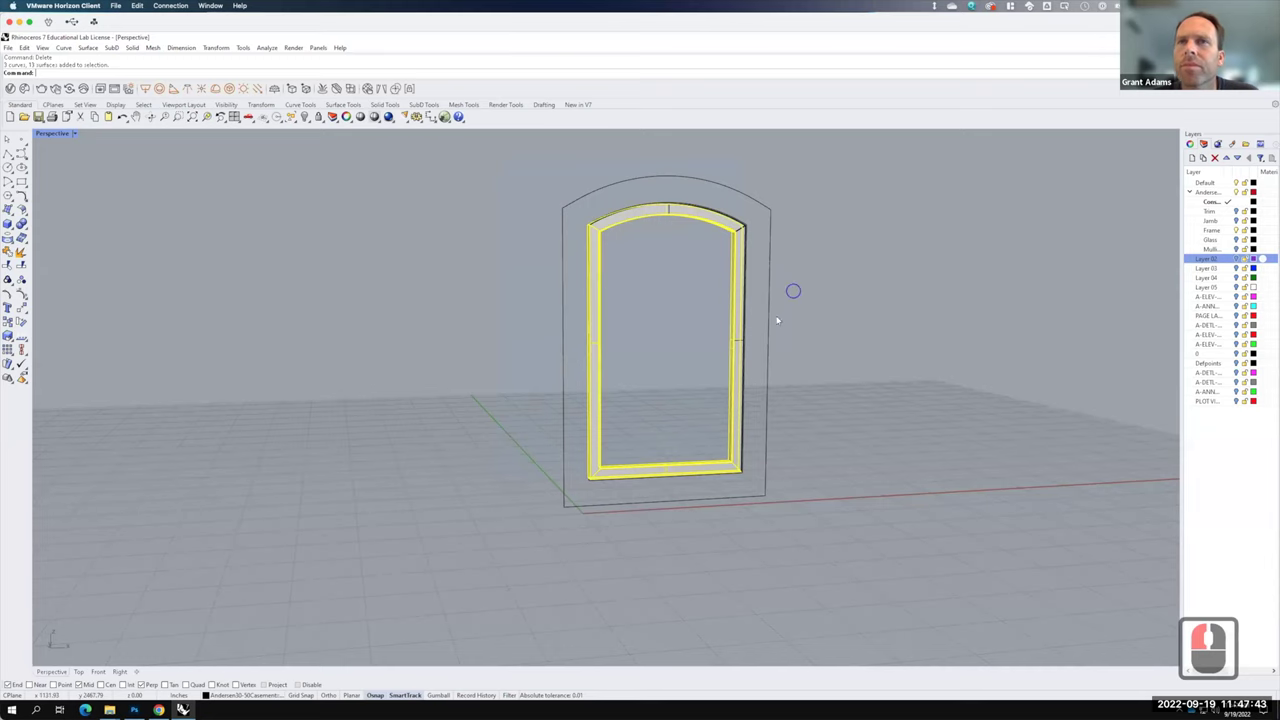
pyautogui.rightClick(775, 323)
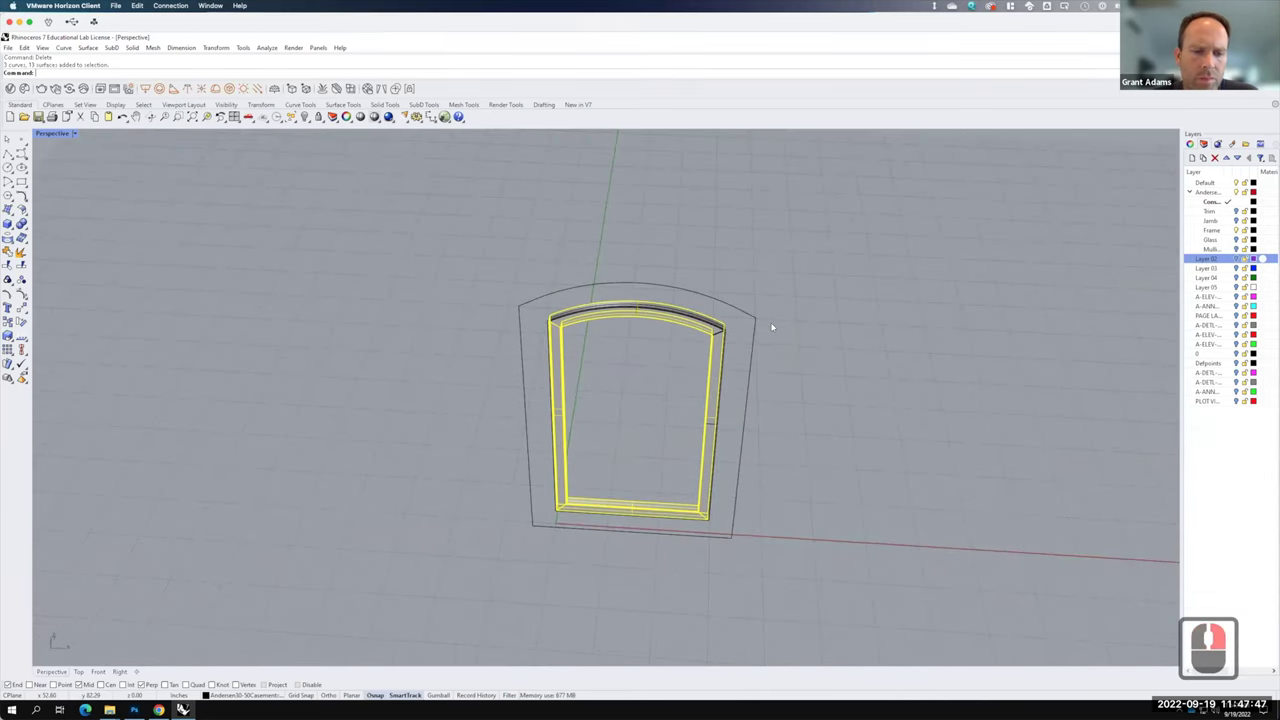
pyautogui.rightClick(537, 273)
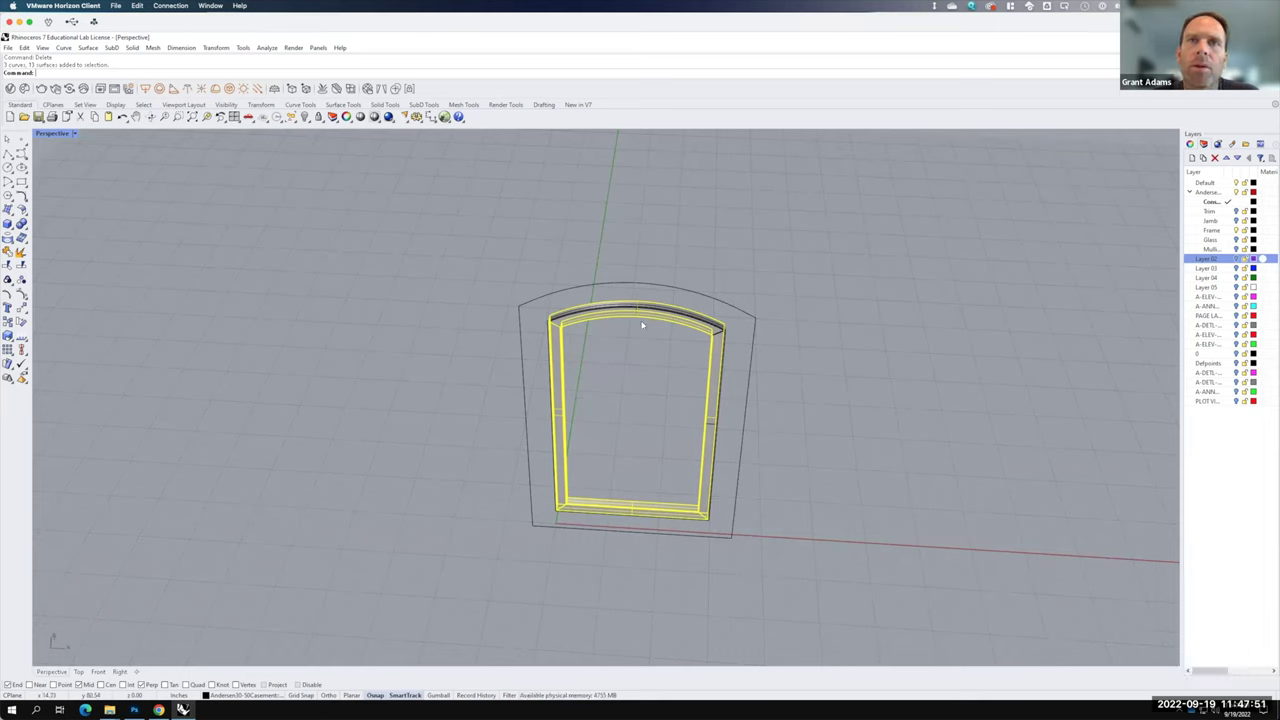
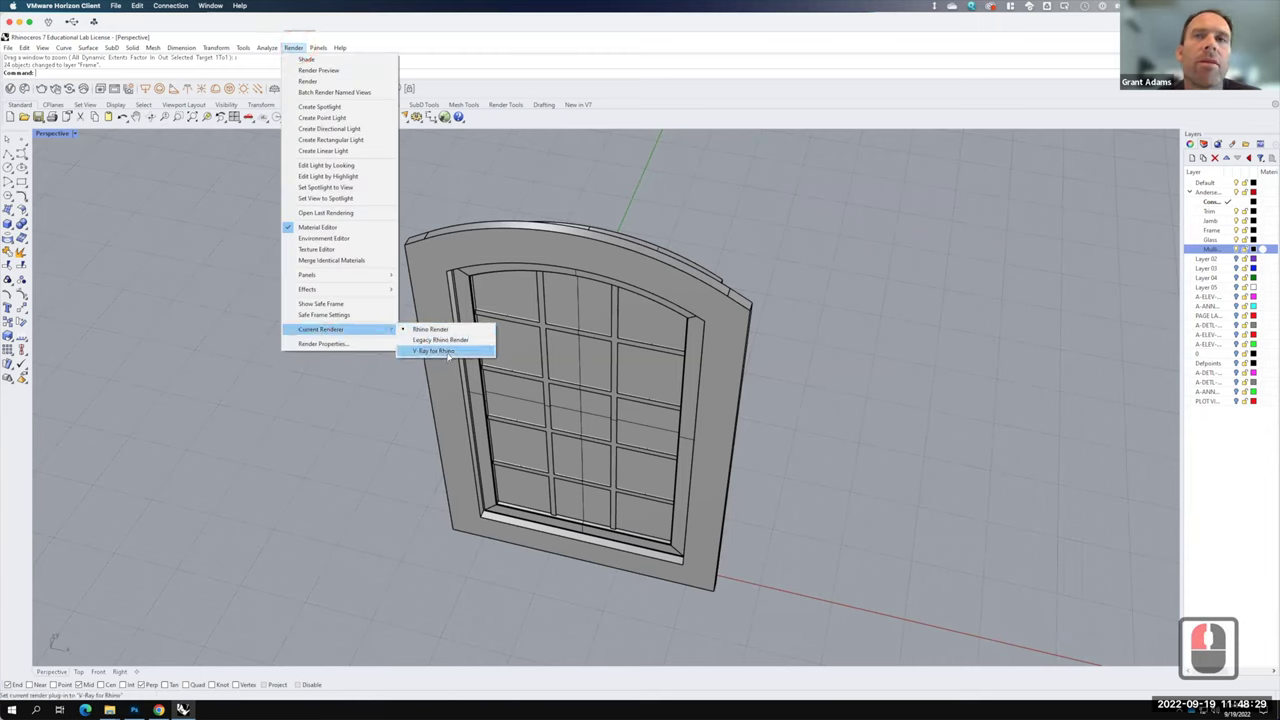
# - Make V-Ray the current renderer and browse its library to the Glass Tempered material
pyautogui.click(451, 353)
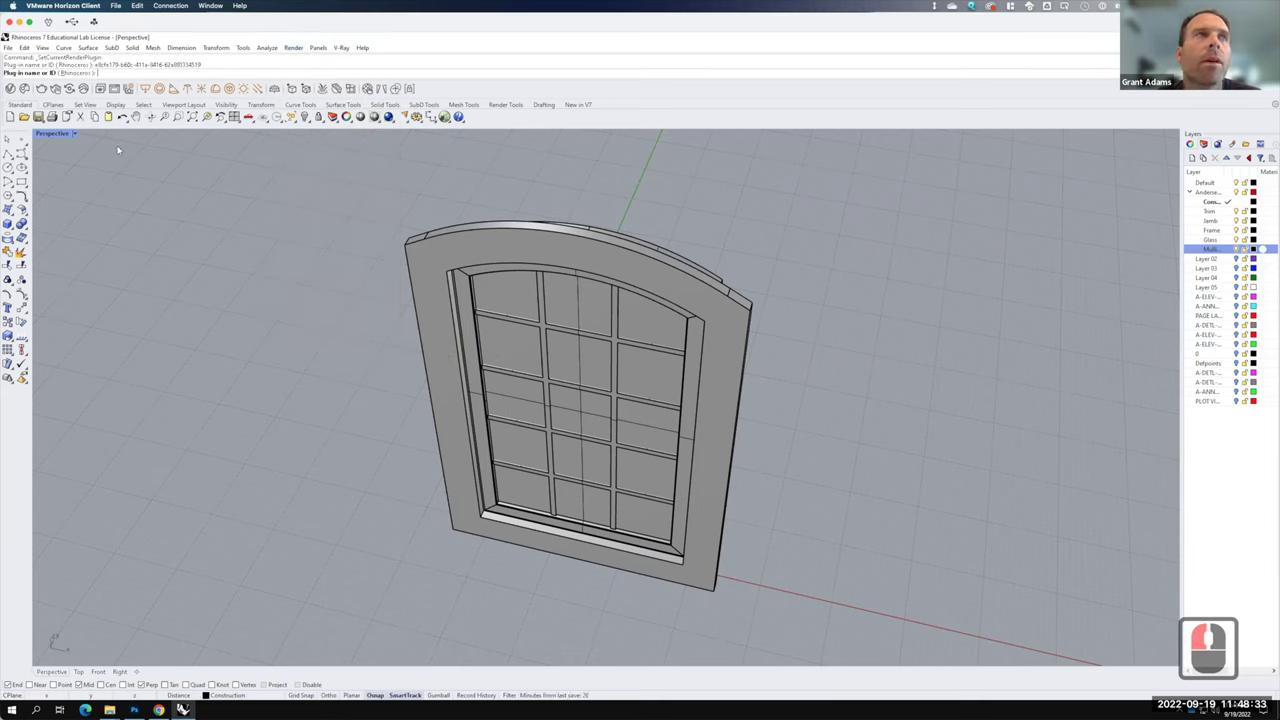
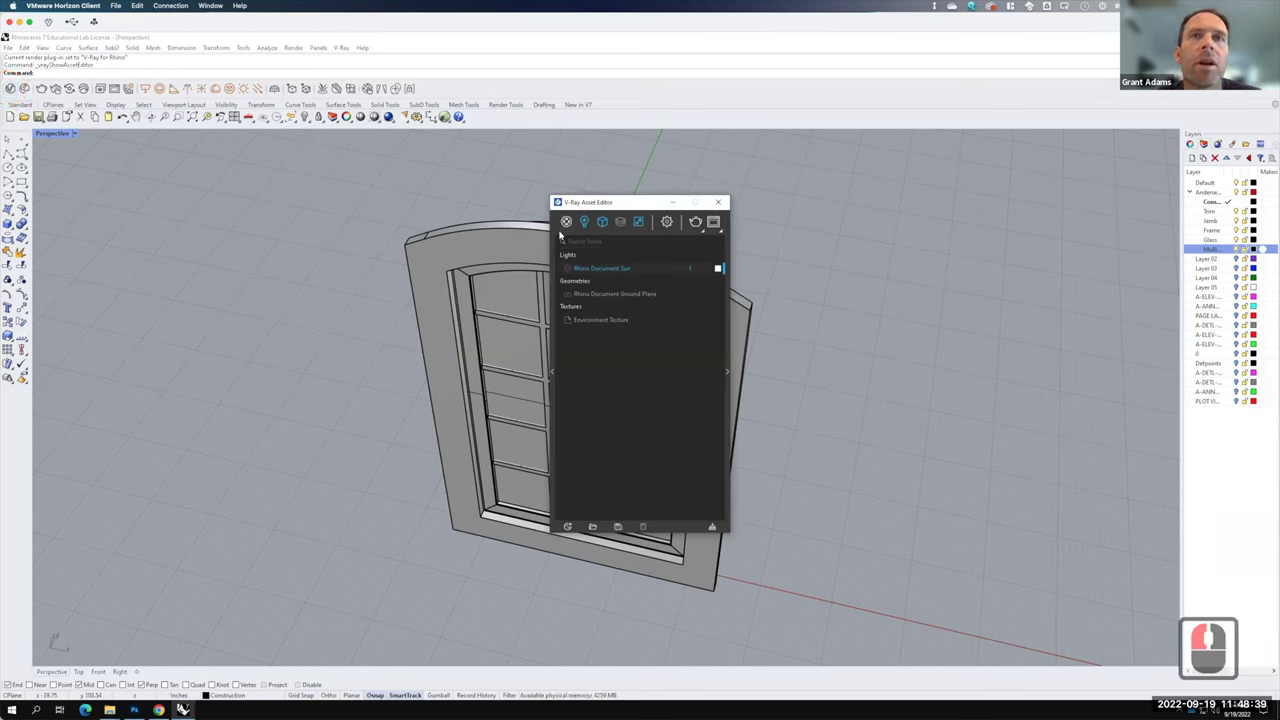
pyautogui.click(399, 238)
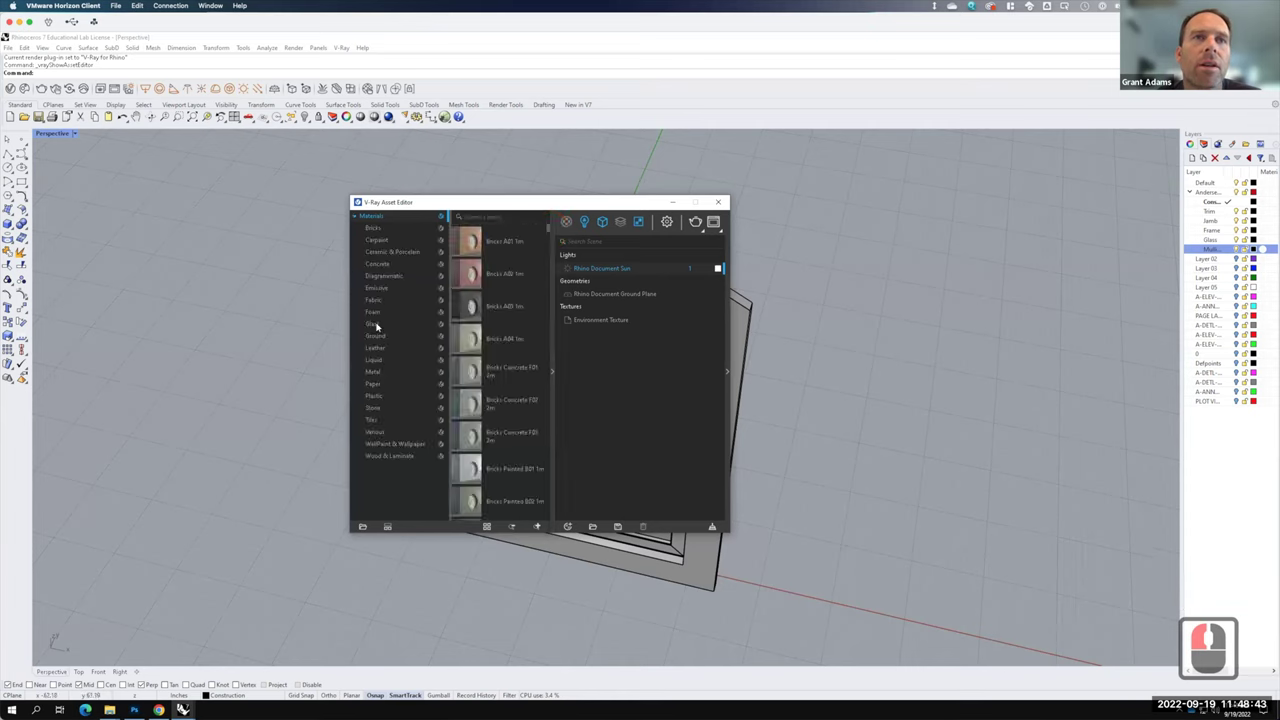
pyautogui.click(380, 324)
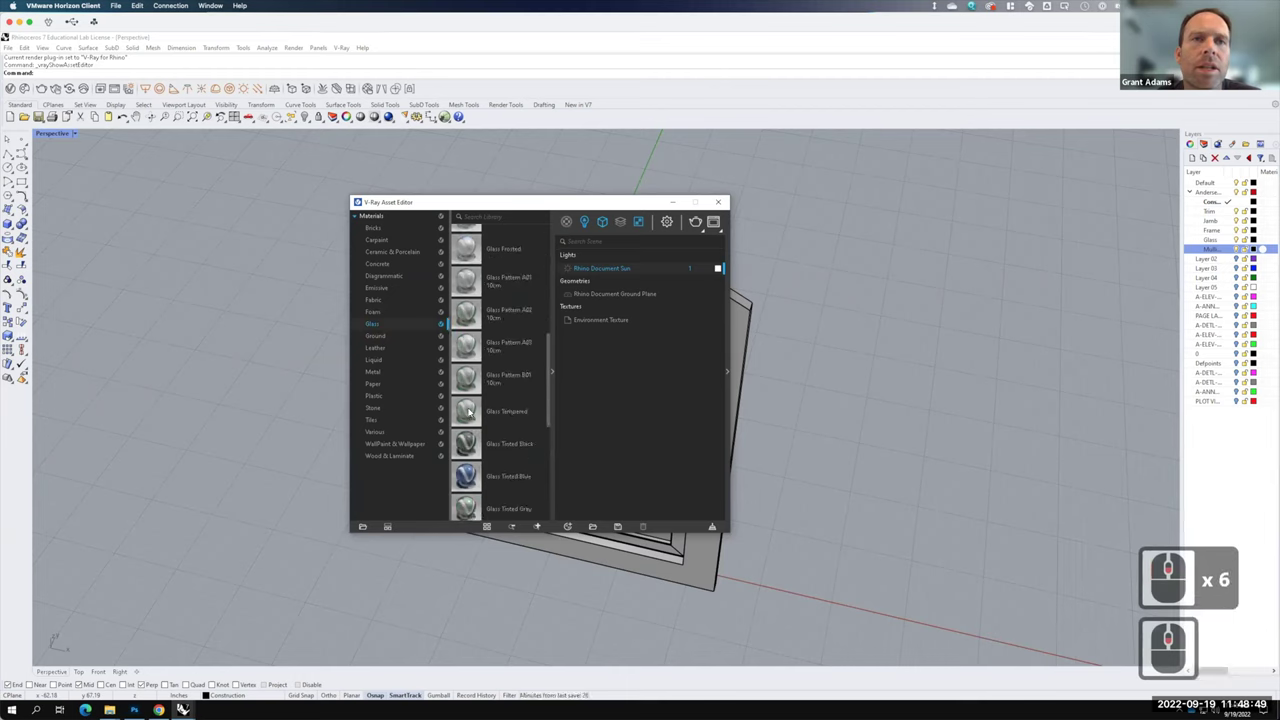
pyautogui.click(488, 404)
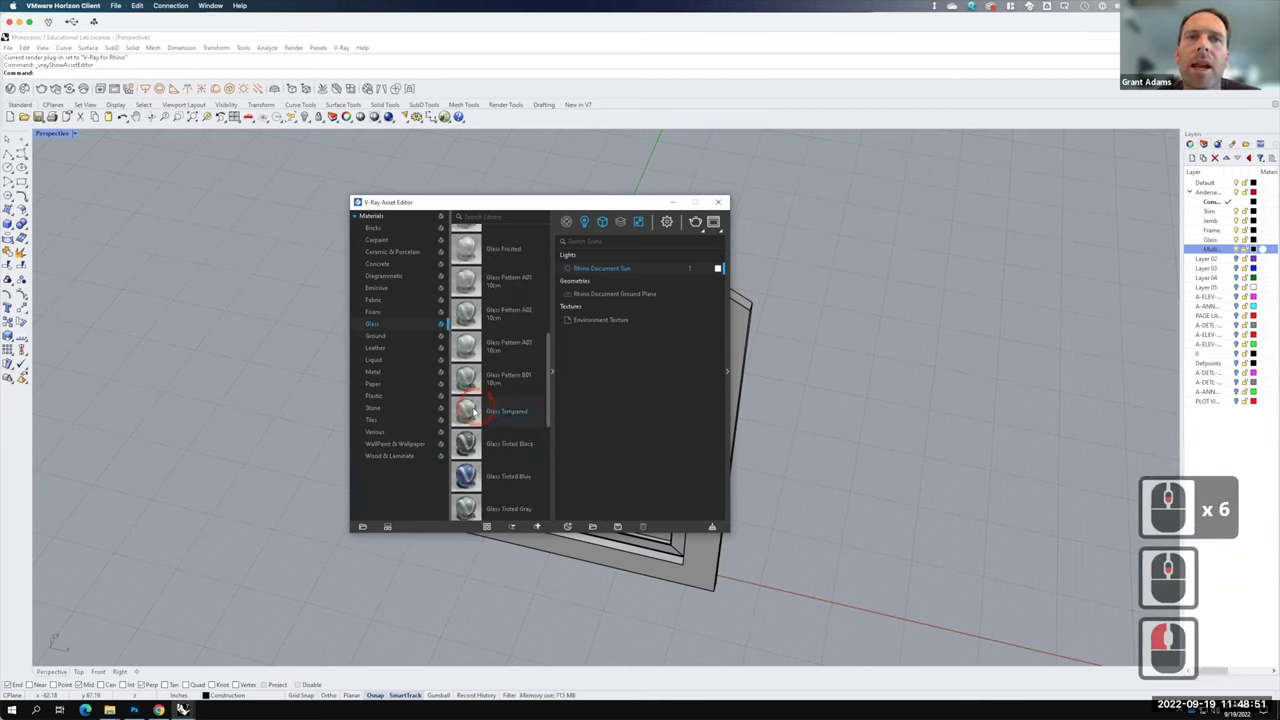
# - Add Glass Tempered to the scene and apply it to the Andersen casement Glass layer
pyautogui.rightClick(477, 408)
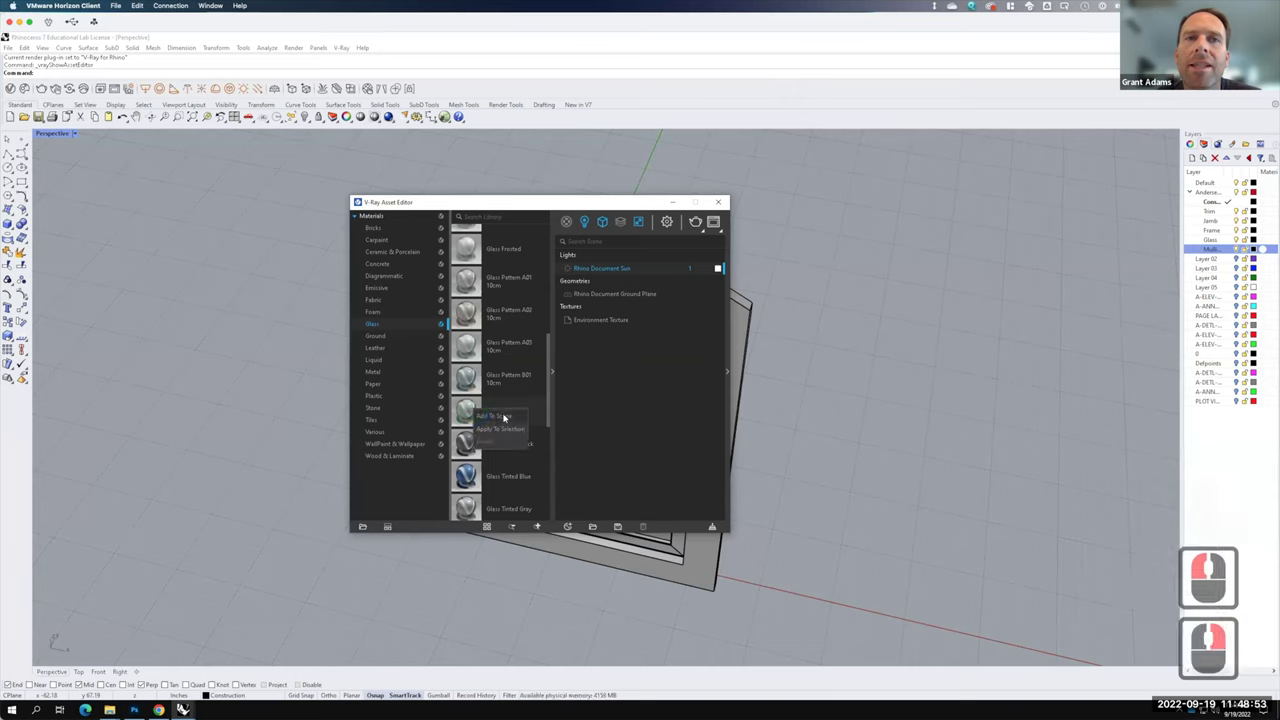
pyautogui.click(507, 414)
pyautogui.press('F15')
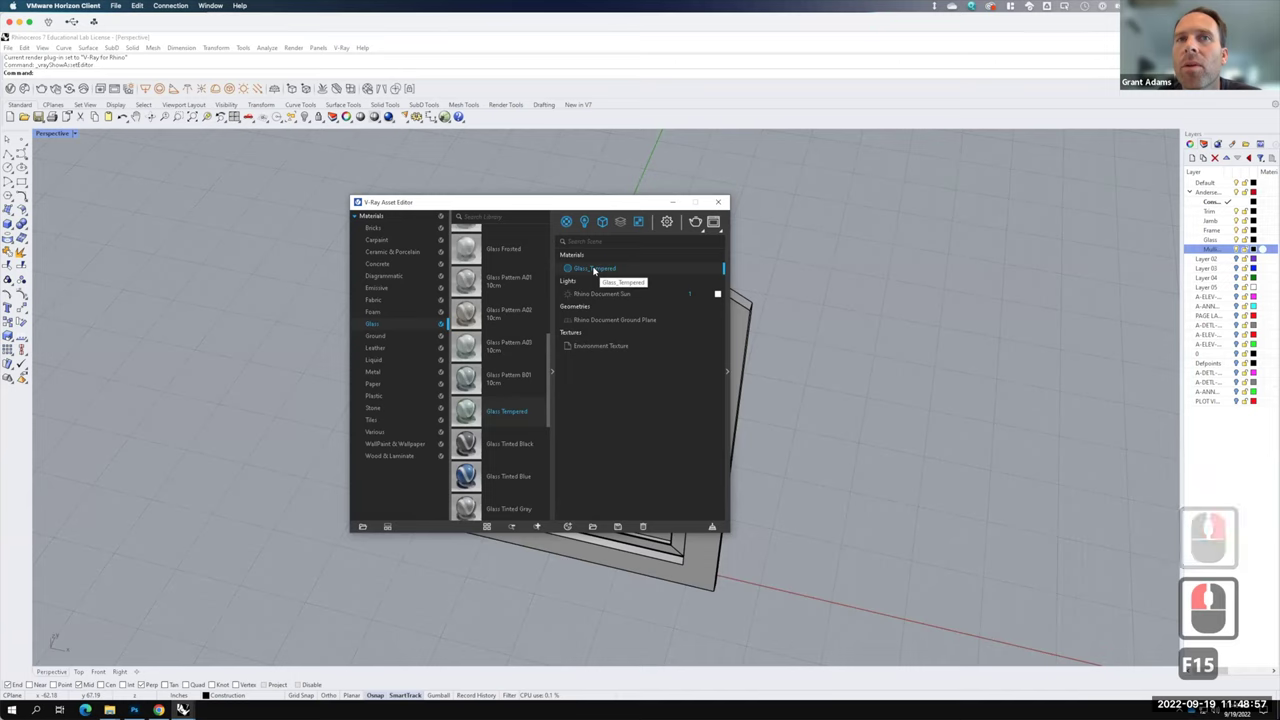
pyautogui.rightClick(597, 267)
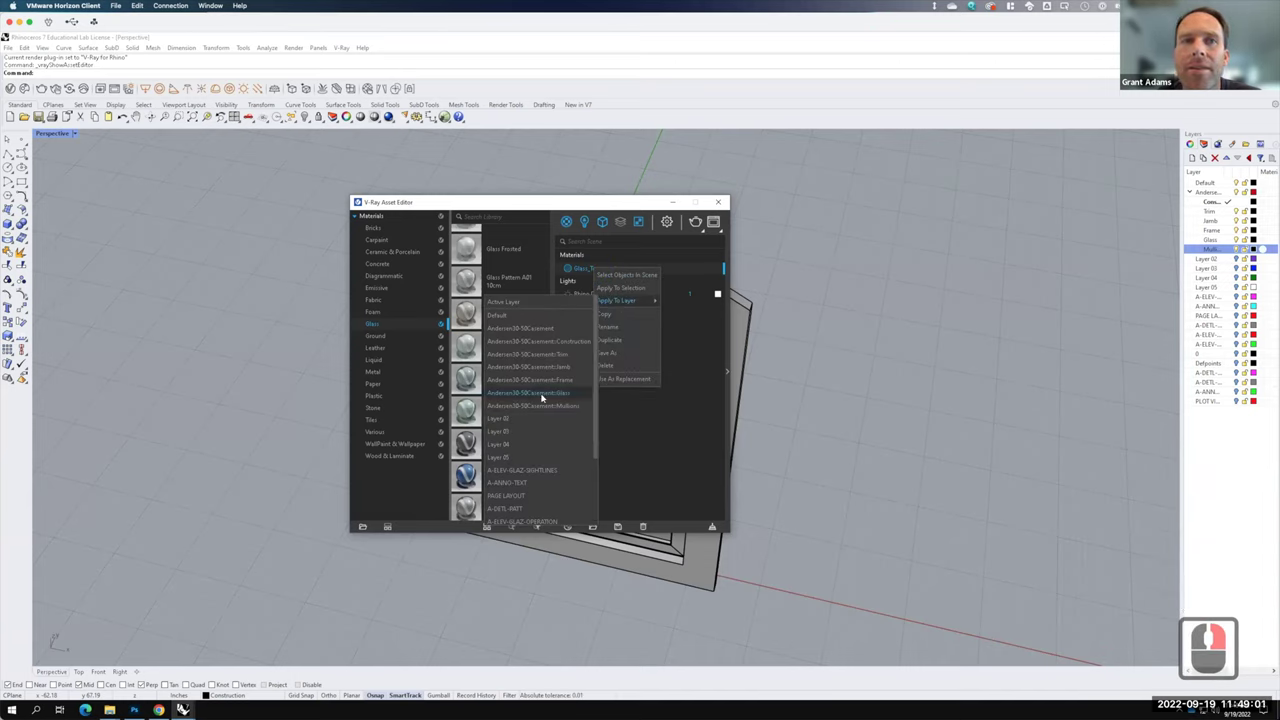
pyautogui.click(545, 394)
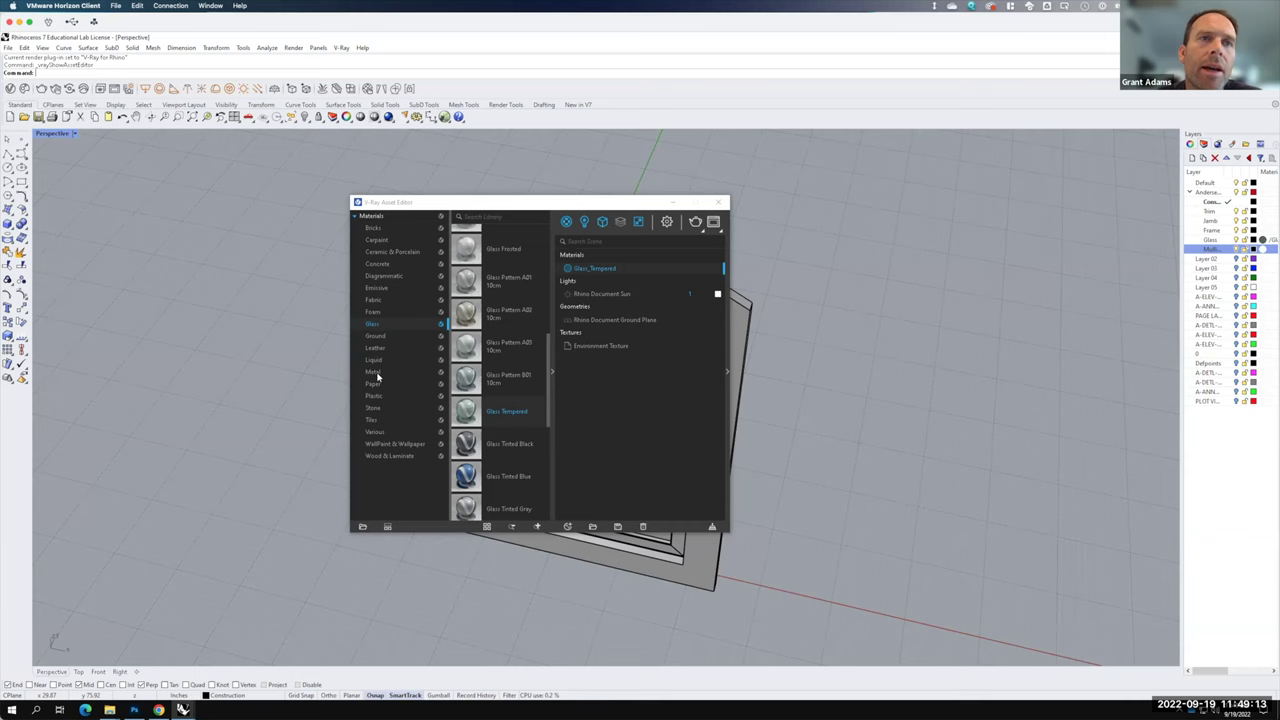
# - Browse the Metal, Plastic and Liquid categories and return to Aluminum Anodized DarkGray
pyautogui.click(381, 373)
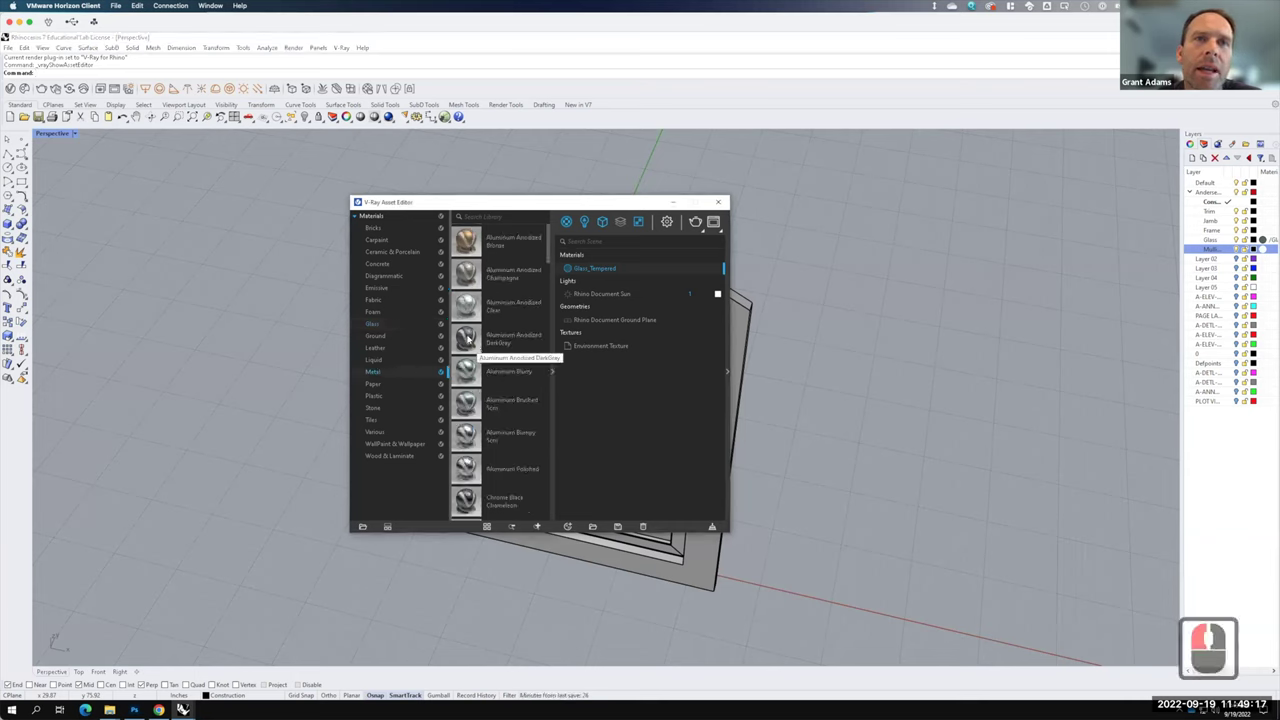
pyautogui.click(479, 345)
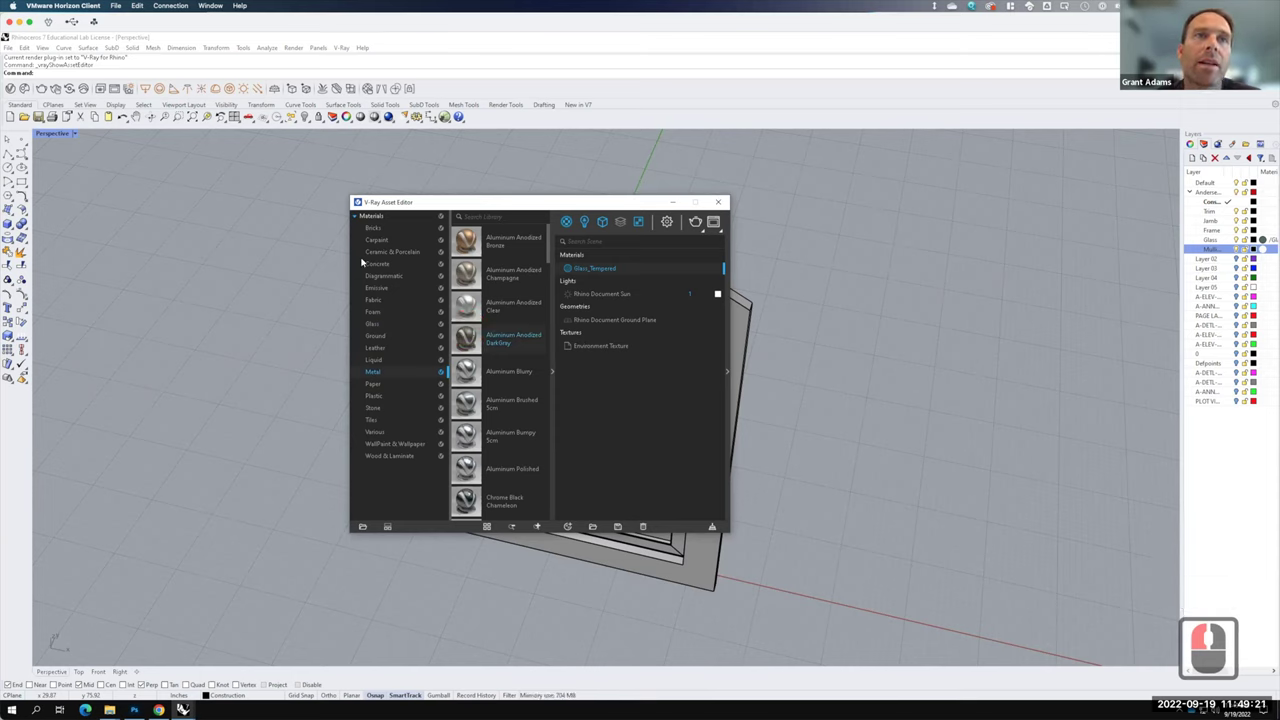
pyautogui.click(386, 394)
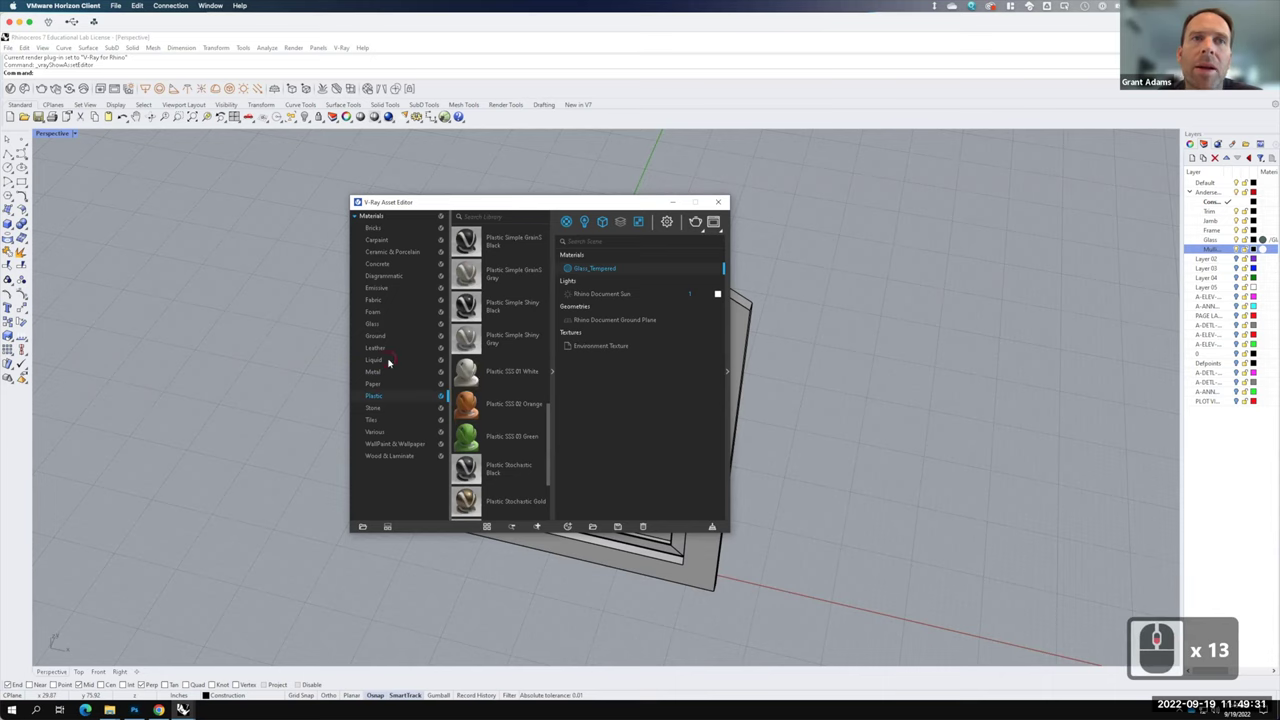
pyautogui.click(391, 358)
pyautogui.click(379, 310)
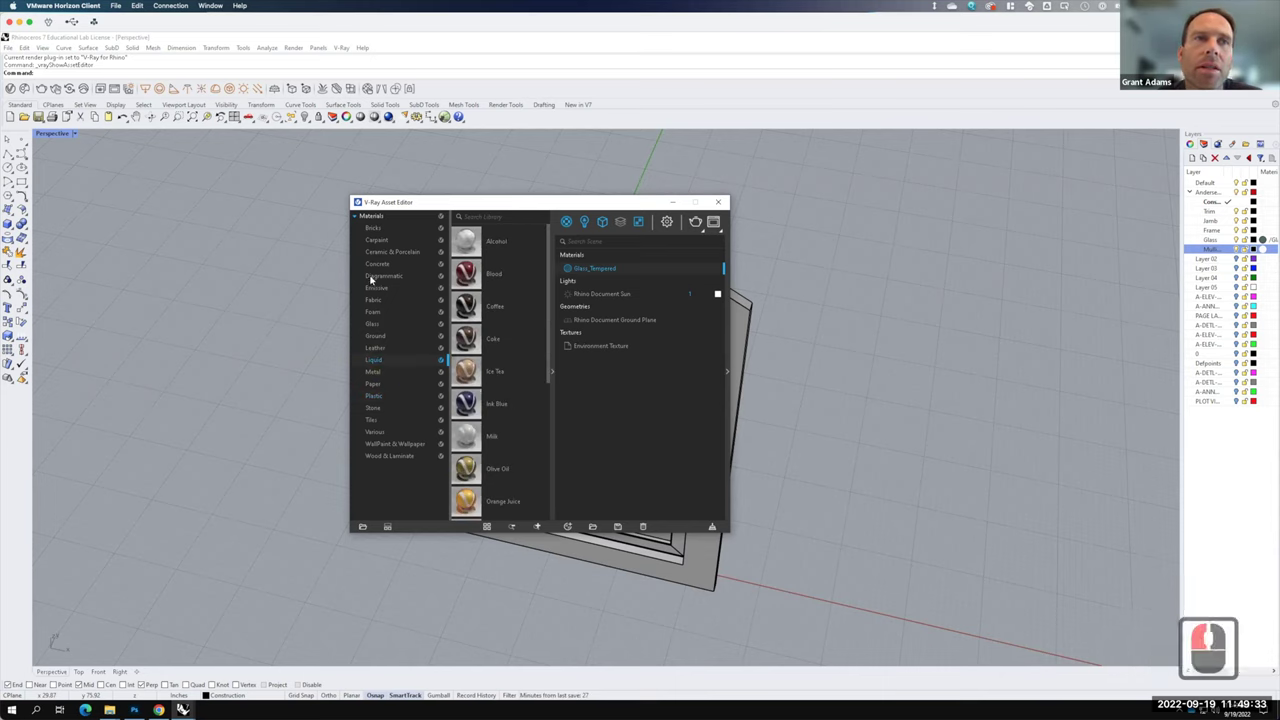
pyautogui.click(457, 309)
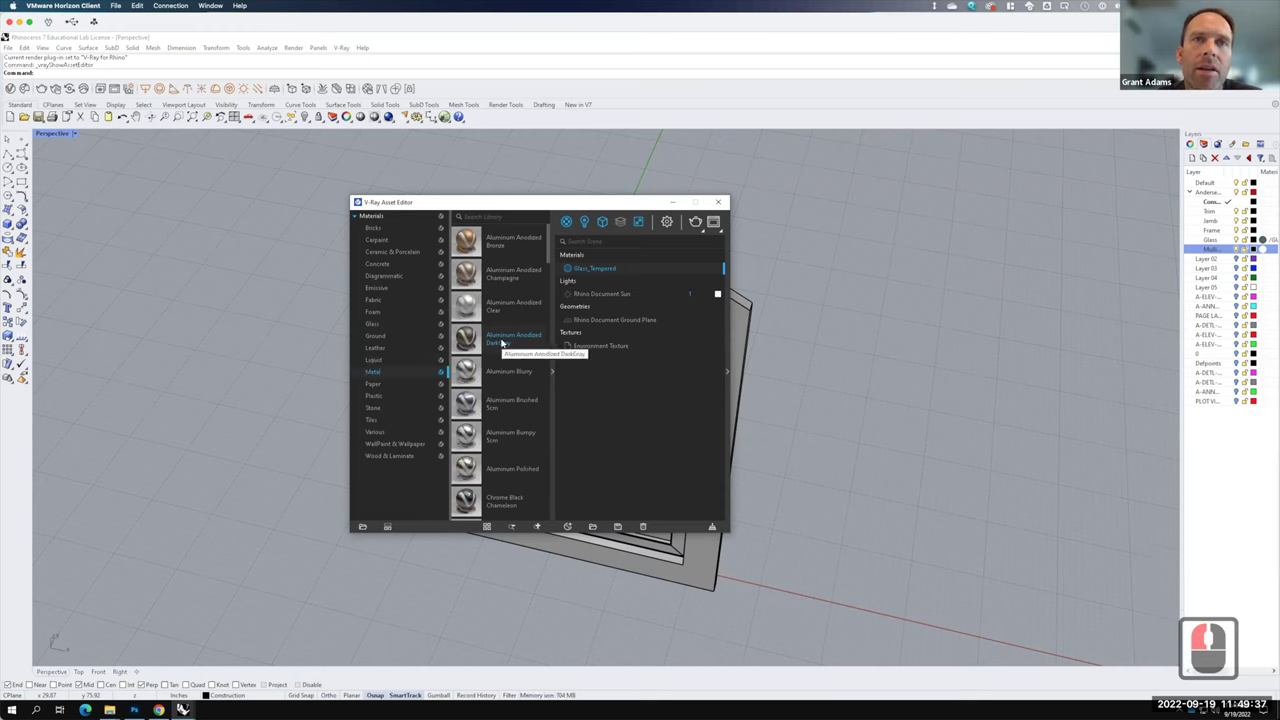
# - Add Aluminum Anodized DarkGray to the scene and apply it to the casement Frame layer
pyautogui.rightClick(505, 339)
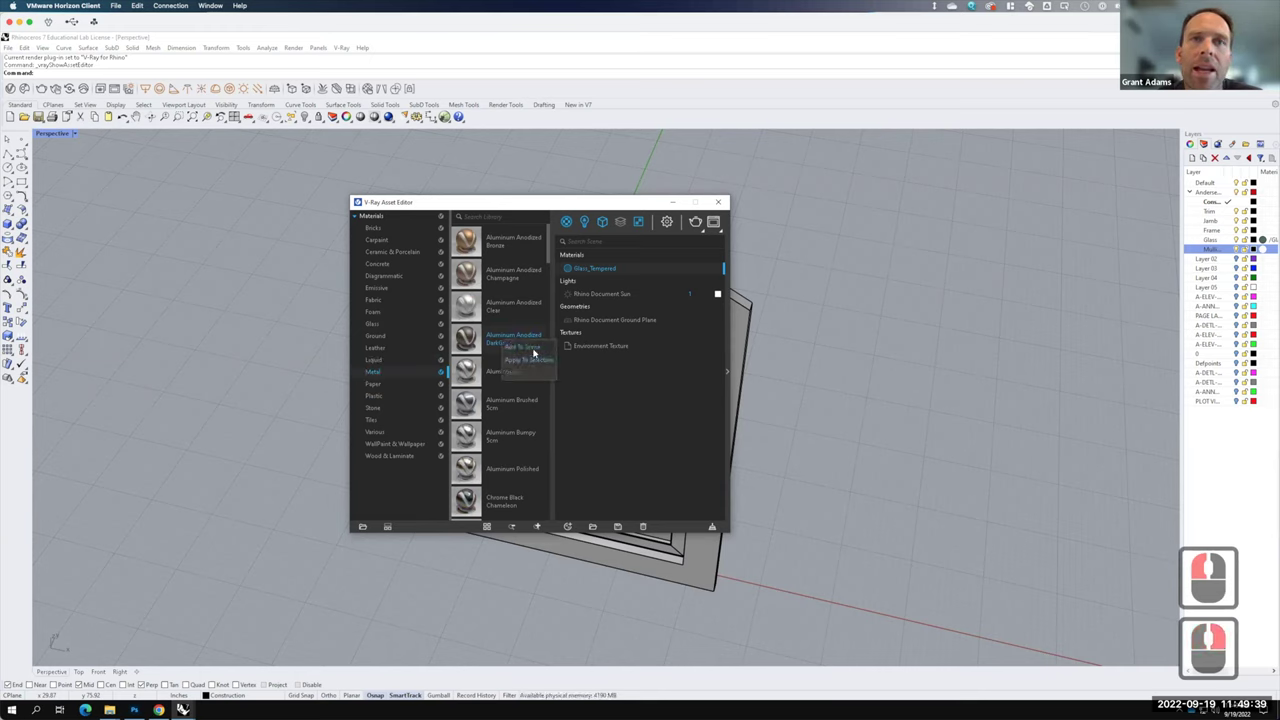
pyautogui.click(537, 349)
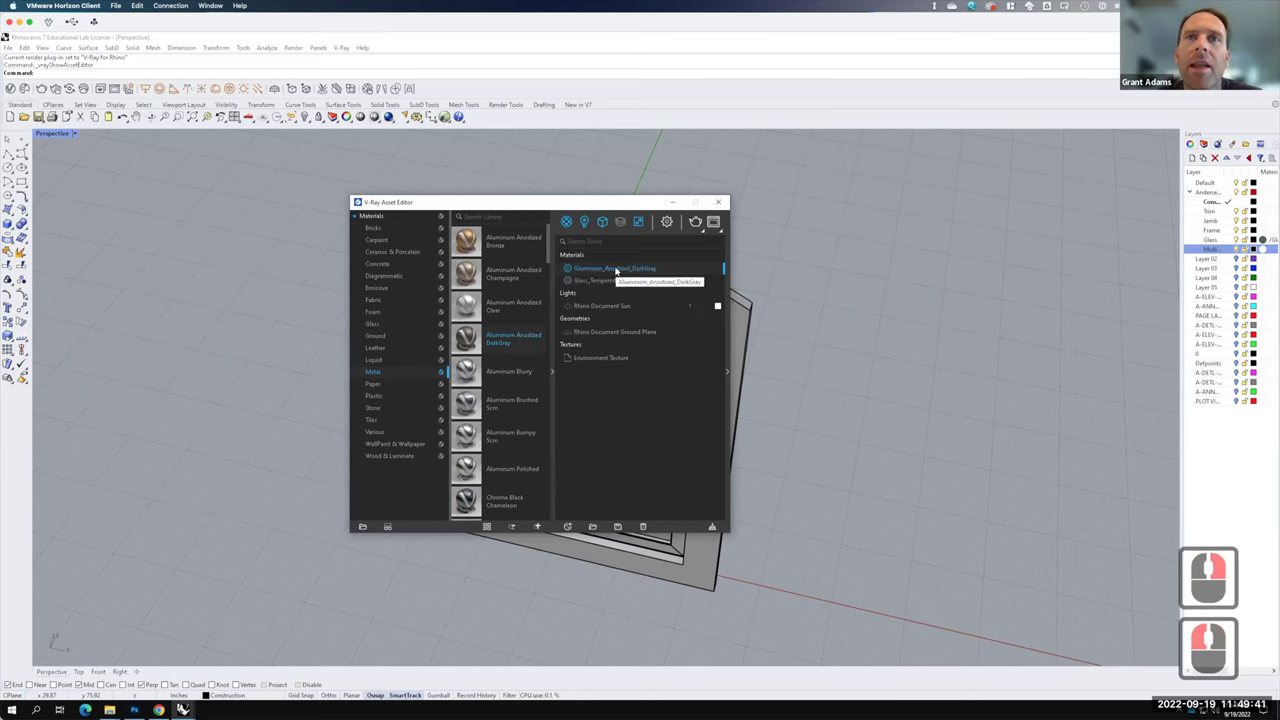
pyautogui.rightClick(628, 268)
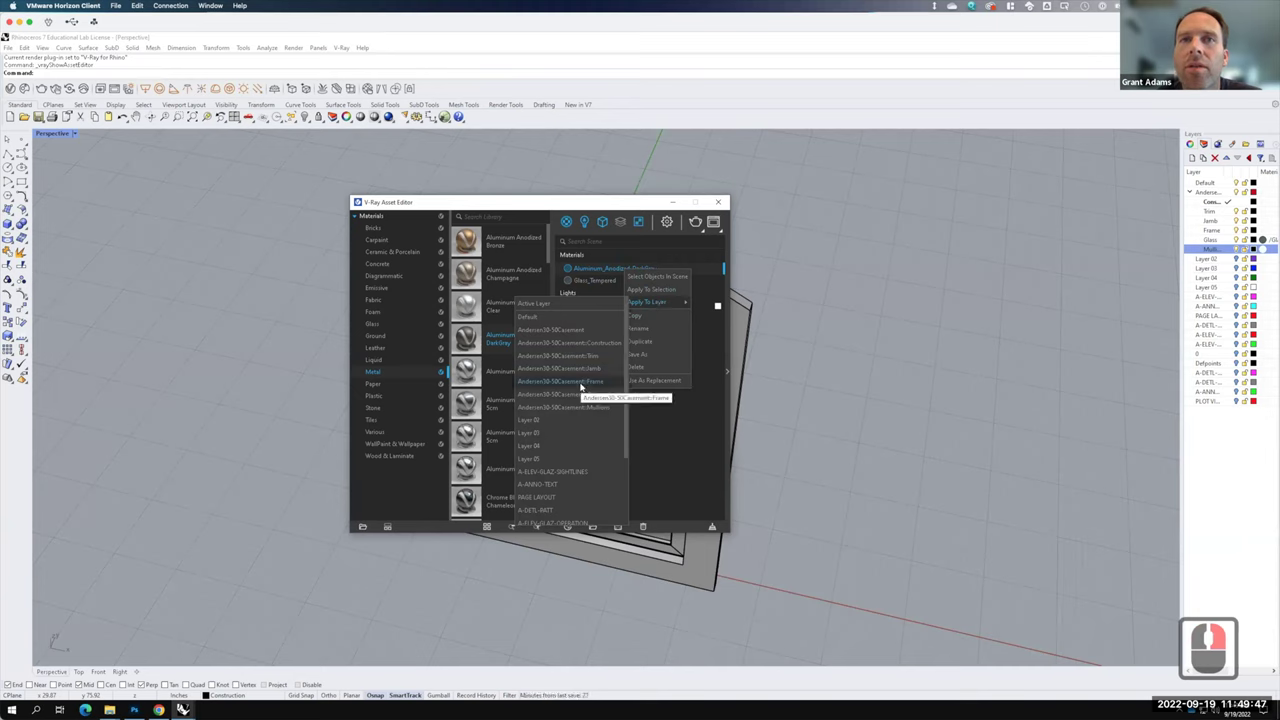
pyautogui.click(584, 384)
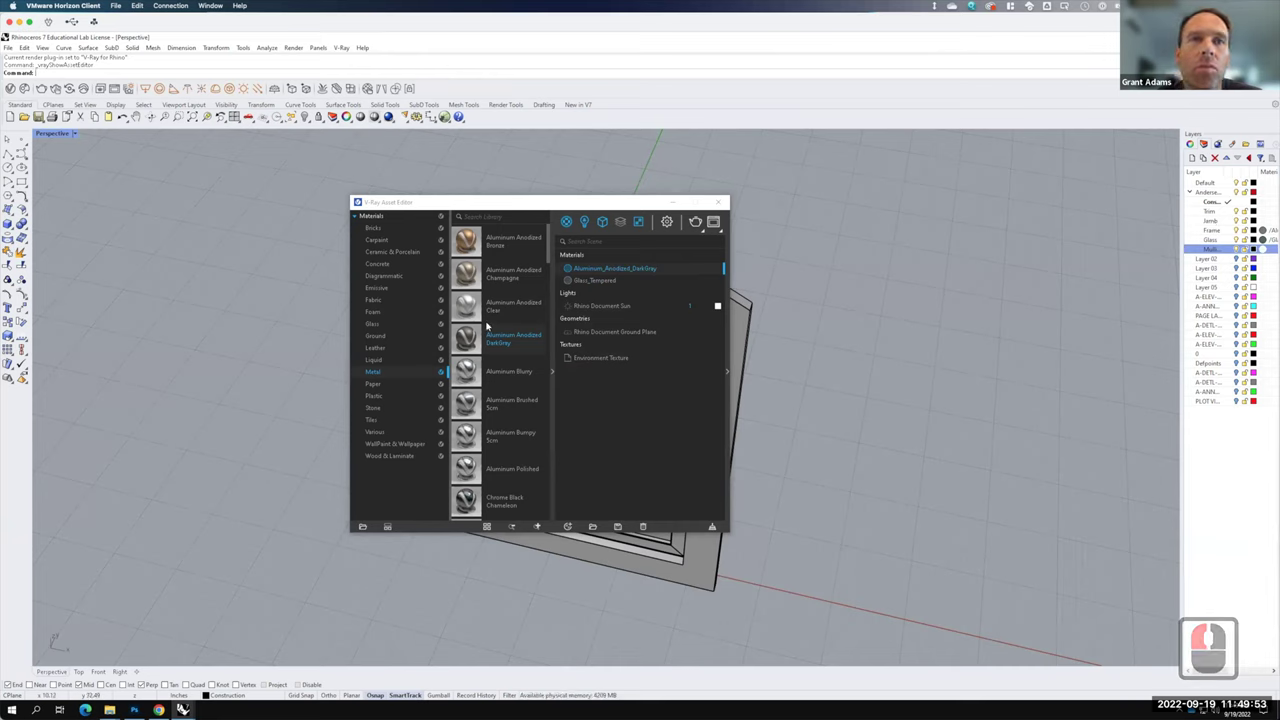
# - Find Veneer D01 120cm in the wood materials and add it to the scene
pyautogui.press('F15')
pyautogui.click(419, 446)
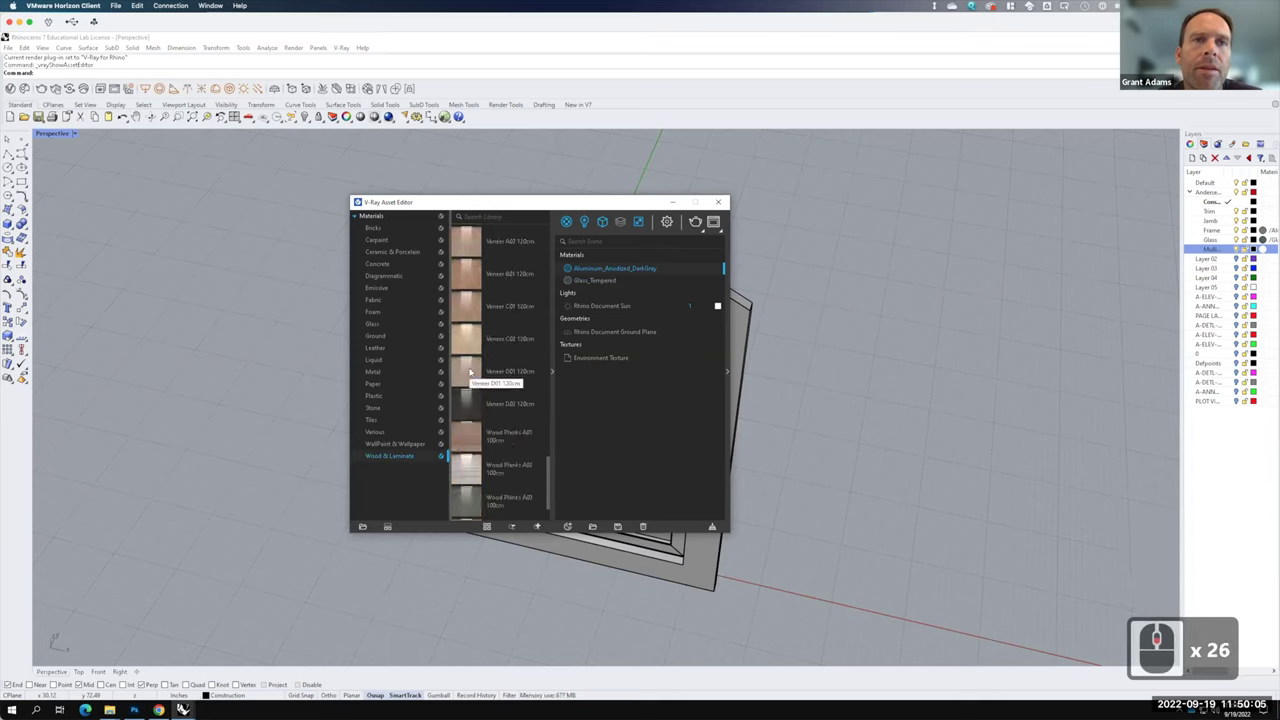
pyautogui.rightClick(473, 368)
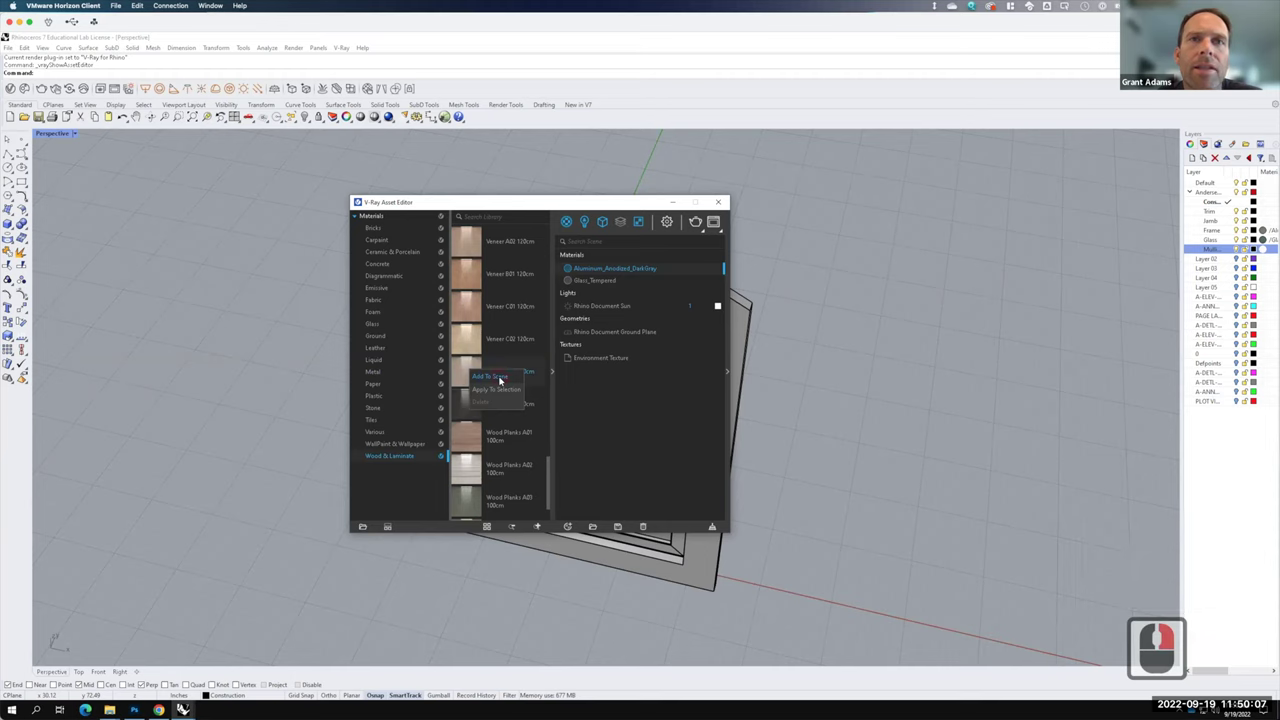
pyautogui.rightClick(509, 372)
pyautogui.click(606, 340)
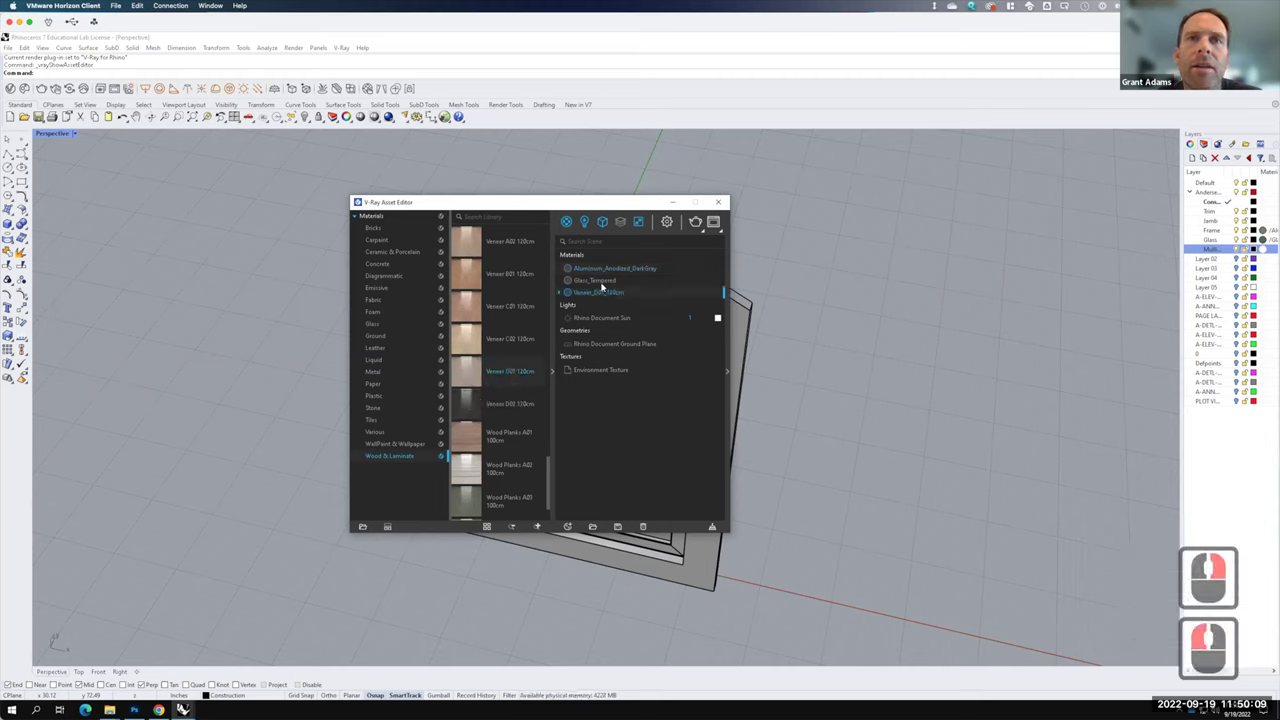
# - Apply the Veneer D01 120cm material to three casement layers, including the trim
pyautogui.rightClick(598, 292)
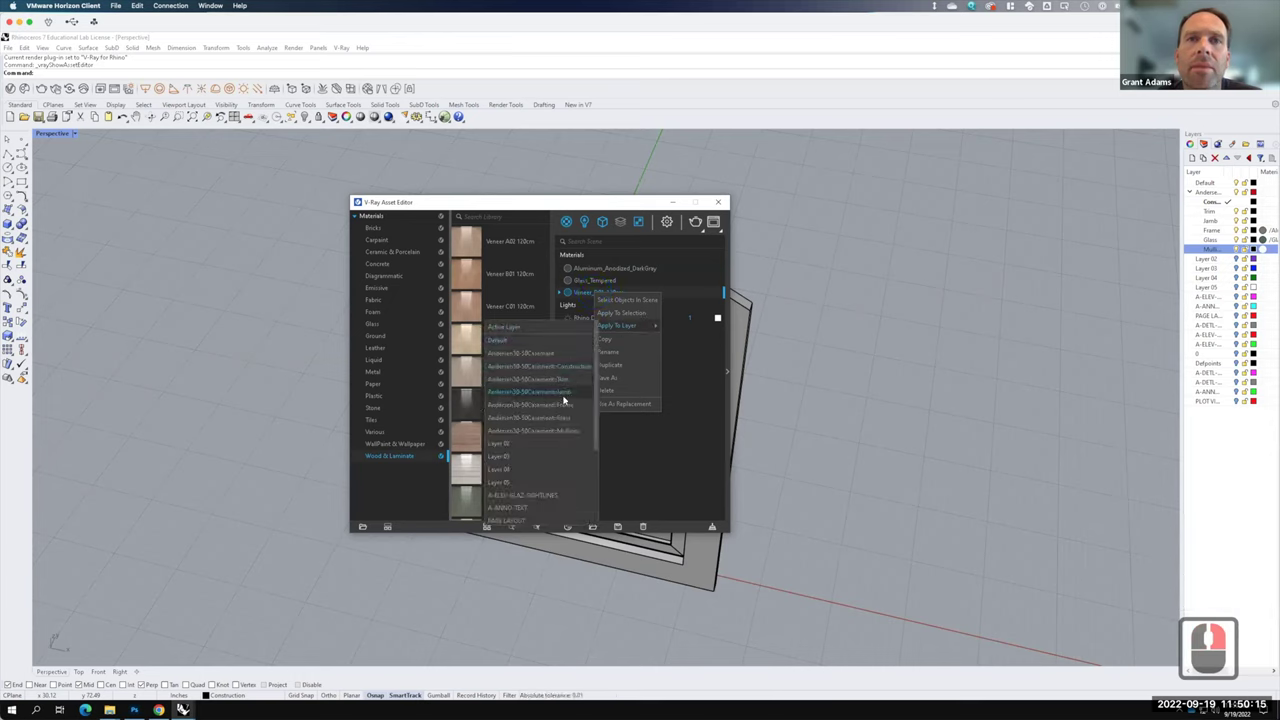
pyautogui.click(567, 396)
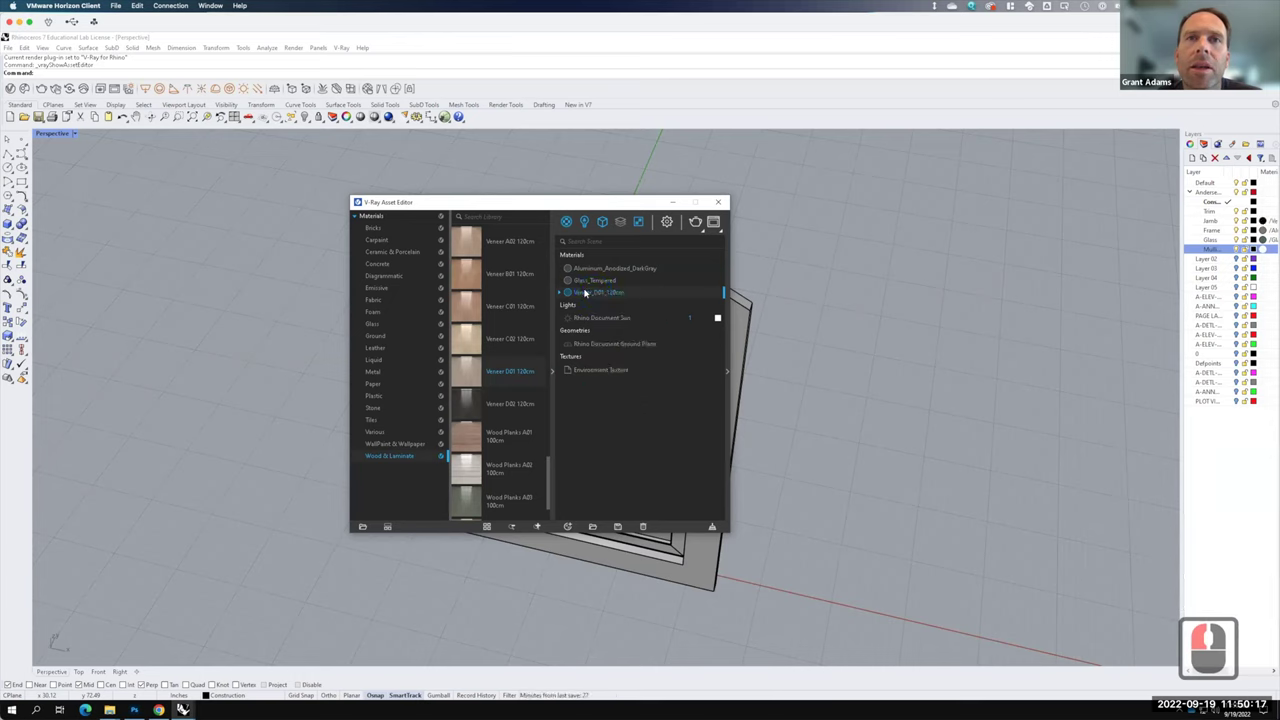
pyautogui.rightClick(588, 290)
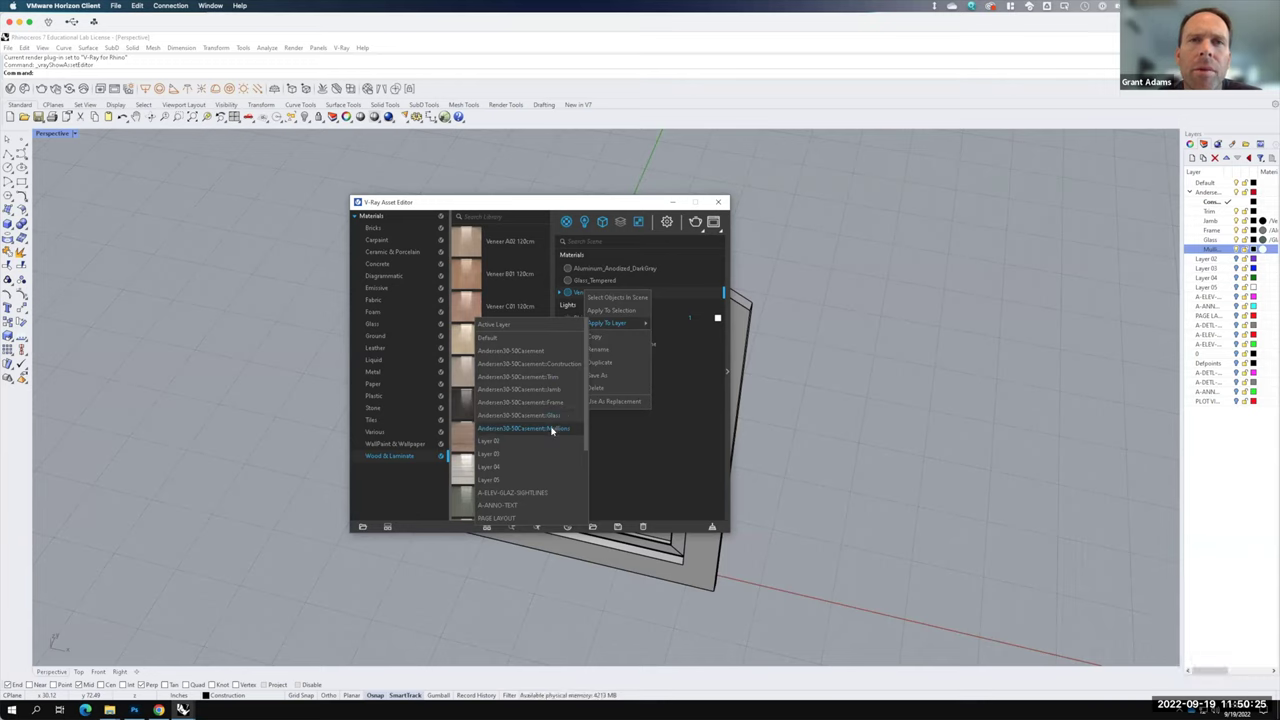
pyautogui.click(589, 356)
pyautogui.rightClick(599, 296)
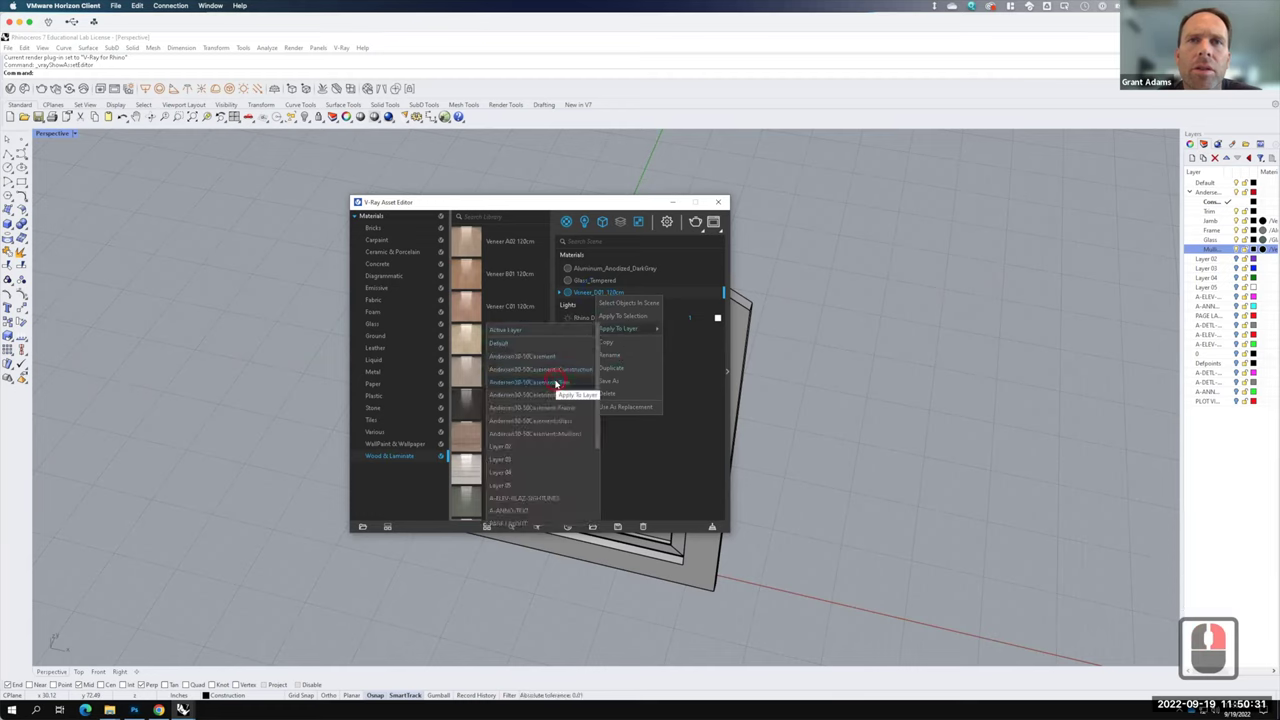
pyautogui.click(559, 380)
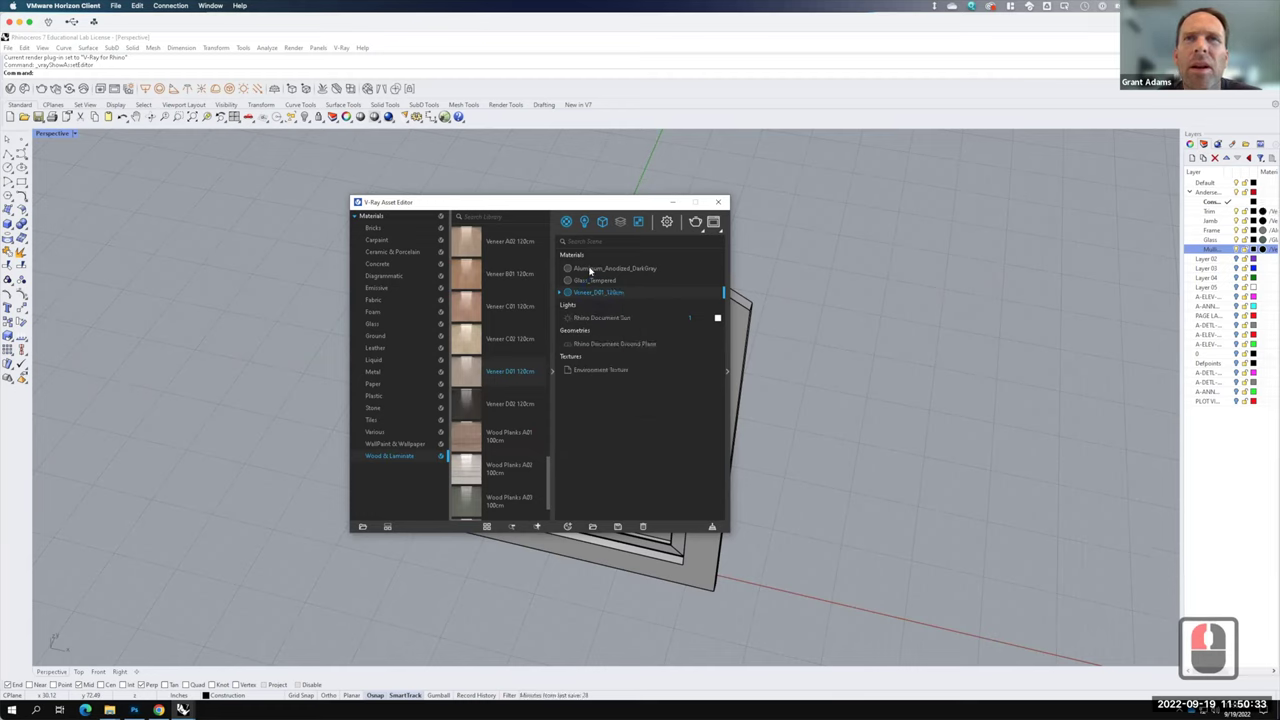
# - Apply the dark anodized aluminium material to another casement layer
pyautogui.rightClick(593, 267)
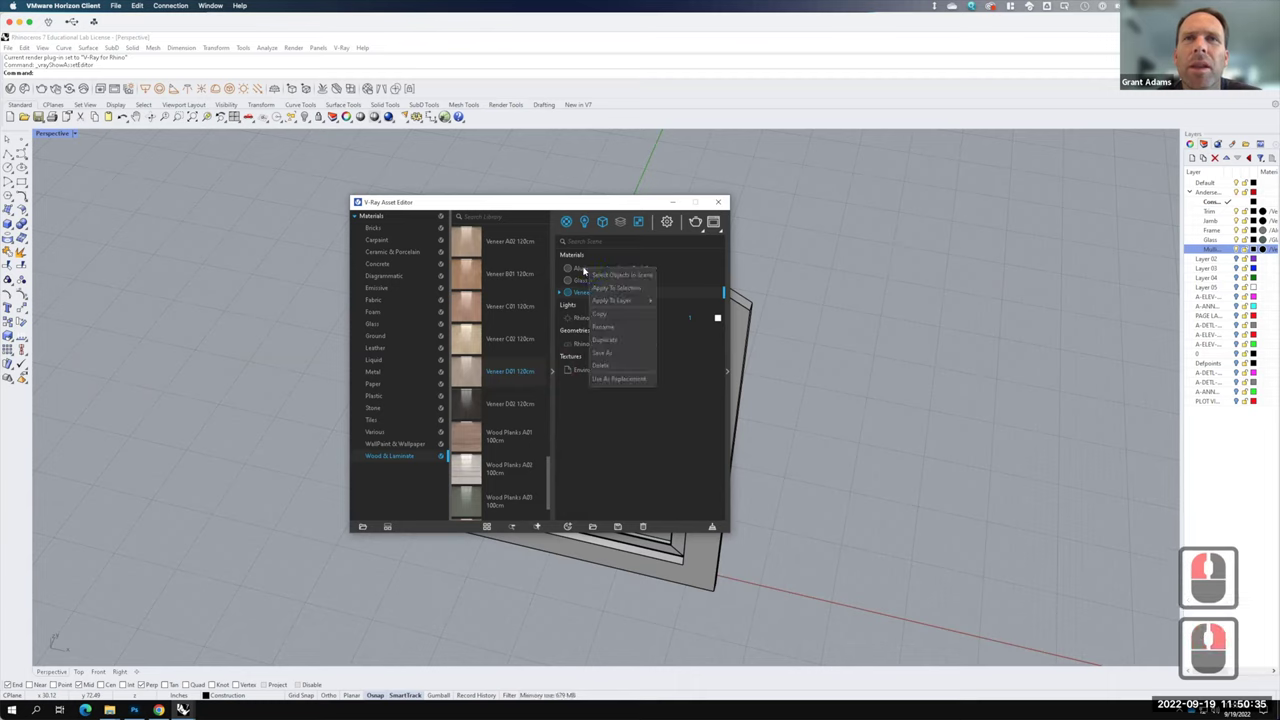
pyautogui.click(587, 267)
pyautogui.rightClick(587, 267)
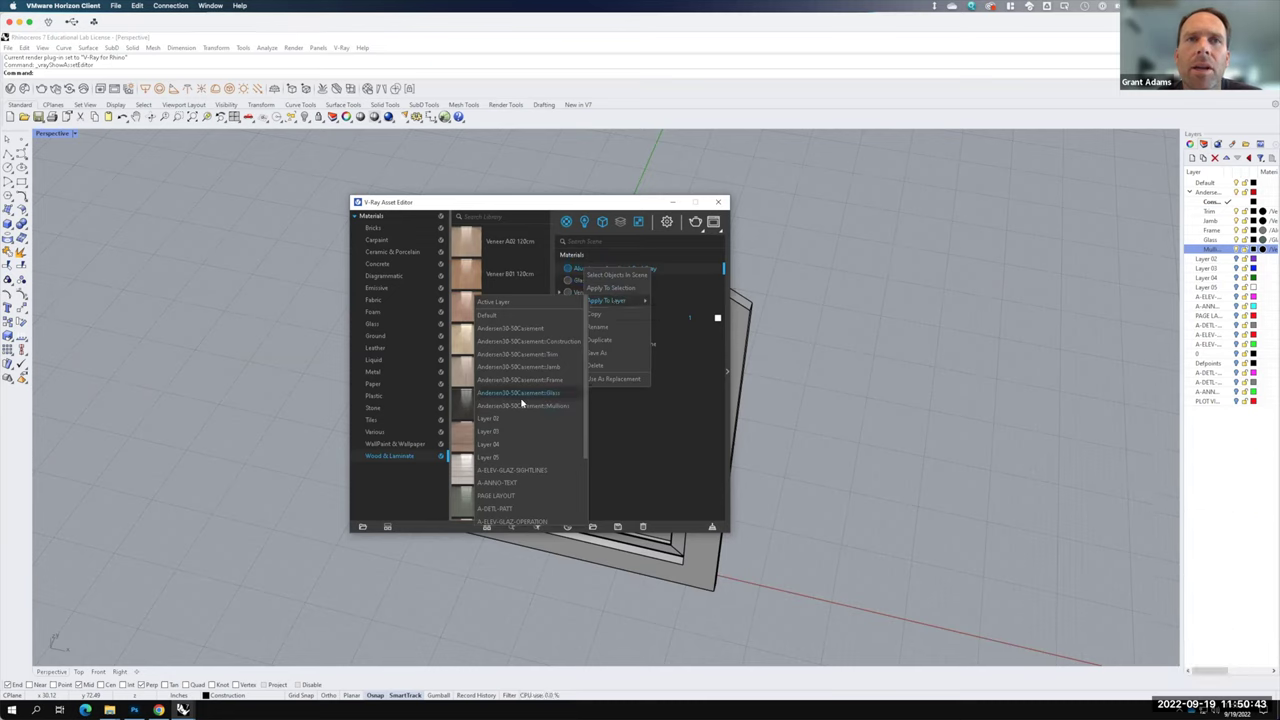
pyautogui.click(527, 403)
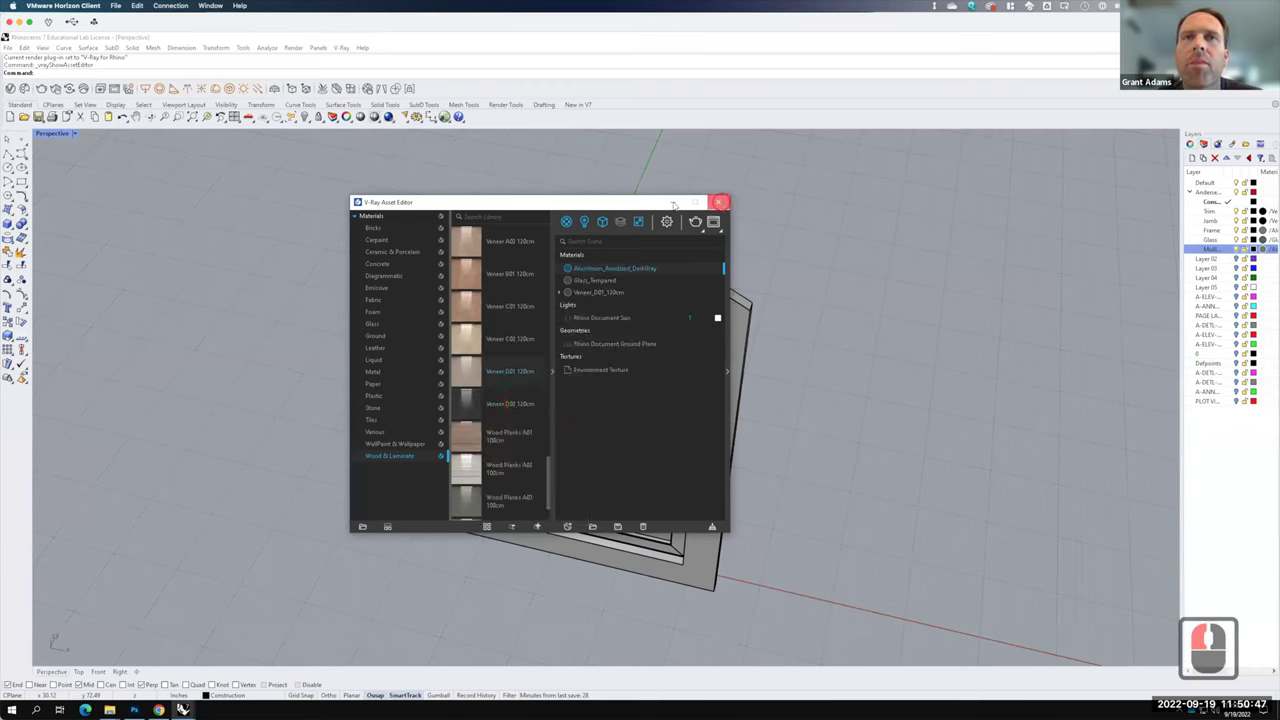
# - Close the V-Ray Asset Editor and switch the Perspective viewport to Rendered display
pyautogui.click(599, 212)
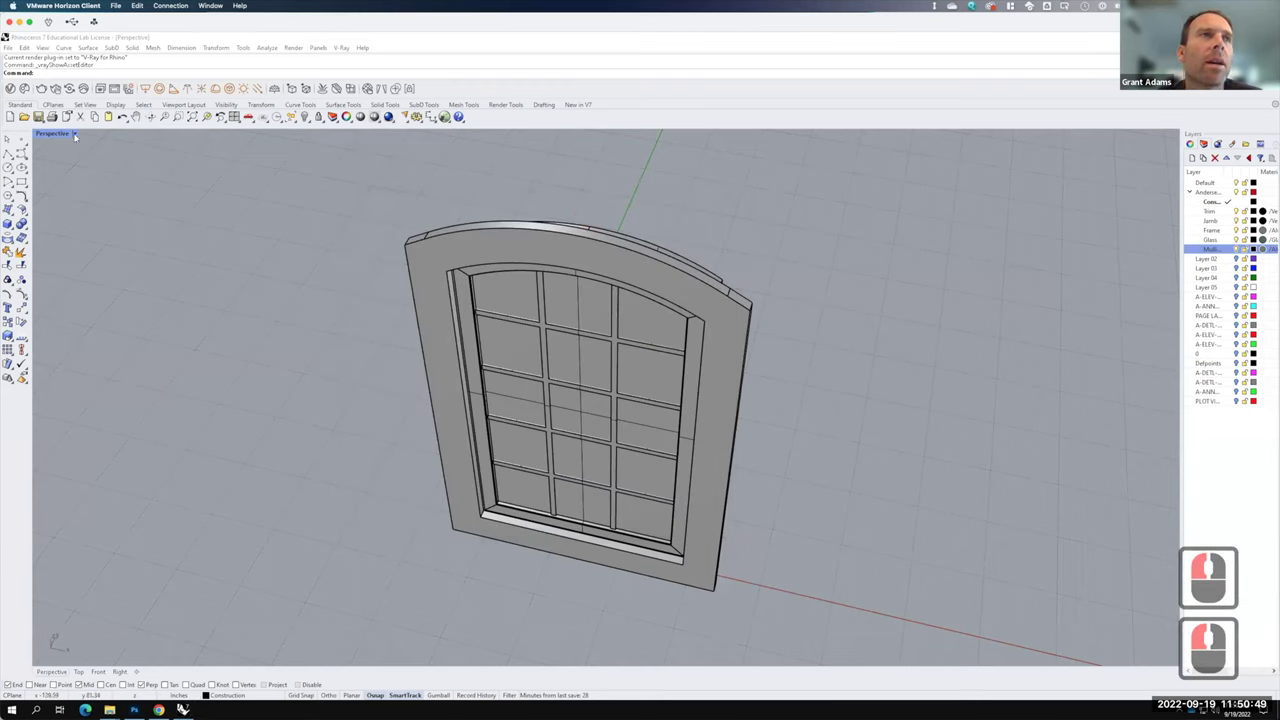
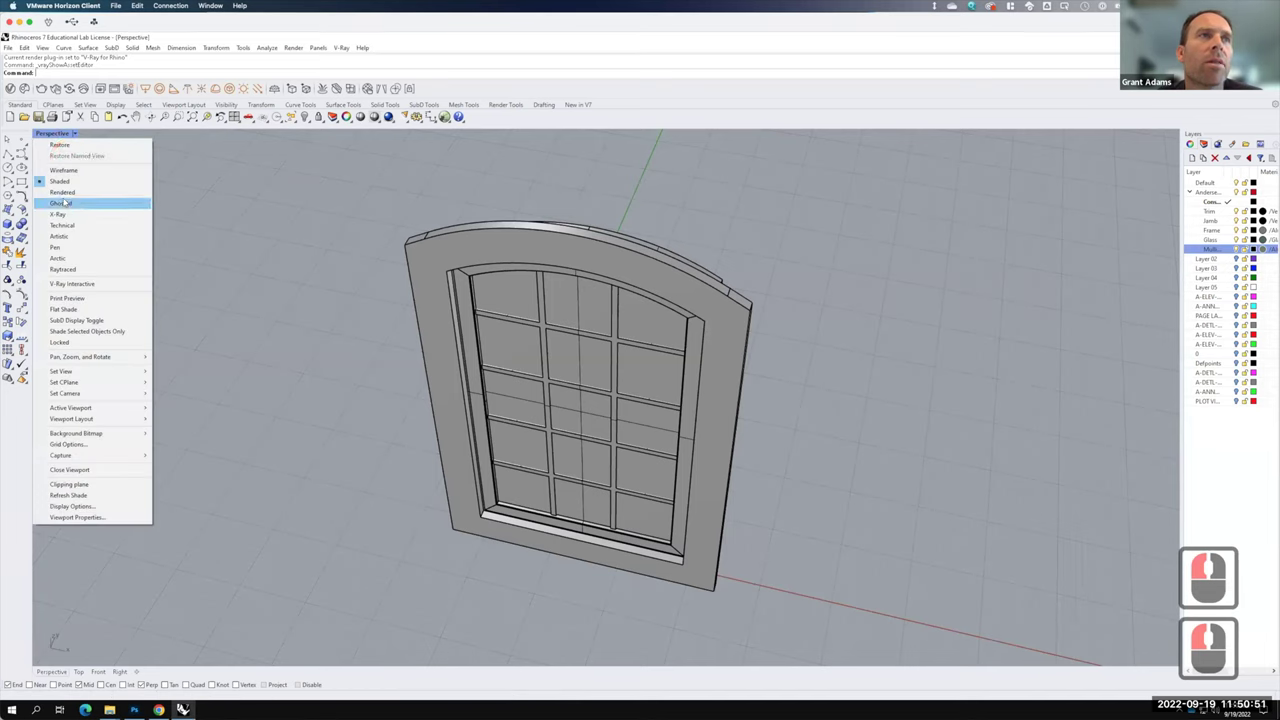
pyautogui.click(503, 210)
pyautogui.press('F15')
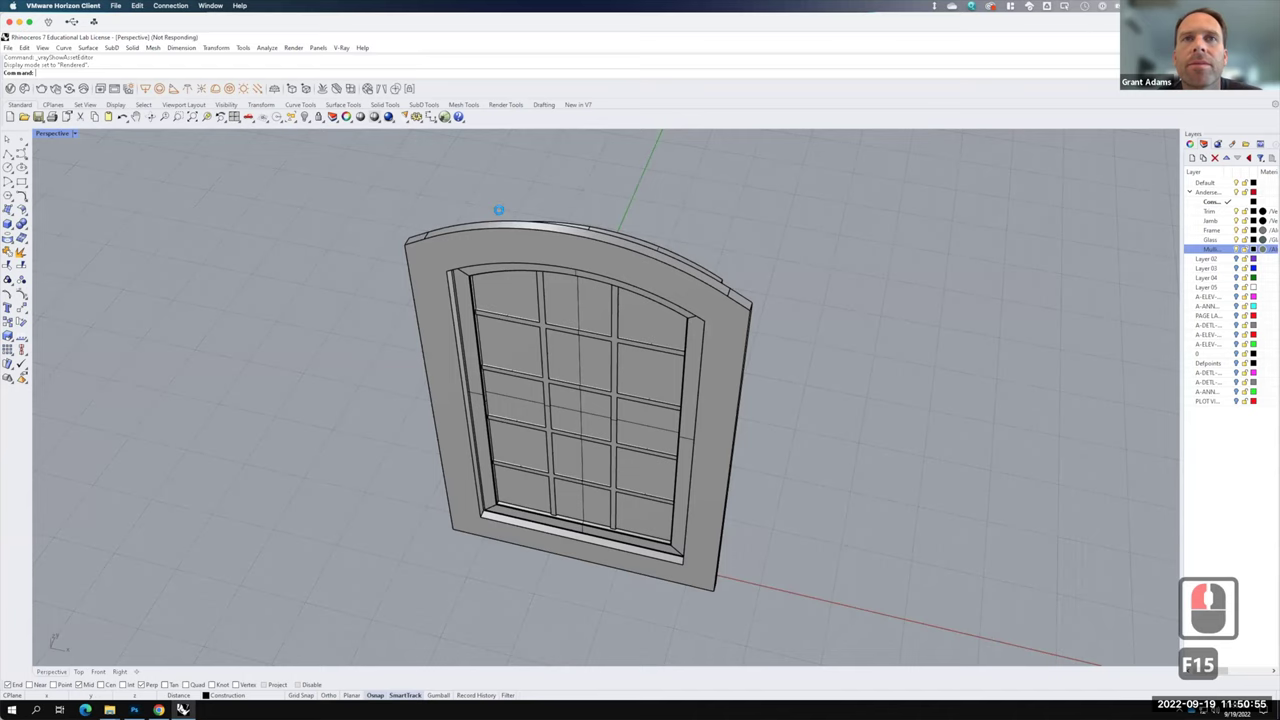
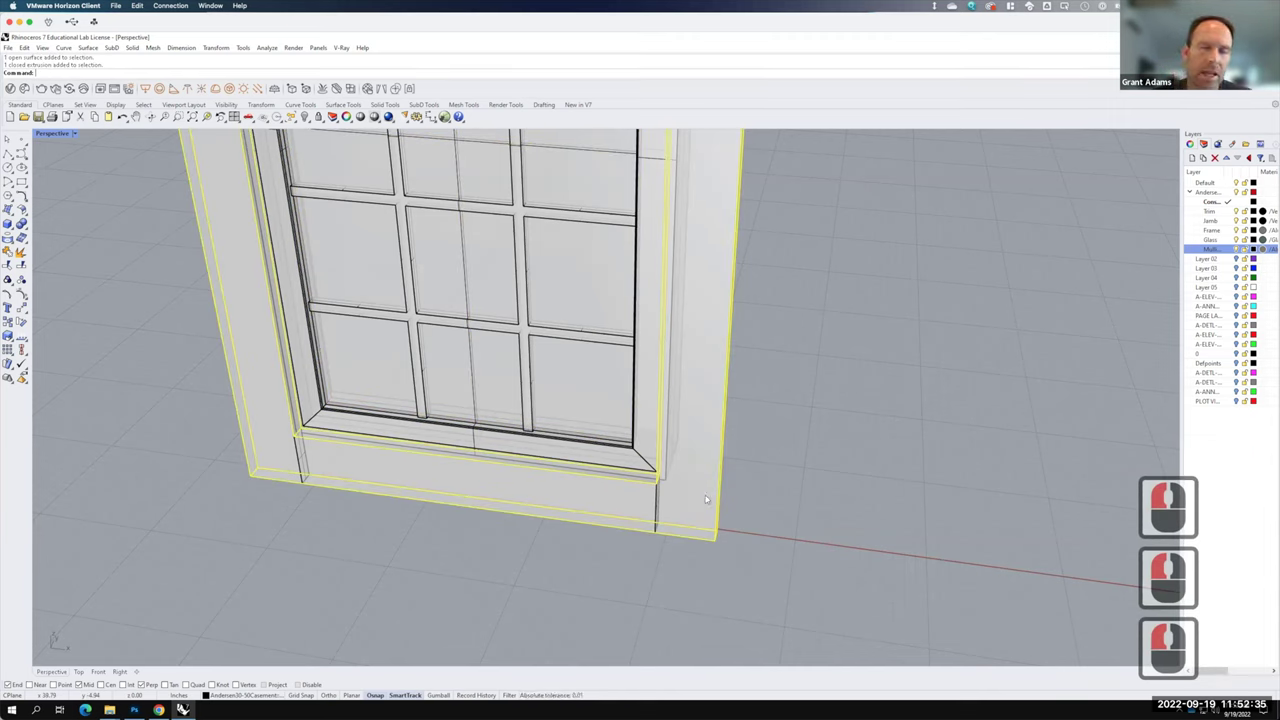
# - Start the Split command to cut the bottom sill off the window frame
pyautogui.write('spl')
pyautogui.press('Return')
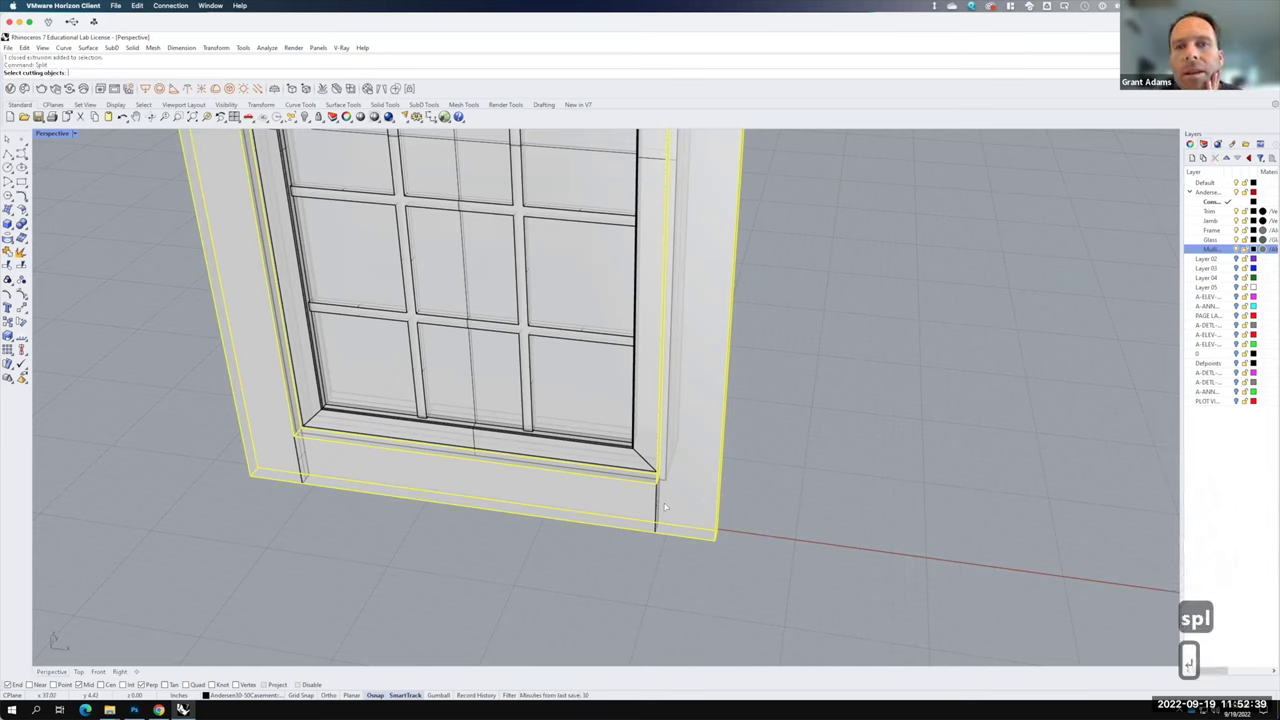
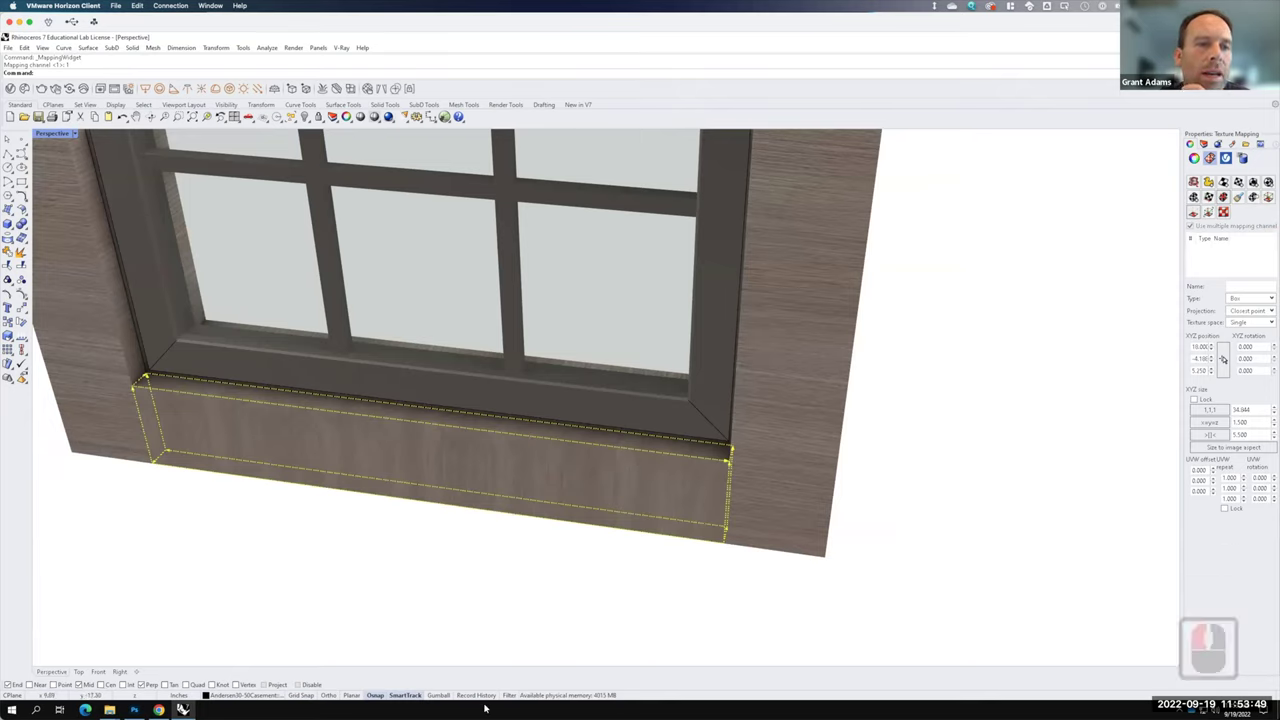
# - Rotate the sill's mapping widget box with the Gumball so the wood grain runs horizontal
pyautogui.press('F15')
pyautogui.click(471, 485)
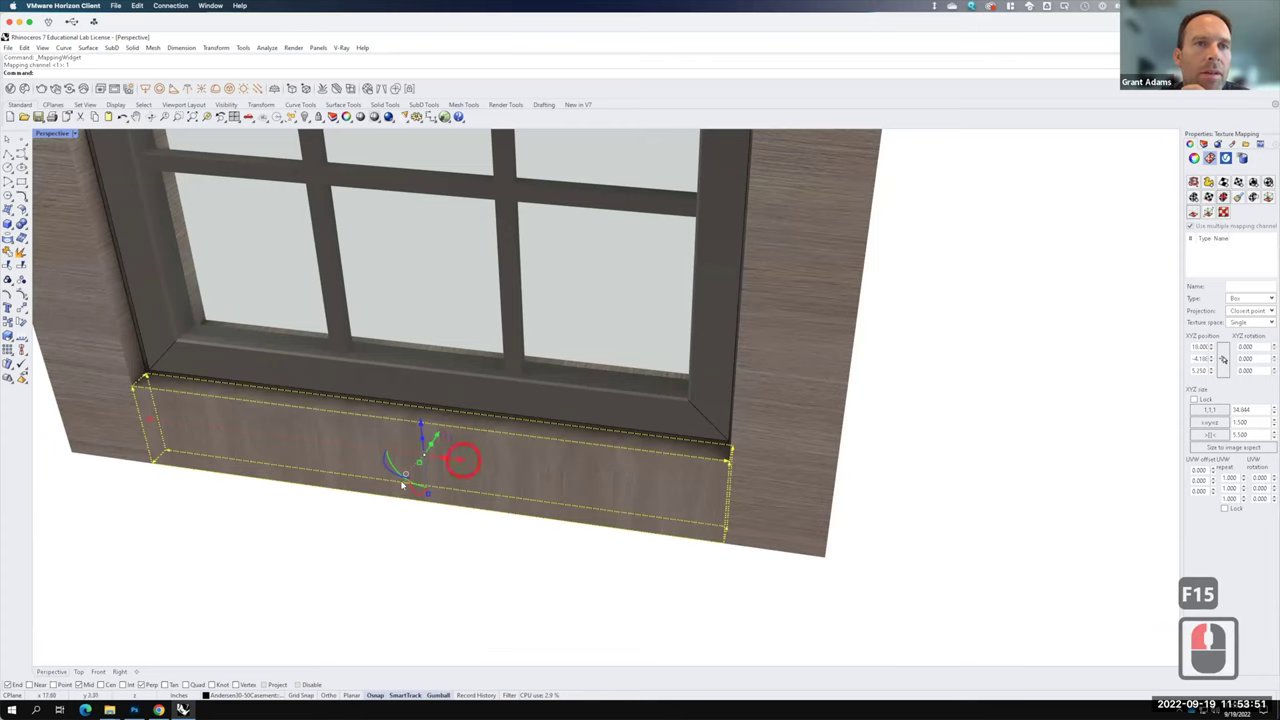
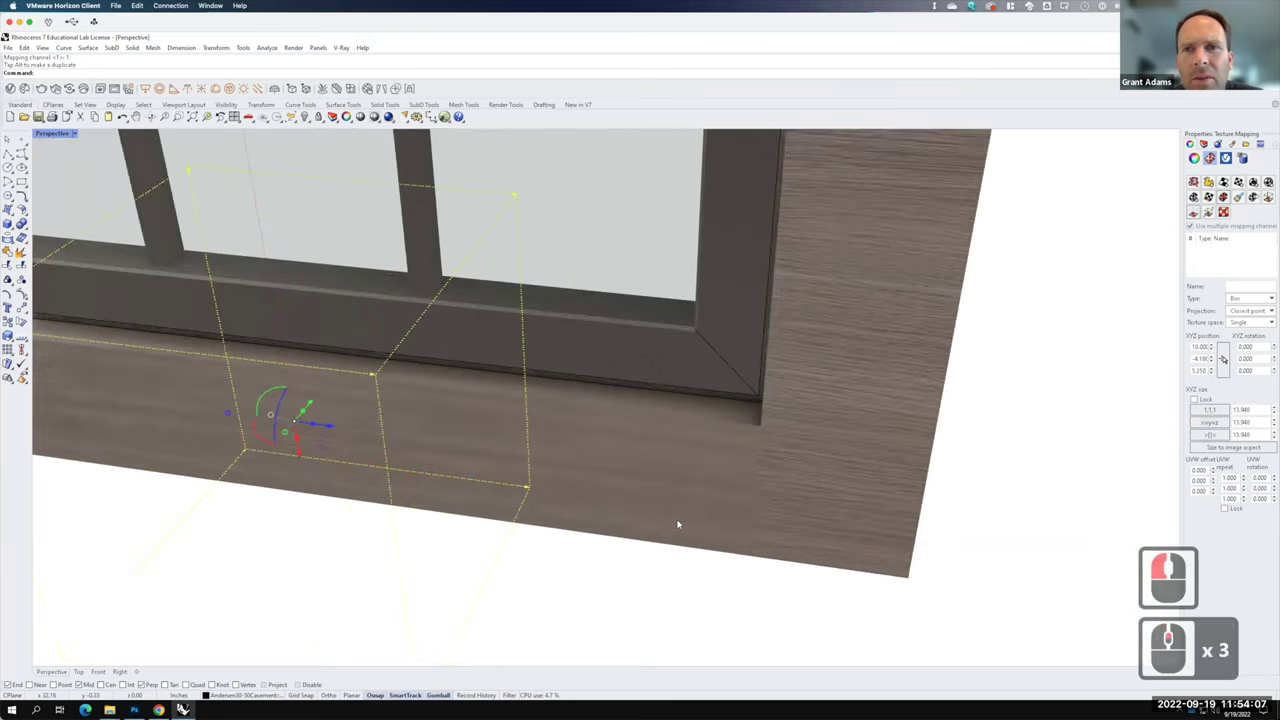
pyautogui.middleClick(681, 520)
pyautogui.middleClick(681, 520)
pyautogui.middleClick(681, 520)
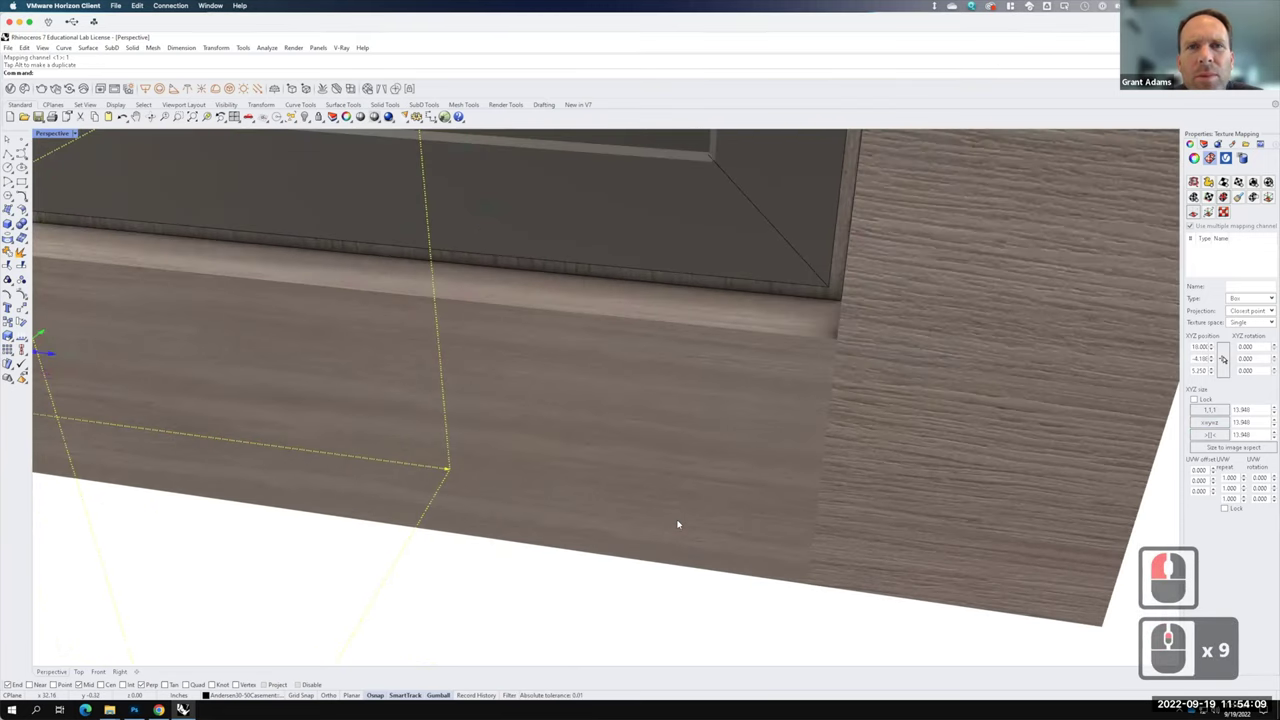
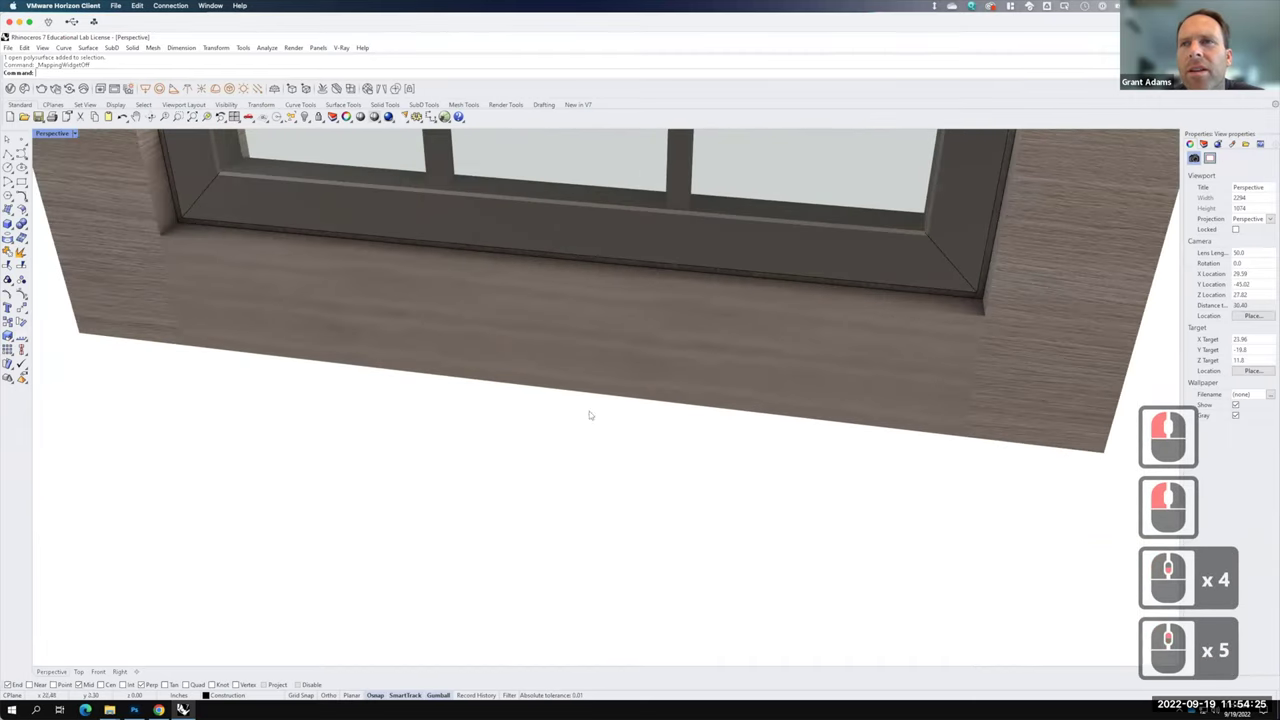
# - Match the two side jambs' texture mapping to the sill with MatchMapping
pyautogui.click(834, 268)
pyautogui.click(711, 378)
pyautogui.click(840, 256)
pyautogui.click(313, 242)
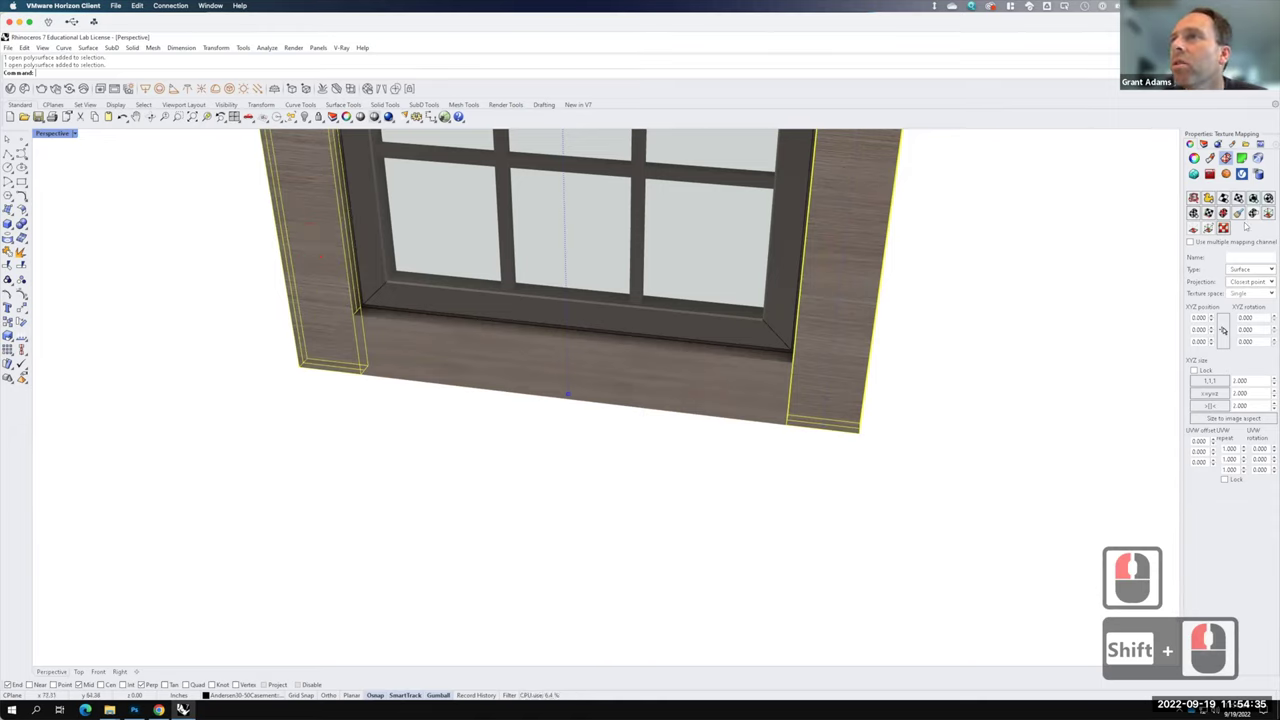
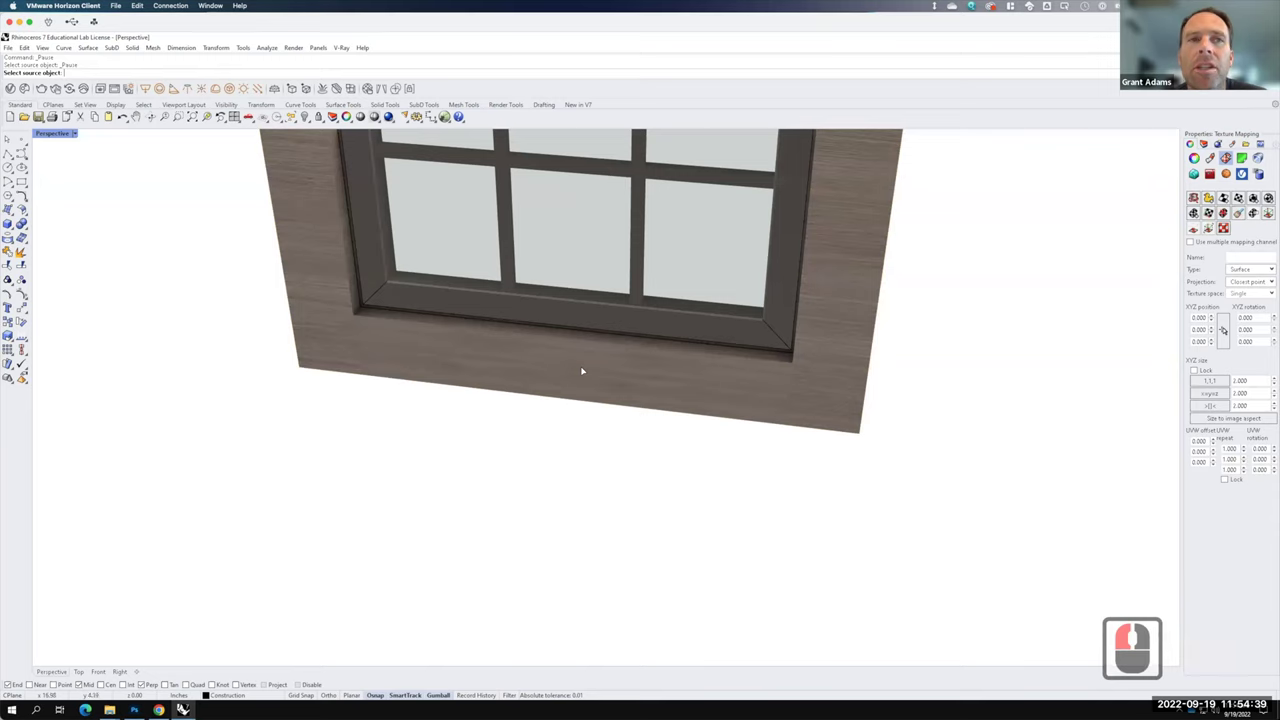
pyautogui.click(585, 367)
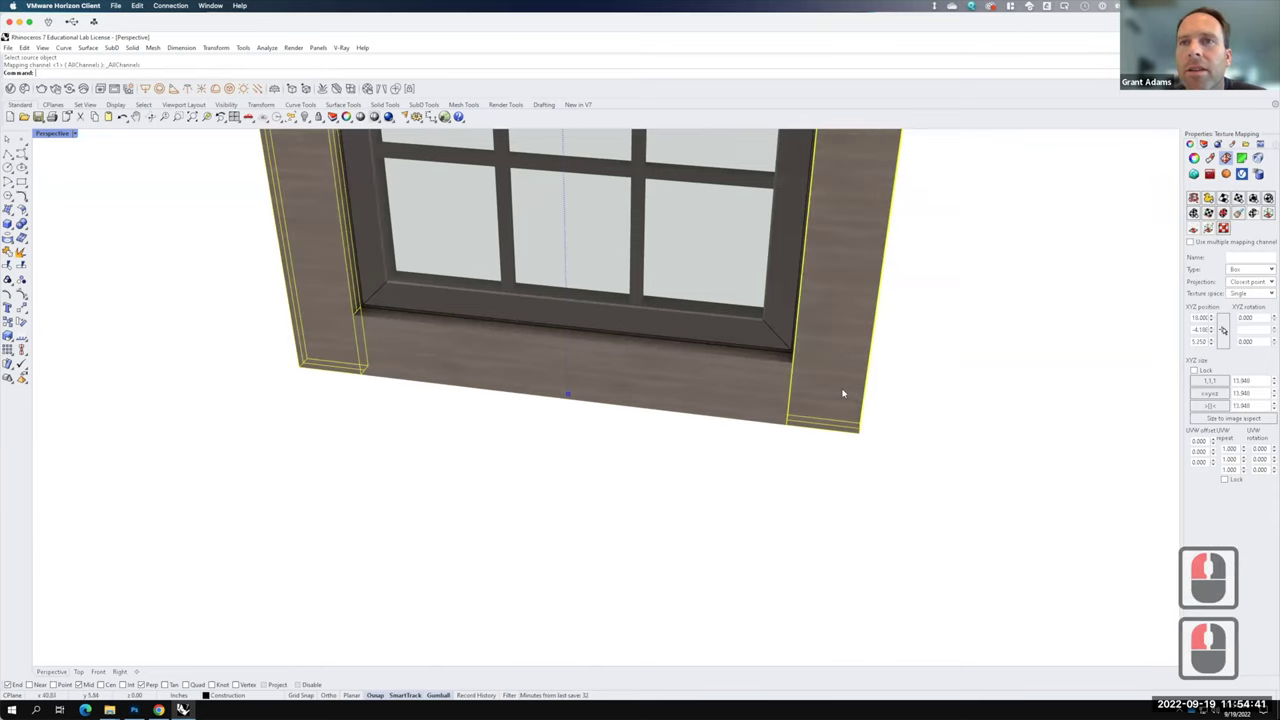
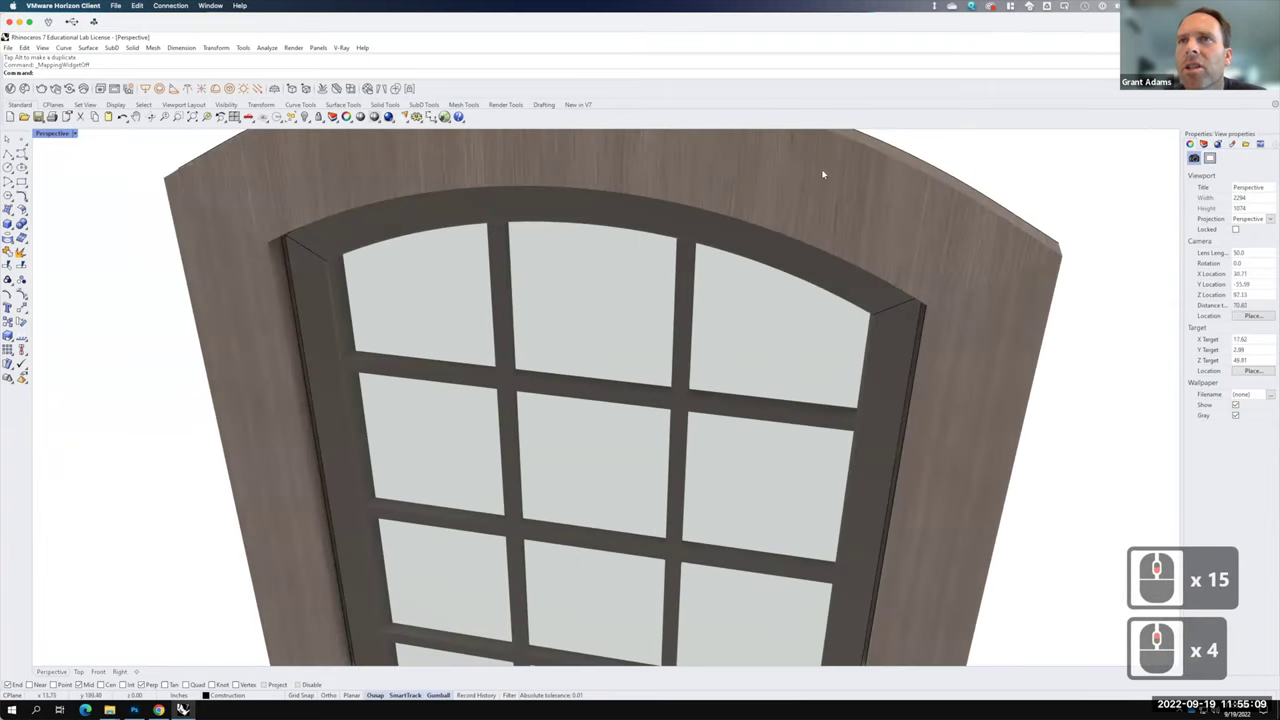
# - Match the arched head piece's texture mapping to a neighbouring frame piece
pyautogui.click(631, 166)
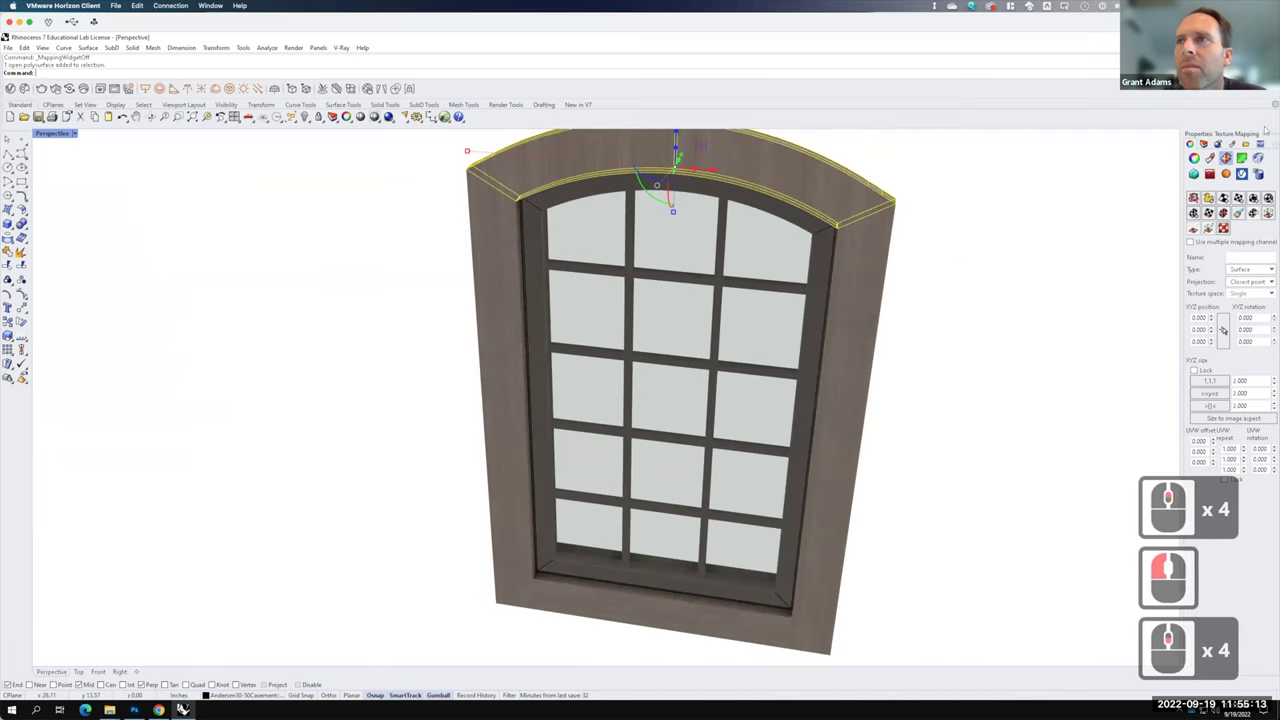
pyautogui.click(689, 566)
pyautogui.click(688, 616)
pyautogui.click(794, 196)
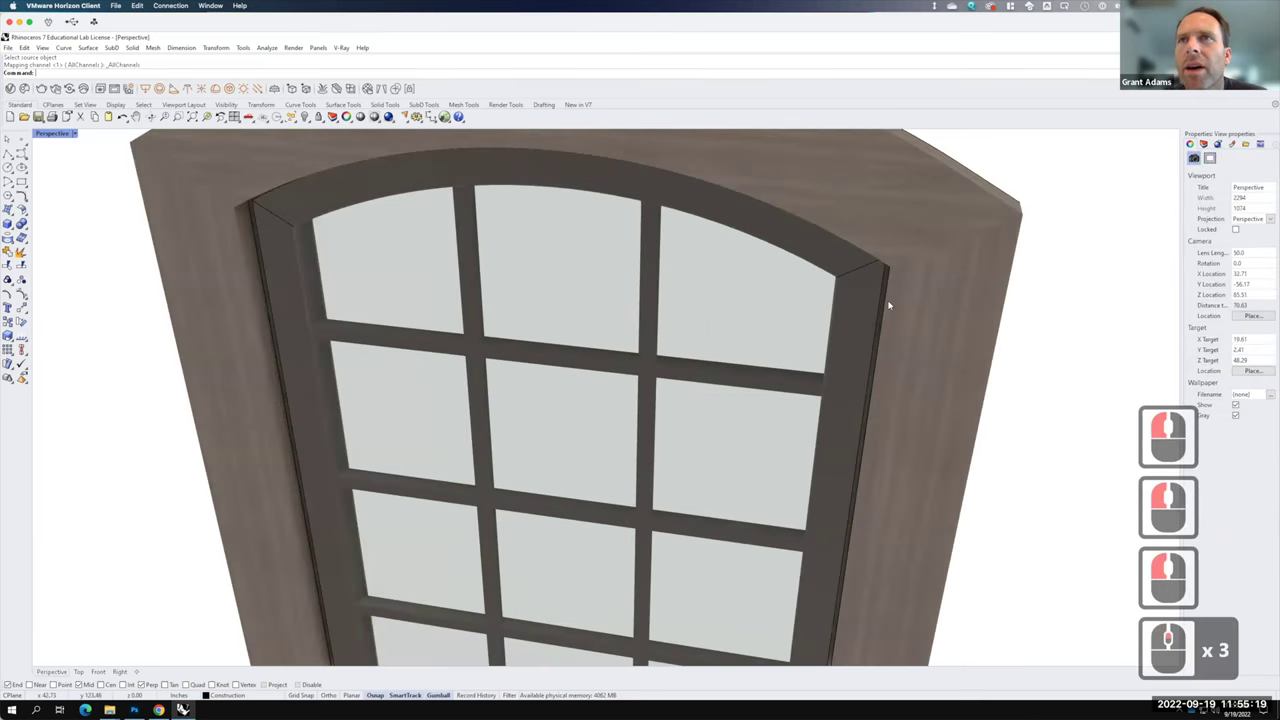
pyautogui.middleClick(811, 217)
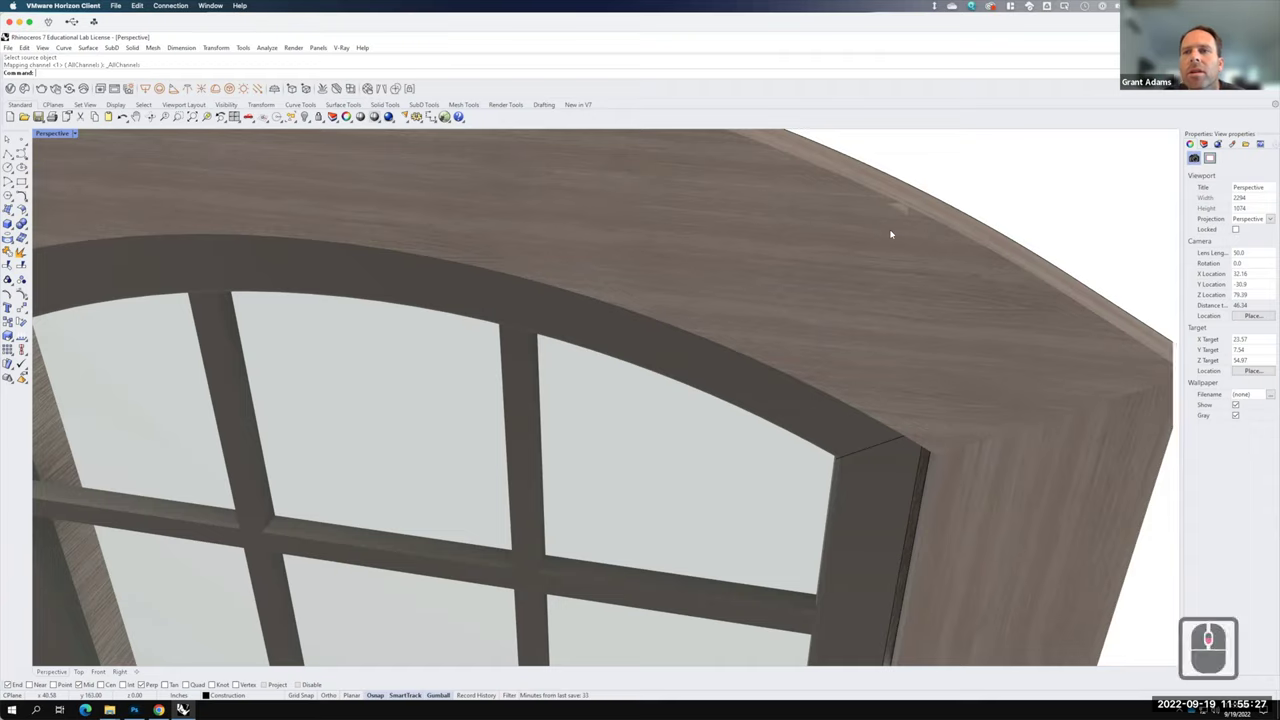
pyautogui.middleClick(909, 233)
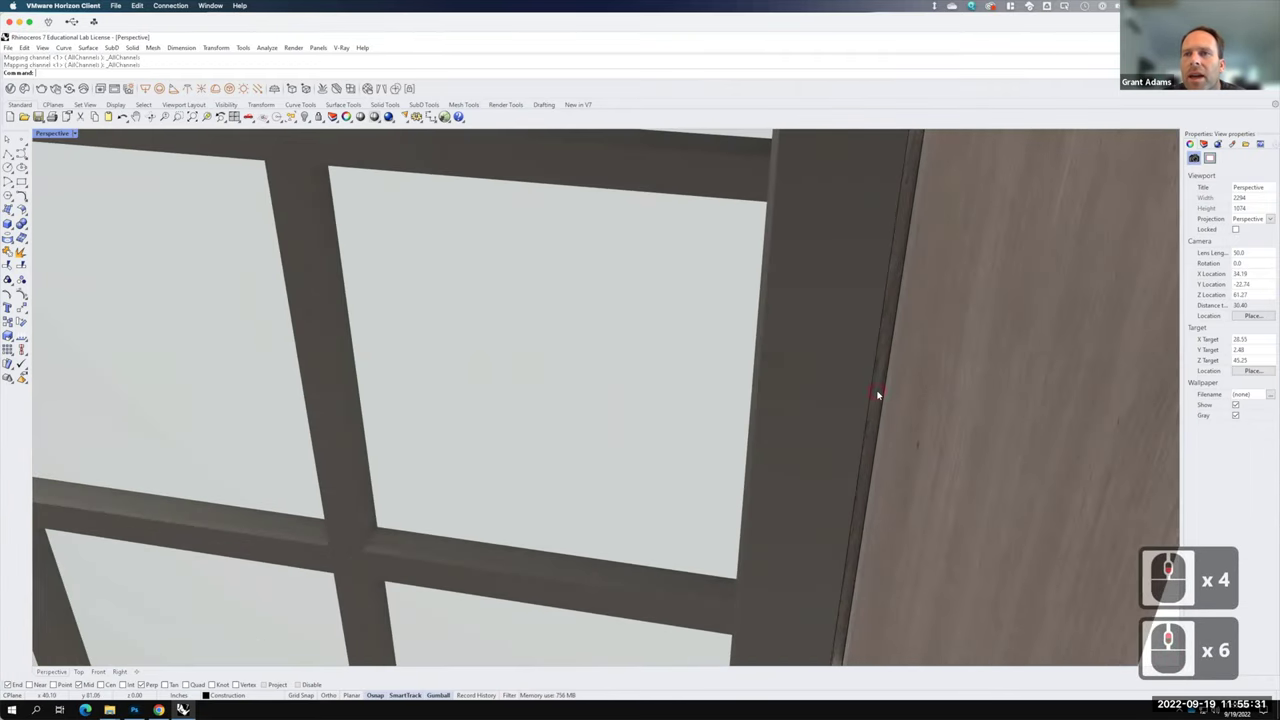
# - Select the sash frame and repeat the mapping match for consistent wood grain
pyautogui.click(881, 391)
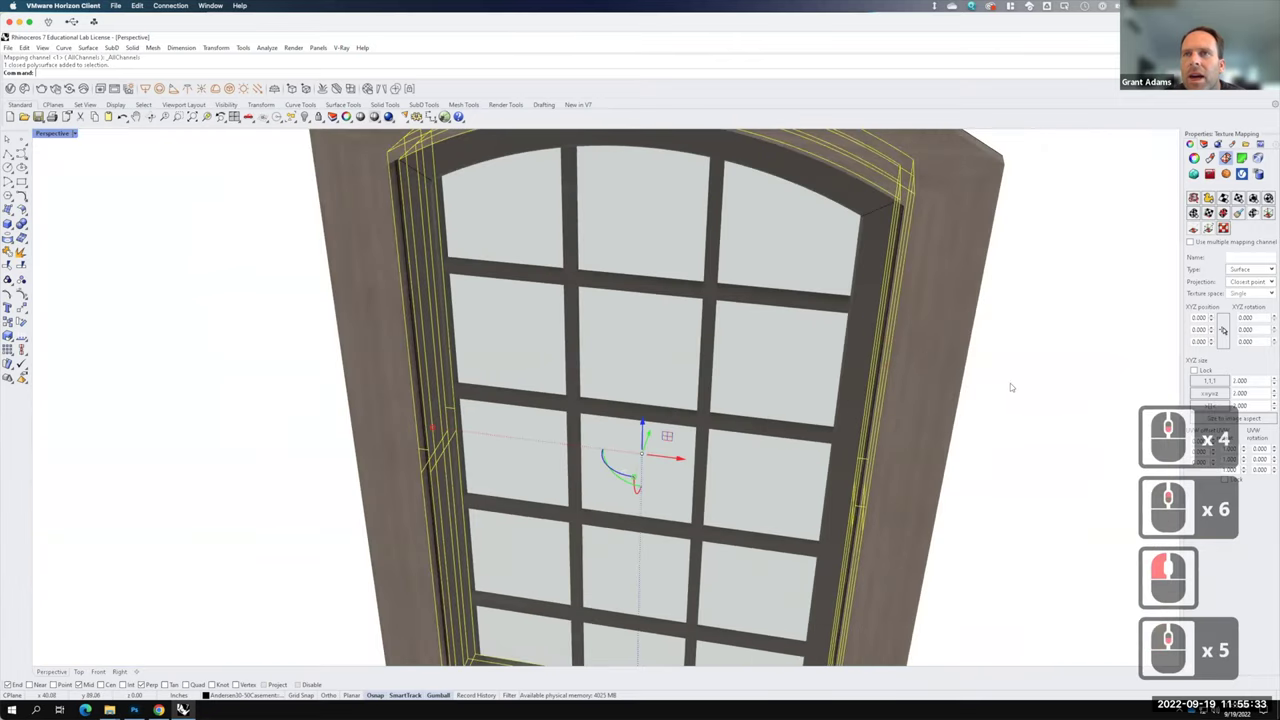
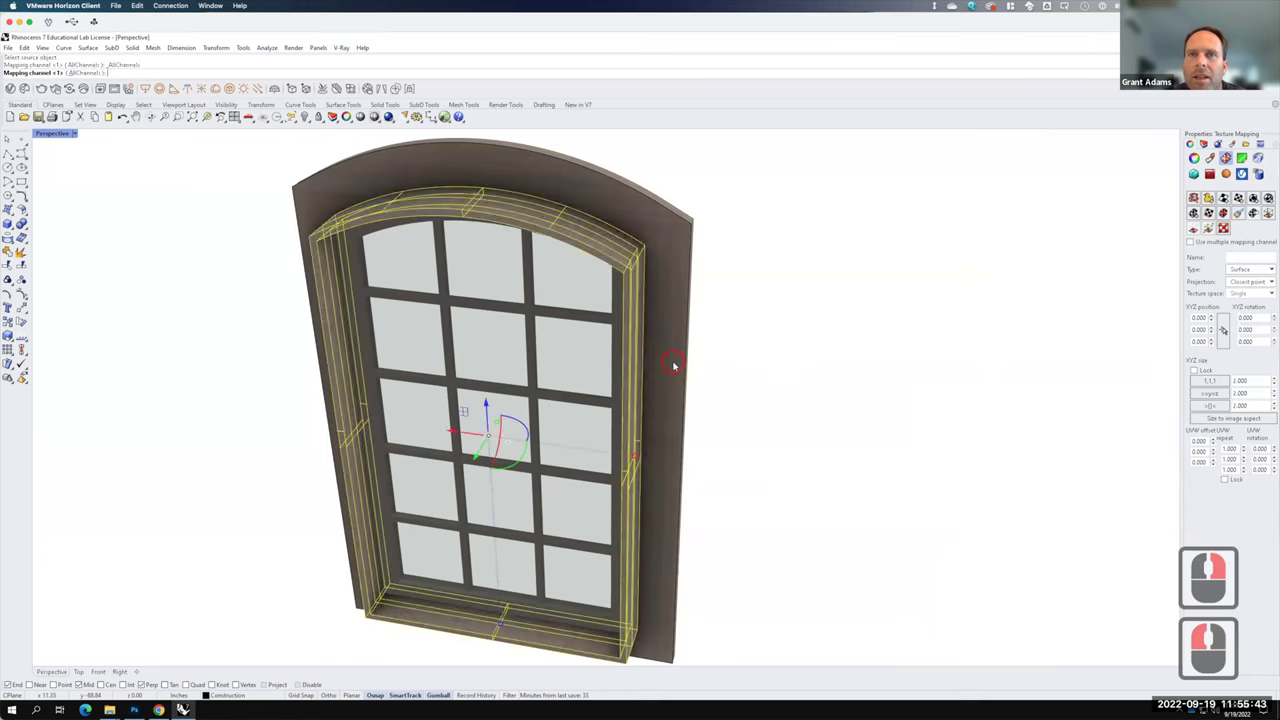
pyautogui.click(677, 362)
pyautogui.click(652, 258)
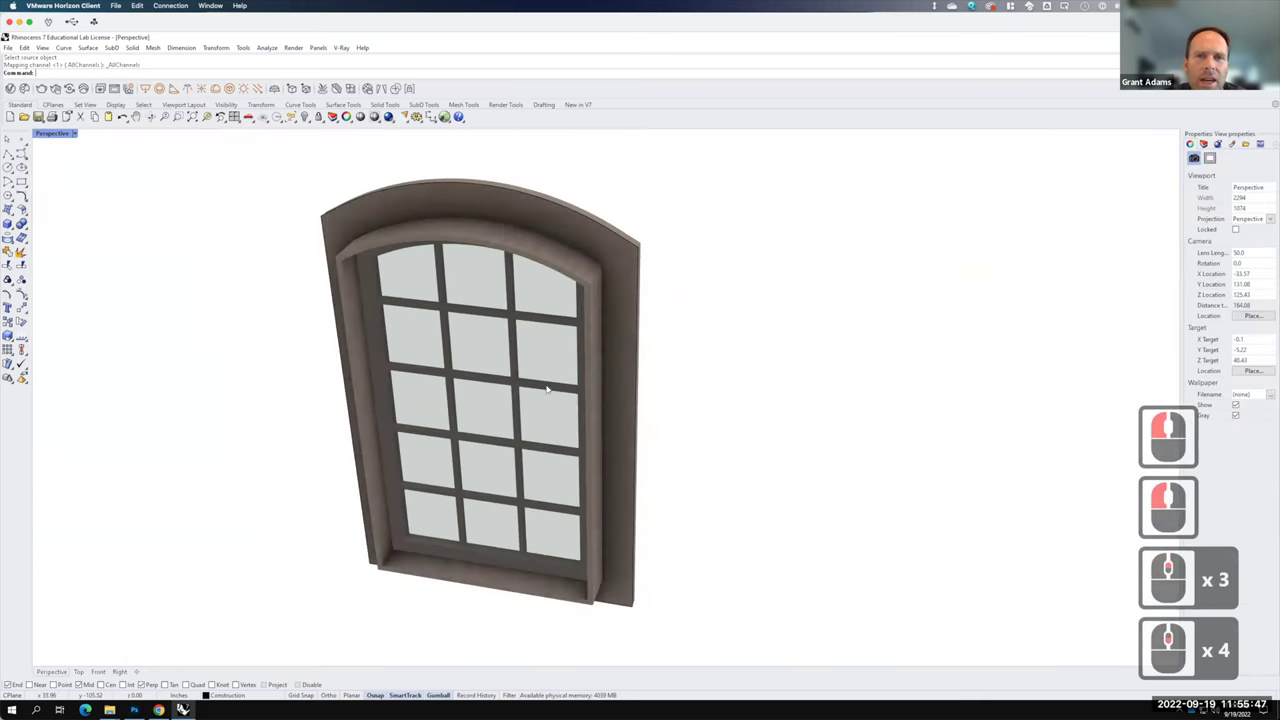
pyautogui.press('F15')
pyautogui.rightClick(1211, 469)
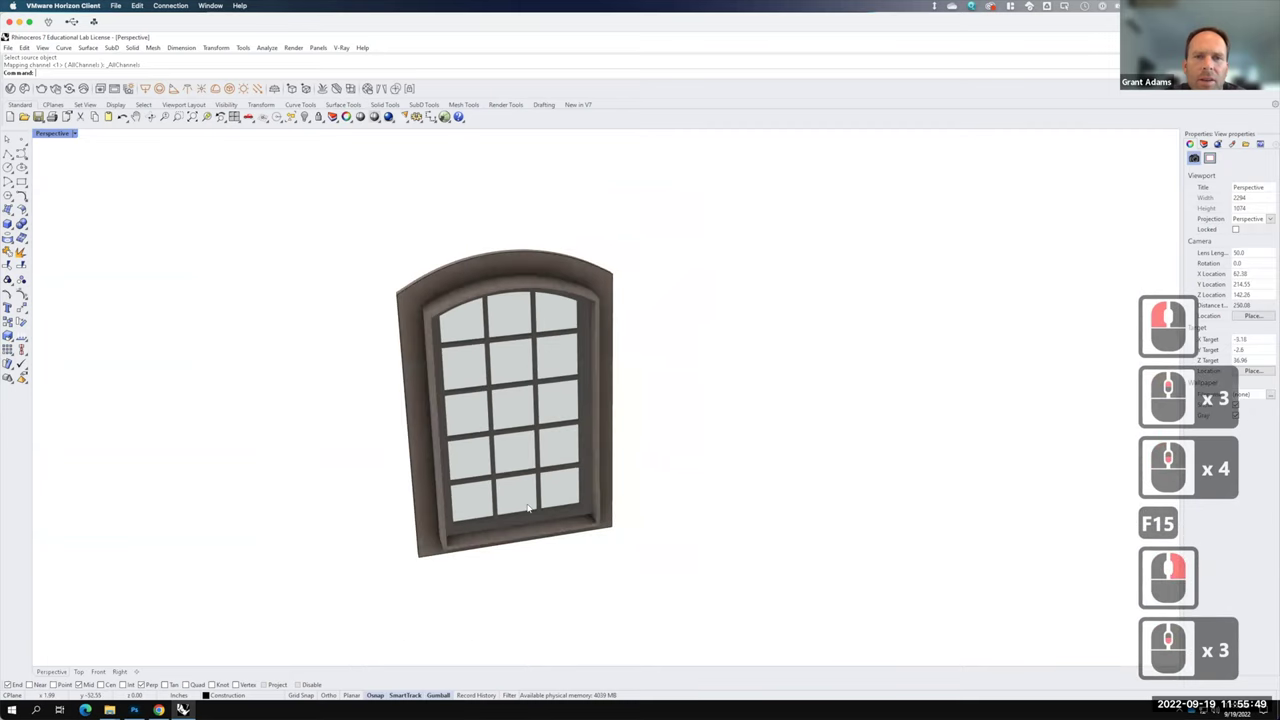
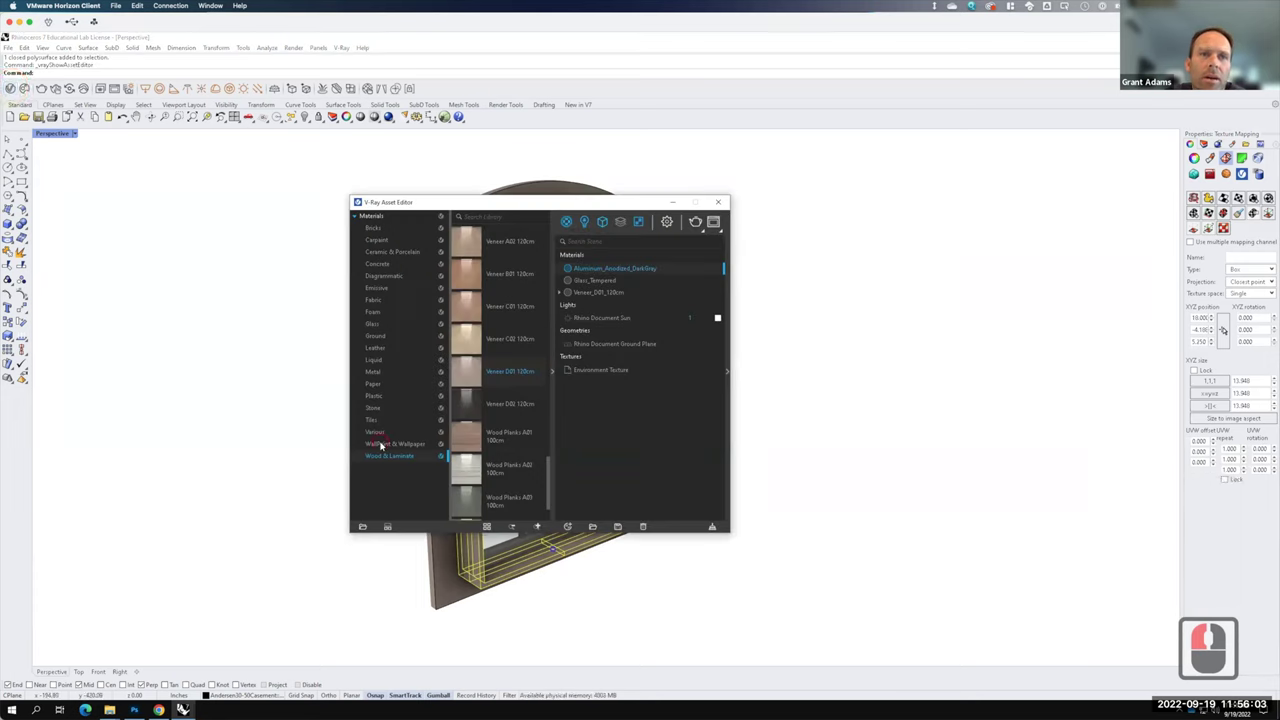
# - Add WallPaint FineGrain 01 White to the scene materials and apply it to a window layer
pyautogui.click(384, 442)
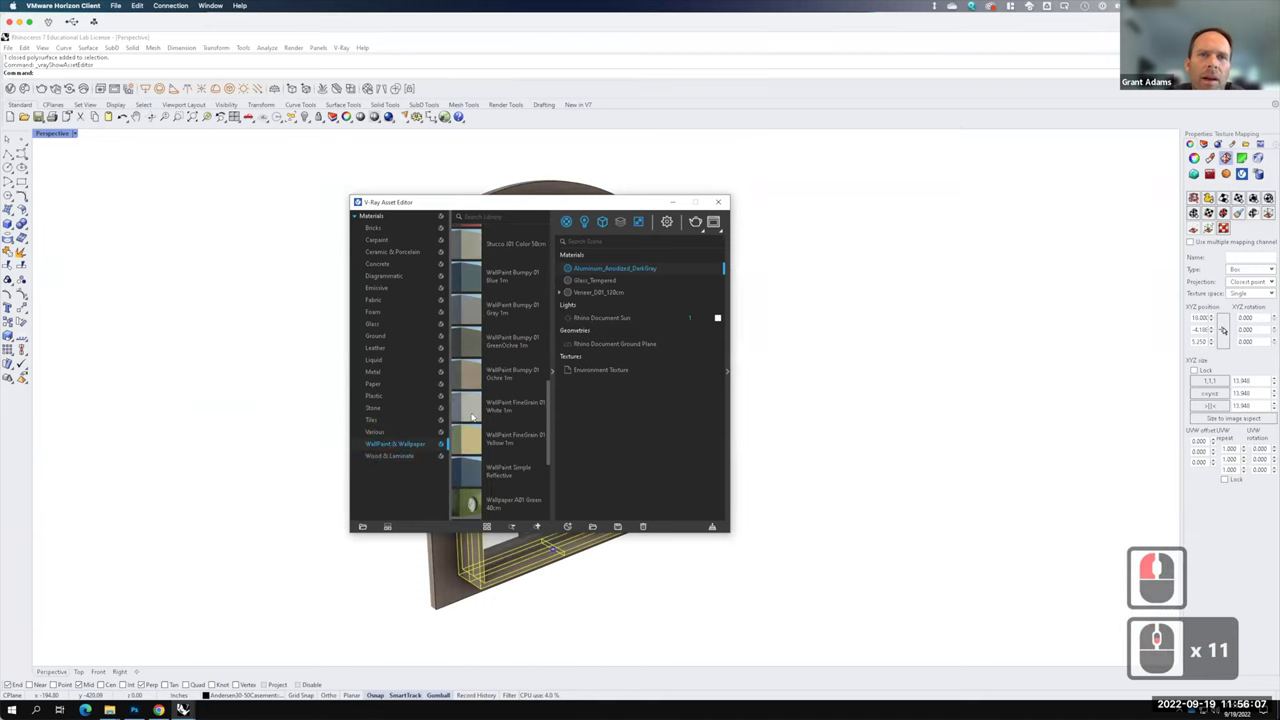
pyautogui.click(473, 410)
pyautogui.rightClick(473, 410)
pyautogui.click(497, 414)
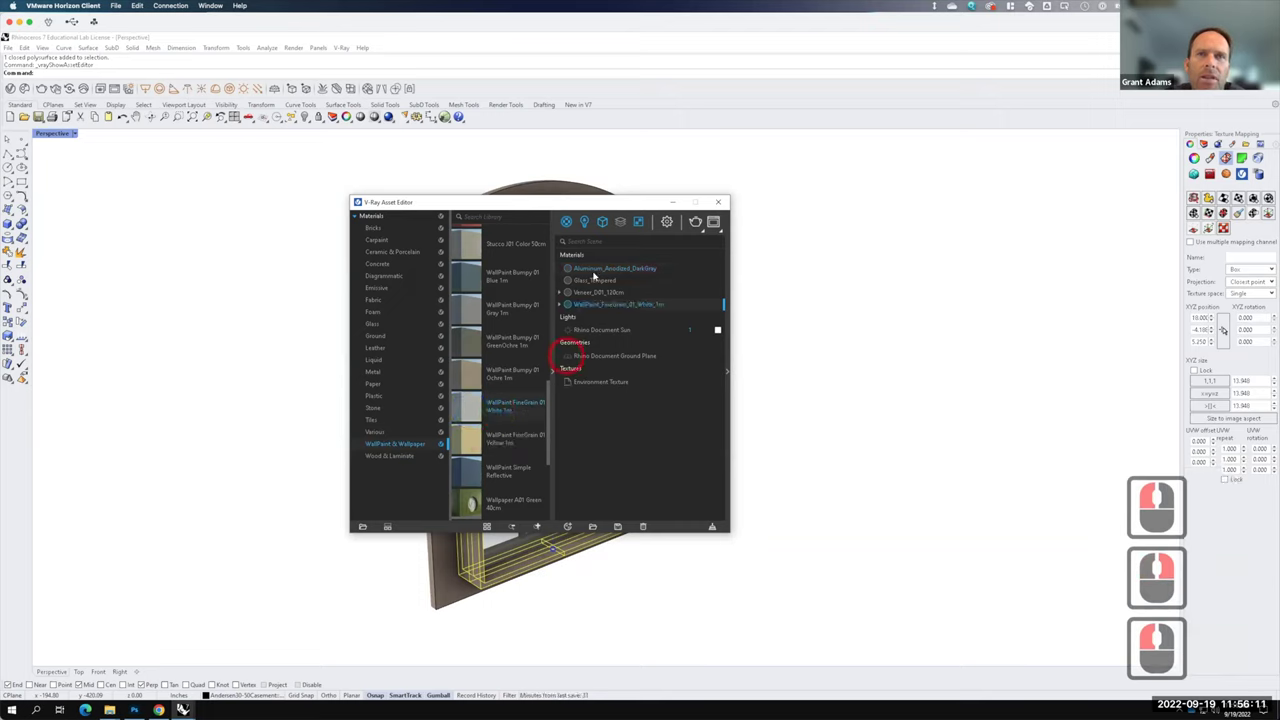
pyautogui.rightClick(592, 304)
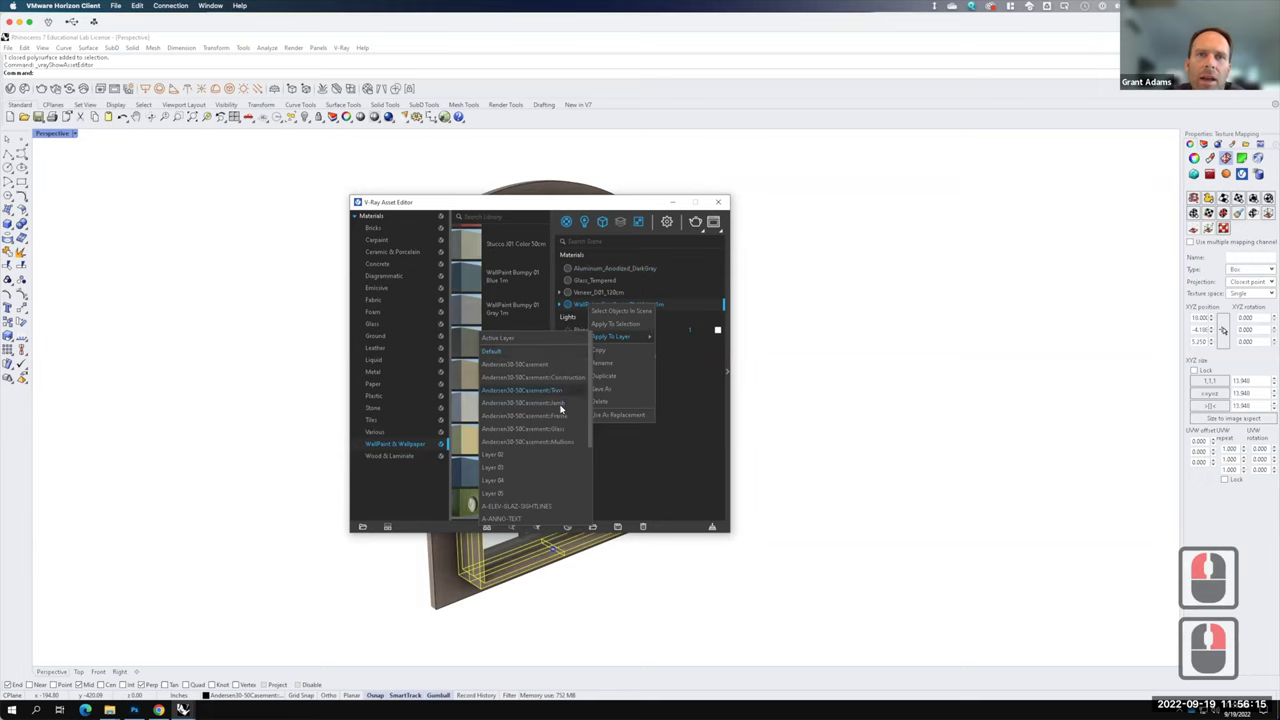
pyautogui.click(564, 406)
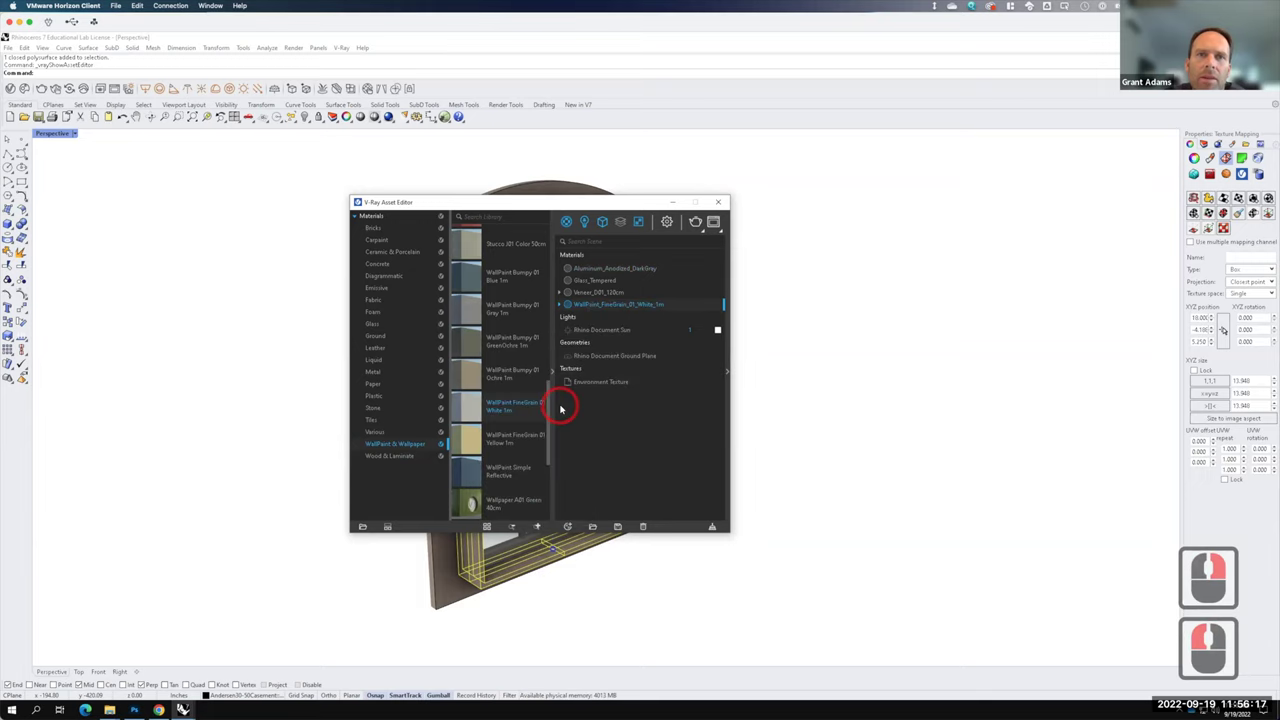
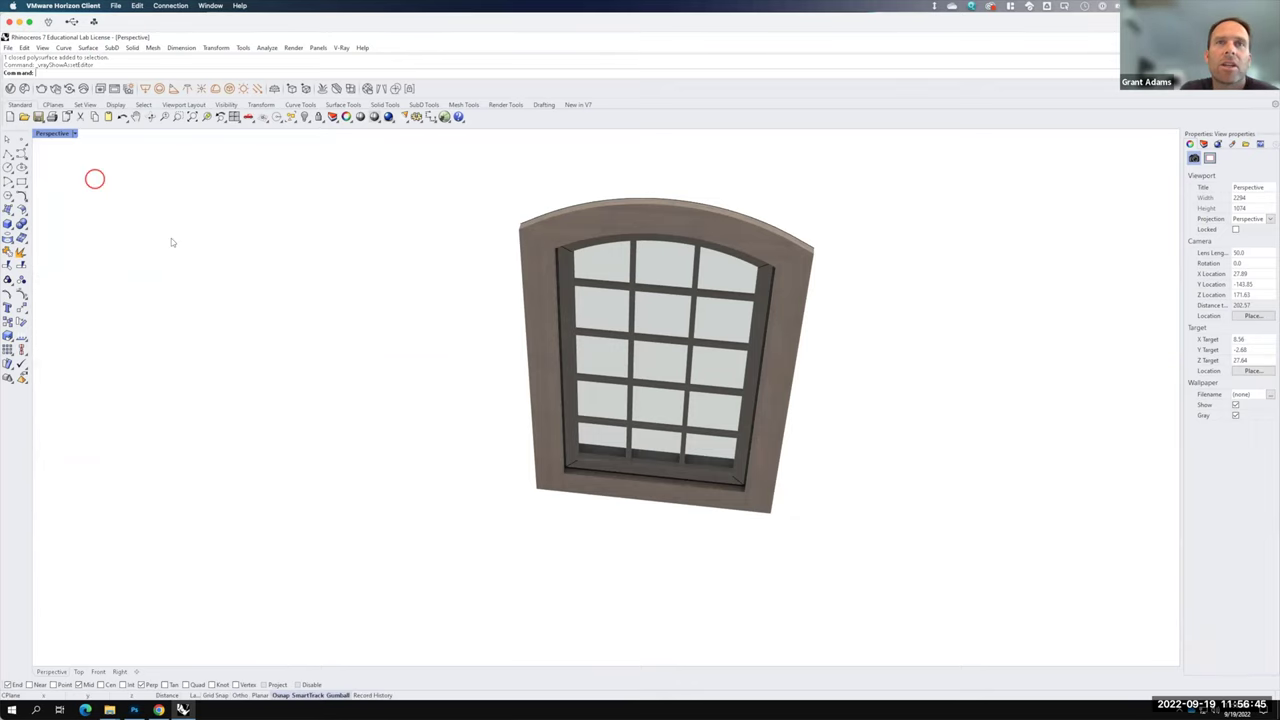
# - Set the Perspective viewport to Shaded display and switch to the Right view
pyautogui.click(417, 301)
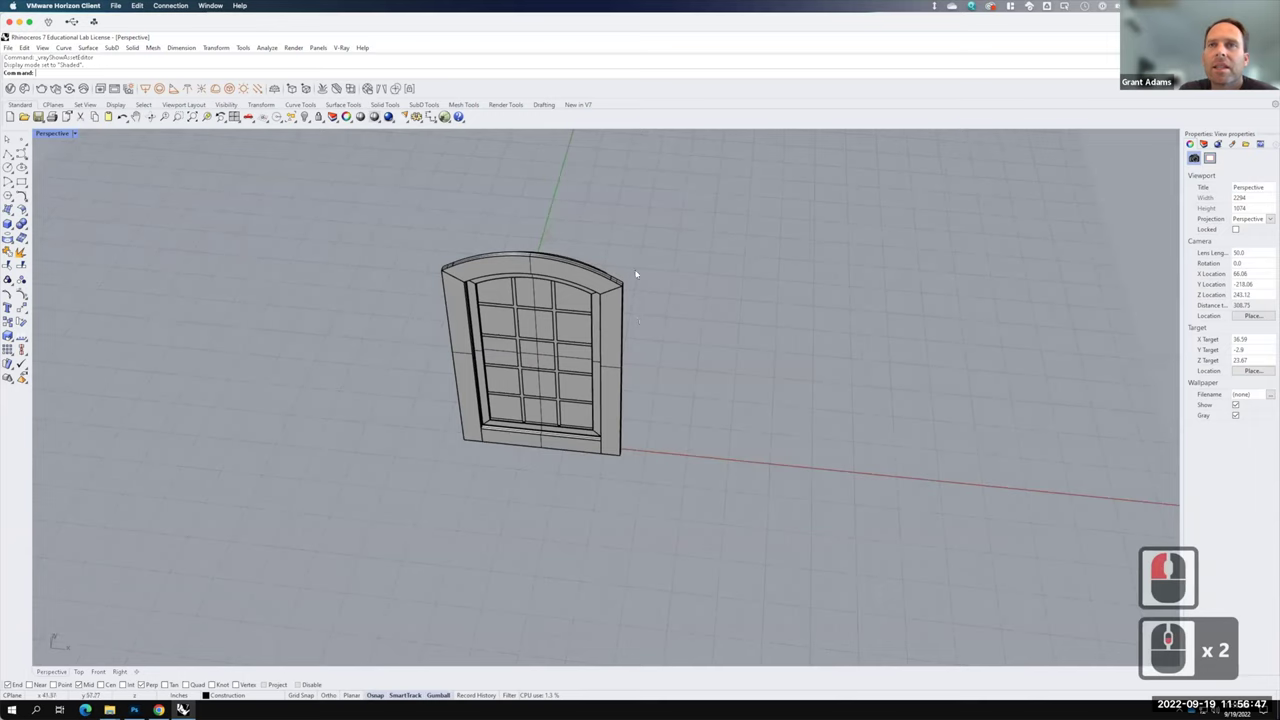
pyautogui.press('F15')
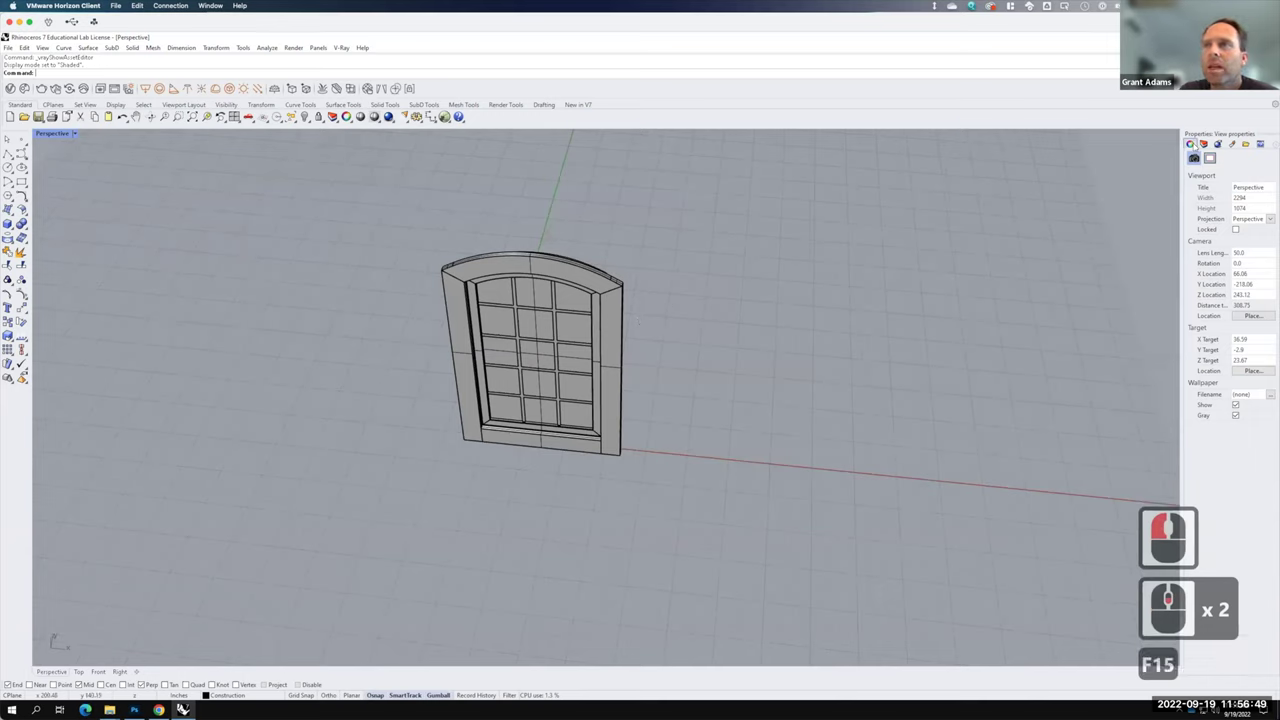
pyautogui.click(1211, 540)
pyautogui.middleClick(1211, 540)
pyautogui.middleClick(1211, 540)
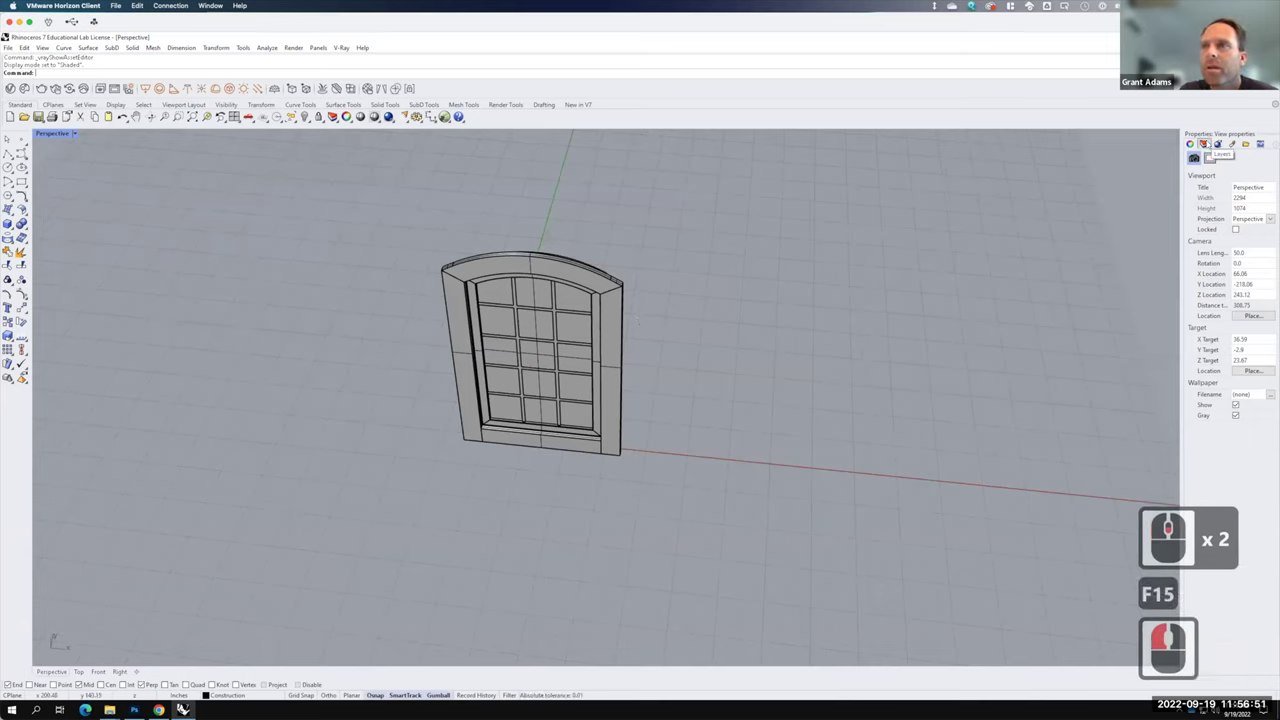
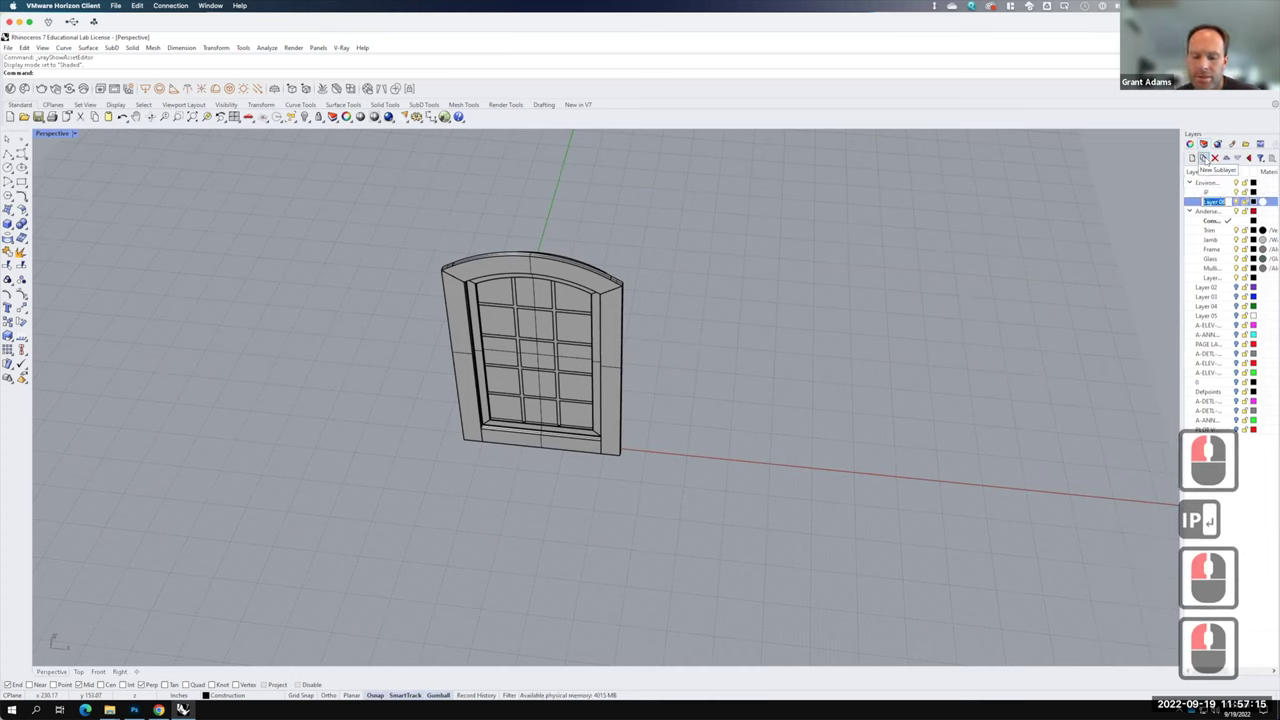
pyautogui.write('ight')
pyautogui.press('Return')
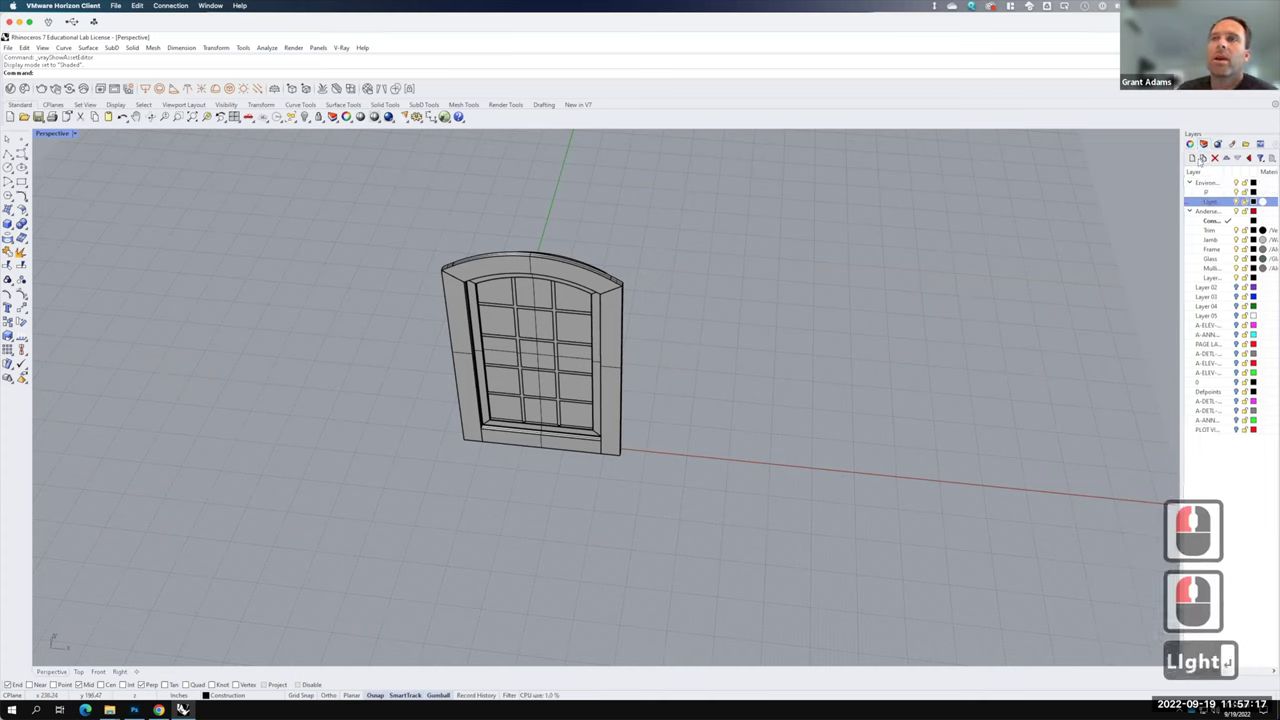
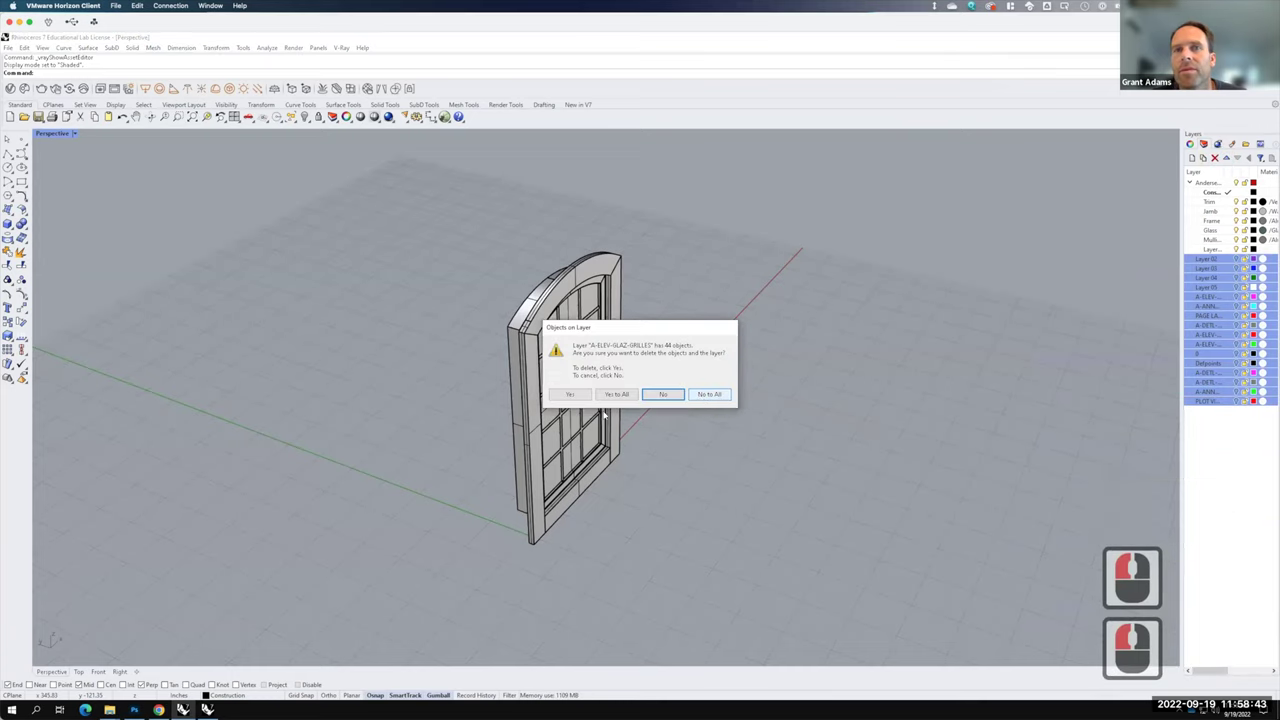
# - Confirm deleting the grille layer with its objects from the Layers panel
pyautogui.click(629, 397)
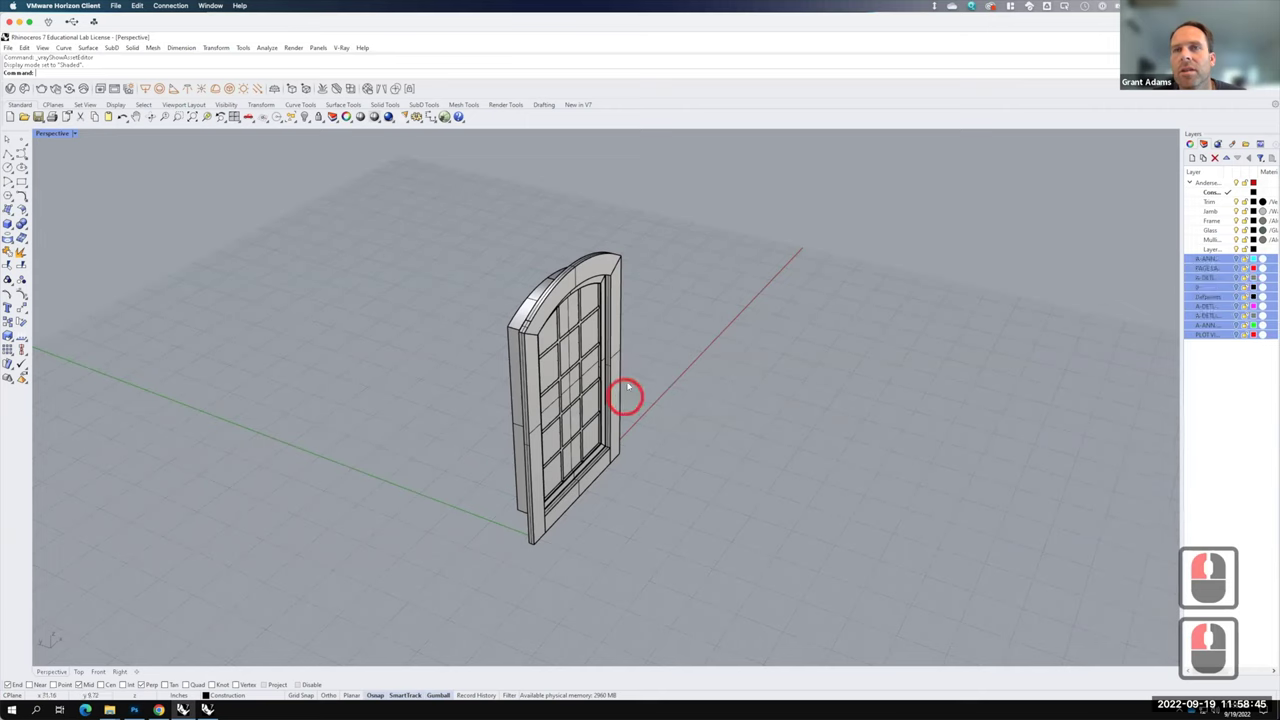
pyautogui.press('F15')
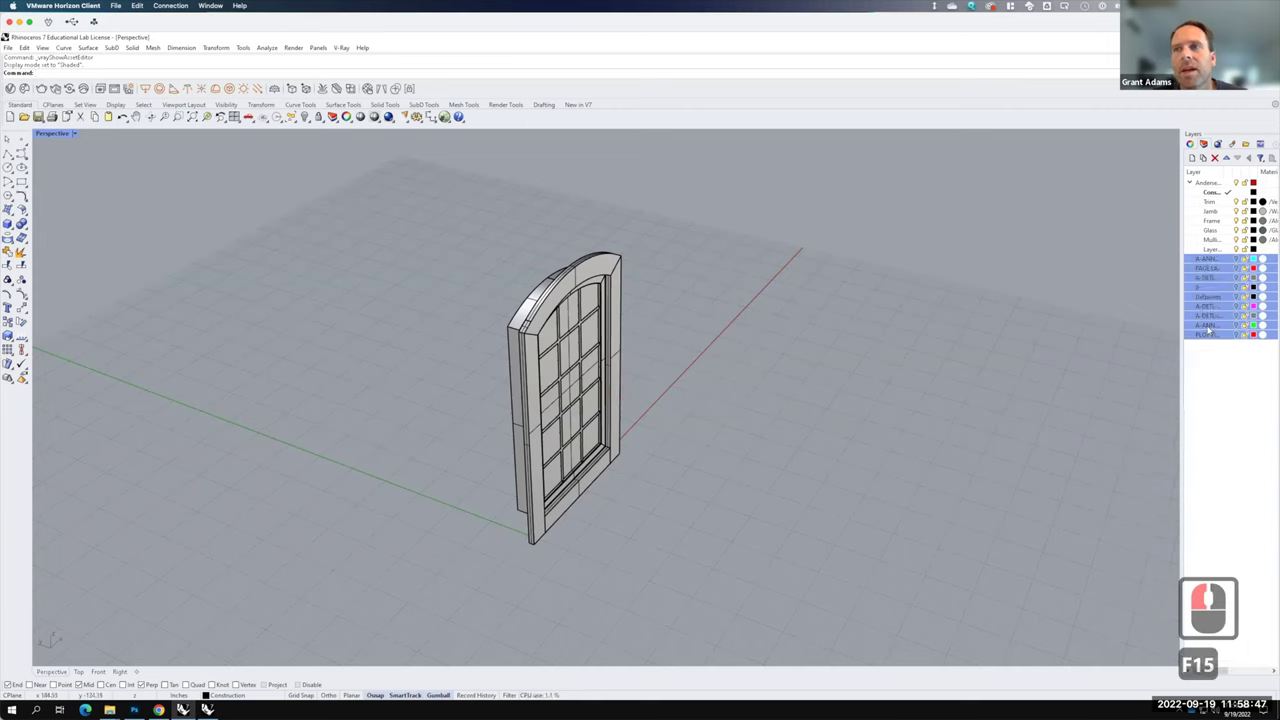
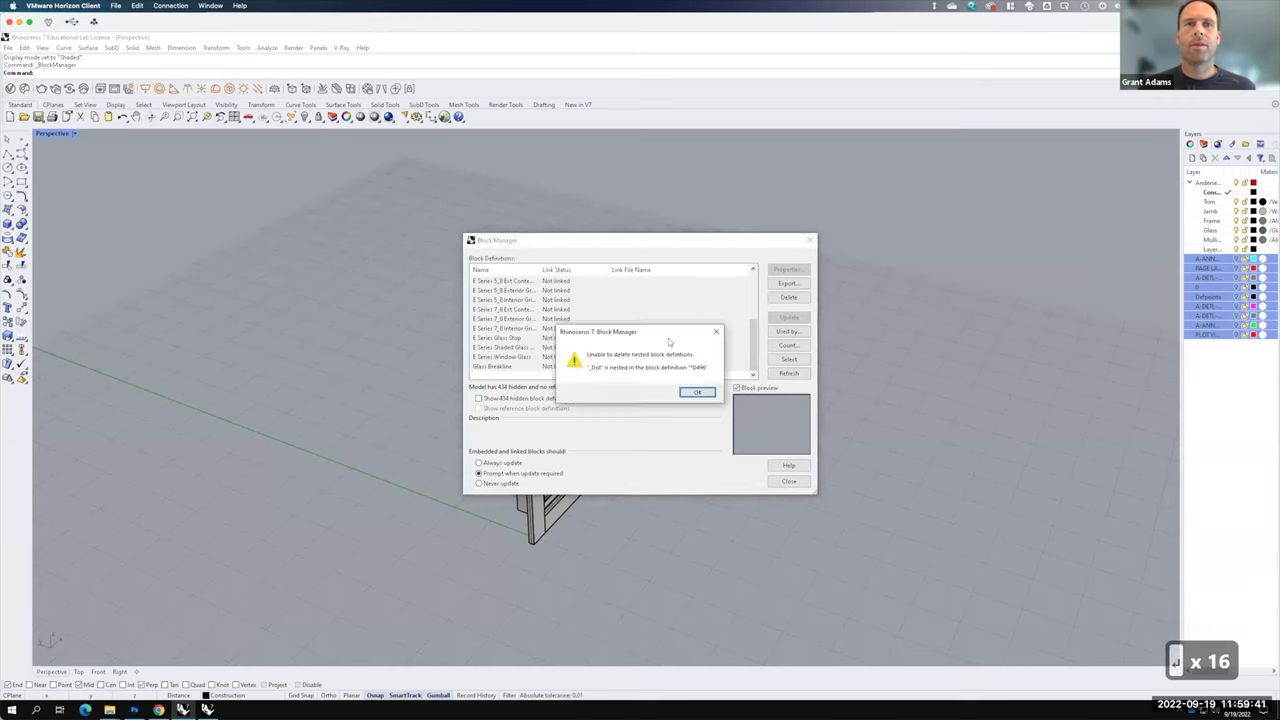
# - Confirm the nested-block warning so only the _Dot definition remains
pyautogui.press('Return')
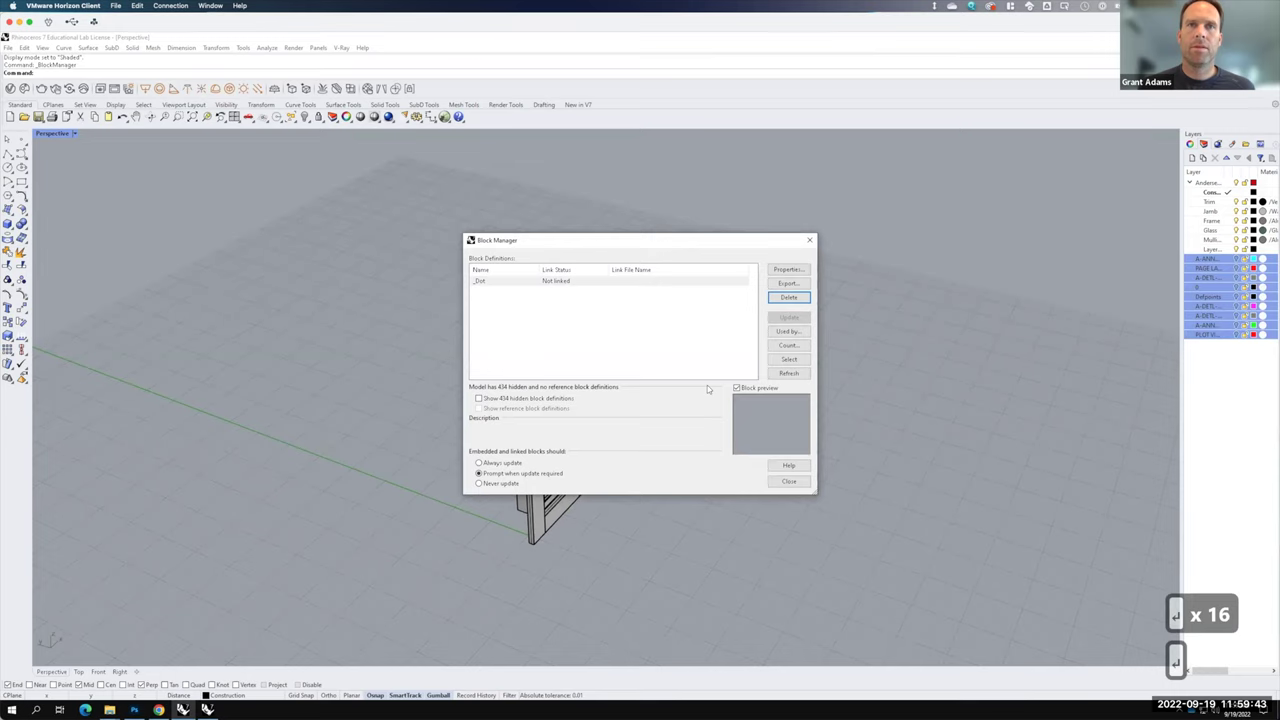
pyautogui.press('F15')
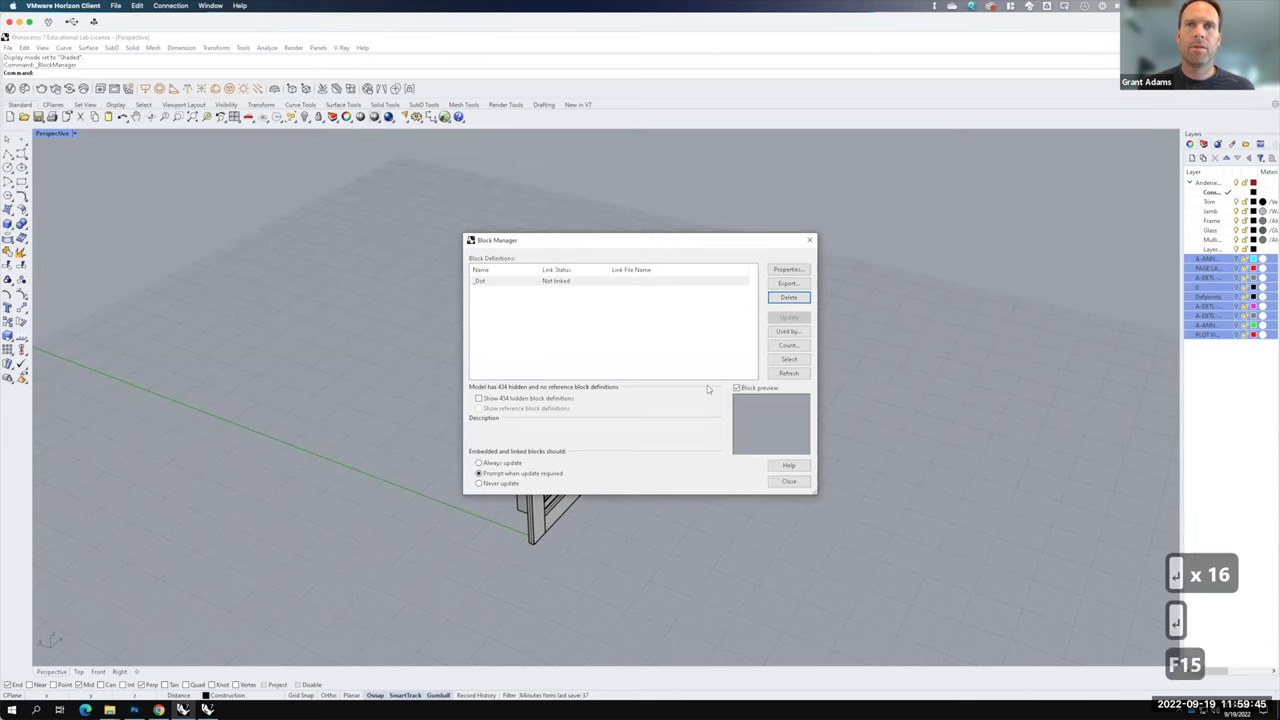
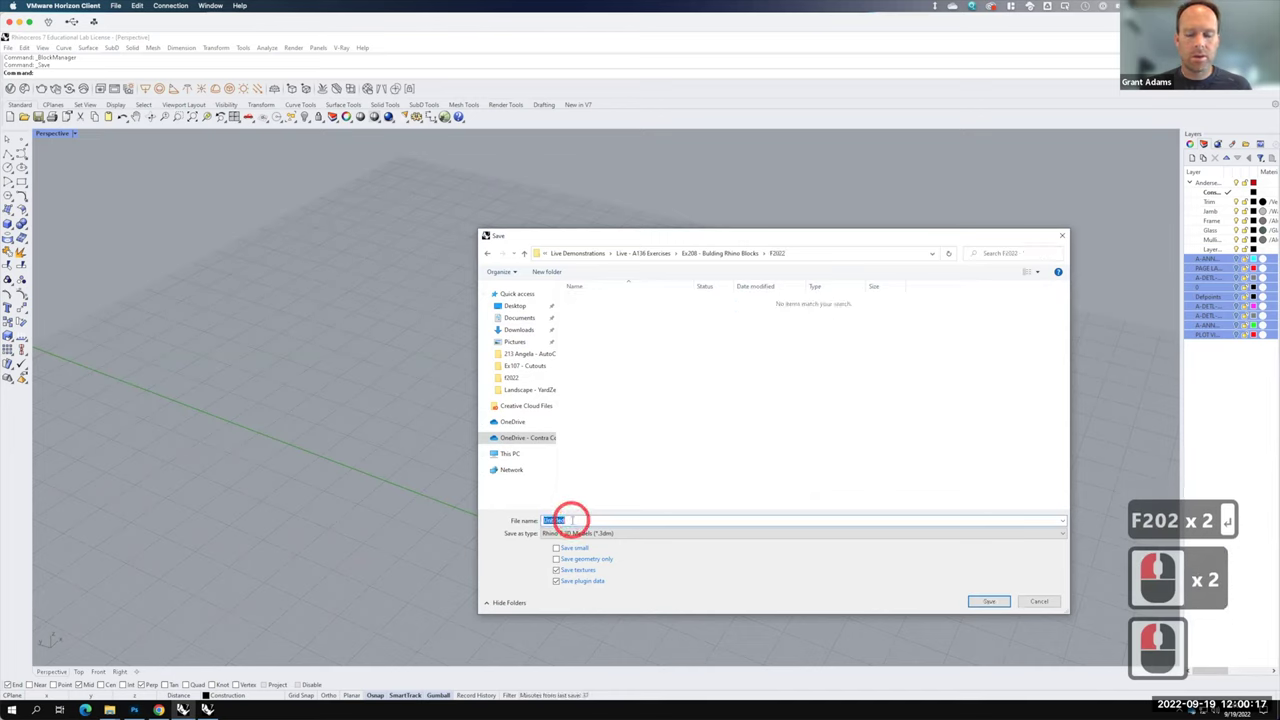
# - Name the file CasementWindow30-50 for saving in the F2022 folder
pyautogui.write('casement')
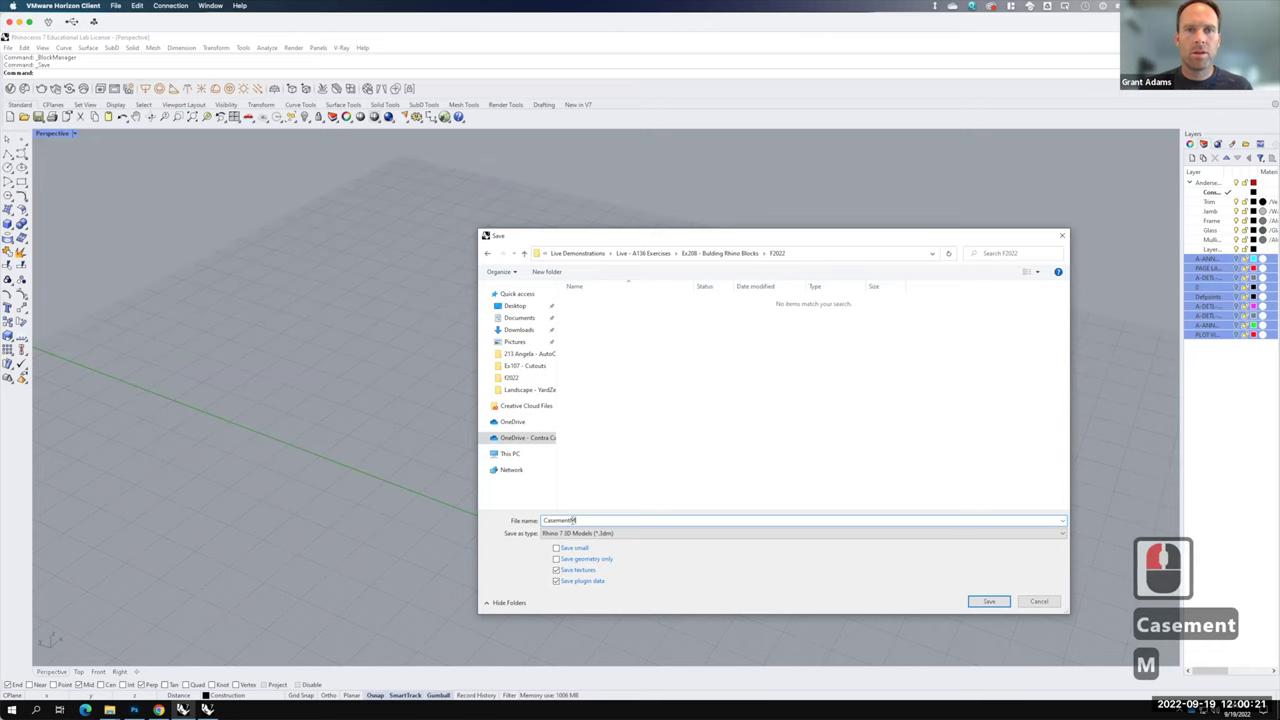
pyautogui.write('indow')
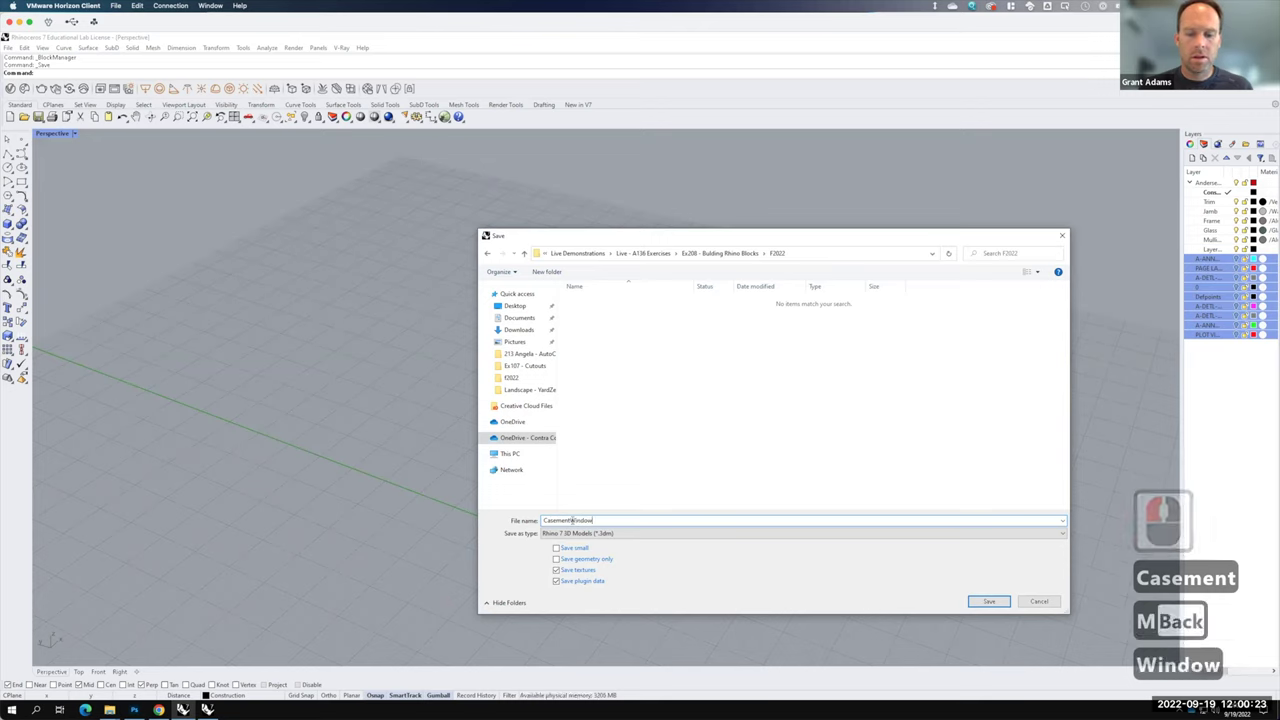
pyautogui.write('0-50')
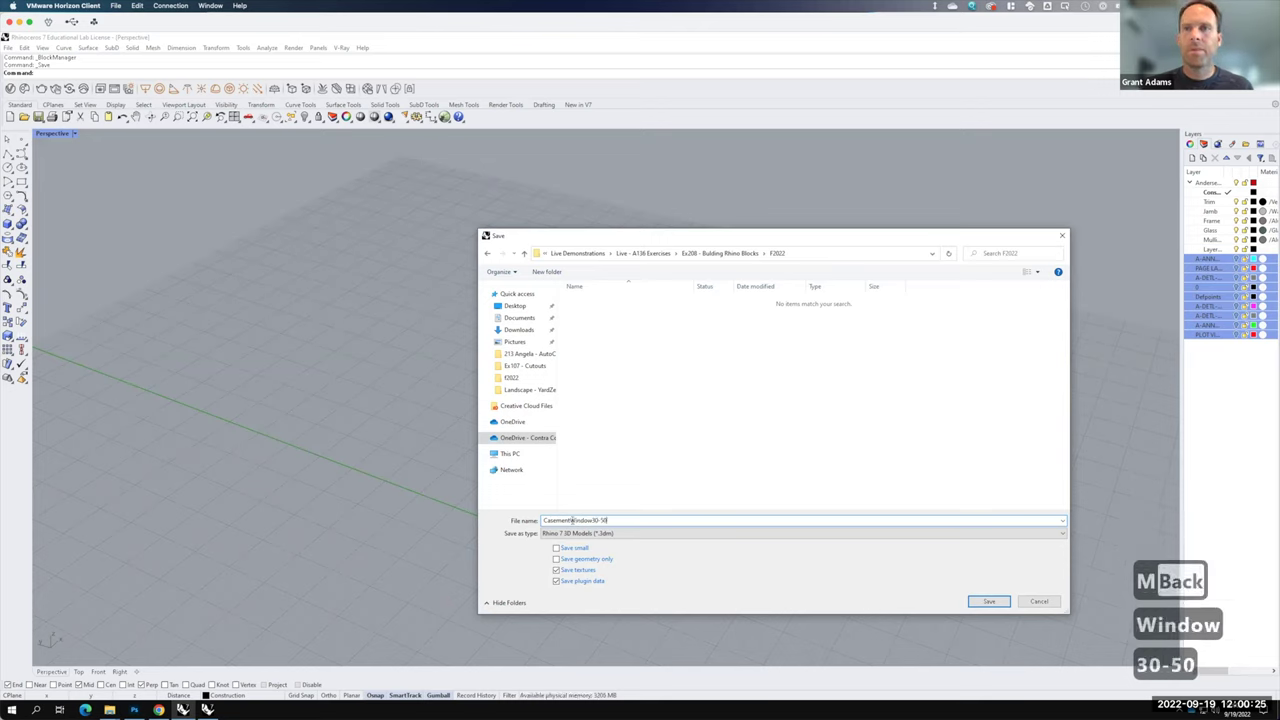
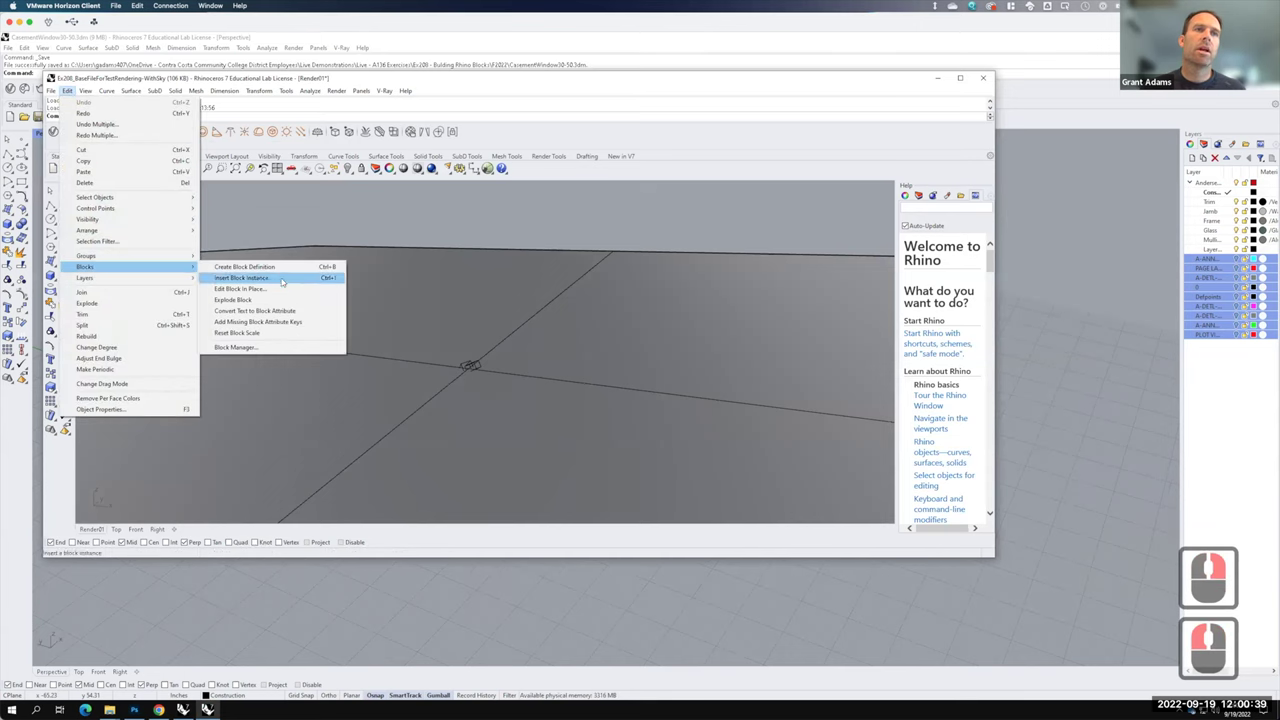
# - Insert CasementWindow30-50 as a block instance into the base rendering scene and place it
pyautogui.click(285, 278)
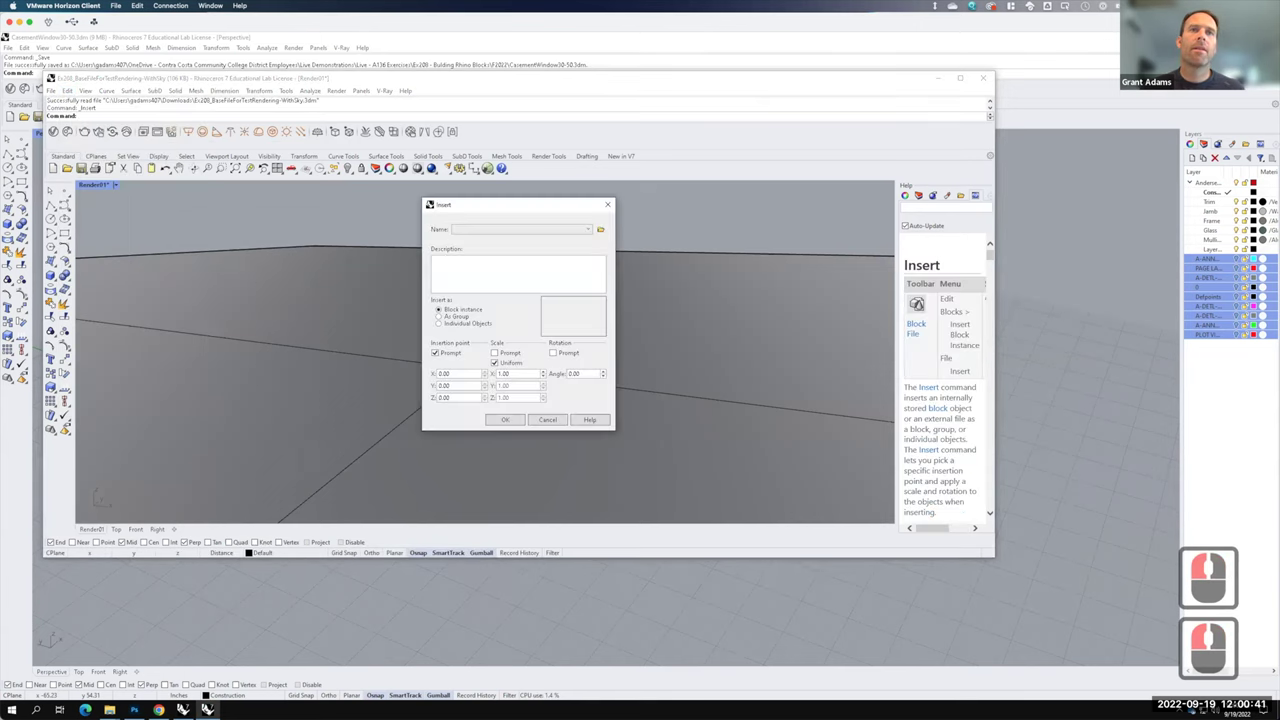
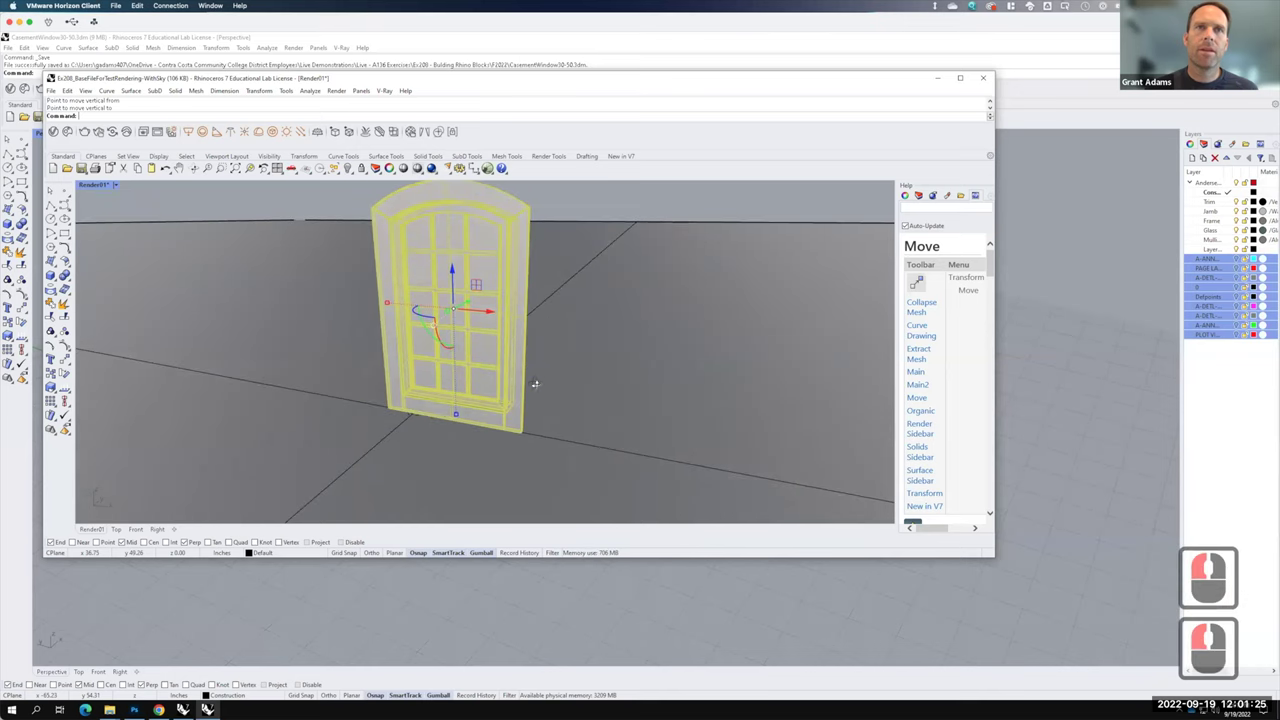
pyautogui.rightClick(430, 436)
pyautogui.middleClick(429, 388)
pyautogui.middleClick(443, 355)
pyautogui.scroll(-3)
pyautogui.scroll(-3)
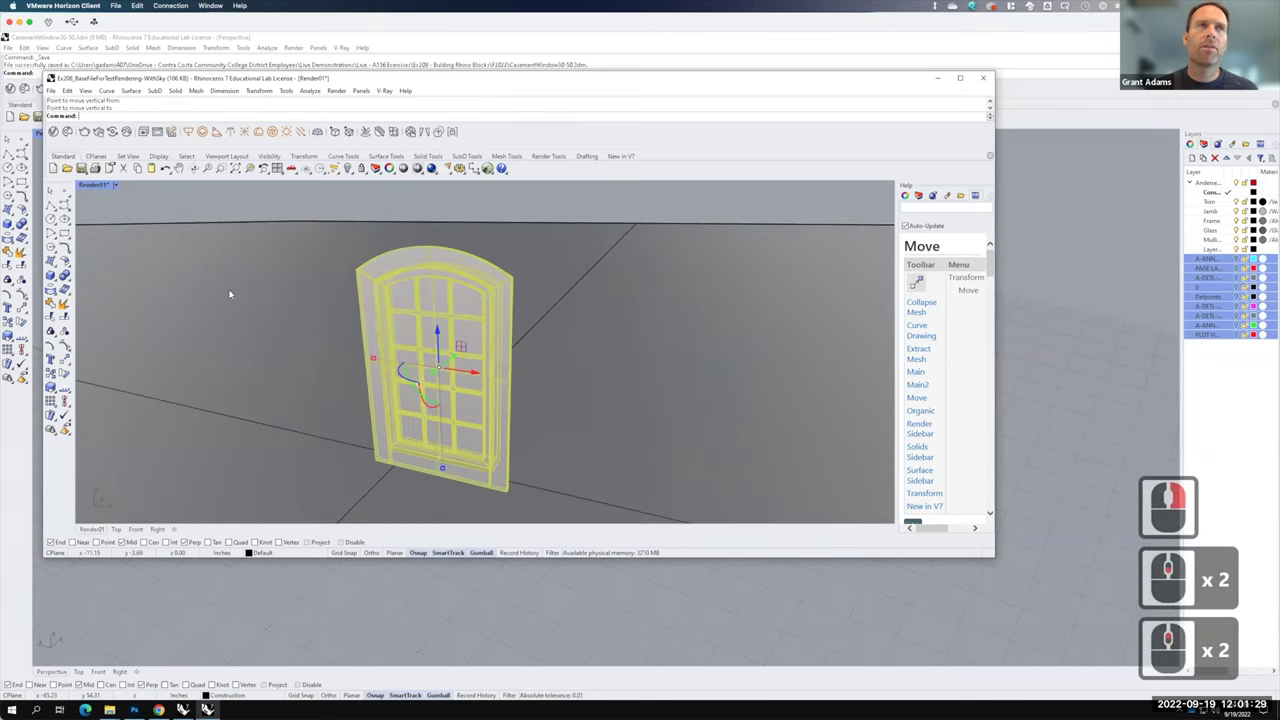
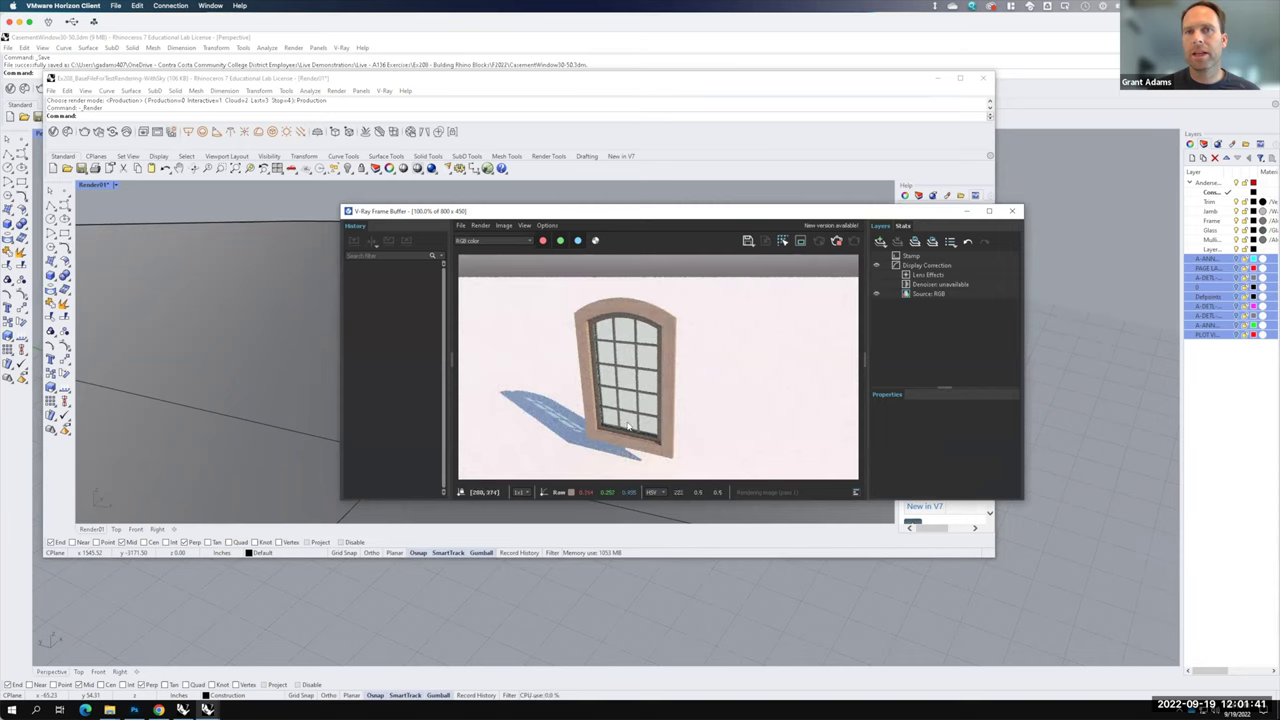
# - Render the closed window in V-Ray and start saving the image as JPEG
pyautogui.press('F15')
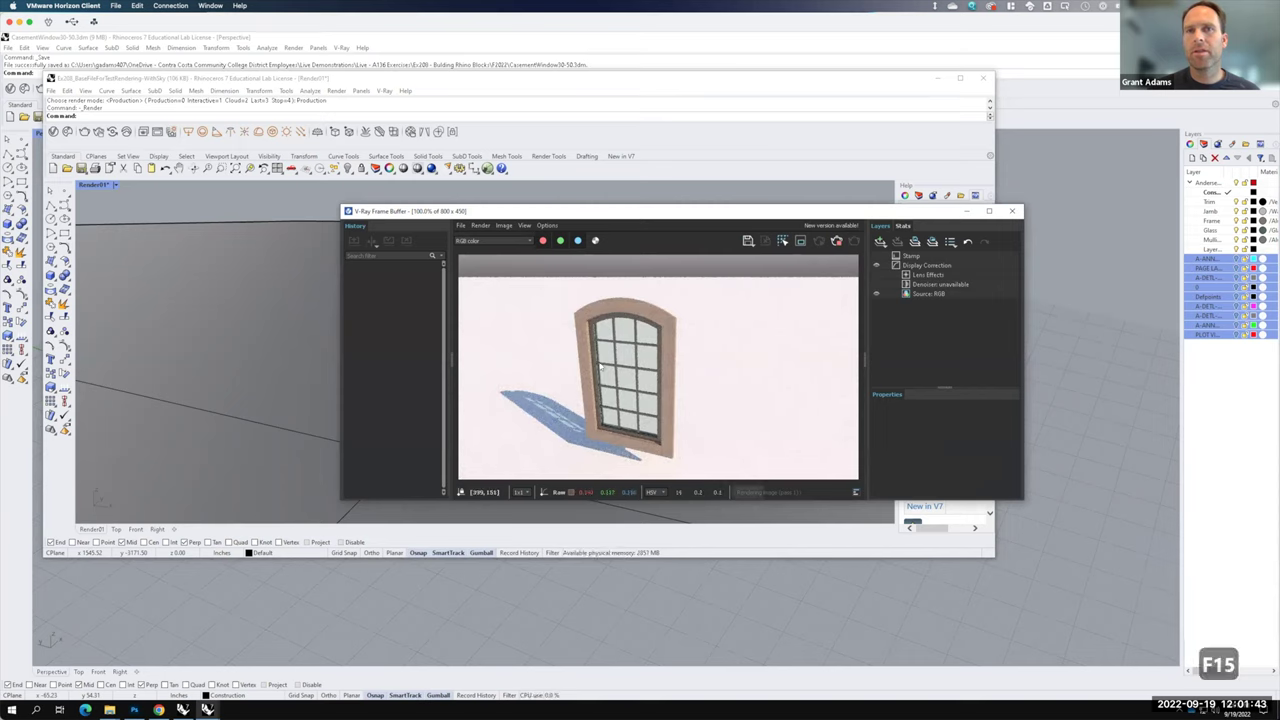
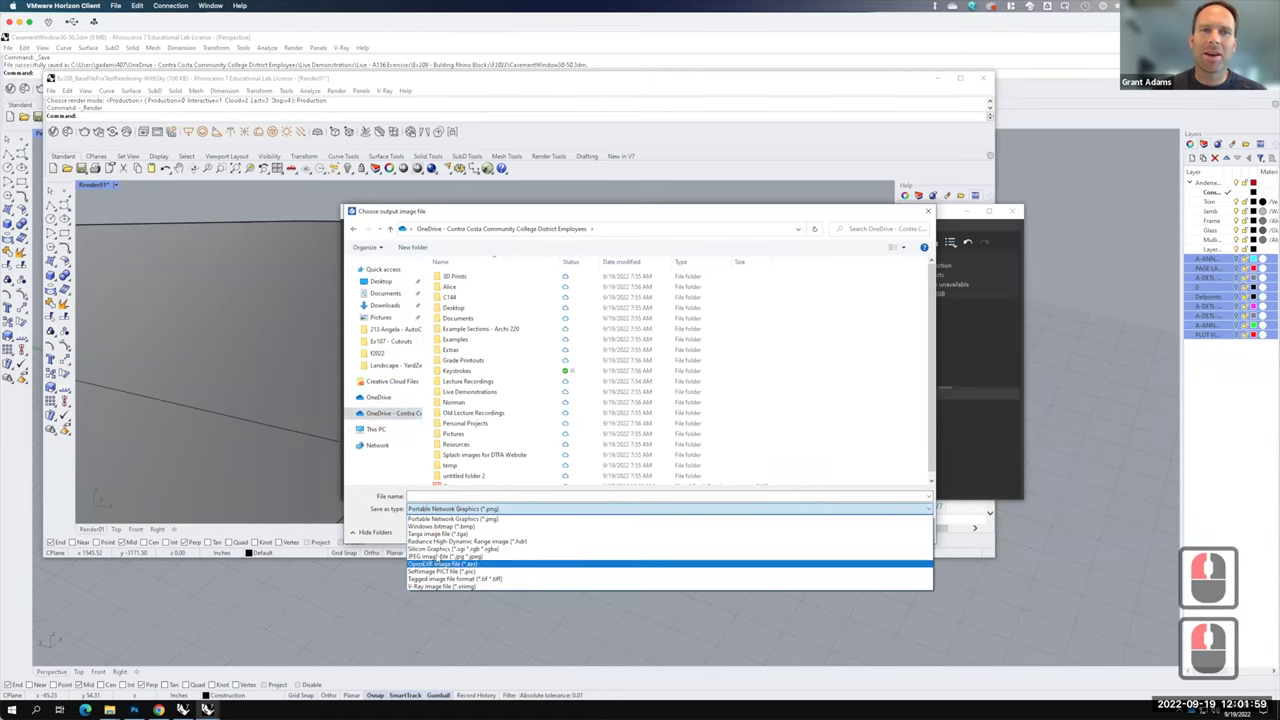
pyautogui.click(439, 554)
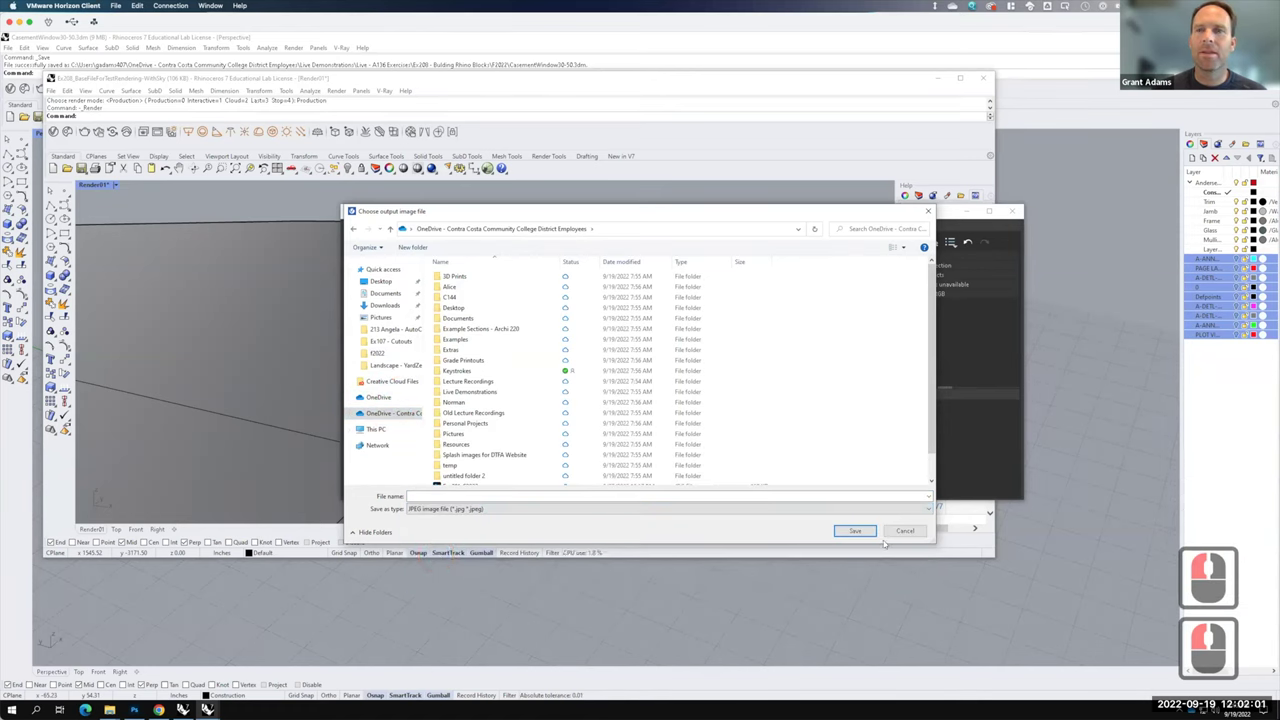
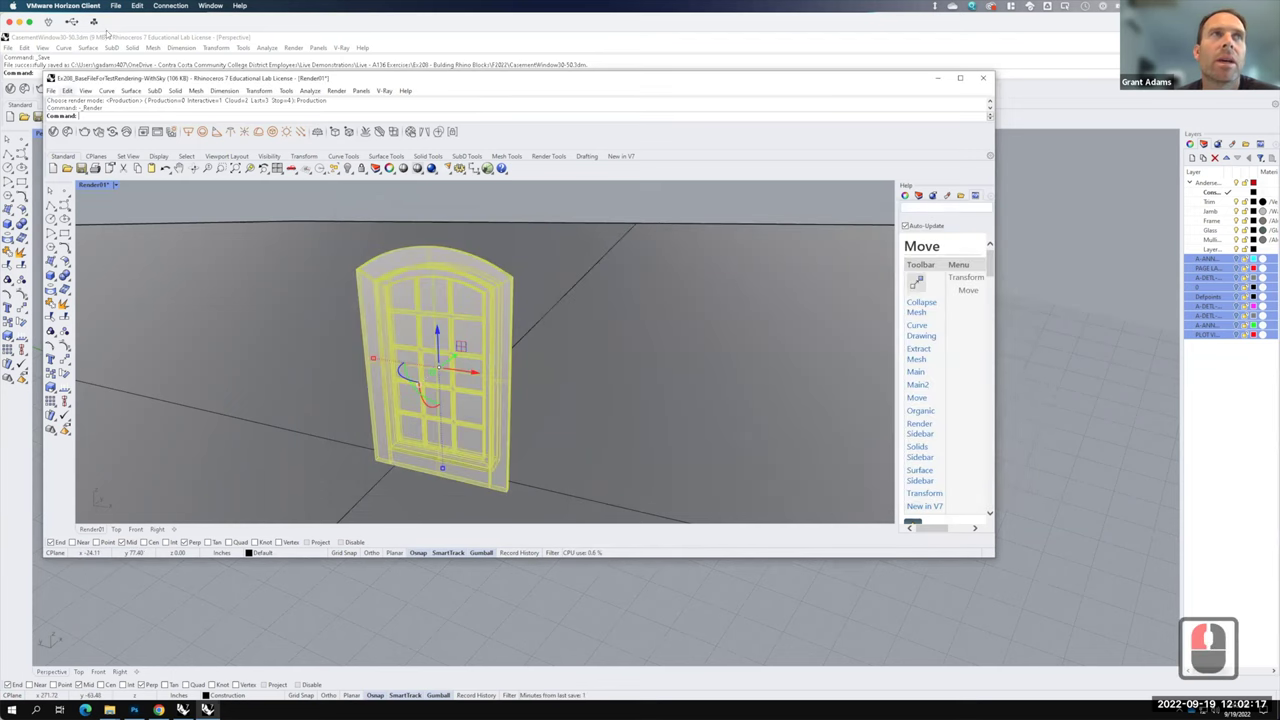
# - Rotate the sash 90 degrees about its hinge edge with Rotate3D in the CasementWindow30-50 model
pyautogui.click(355, 168)
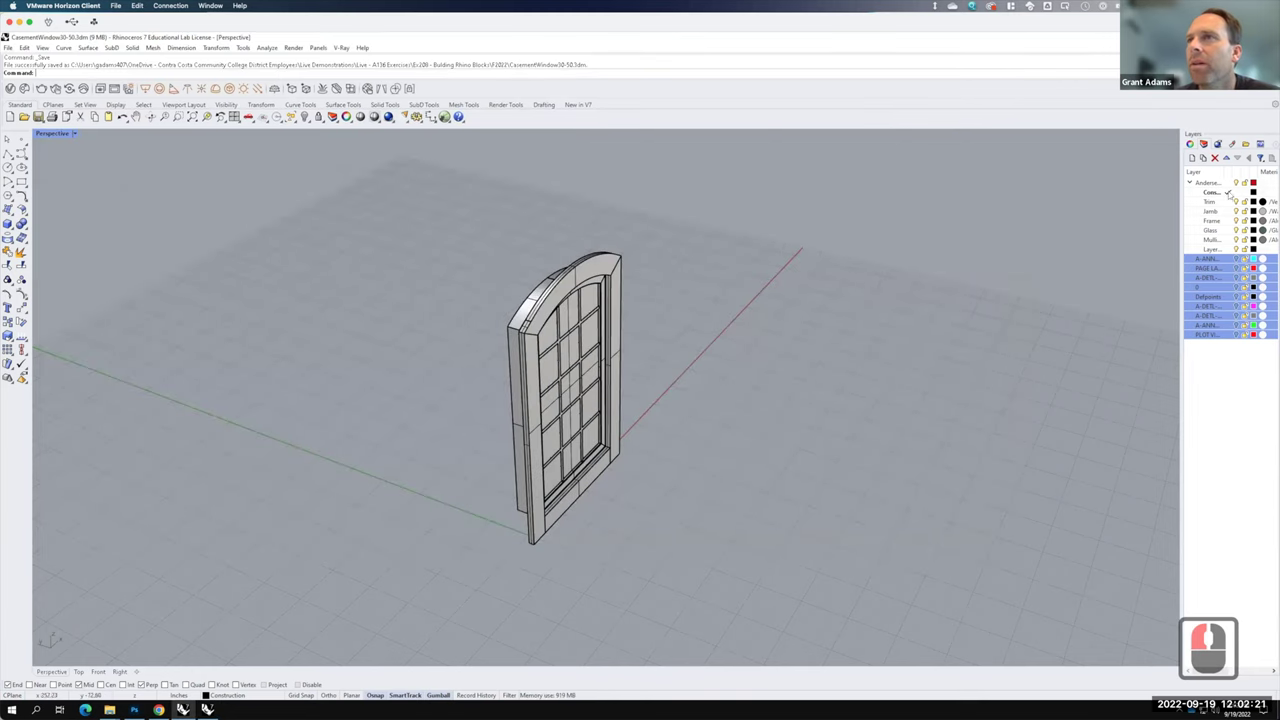
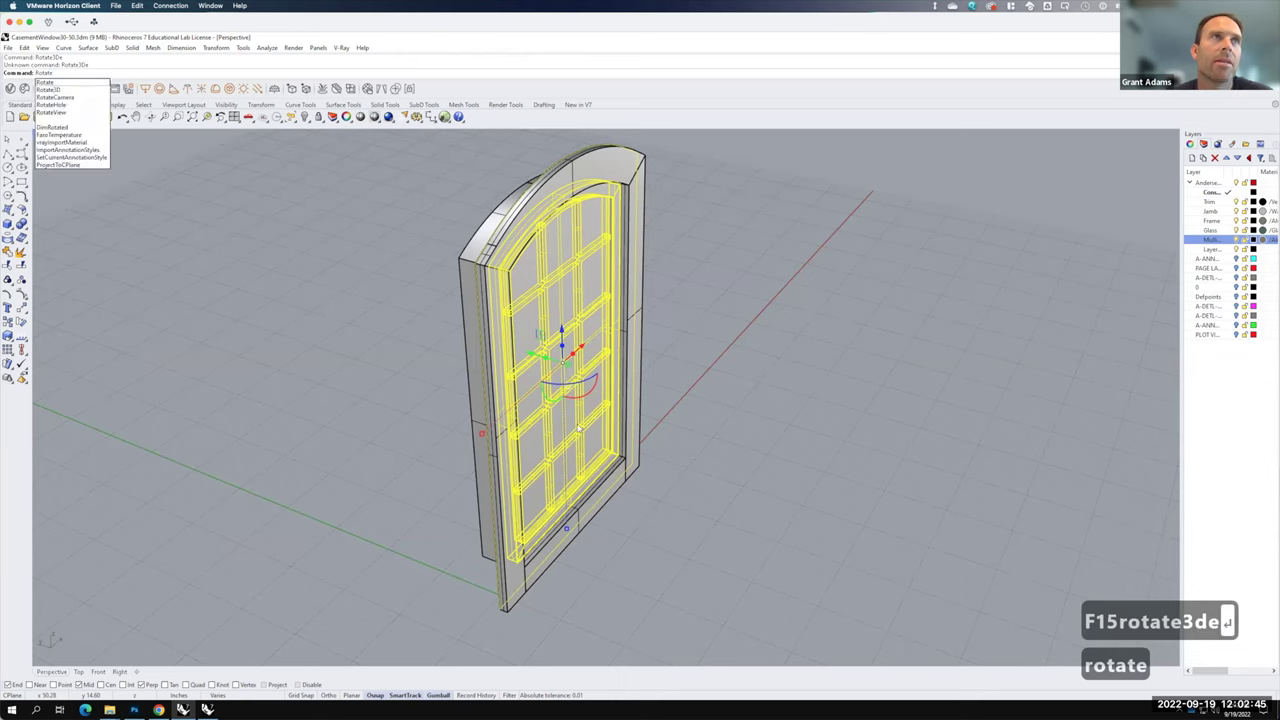
pyautogui.press('e')
pyautogui.press('BackSpace')
pyautogui.press('Return')
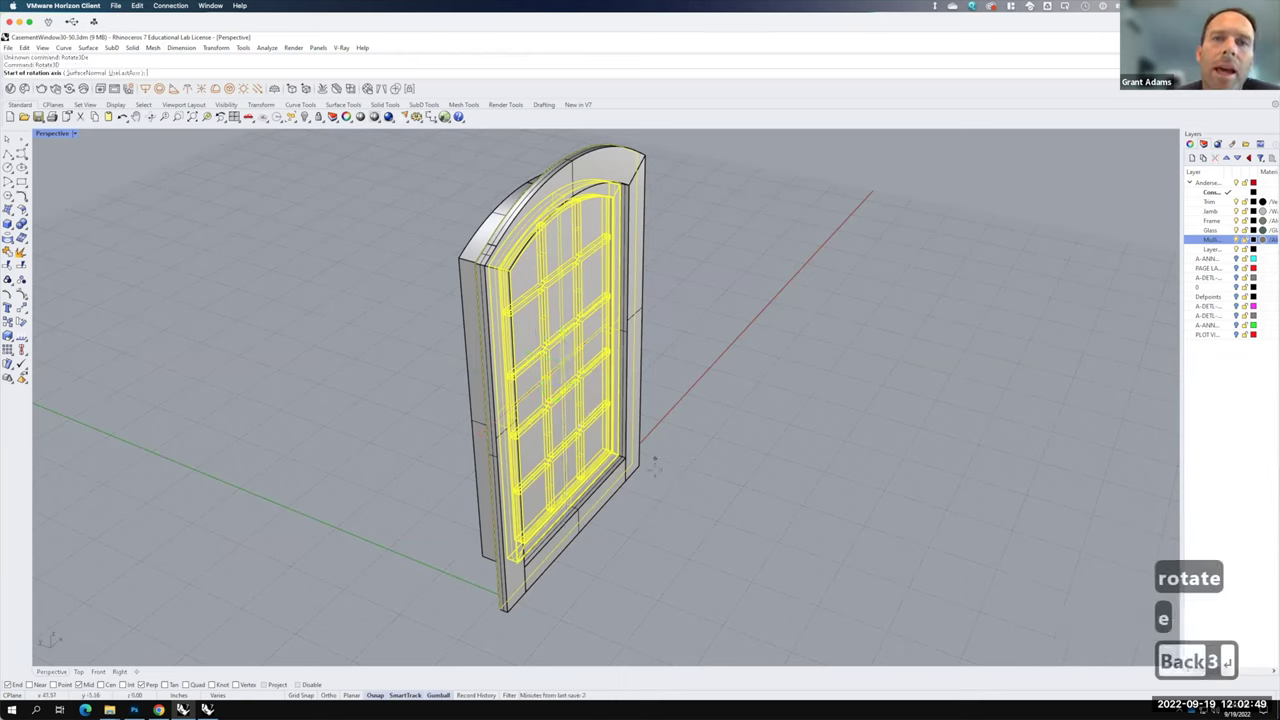
pyautogui.press('Return')
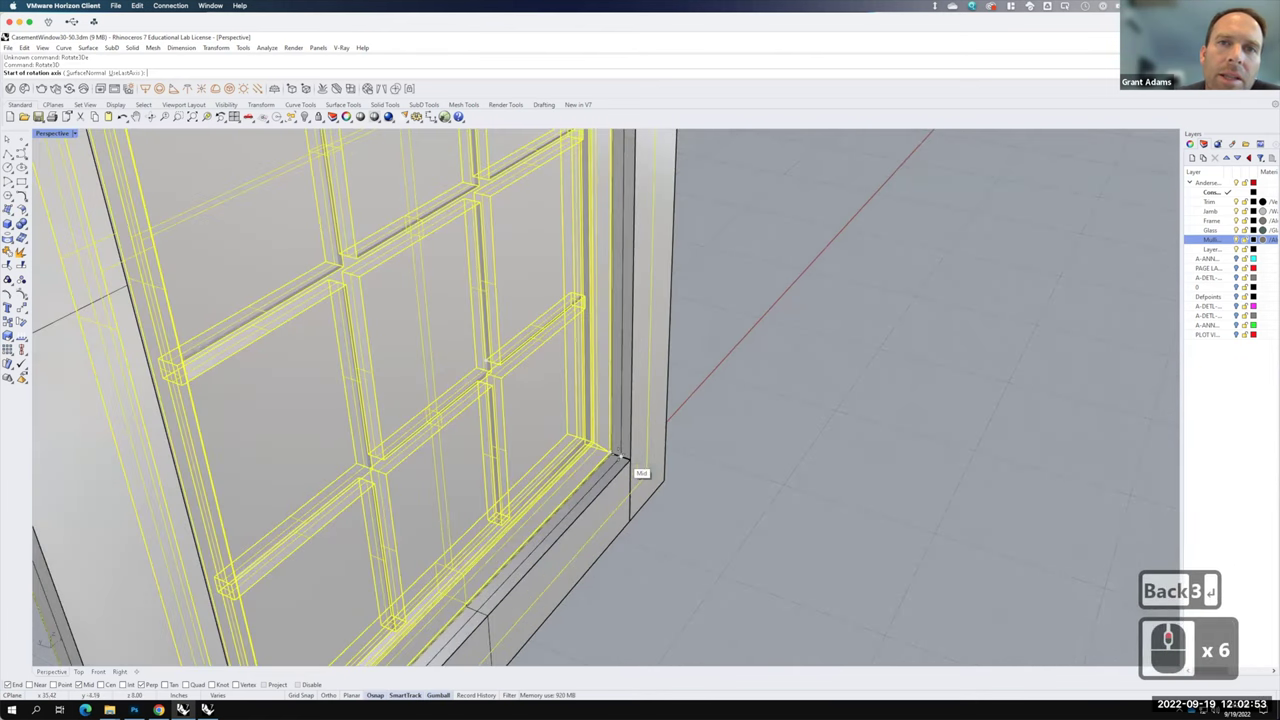
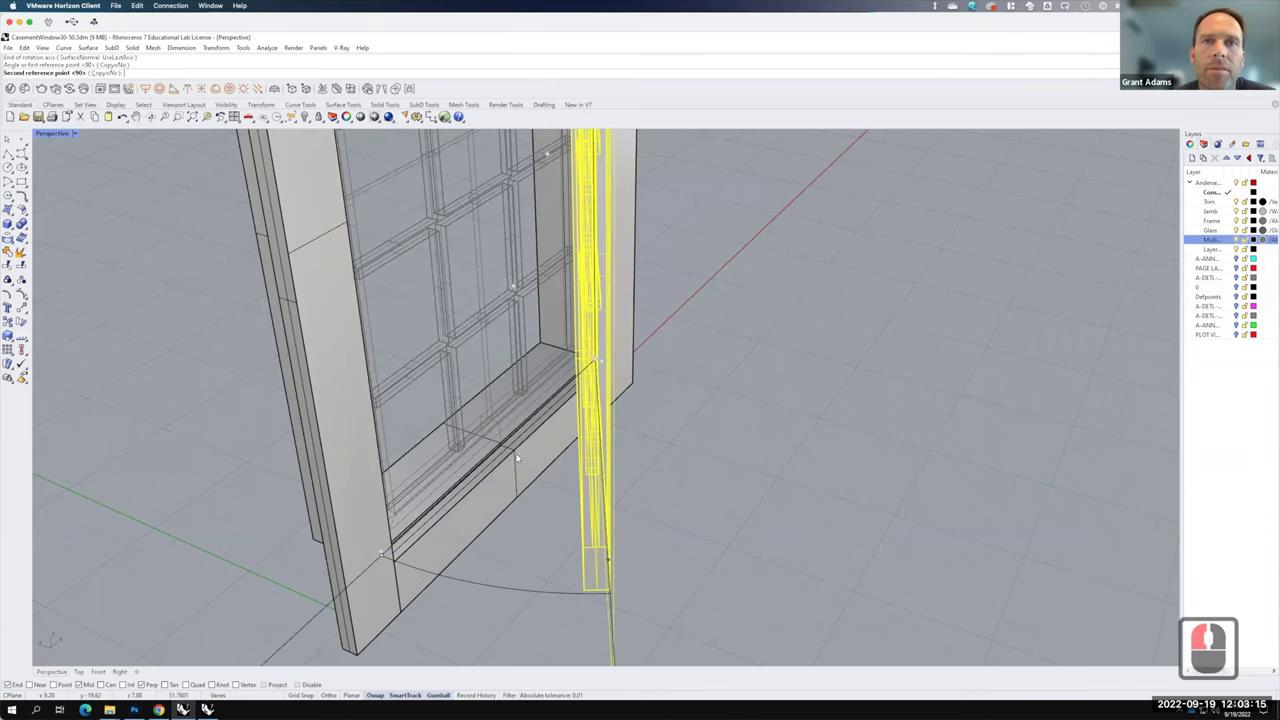
pyautogui.click(433, 348)
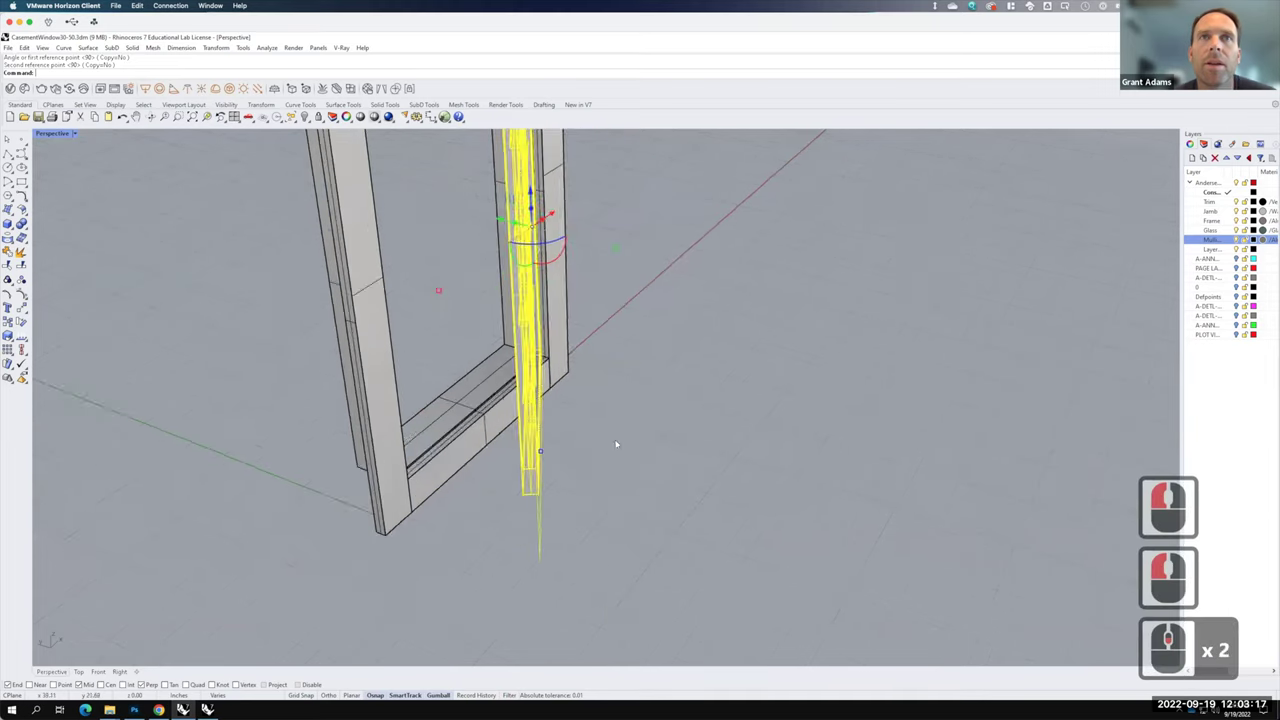
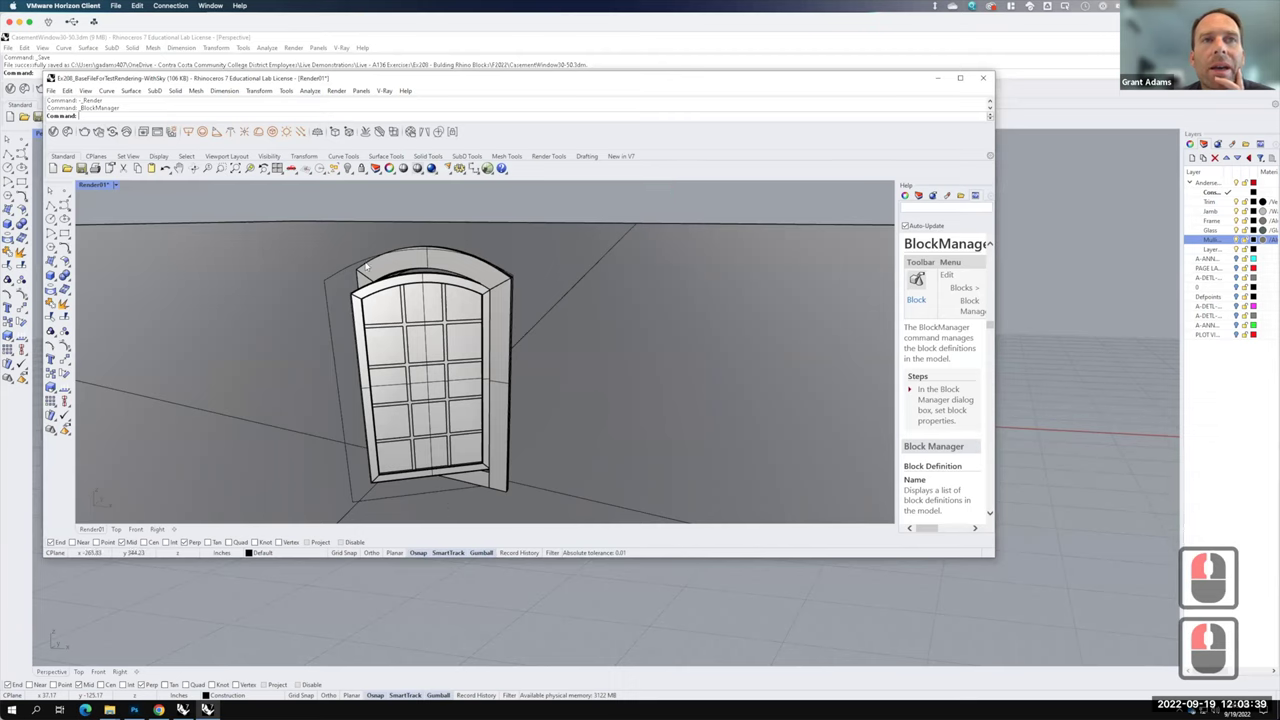
# - Run a V-Ray test render showing the open sash casting a shadow
pyautogui.press('F15')
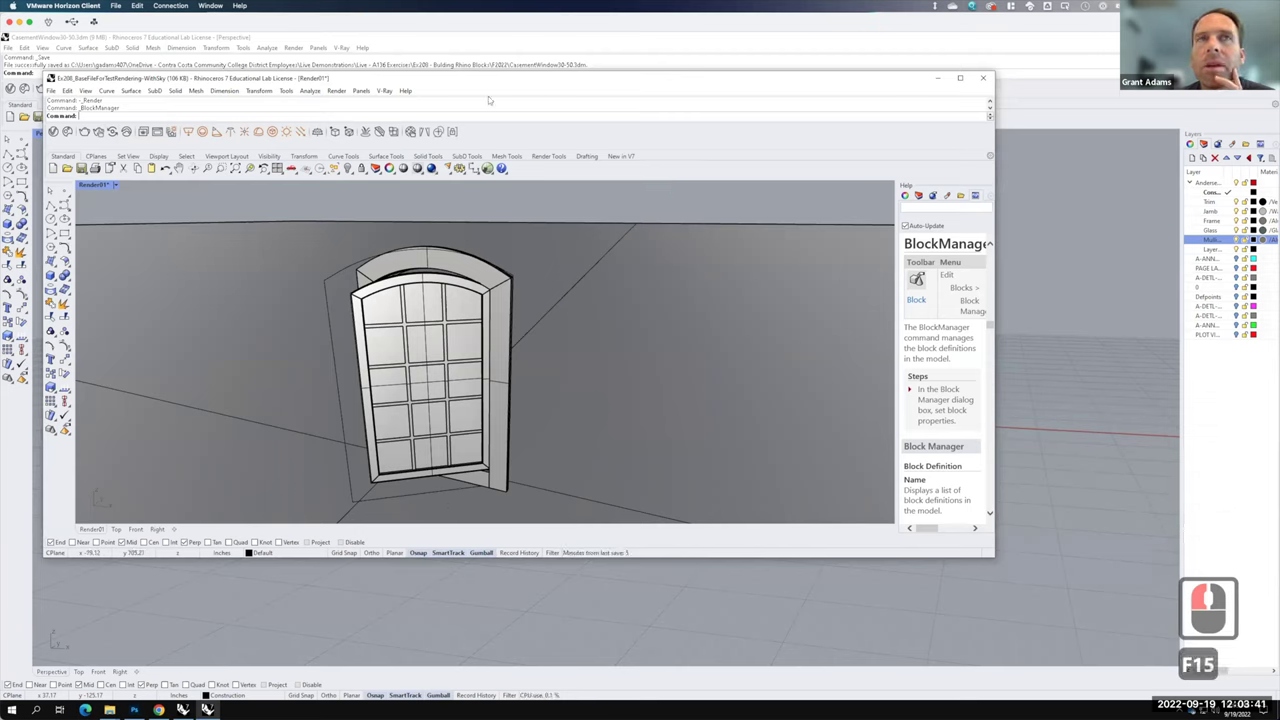
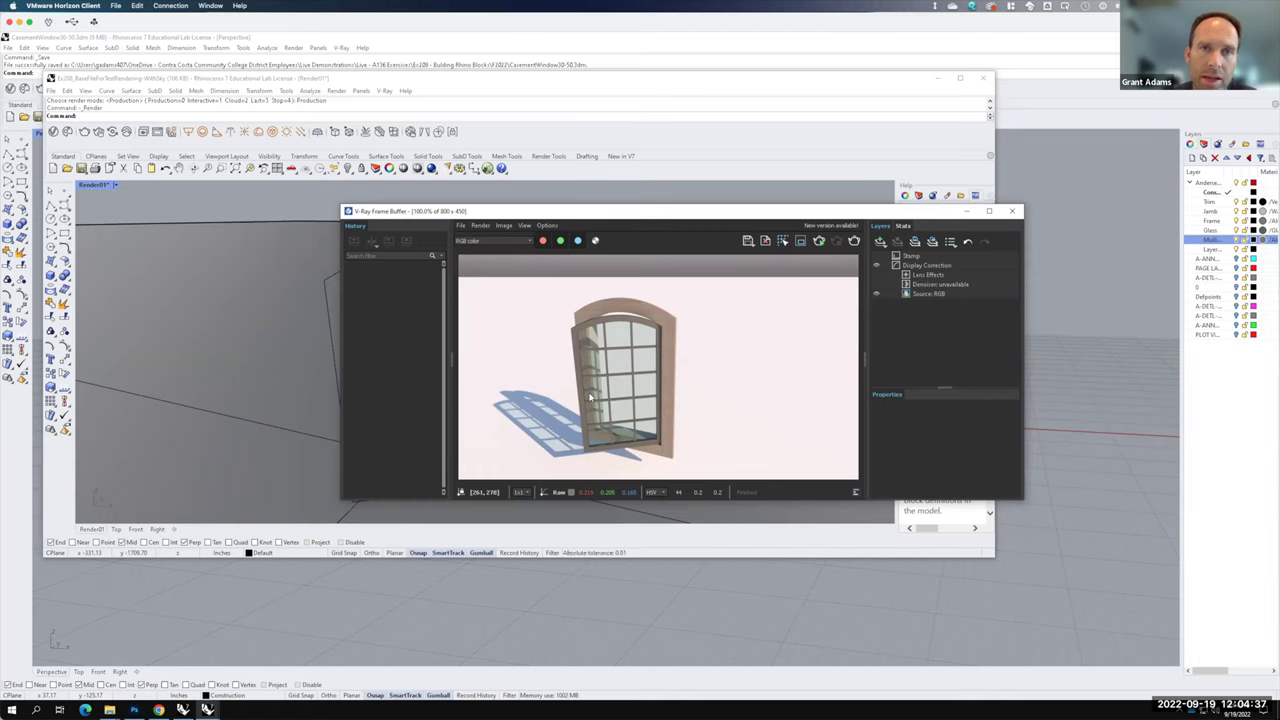
pyautogui.press('F15')
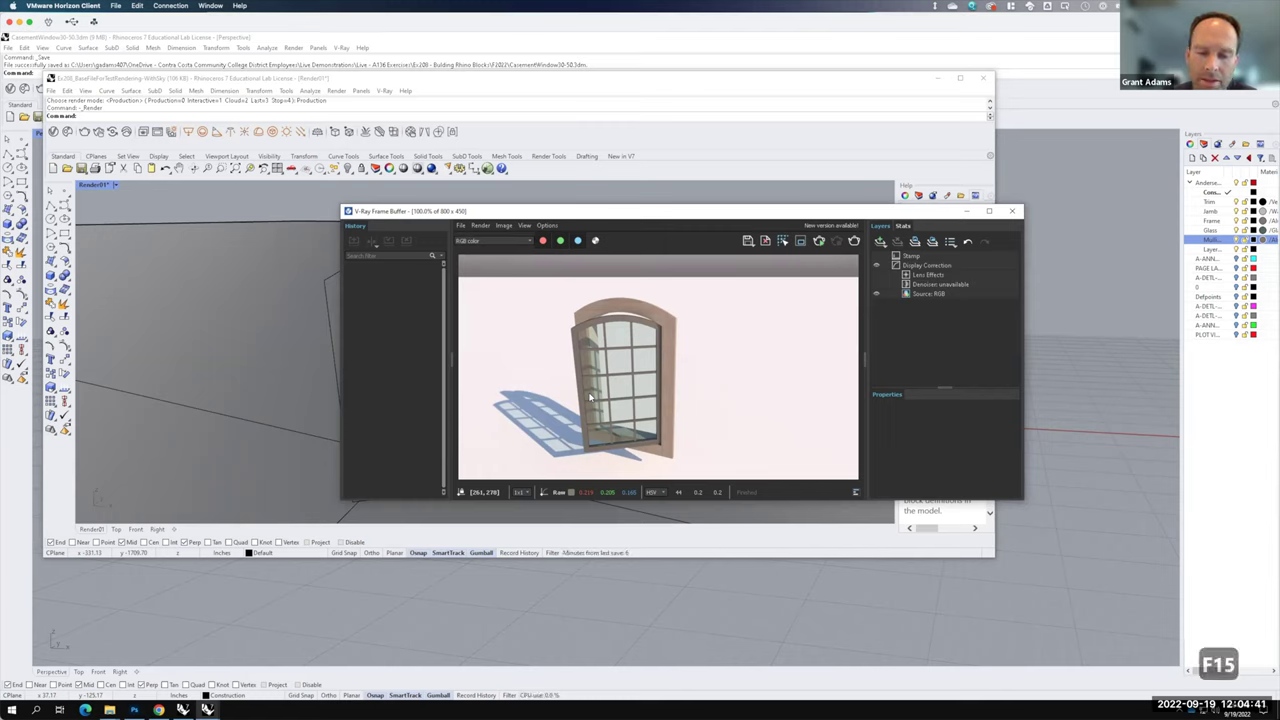